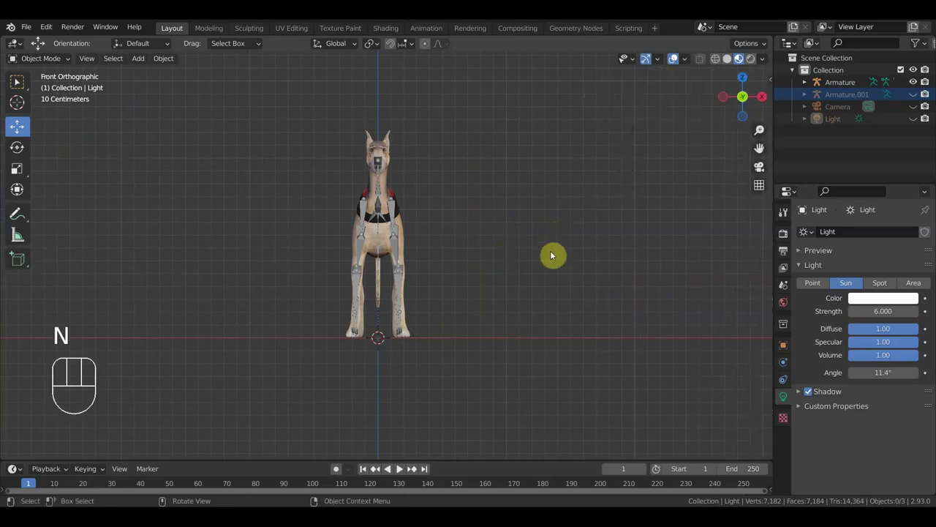
Step: Unhide everything, re-hide the extras, and orbit to a side perspective of the rigged greyhound
key("alt+h")
key("h")
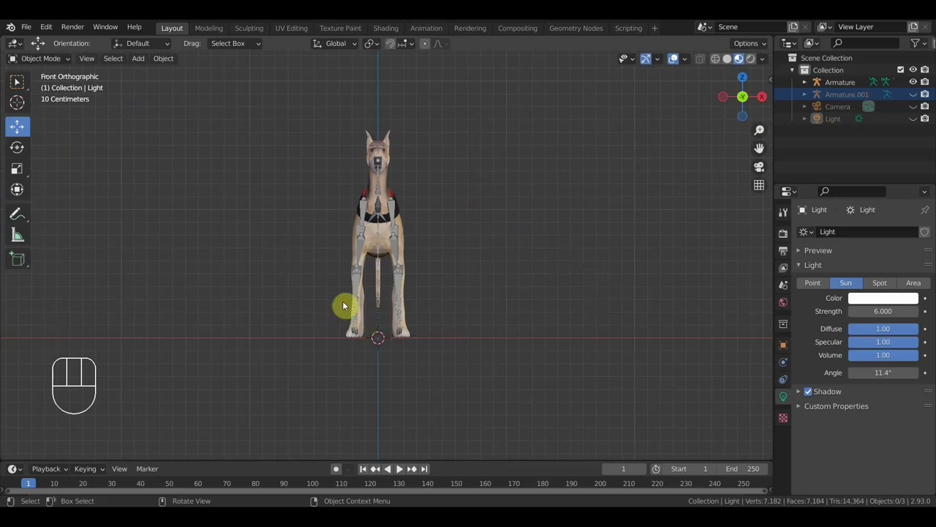
left_click_drag(468, 262, 336, 270)
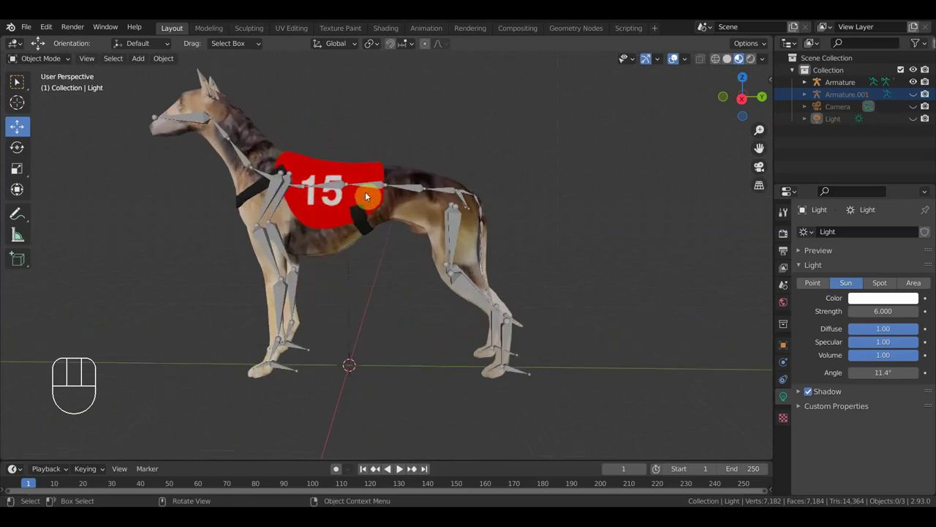
Step: Extrude a new bone from the spine joint behind the vest and float it above the back, then select the body mesh
left_click(377, 190)
left_click_drag(40, 65, 50, 91)
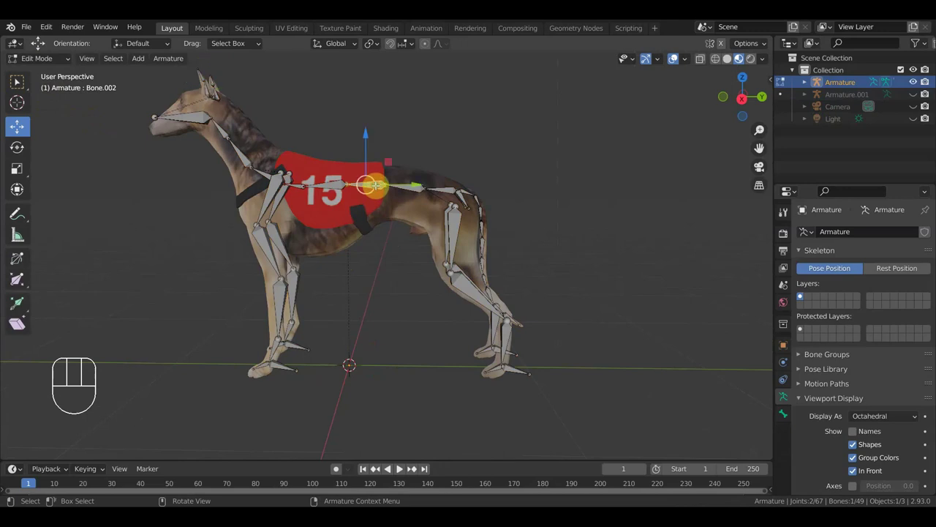
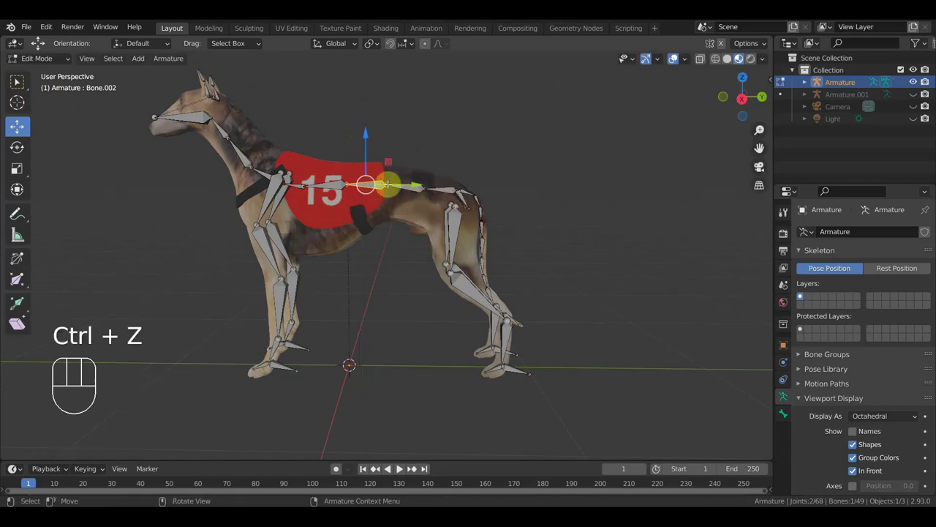
key("shift+d")
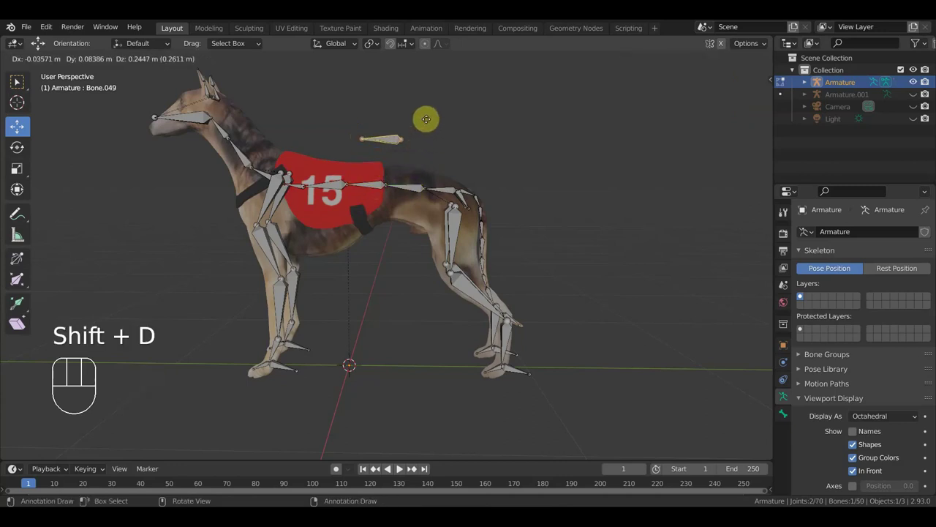
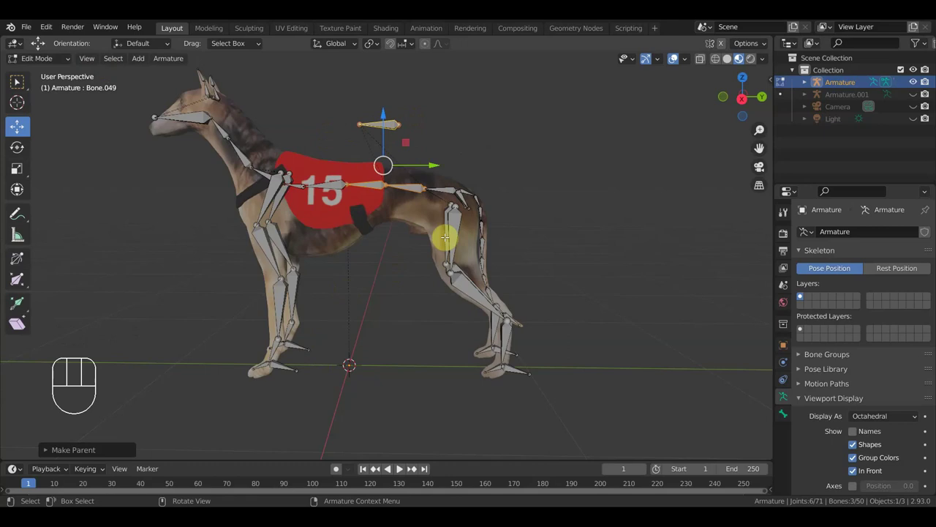
left_click_drag(42, 60, 58, 82)
left_click(377, 188)
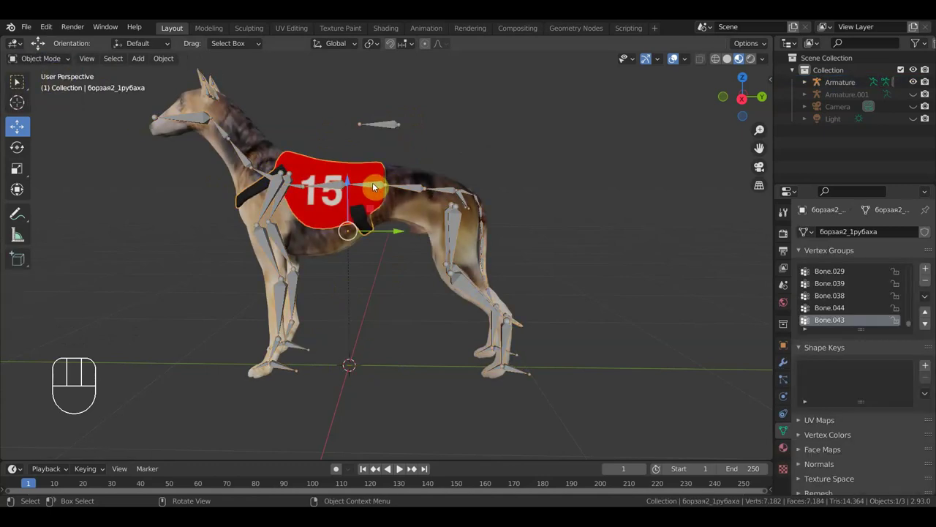
Step: Parent the skeleton, test-move the floating control bone above the back and undo the move
left_click(413, 190)
key("ctrl+p")
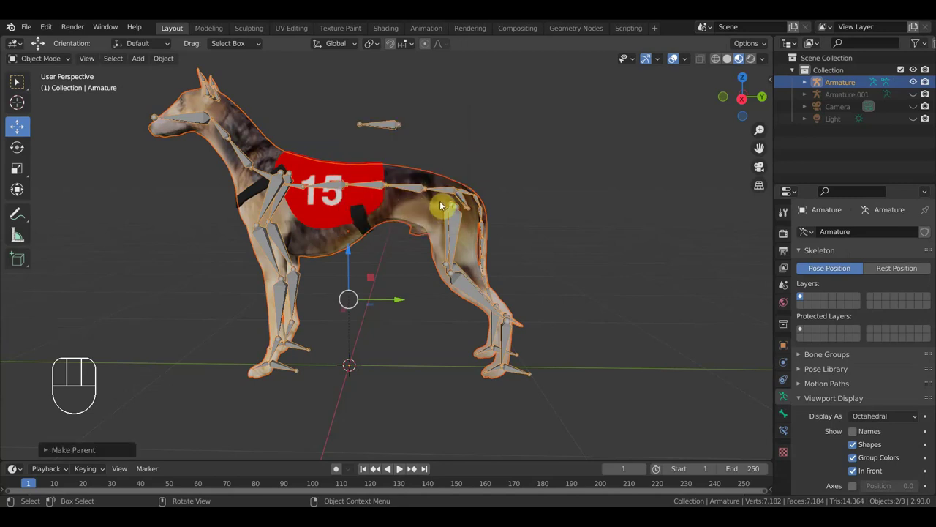
left_click(389, 124)
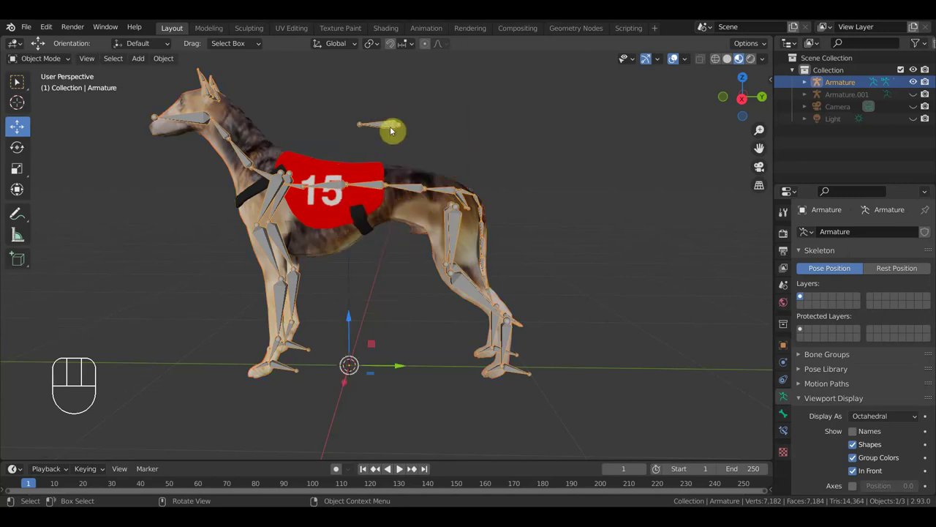
left_click_drag(52, 61, 17, 82)
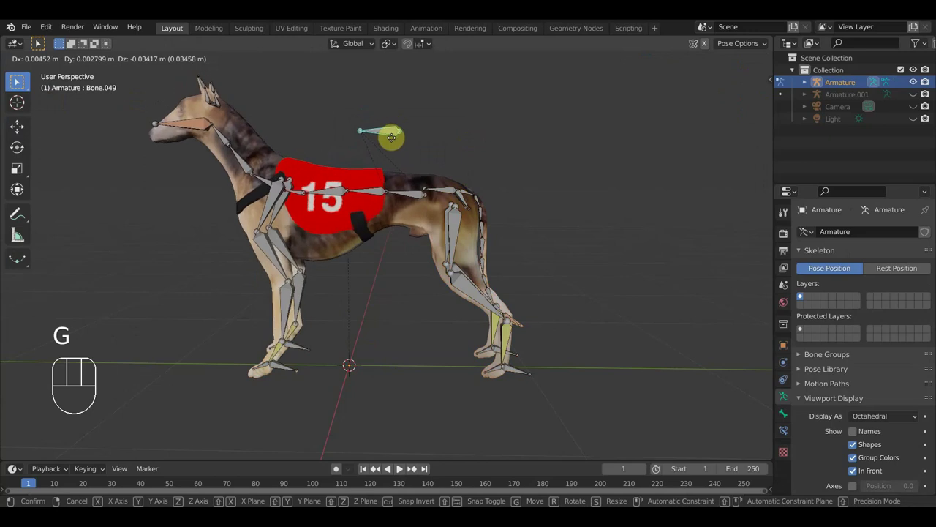
left_click(18, 82)
key("ctrl+z")
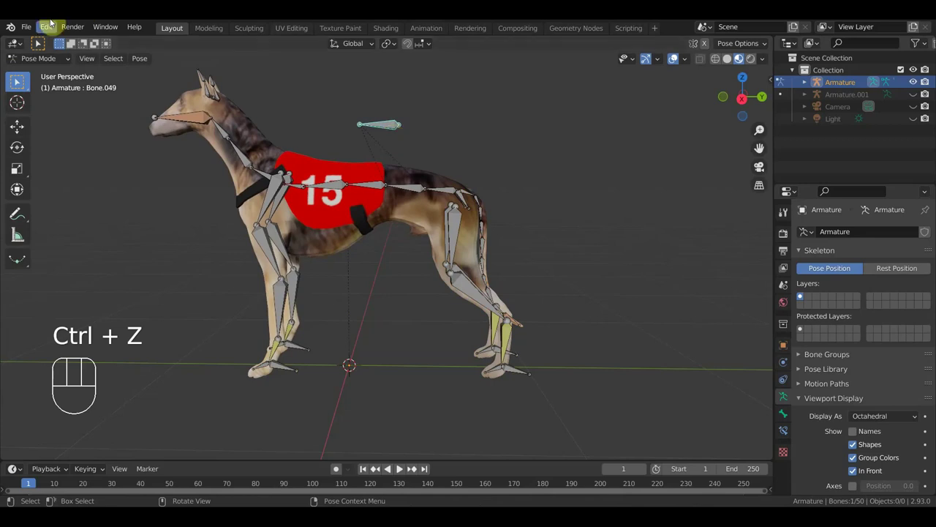
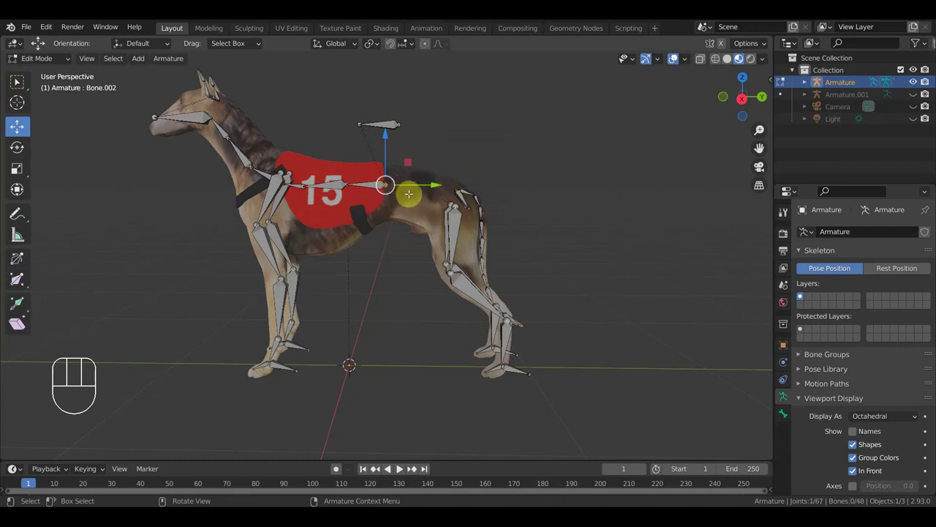
Step: Extrude two new bones from the spine end down toward the greyhound's hip
key("e")
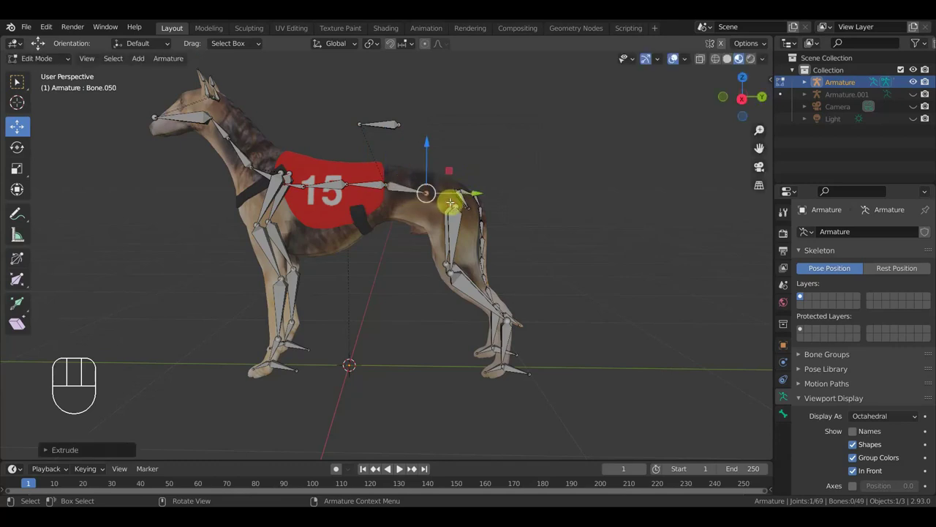
key("e")
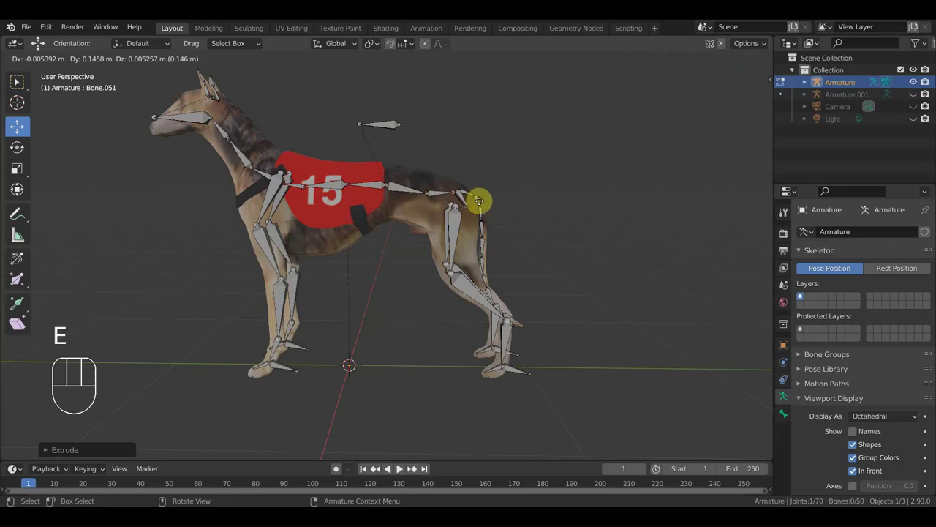
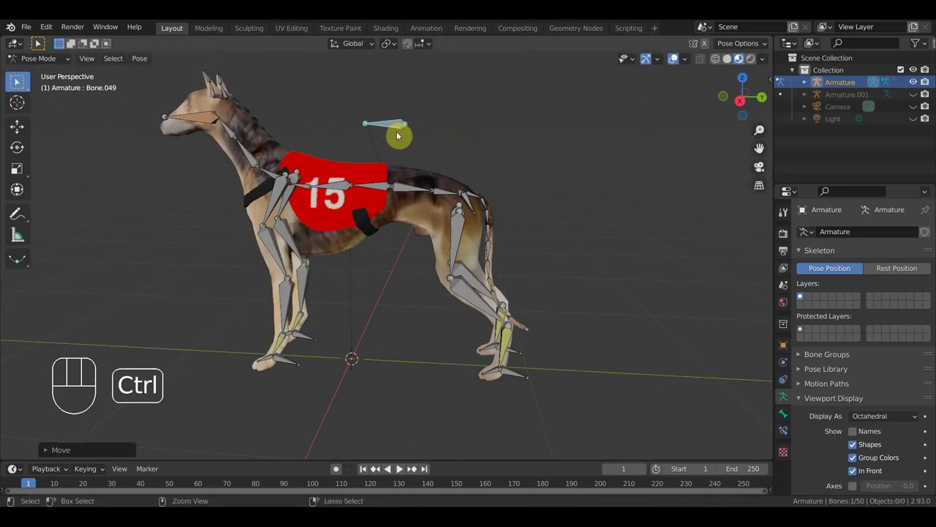
Step: Test-pose the hip bone behind the vest and the head bone, undoing each change to restore the standing pose
key("ctrl+z")
left_click(399, 188)
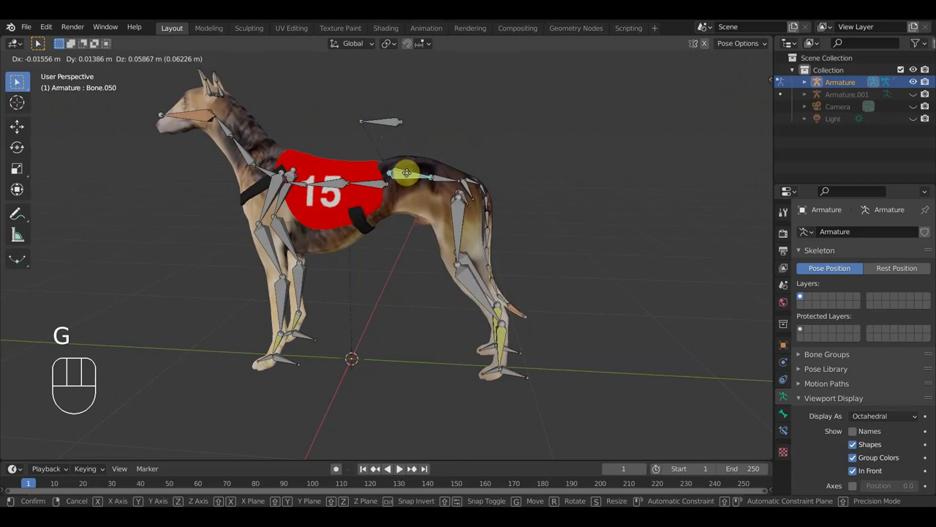
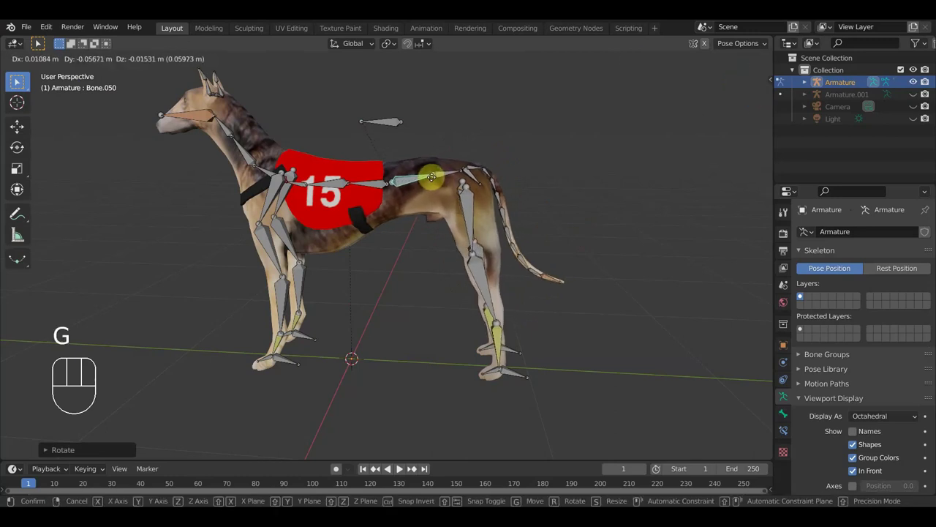
left_click(432, 182)
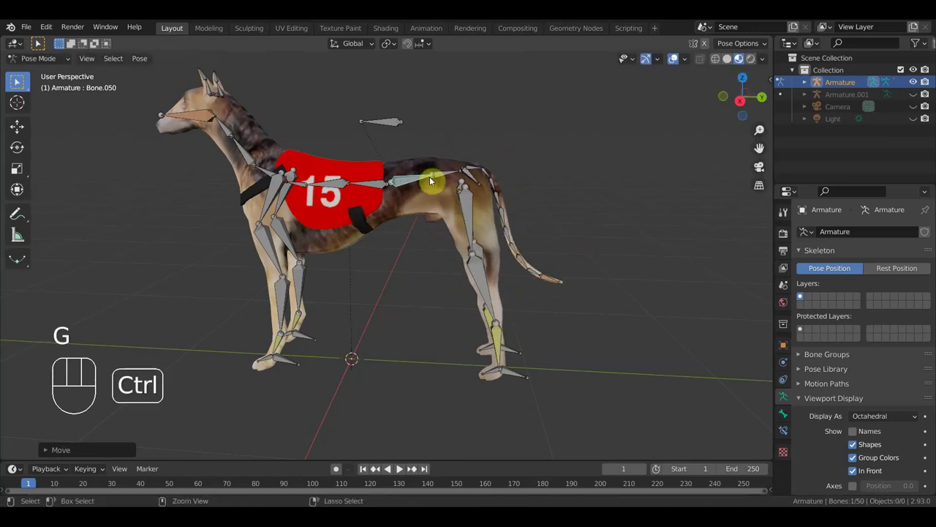
key("ctrl+z")
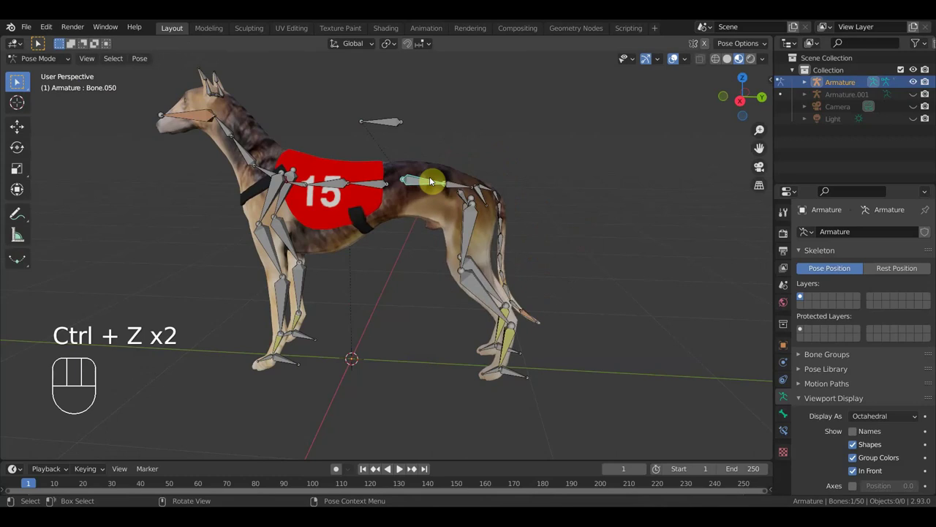
key("ctrl+z")
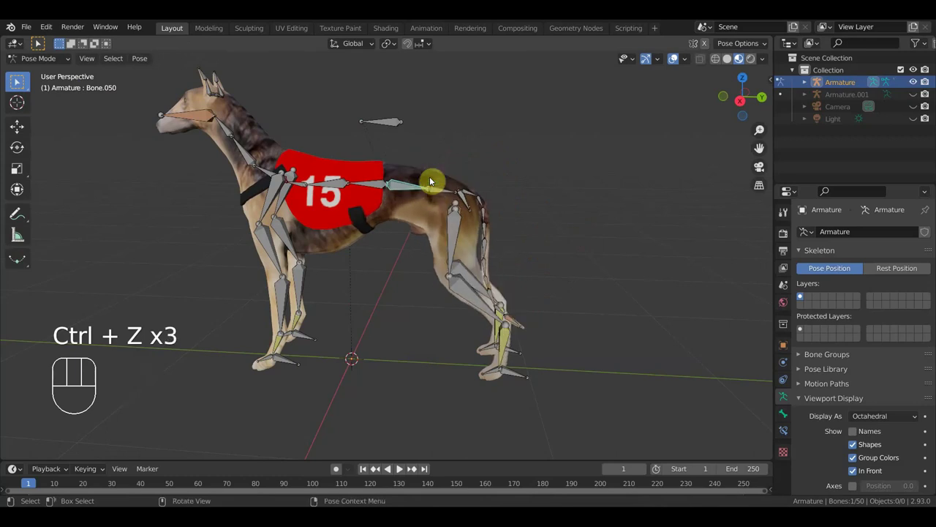
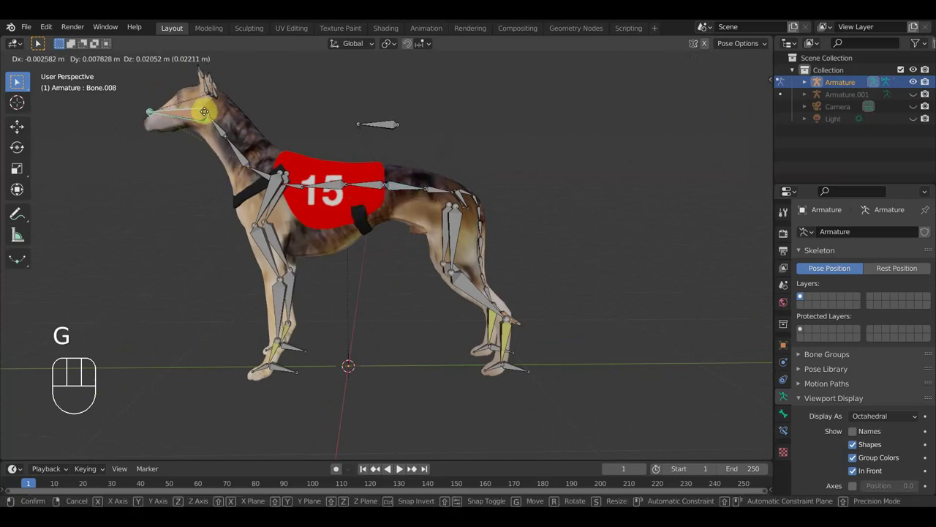
left_click(204, 123)
key("ctrl+z")
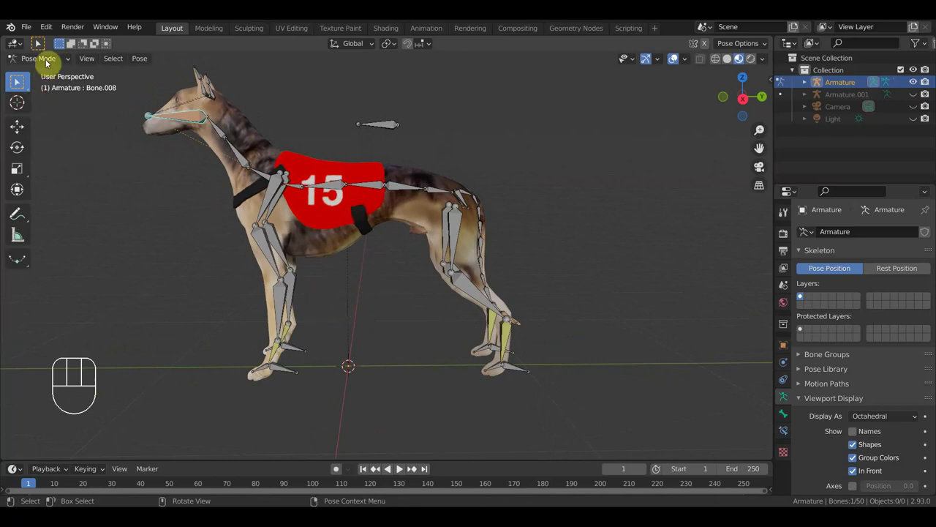
Step: Return to Object Mode, switch to side view and add an image Empty beside the greyhound
left_click_drag(48, 62, 98, 115)
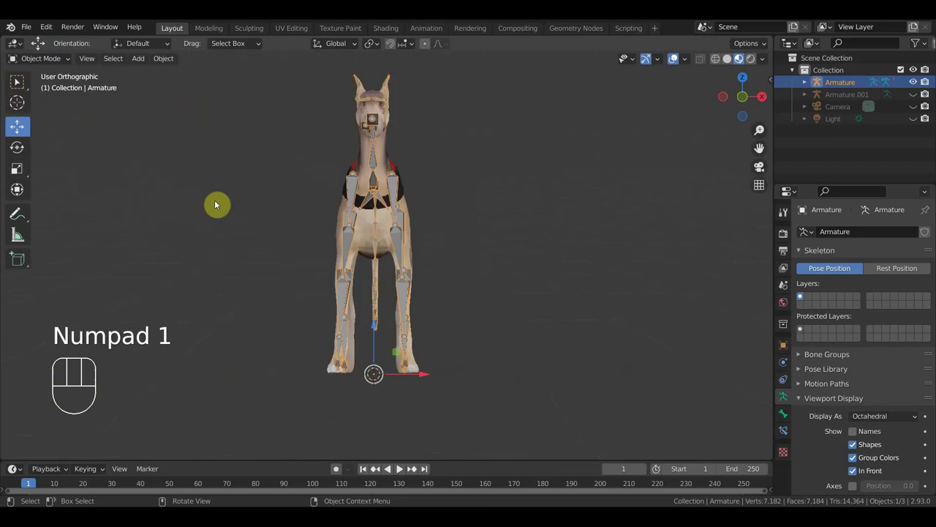
key("KP_3")
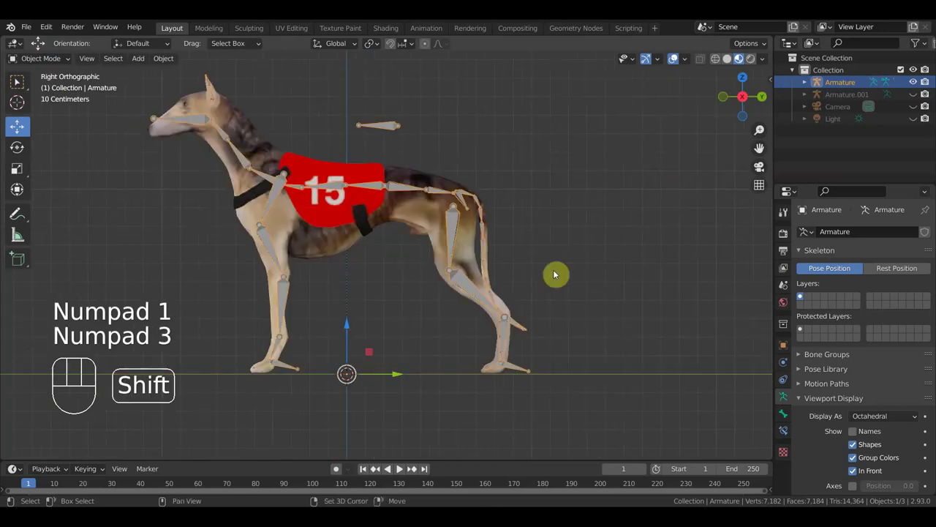
key("shift+a")
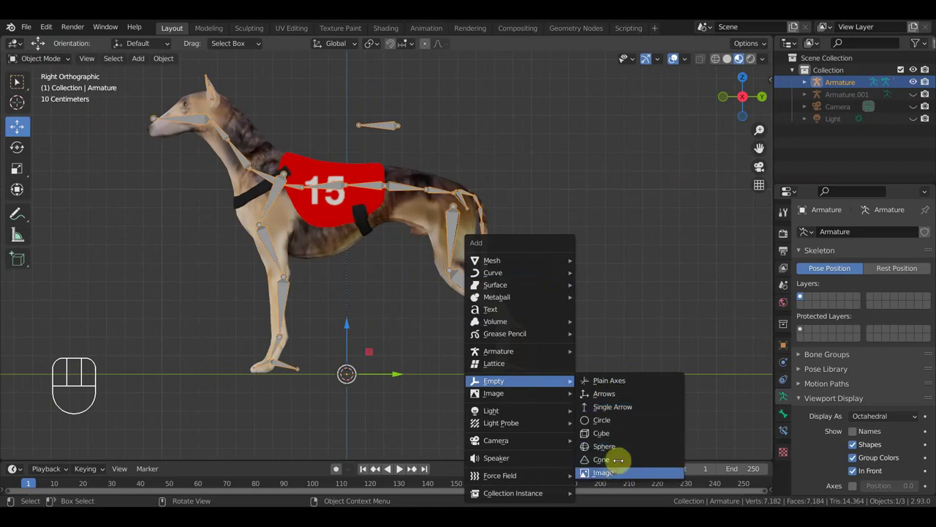
left_click_drag(598, 384, 599, 404)
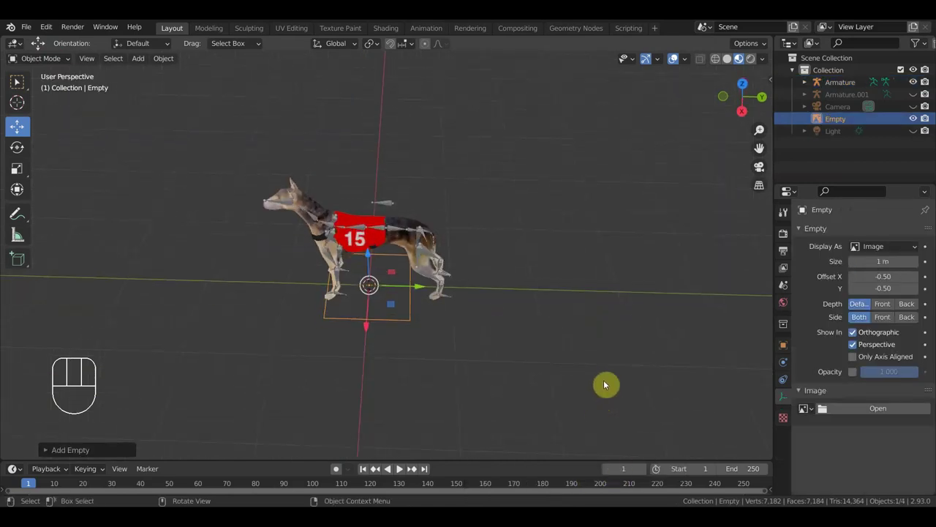
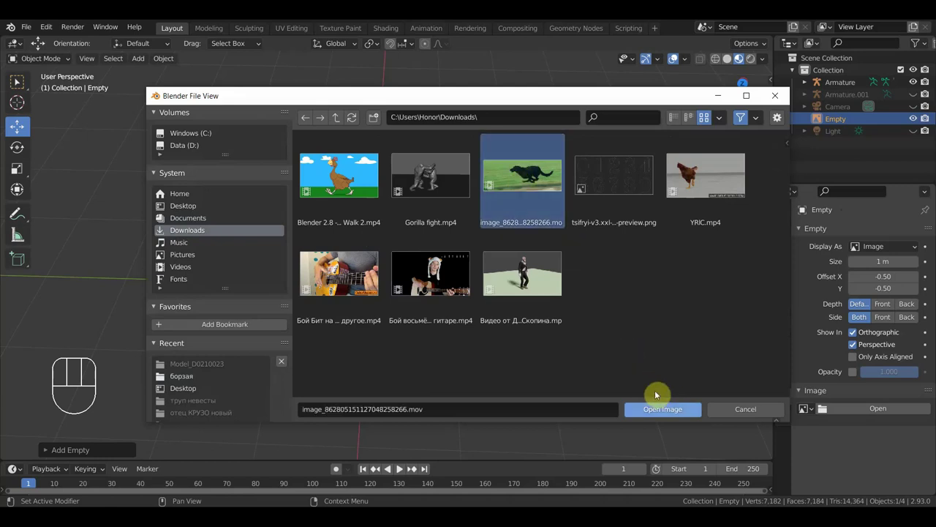
Step: Load the running black dog video into the Empty and rotate it upright, running alongside the greyhound
left_click_drag(472, 308, 478, 316)
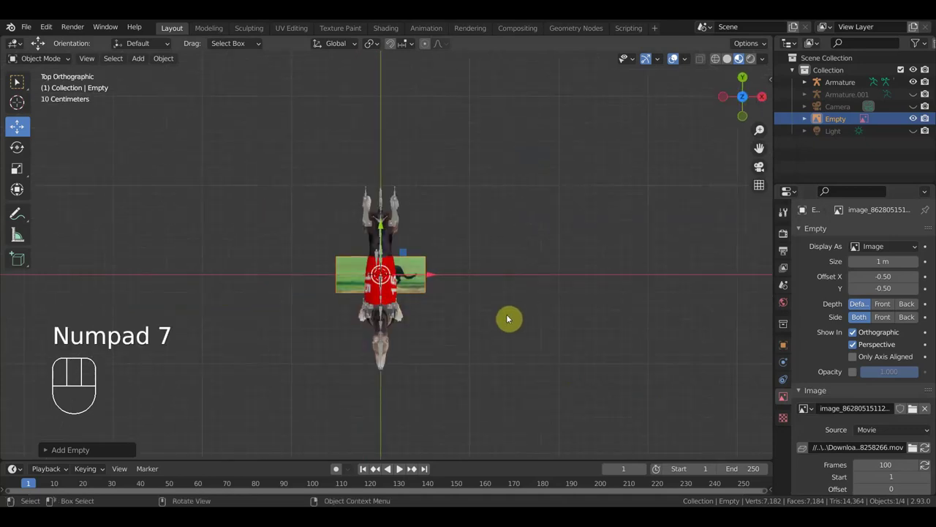
key("r")
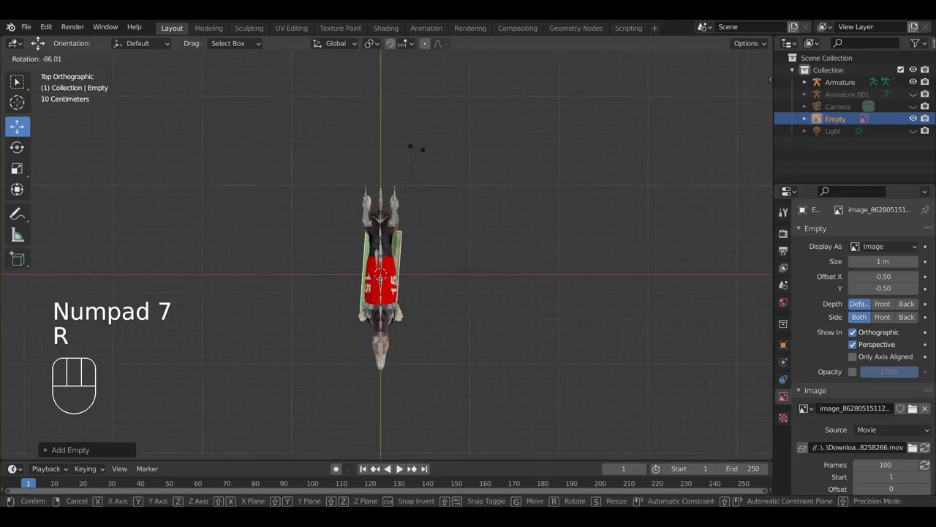
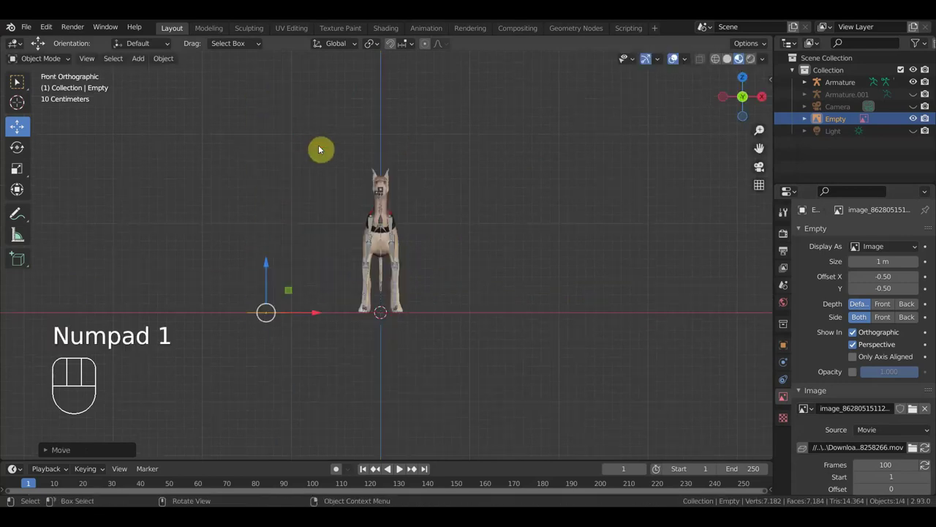
key("r")
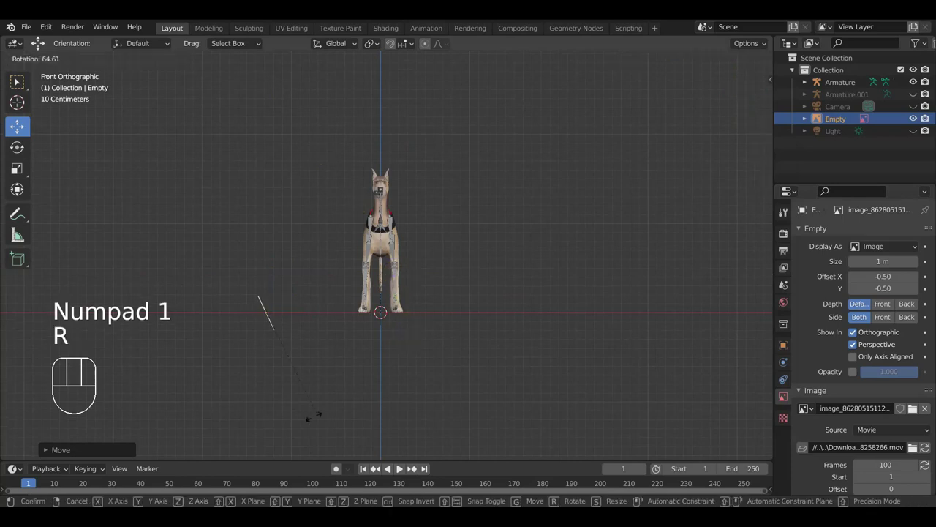
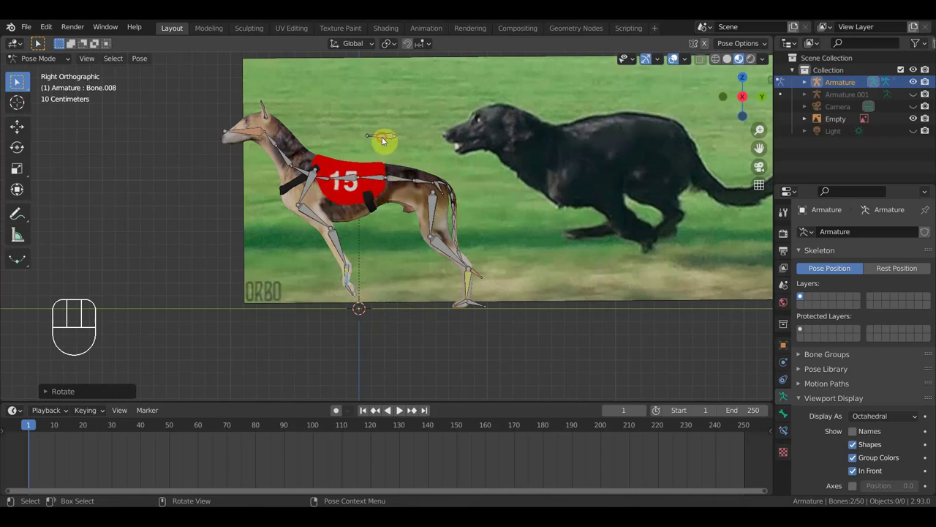
Step: Rotate the neck and head bones to lower the head and move the chest bone into the gallop stride
key("r")
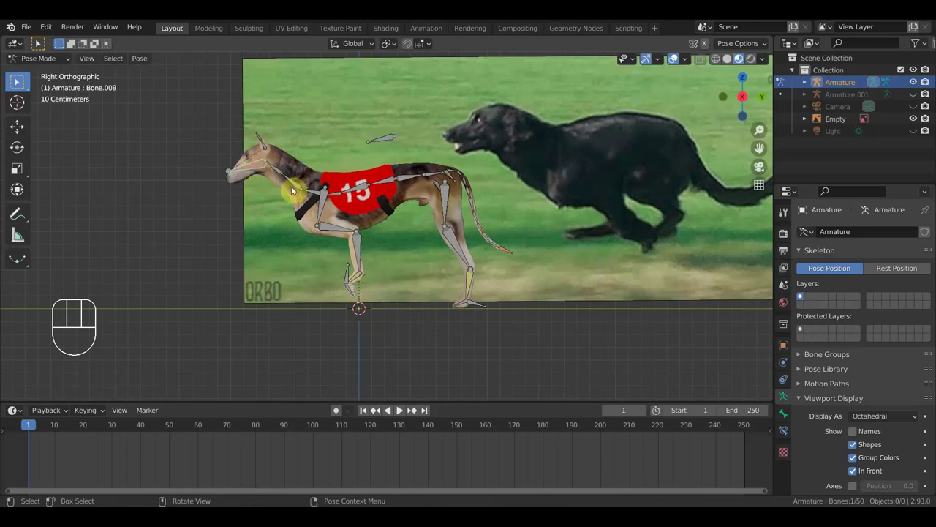
key("r")
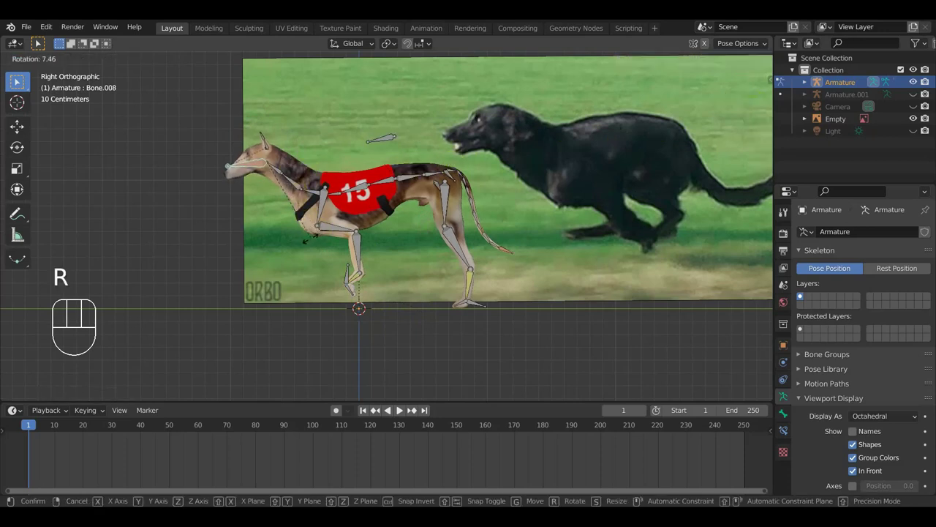
left_click(313, 242)
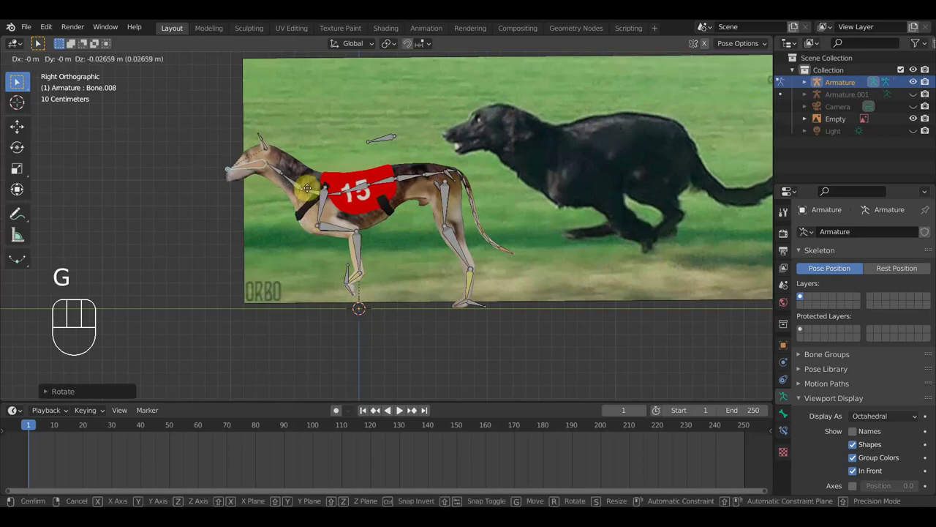
key("g")
key("g")
key("g")
left_click(306, 198)
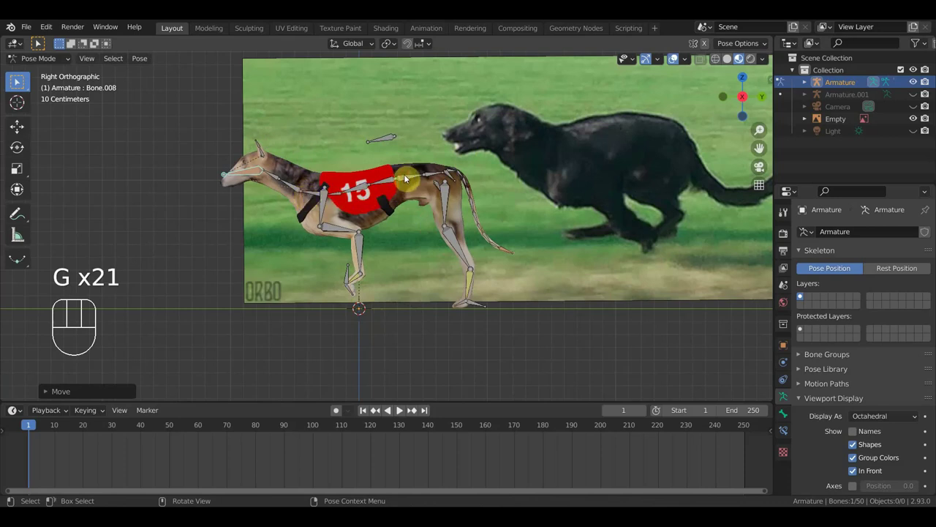
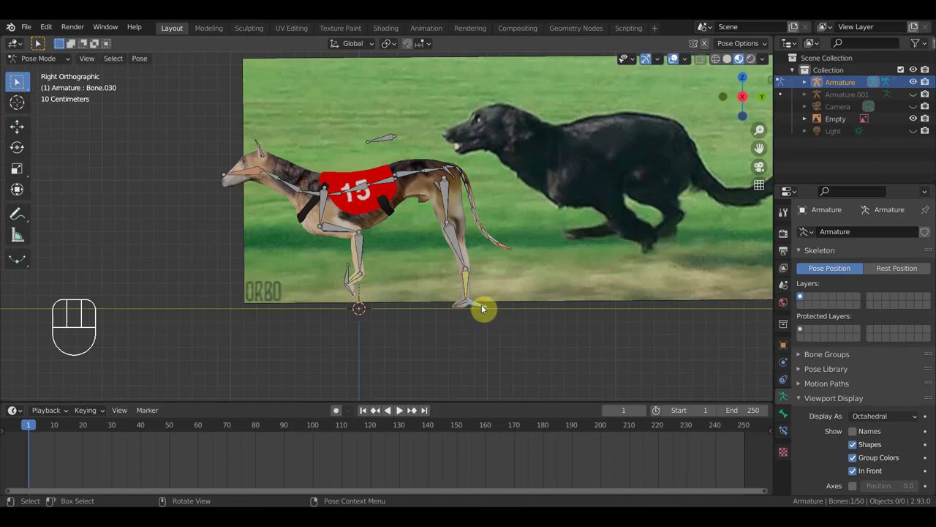
Step: Move the rear and front foot bones forward and back into a stretched stride and confirm the back bone
key("g")
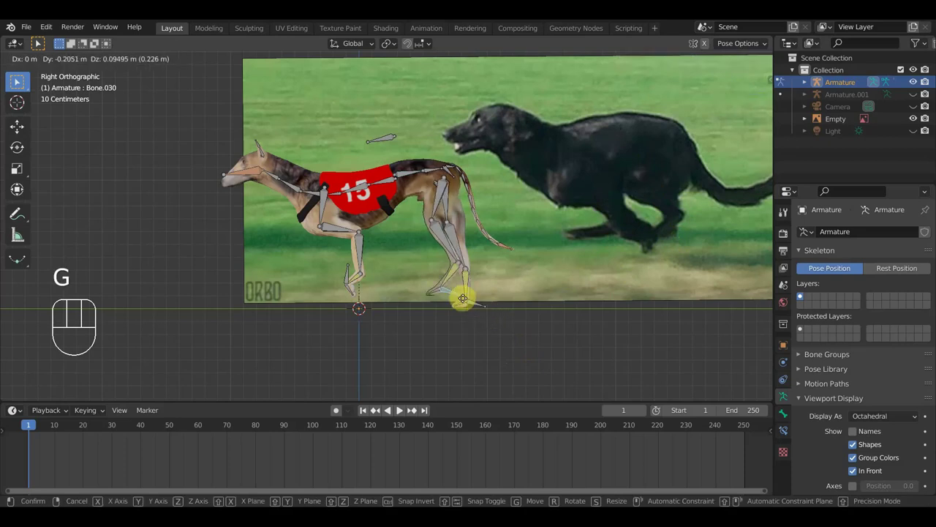
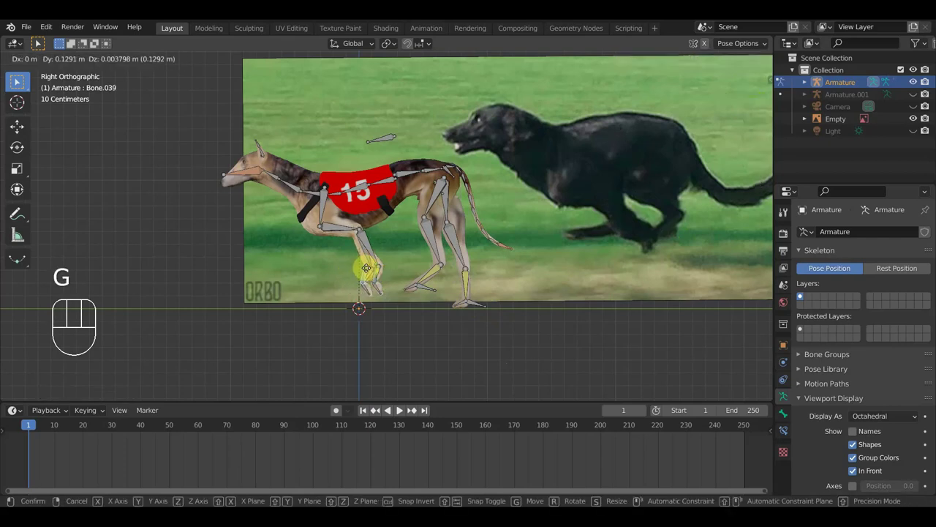
left_click(370, 270)
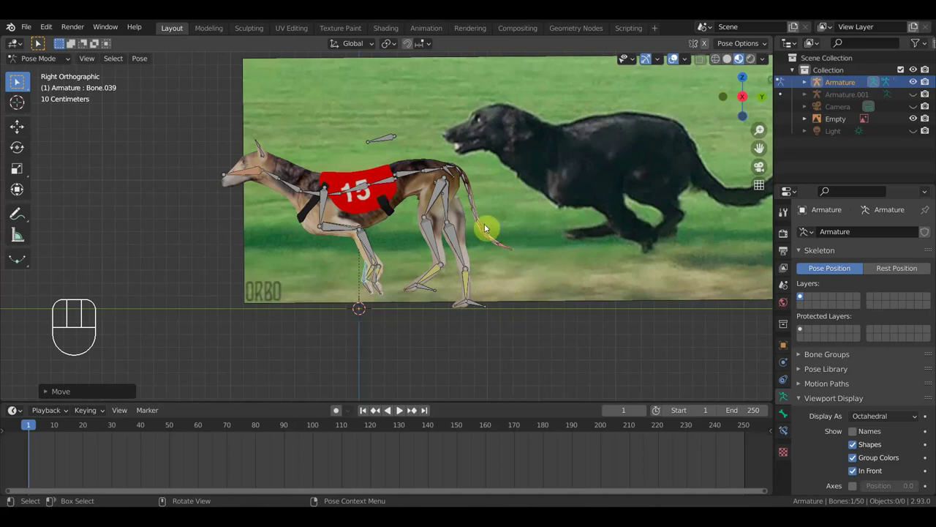
left_click(485, 309)
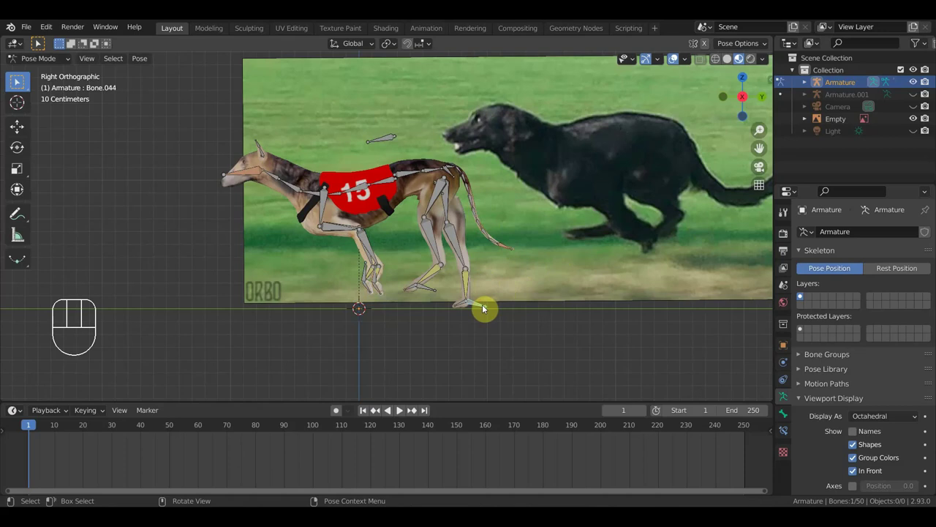
key("g")
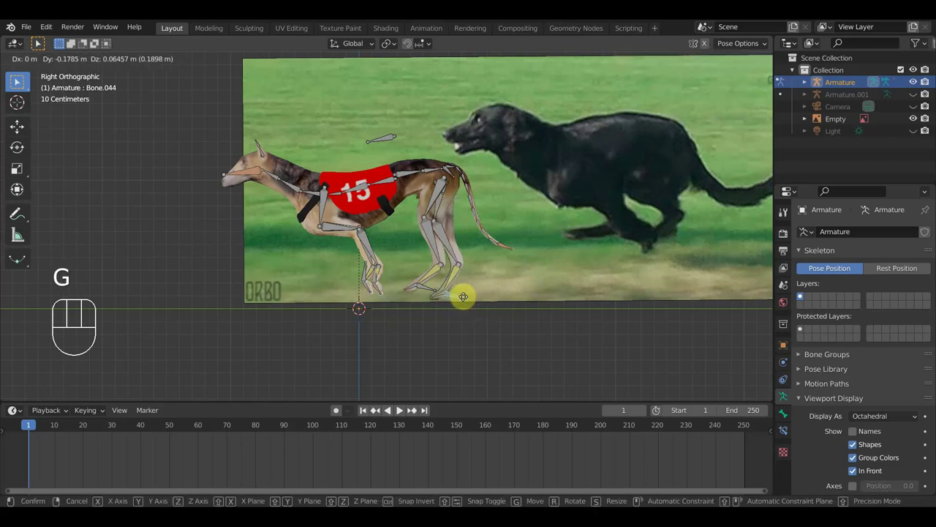
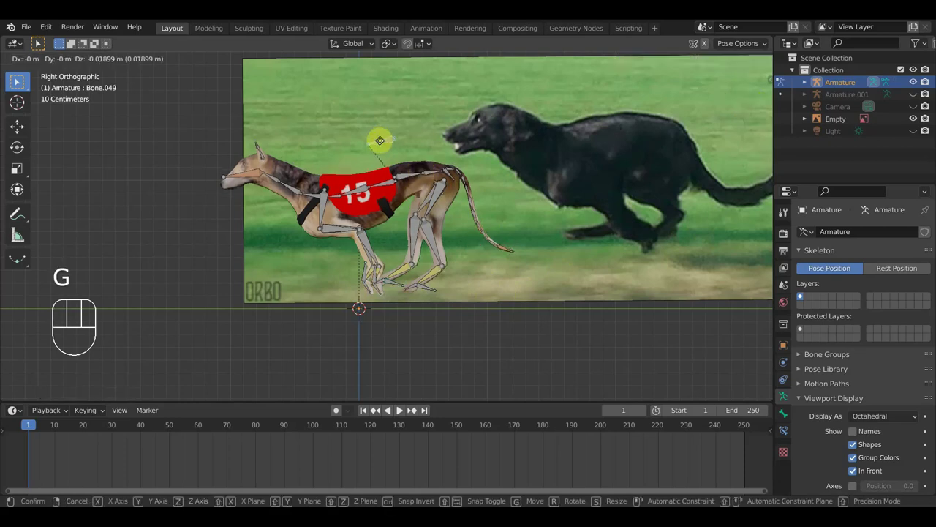
left_click(383, 147)
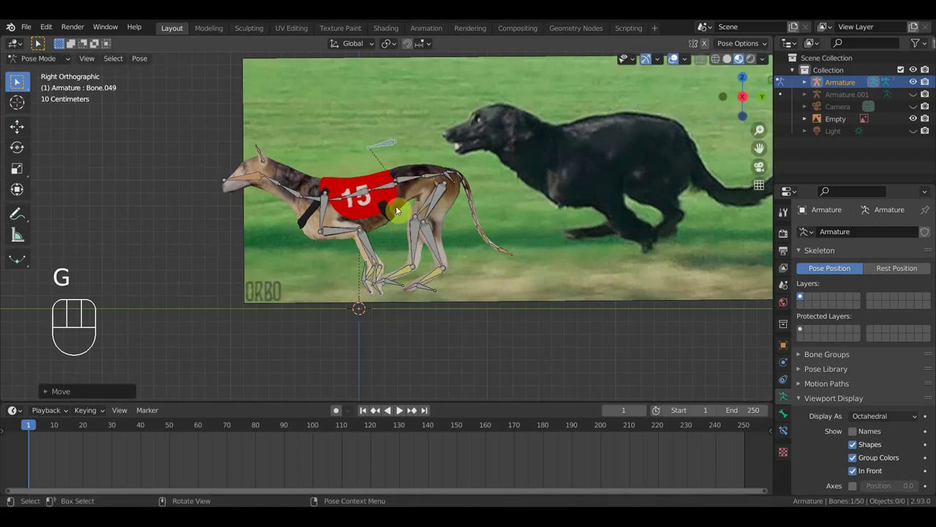
Step: Check the front leg bone from a head-on view and orbit back toward the side
left_click_drag(521, 301, 633, 299)
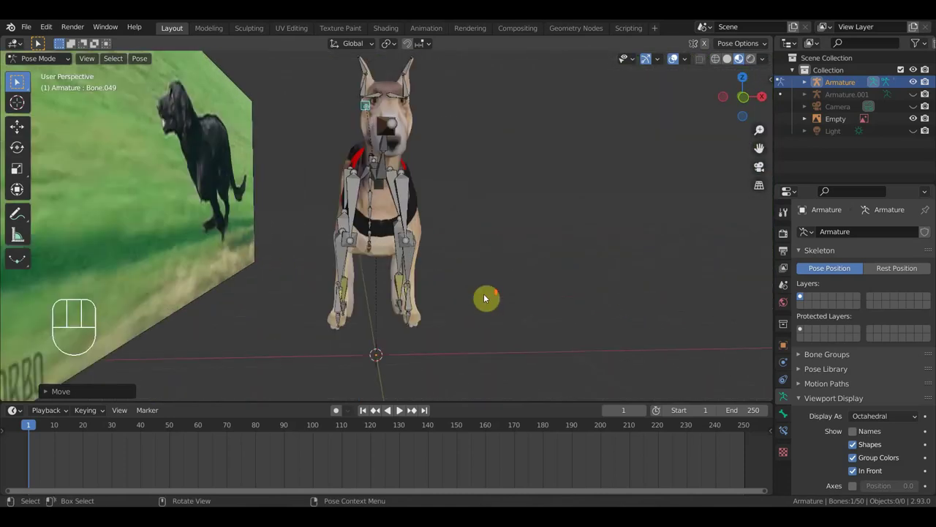
left_click(341, 305)
left_click_drag(335, 318, 273, 320)
left_click_drag(318, 315, 383, 314)
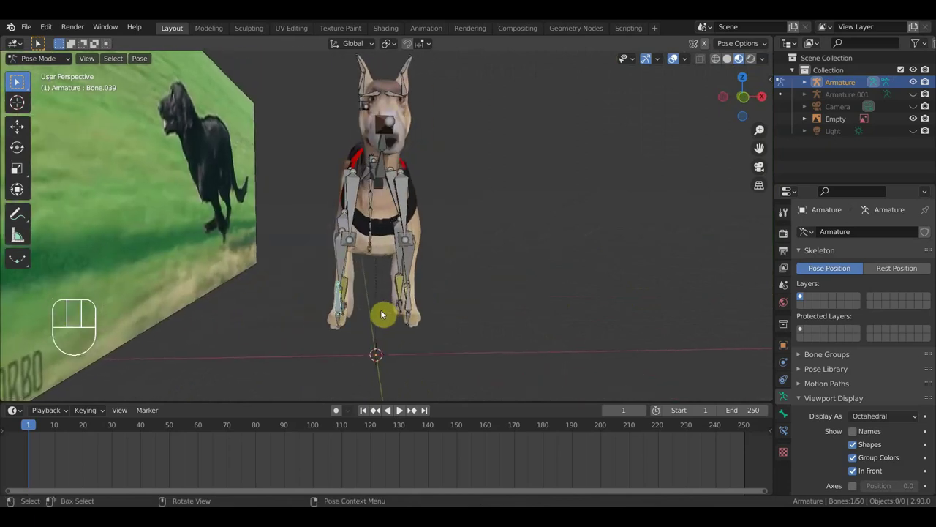
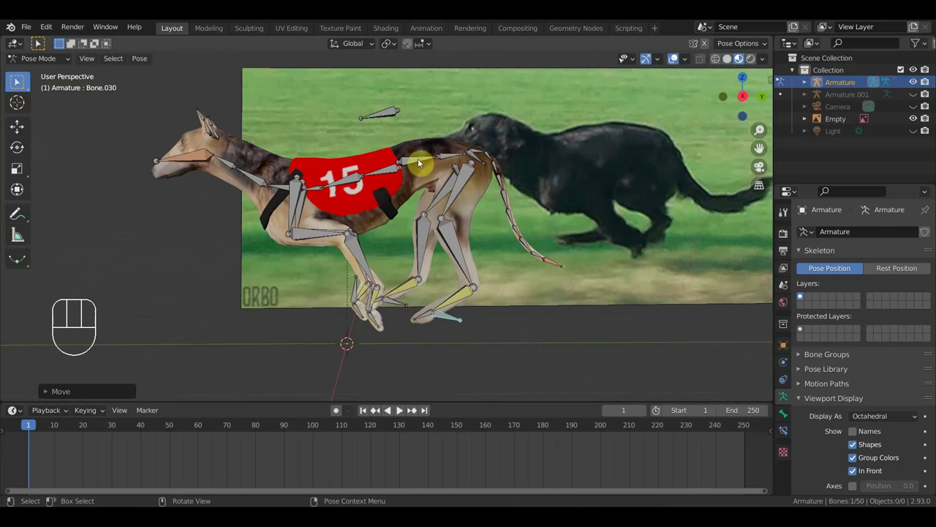
Step: Raise the spine bone above the hips and curve the tail up, lower the whole rig onto the ground and keyframe the pose at frame 1
left_click(421, 163)
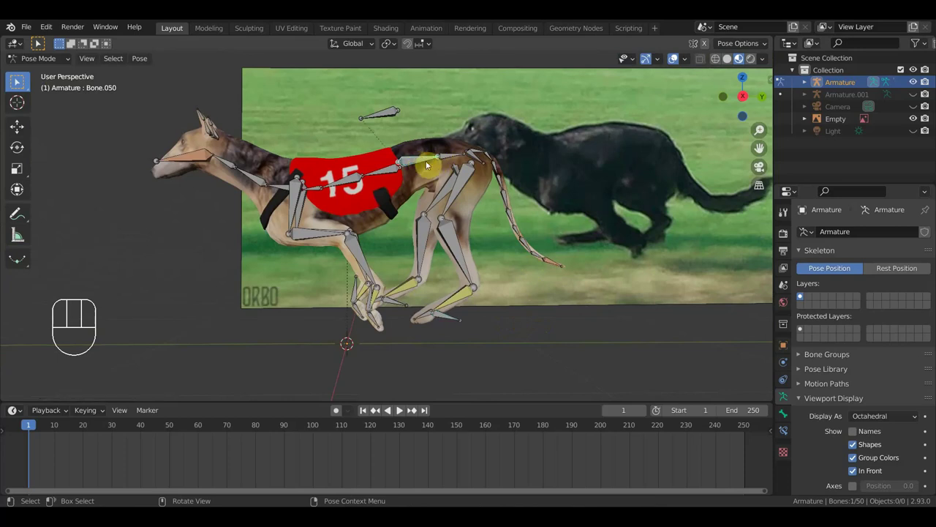
key("g")
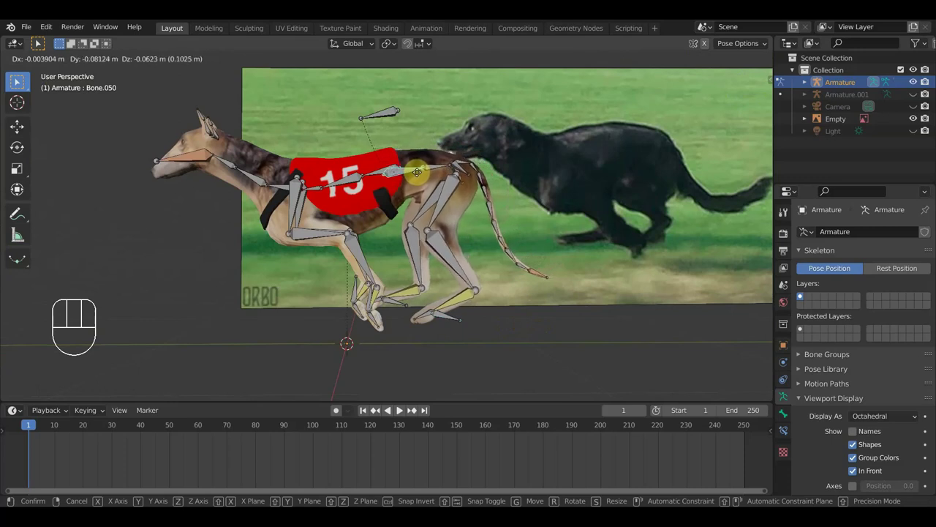
left_click(420, 177)
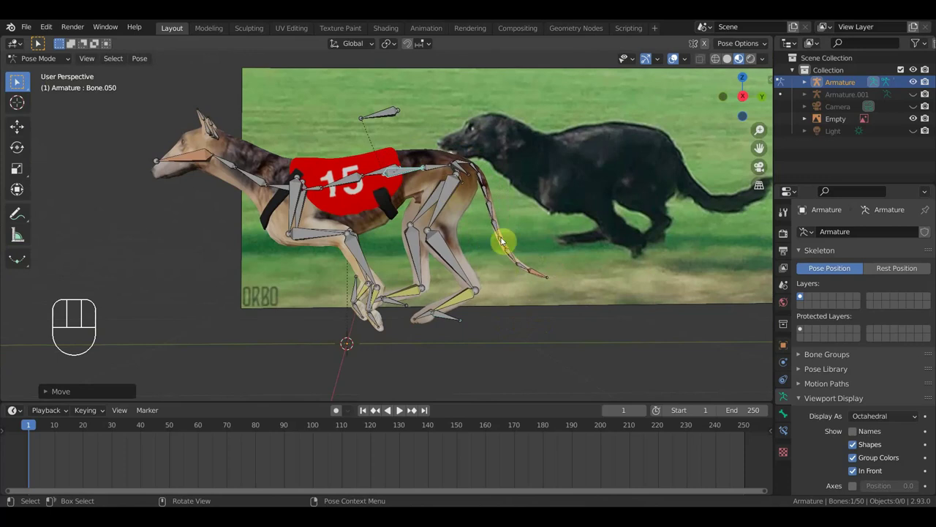
left_click(545, 278)
key("g")
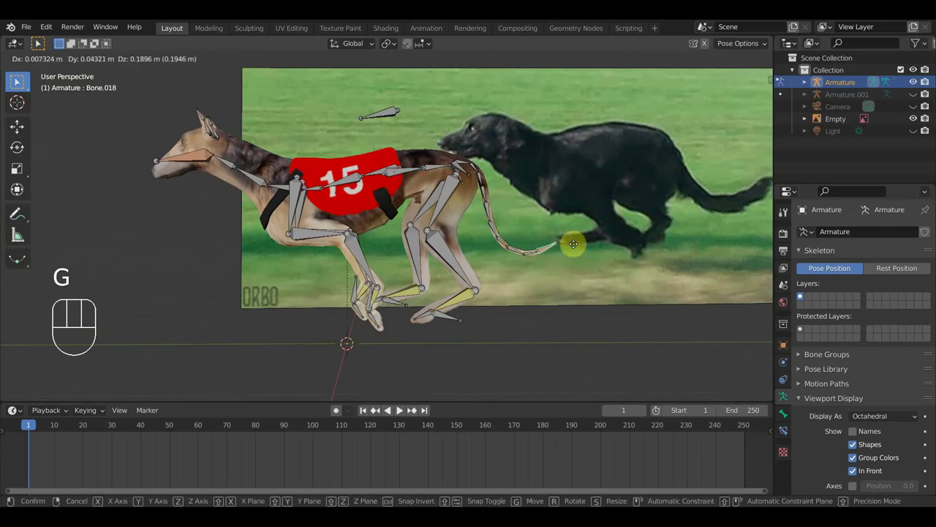
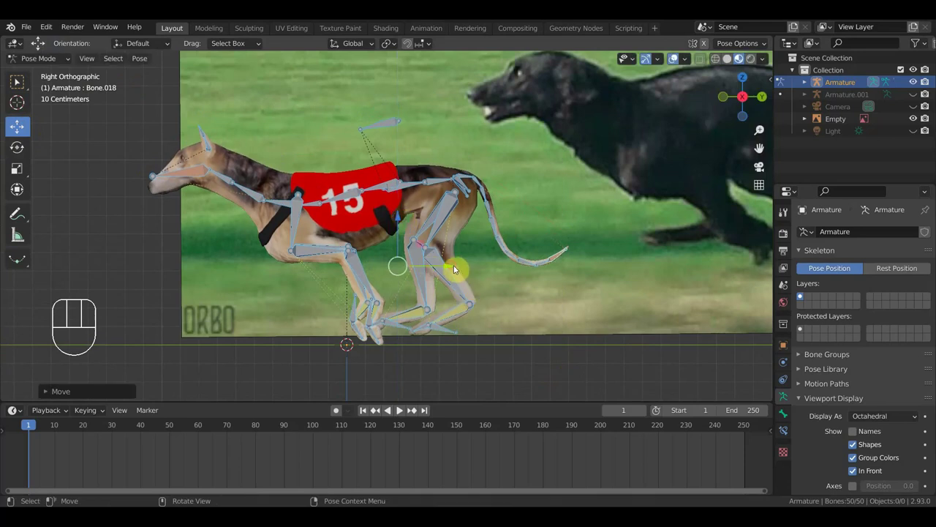
left_click_drag(450, 269, 409, 277)
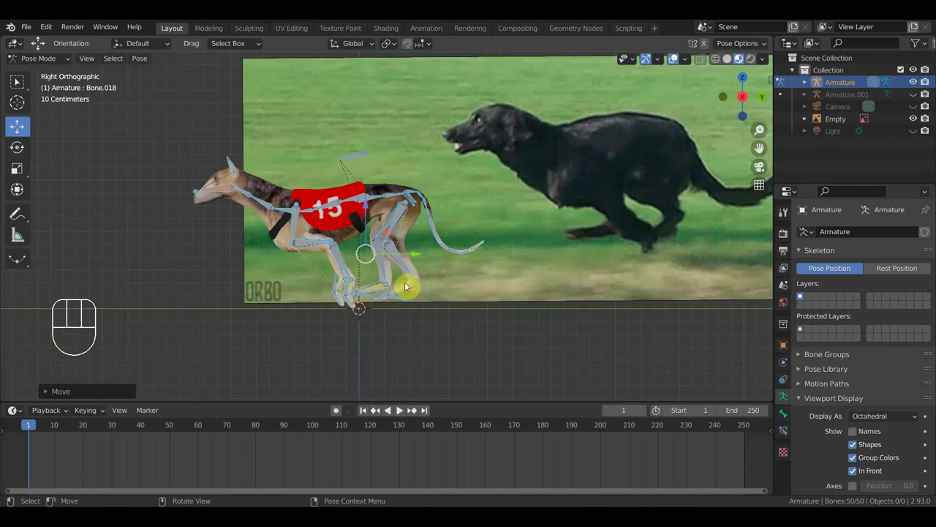
key("i")
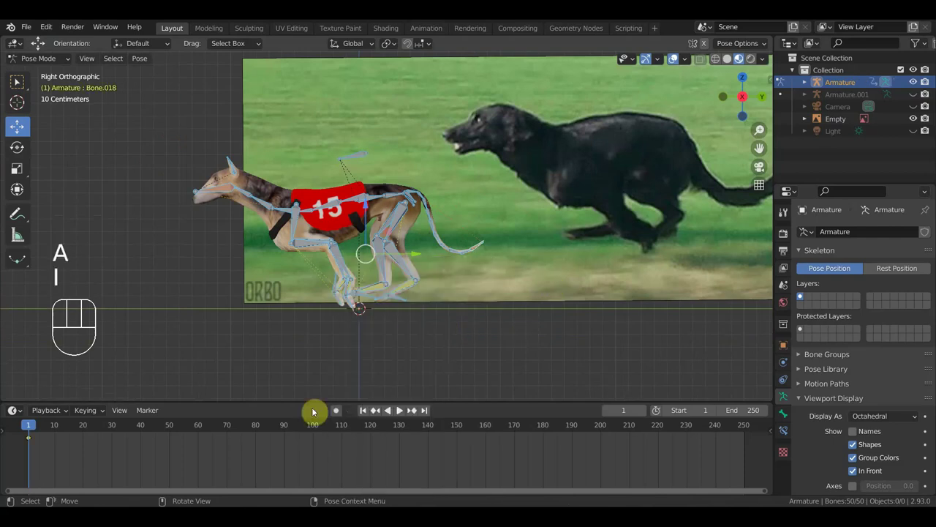
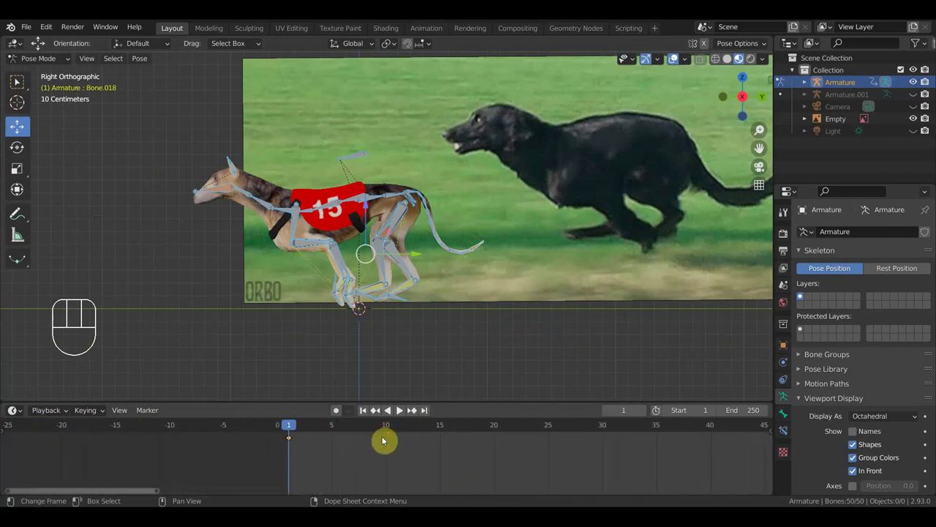
Step: At frame 5, adjust the front paw position, rotate the toe bone and reposition the front leg
left_click_drag(277, 428, 329, 456)
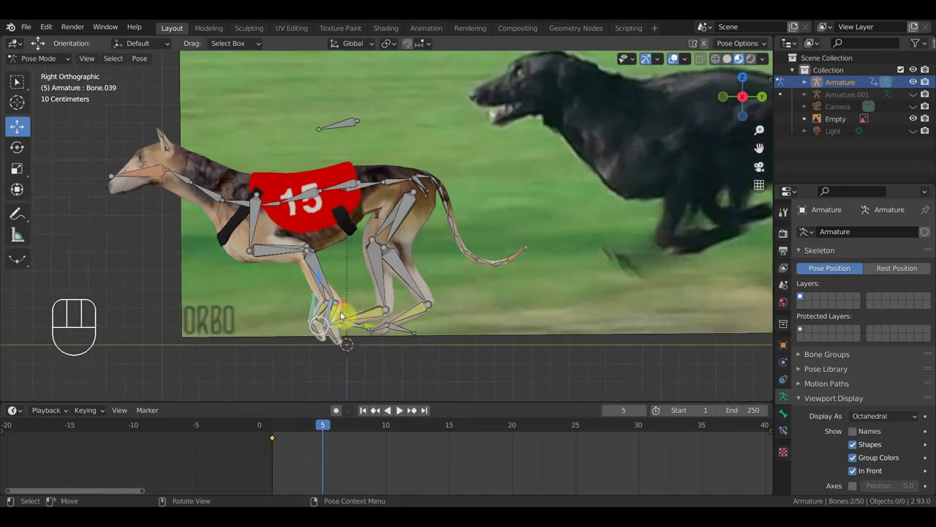
left_click(335, 314)
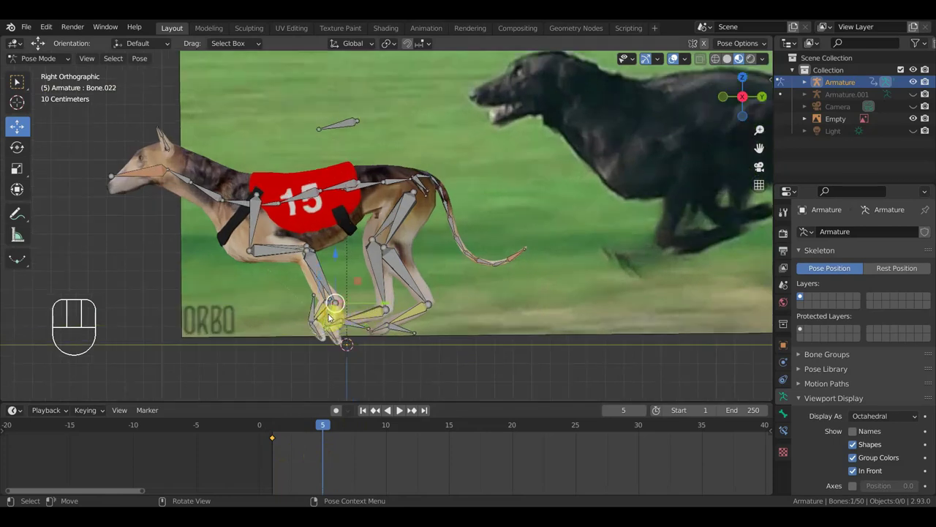
left_click_drag(324, 312, 363, 328)
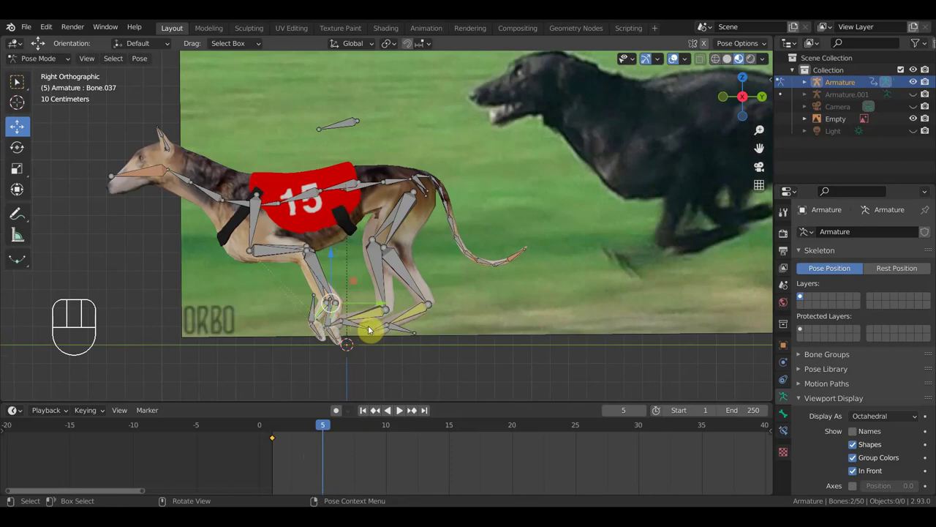
key("r")
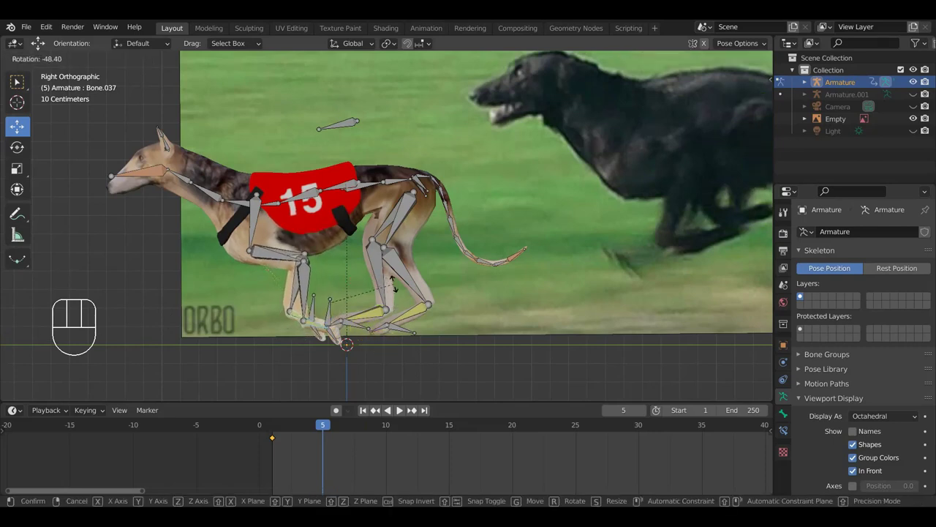
left_click(400, 411)
left_click(399, 411)
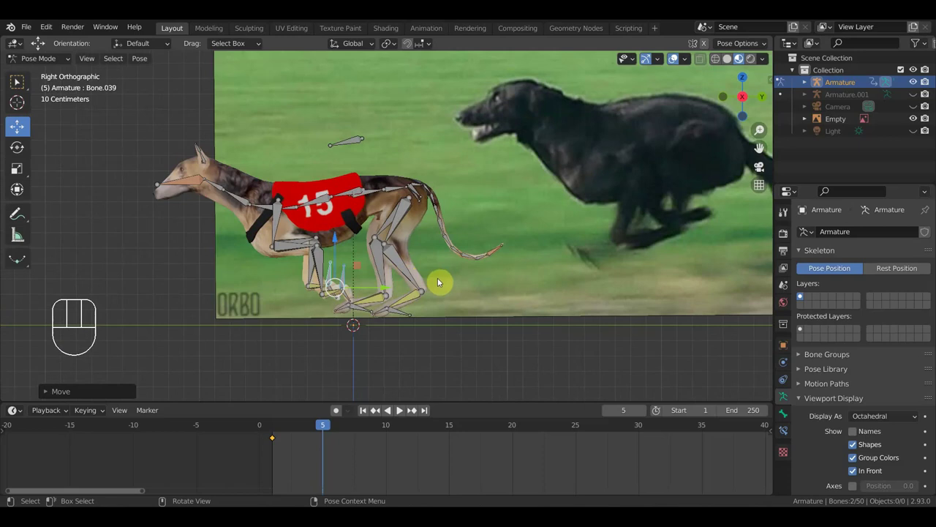
left_click_drag(406, 317, 417, 317)
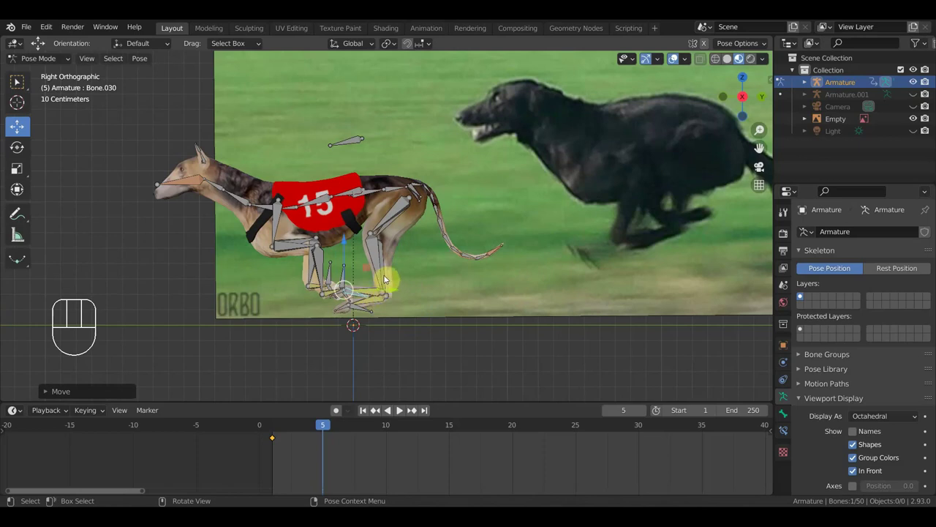
Step: Rotate the rear thigh, move the hind-leg bone forward and bend the tail downward
left_click(391, 214)
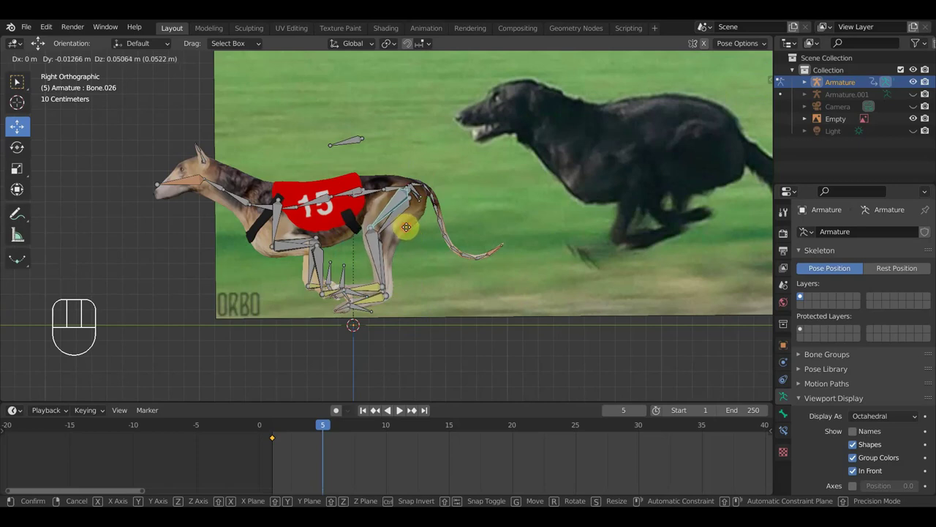
key("r")
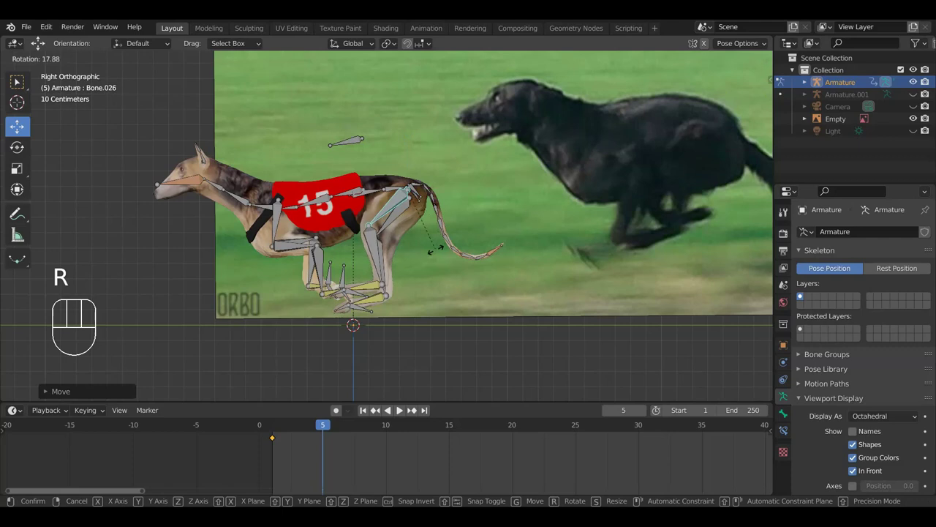
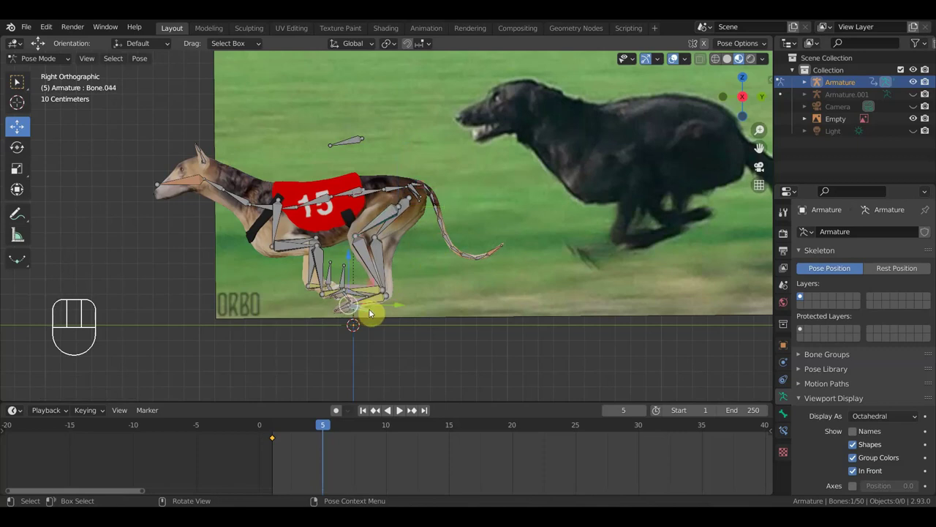
key("g")
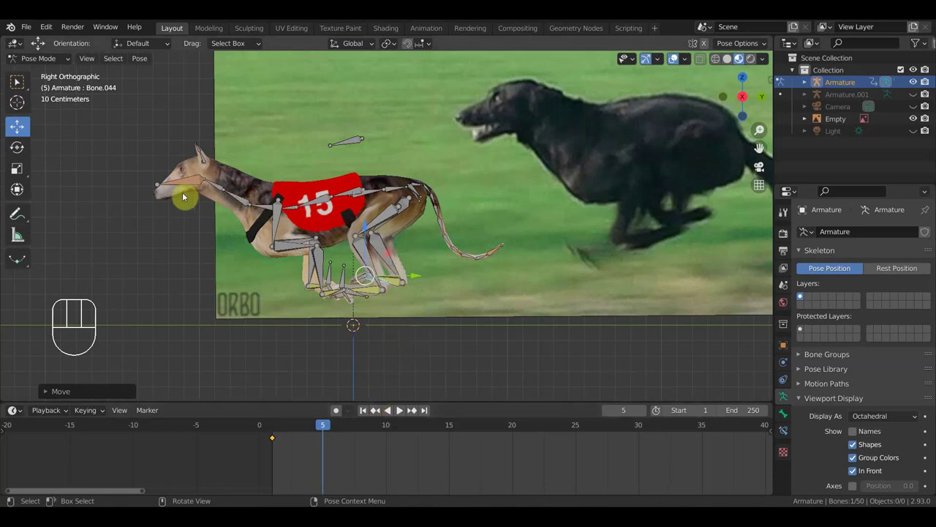
key("g")
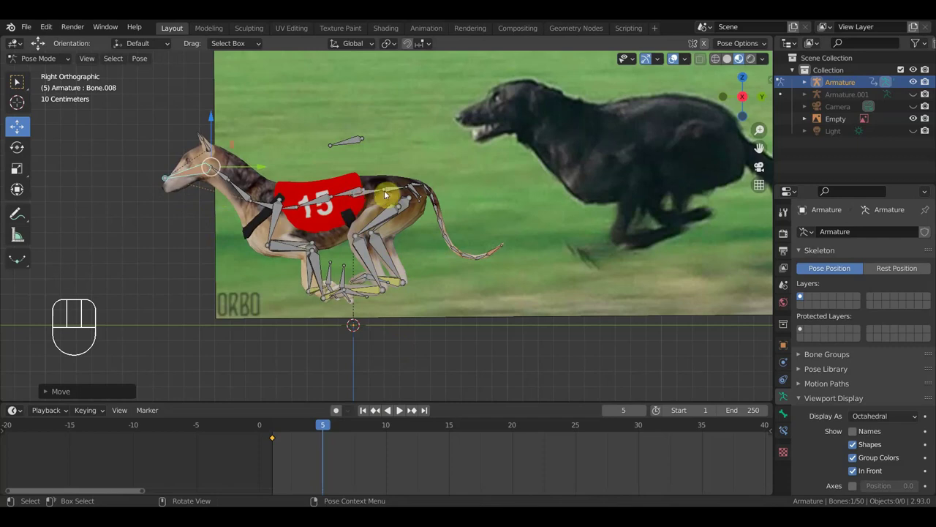
left_click_drag(377, 194, 442, 227)
key("r")
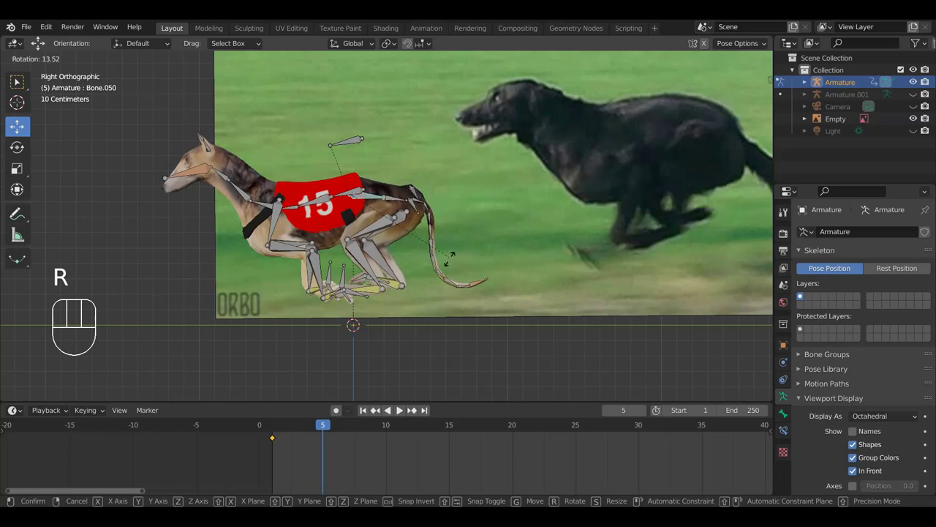
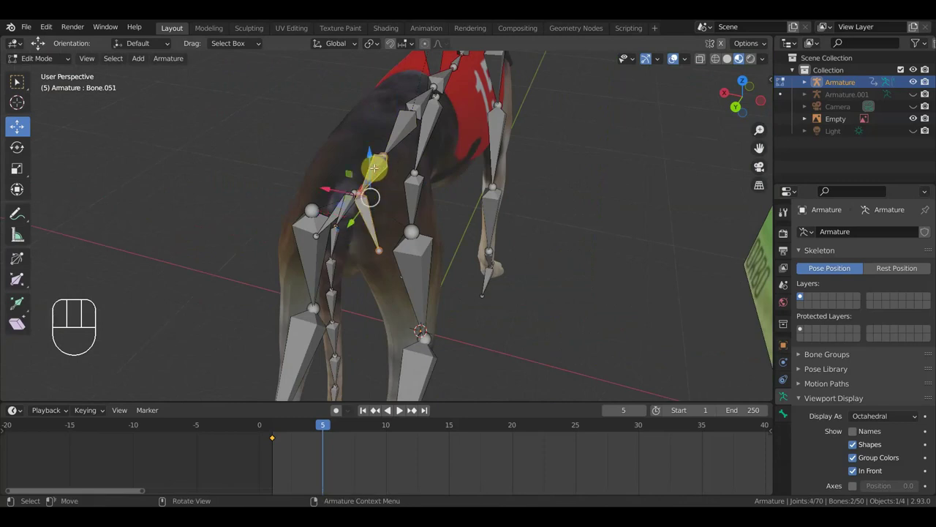
Step: Parent the hind-leg bone to its neighbour as a connected child and check the skeleton from behind
key("ctrl+p")
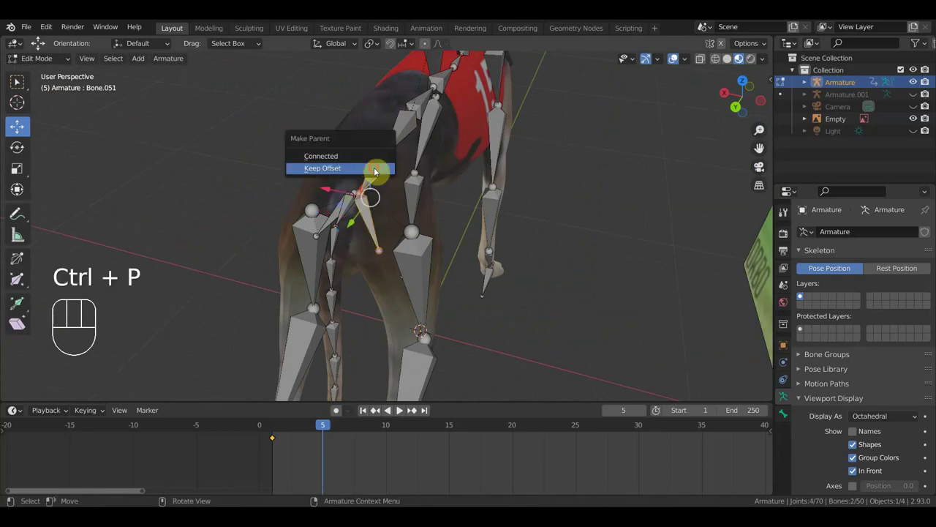
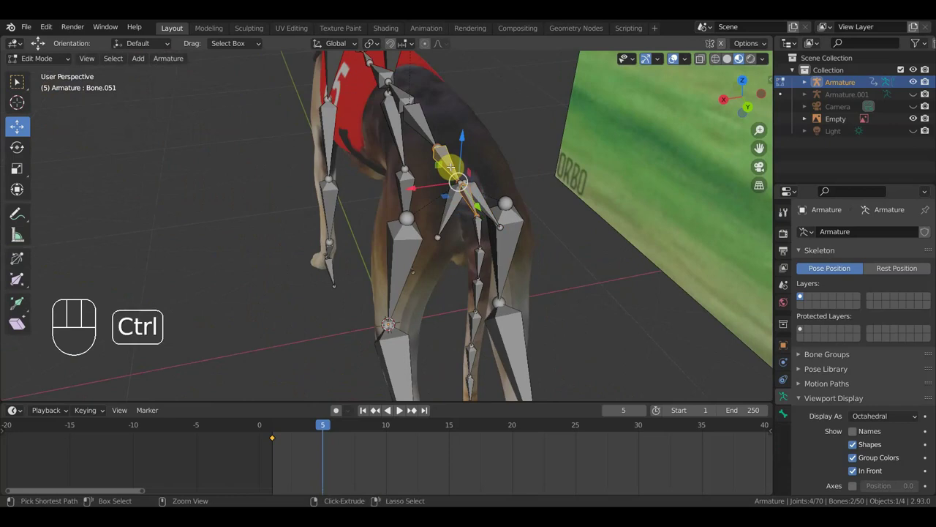
key("ctrl+p")
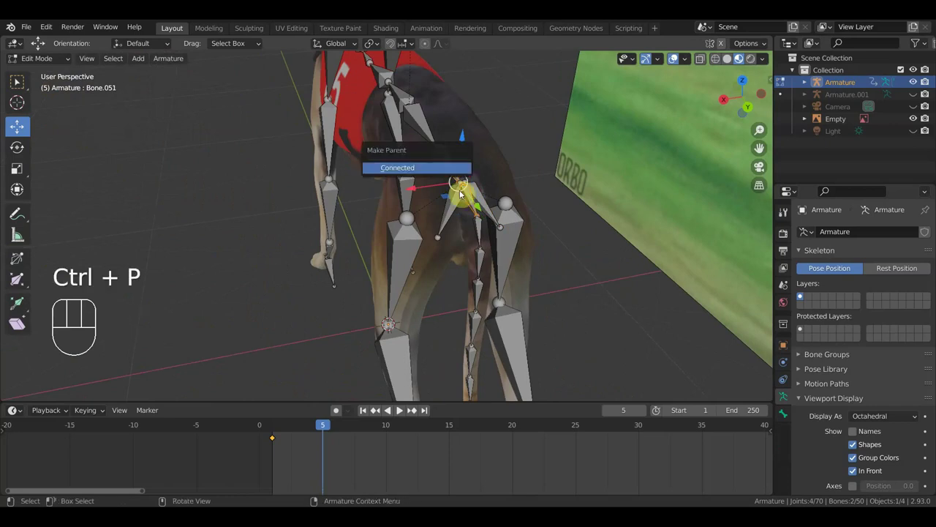
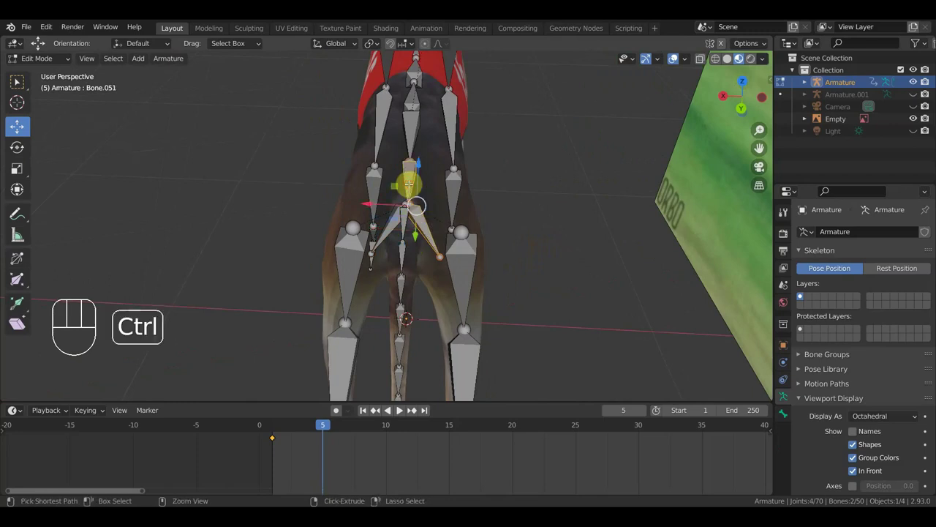
key("ctrl+p")
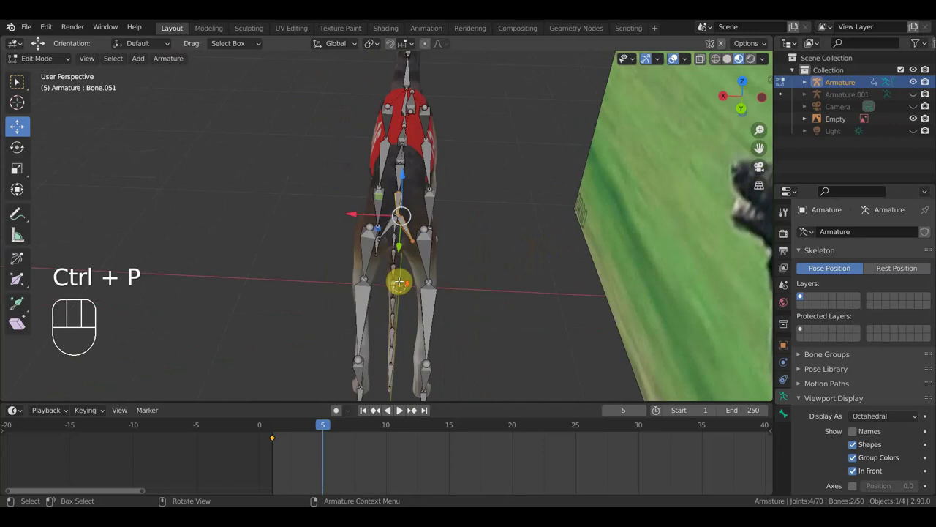
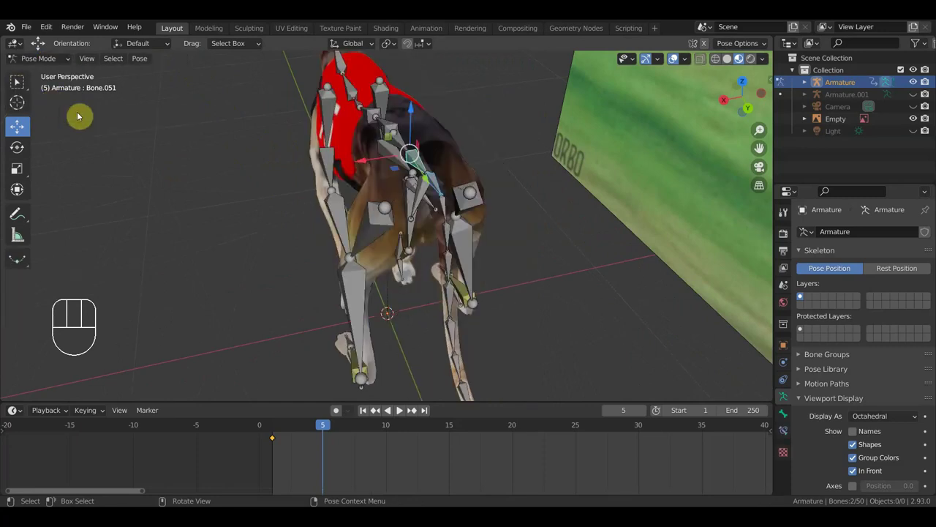
Step: Move the hip bone (Bone.045) to a new position and inspect it from below and the side
left_click_drag(326, 201, 77, 218)
left_click_drag(307, 248, 299, 227)
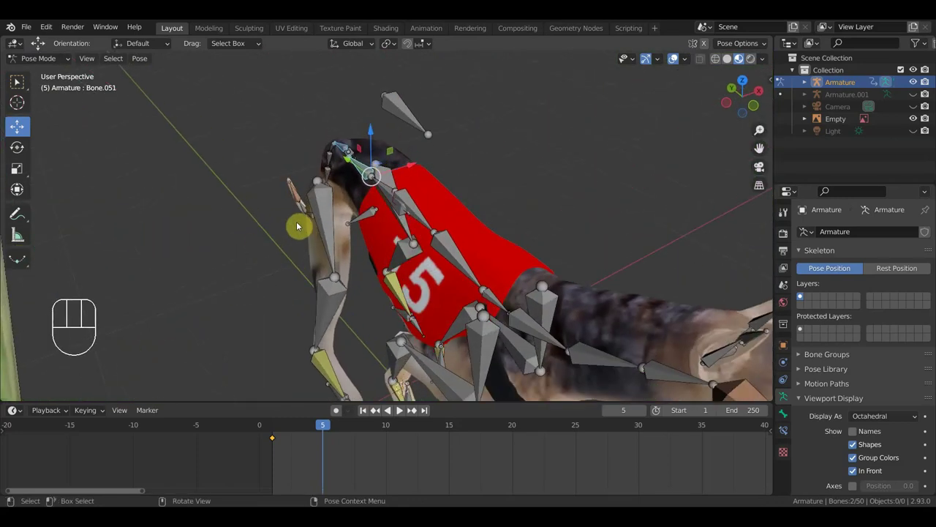
left_click(371, 214)
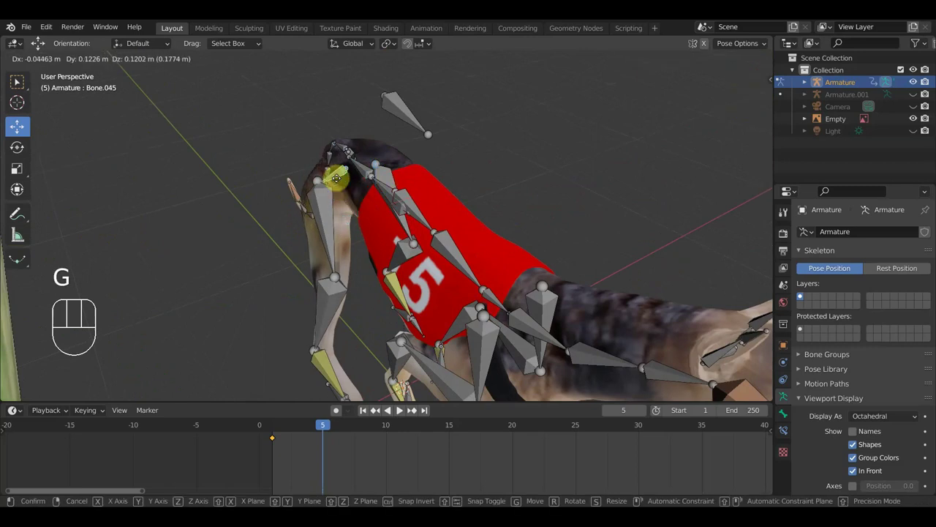
left_click(340, 174)
left_click_drag(367, 202, 558, 247)
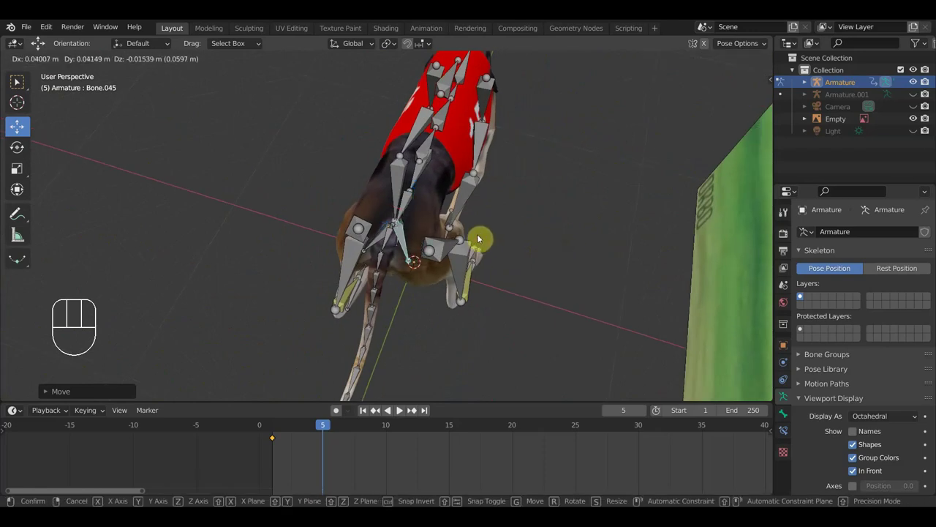
left_click_drag(525, 241, 691, 174)
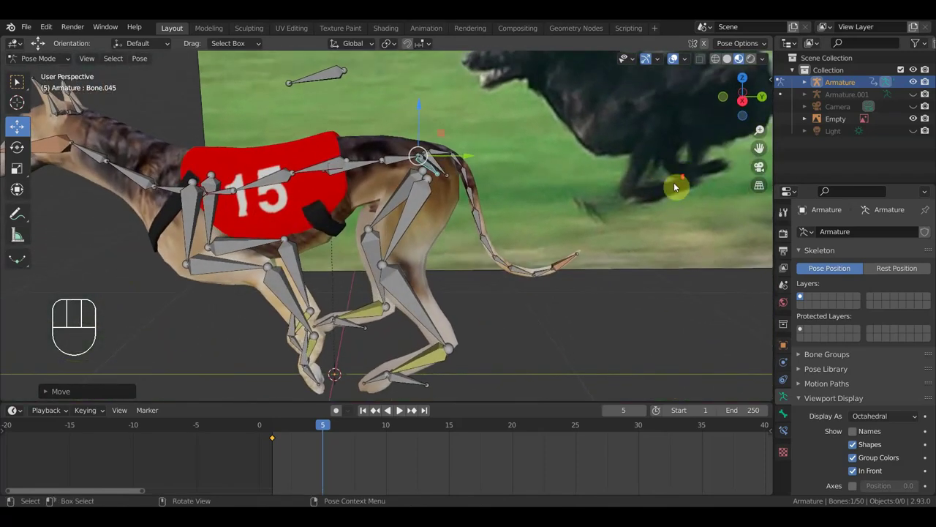
Step: Reposition the lower hind-leg bones in the right side view and check them at an angle
key("KP_3")
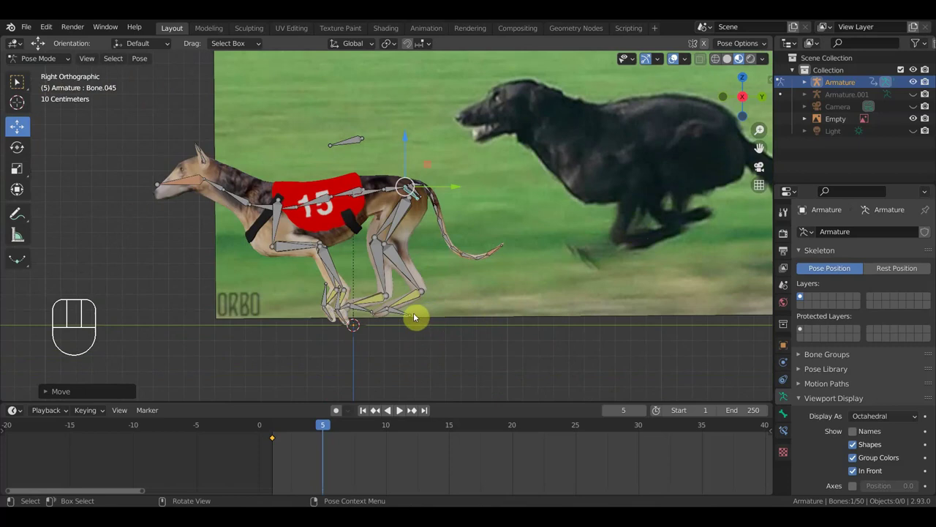
left_click(404, 316)
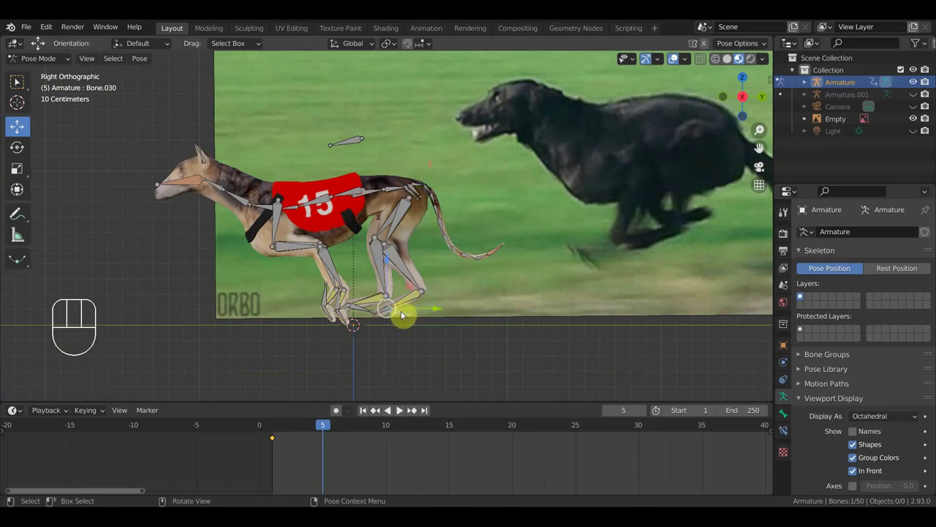
key("g")
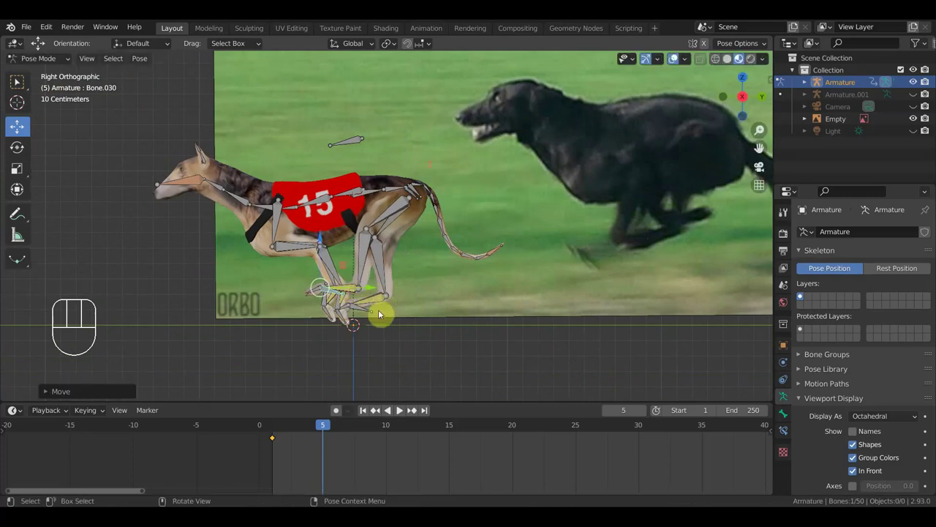
left_click_drag(311, 295, 319, 304)
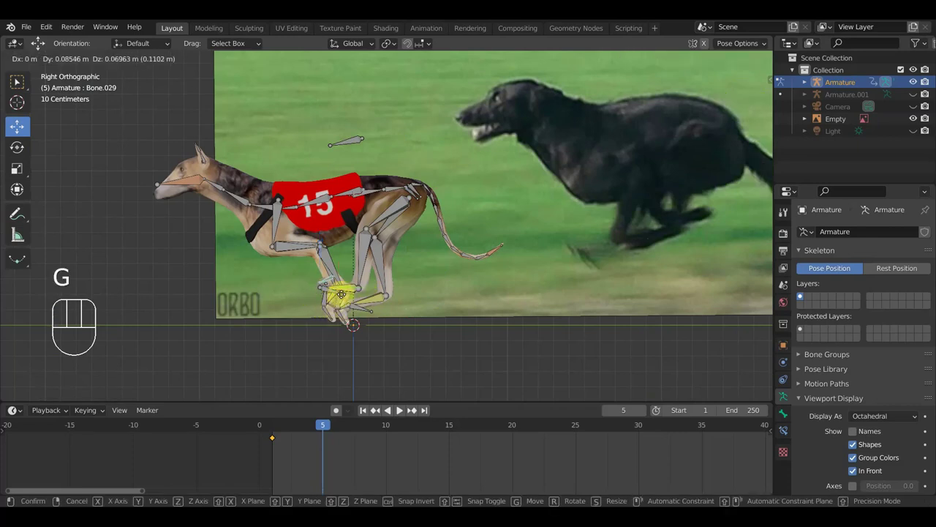
left_click(332, 311)
key("ctrl+z")
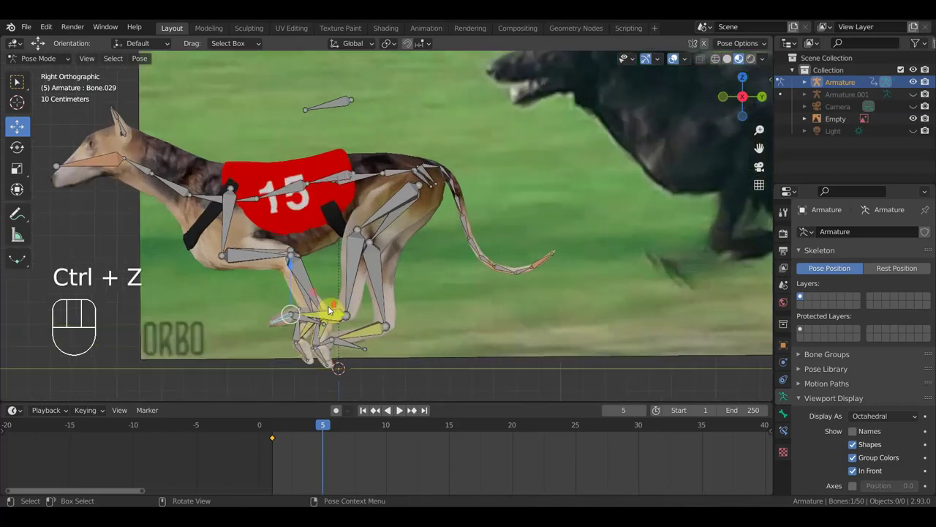
left_click_drag(344, 312, 369, 326)
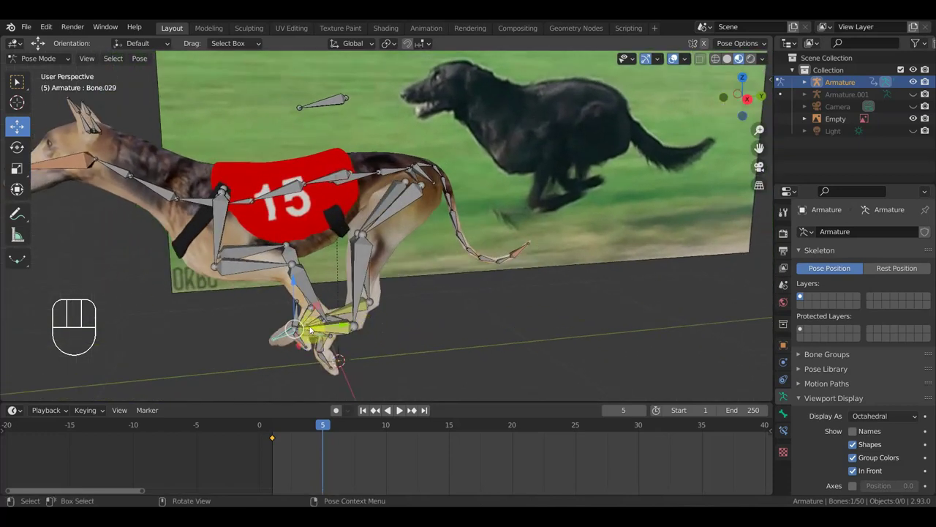
left_click_drag(337, 328, 370, 341)
Step: Move the hind foot bone along one axis to its new position
left_click(311, 350)
key("KP_3")
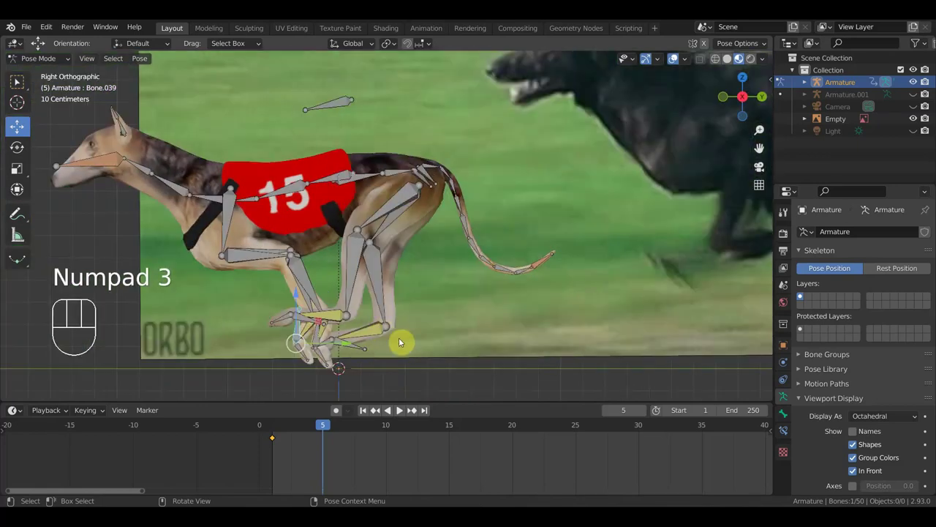
key("g")
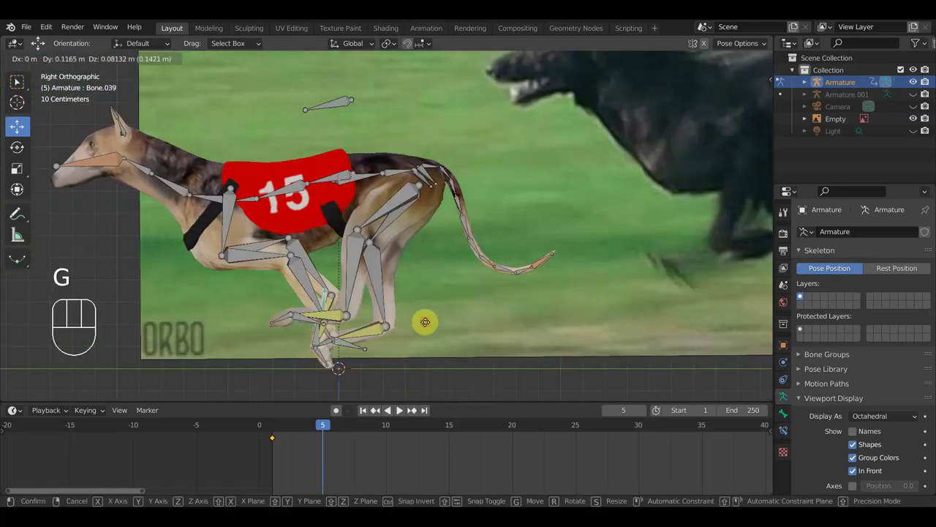
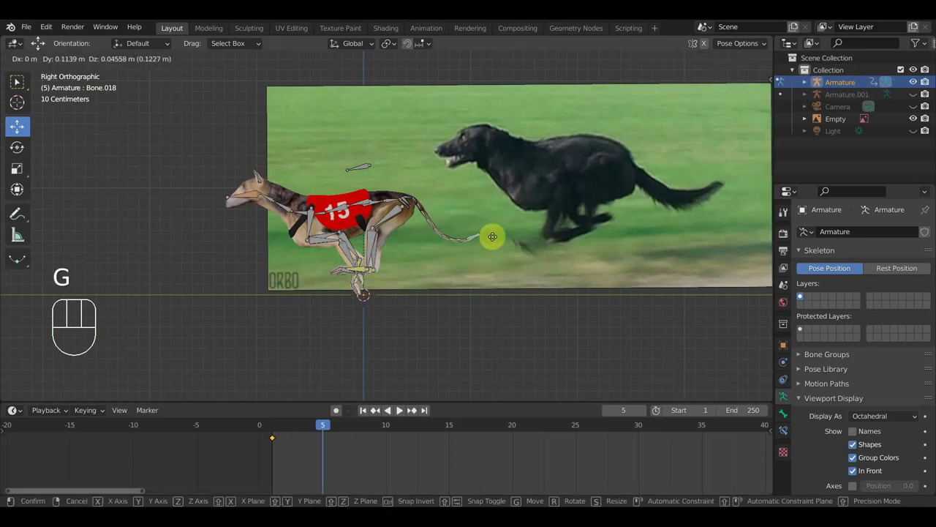
left_click(501, 236)
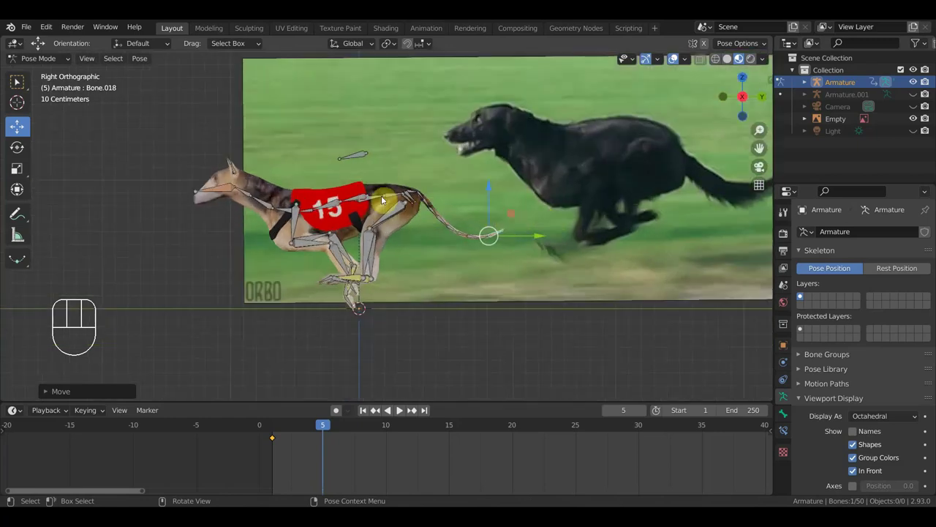
Step: Rotate the tail bone downward and return to the side view
left_click(376, 204)
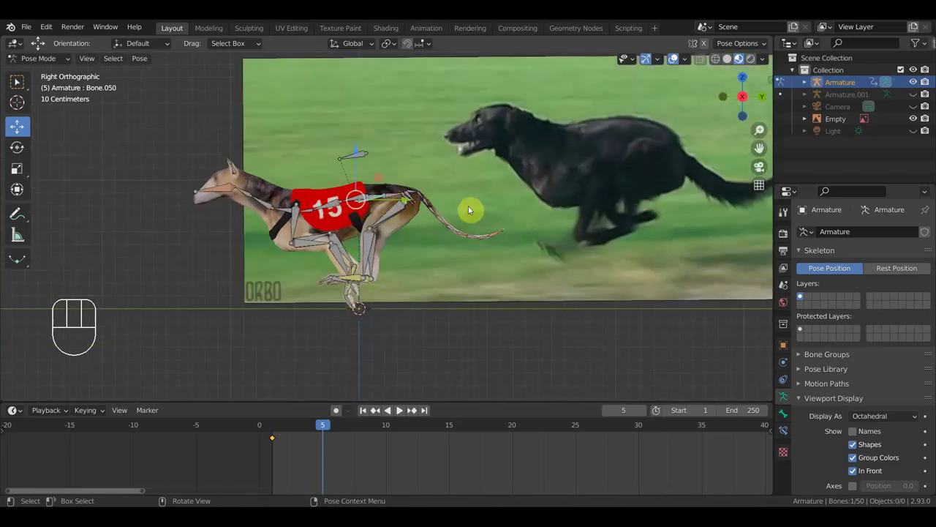
key("r")
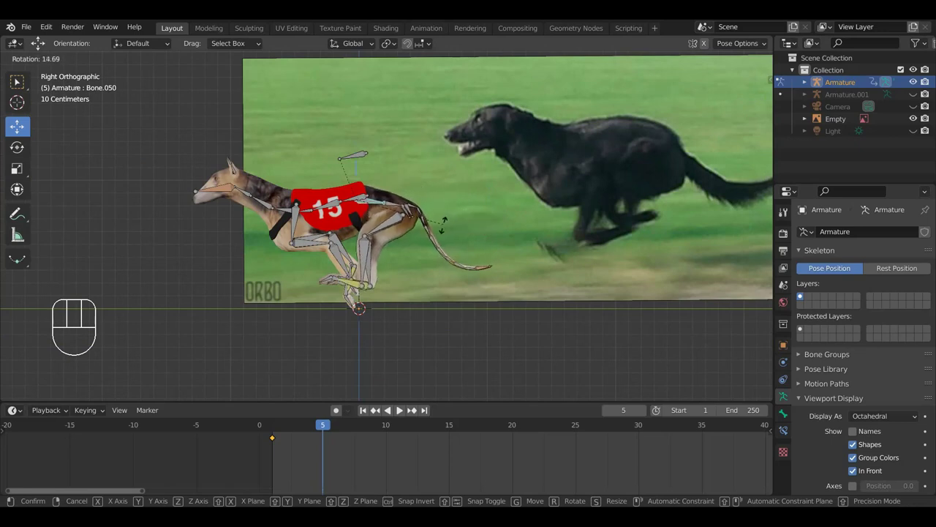
left_click(446, 231)
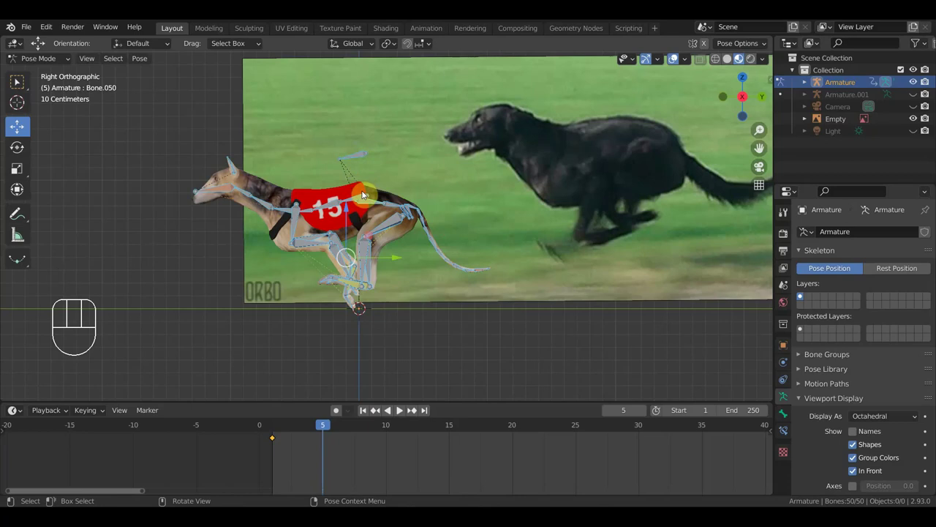
key("KP_3")
left_click_drag(349, 213, 345, 186)
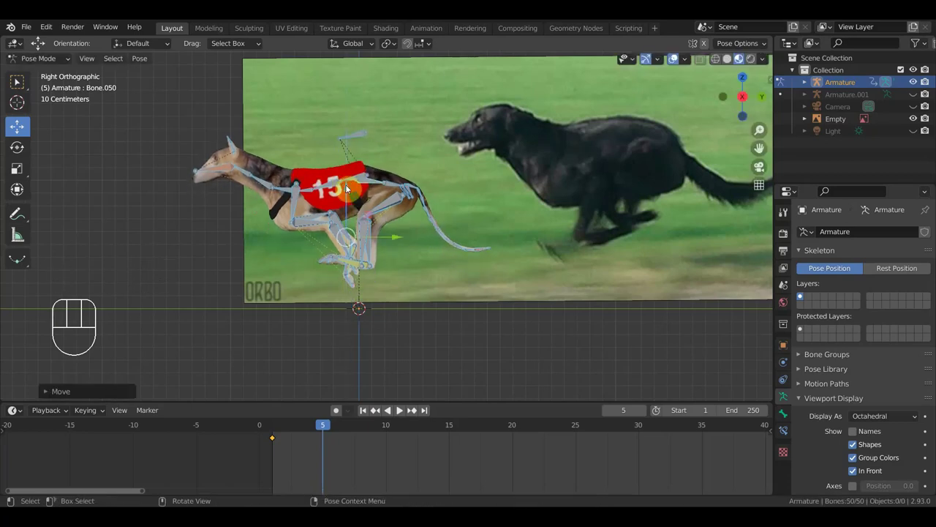
Step: Jump to frame 9 and move the hind foot forward onto the ground line
key("i")
left_click_drag(321, 425, 374, 447)
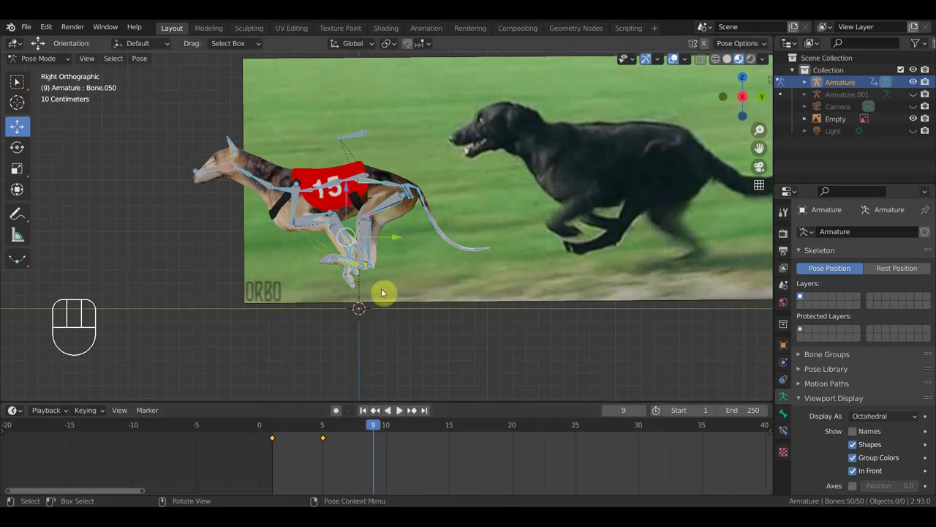
left_click_drag(366, 287, 301, 298)
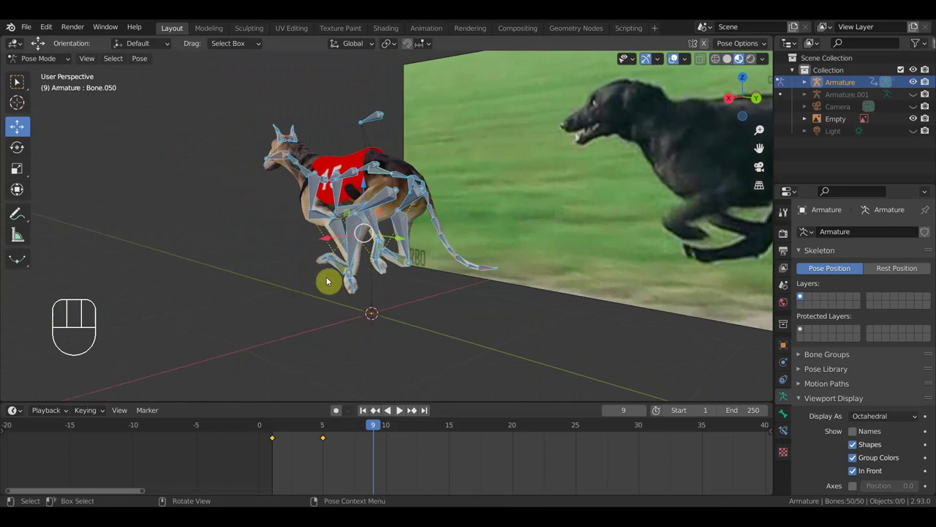
left_click_drag(394, 268, 403, 272)
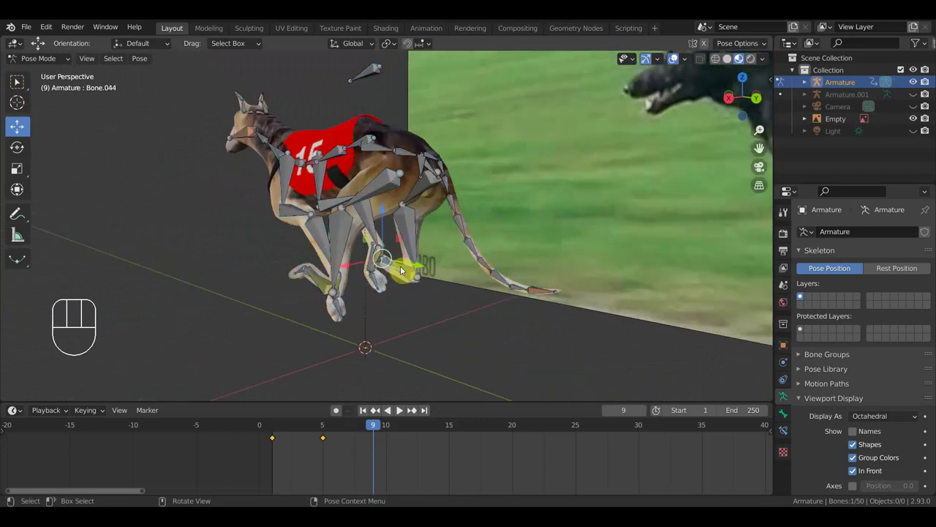
left_click_drag(432, 272, 471, 272)
key("KP_3")
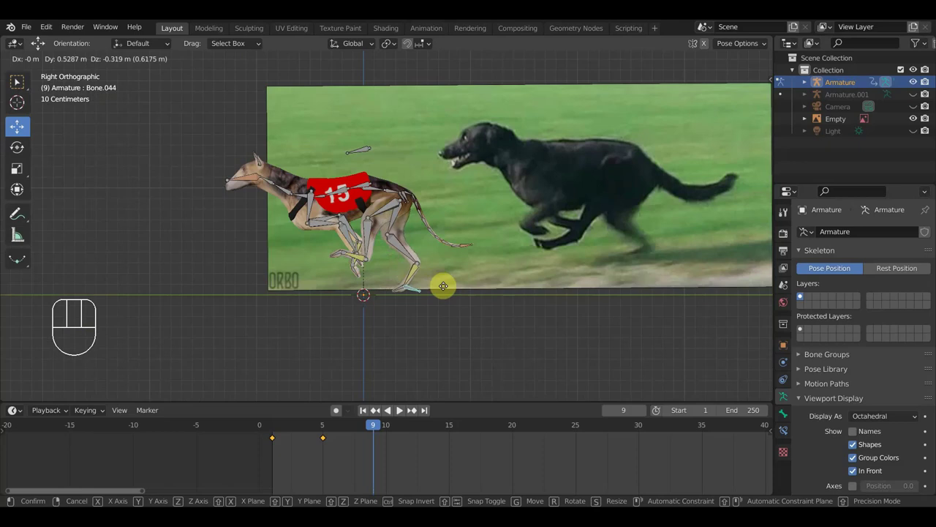
left_click(447, 291)
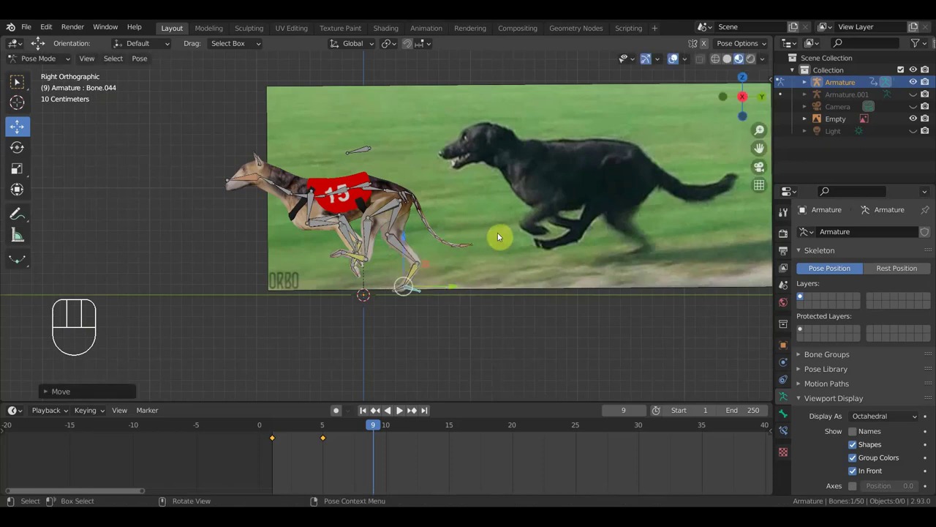
Step: Start moving the tail tip bone to match the reference
left_click(470, 248)
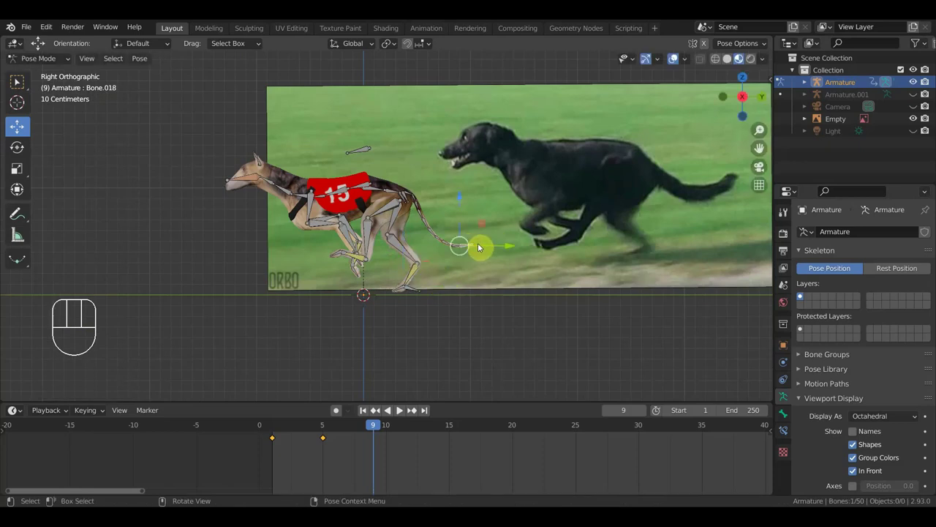
key("g")
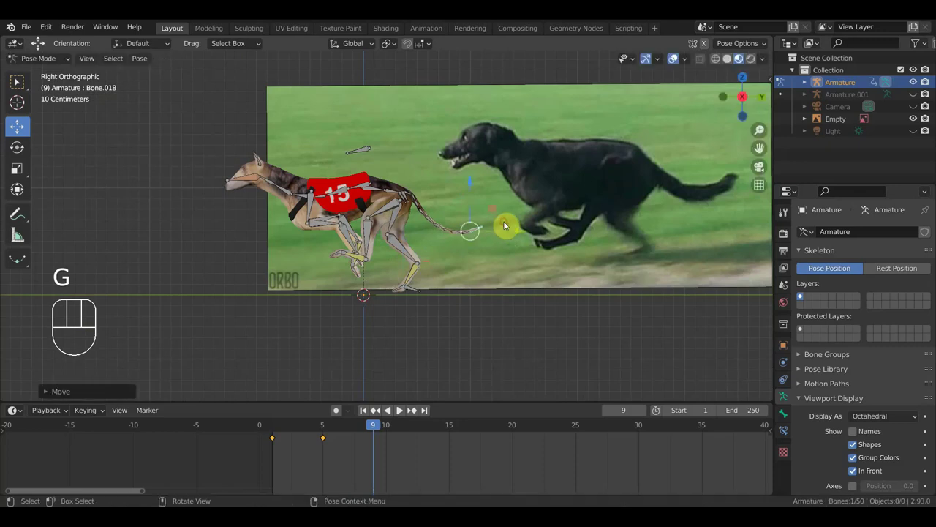
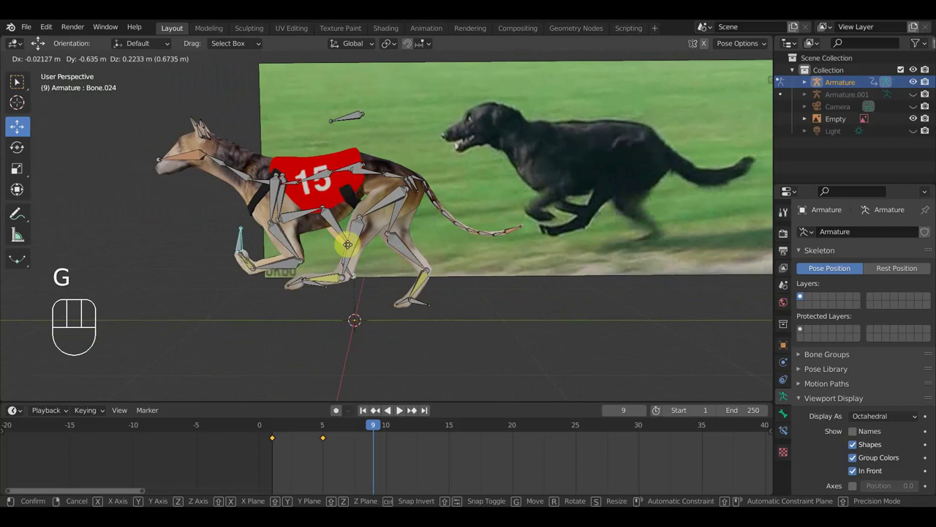
Step: Rotate and move the upper front leg and paw bones, checking head-on
left_click(369, 243)
left_click(267, 261)
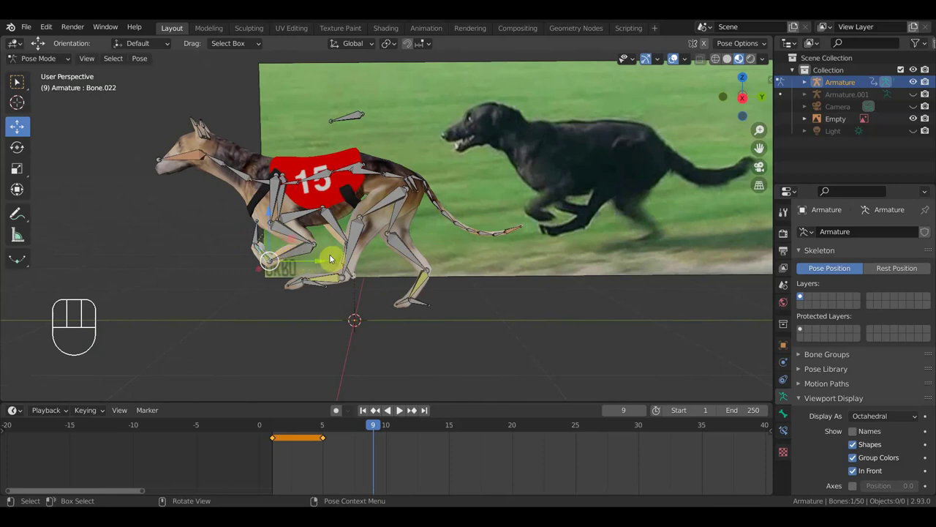
key("r")
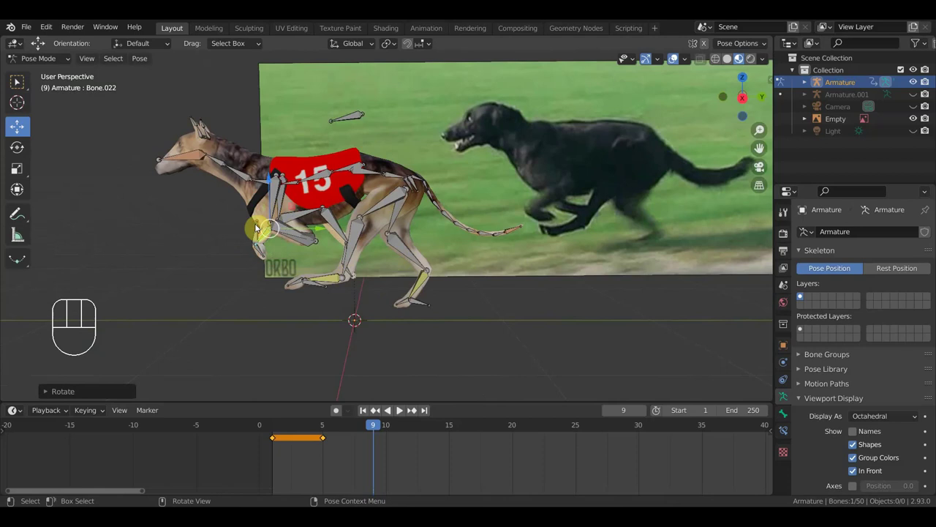
key("g")
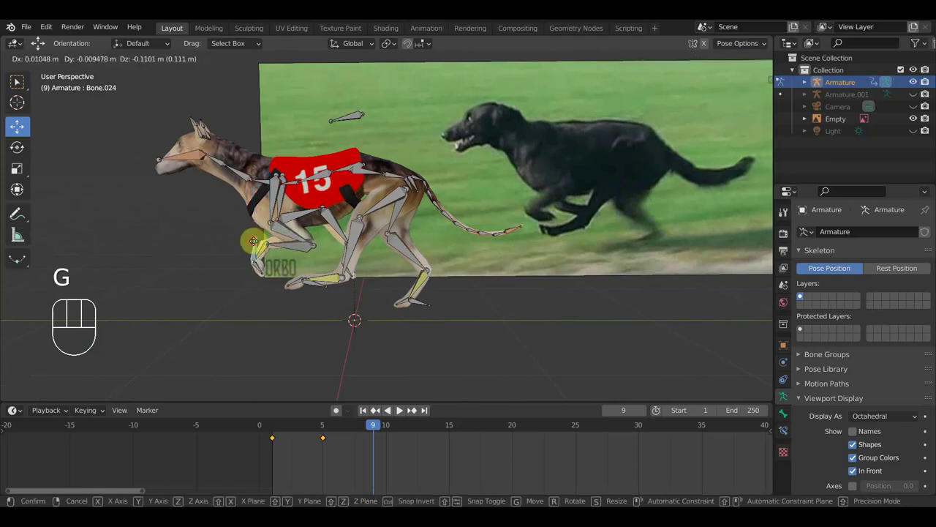
left_click_drag(327, 260, 464, 258)
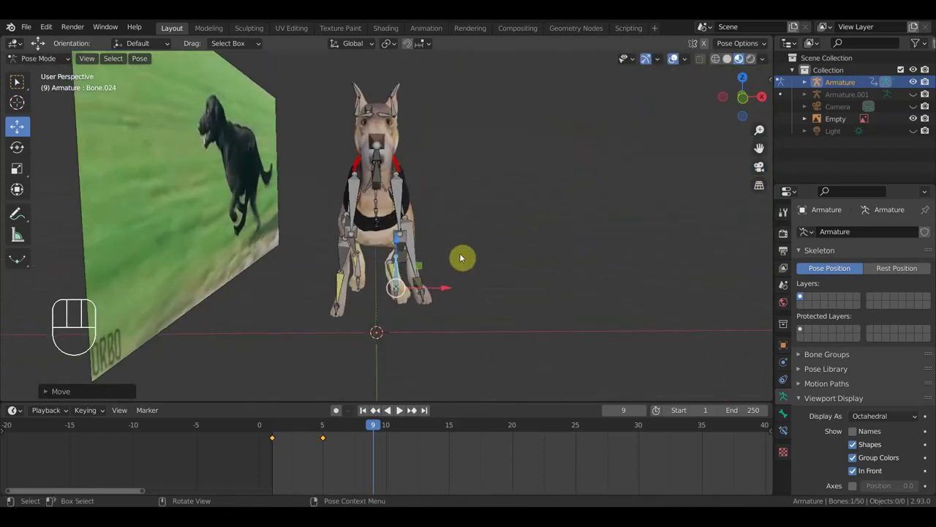
key("r")
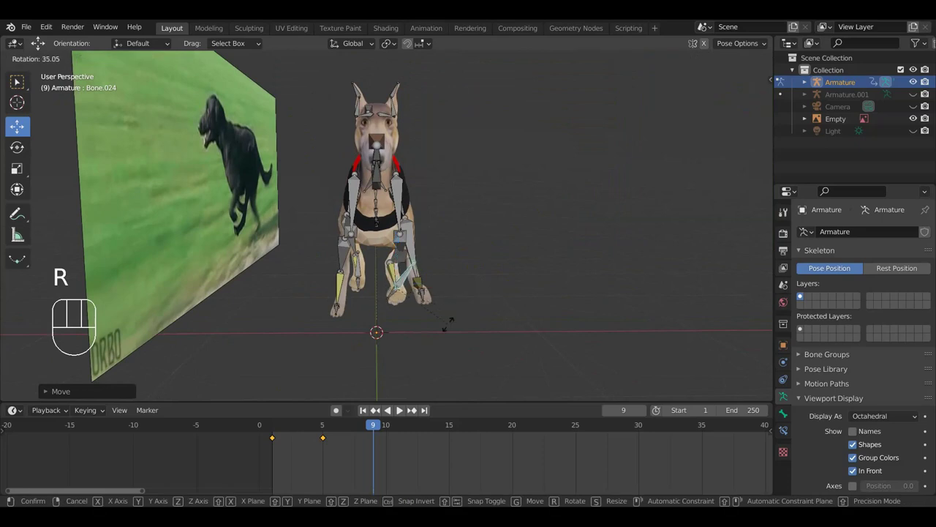
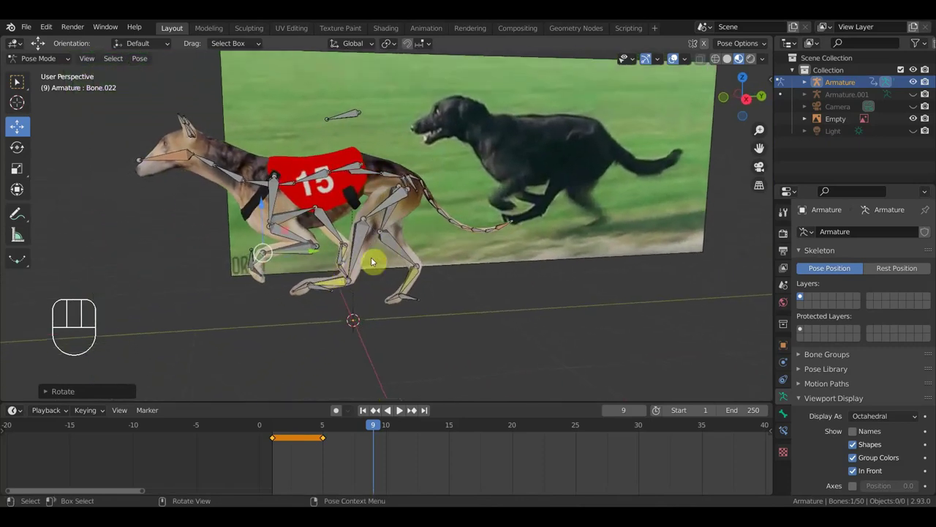
Step: Reposition and rotate the lower front leg bone, then return to the right side view
left_click_drag(376, 268, 402, 277)
left_click_drag(347, 270, 334, 269)
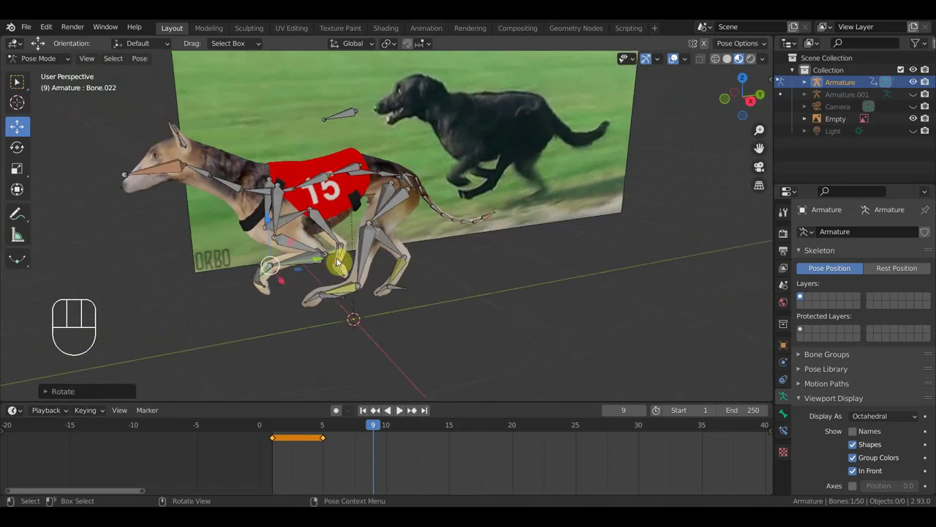
left_click_drag(370, 263, 349, 254)
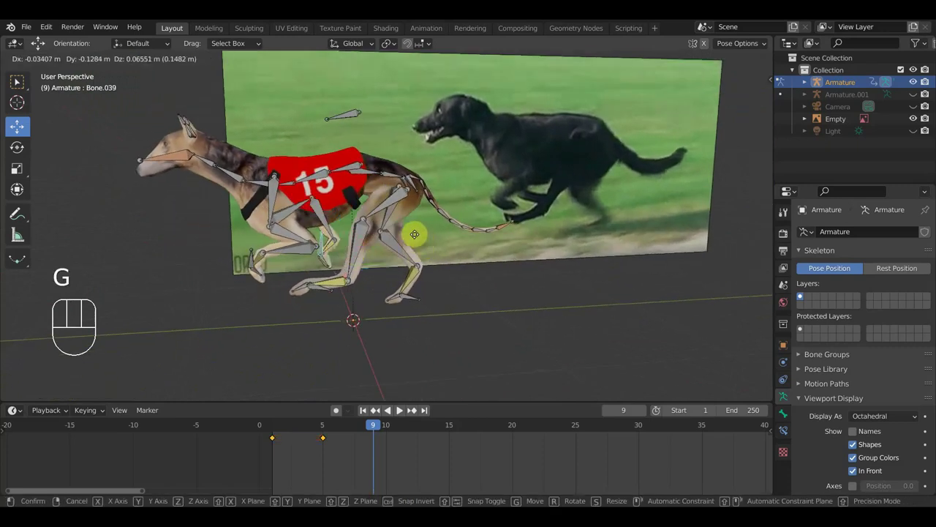
left_click(405, 236)
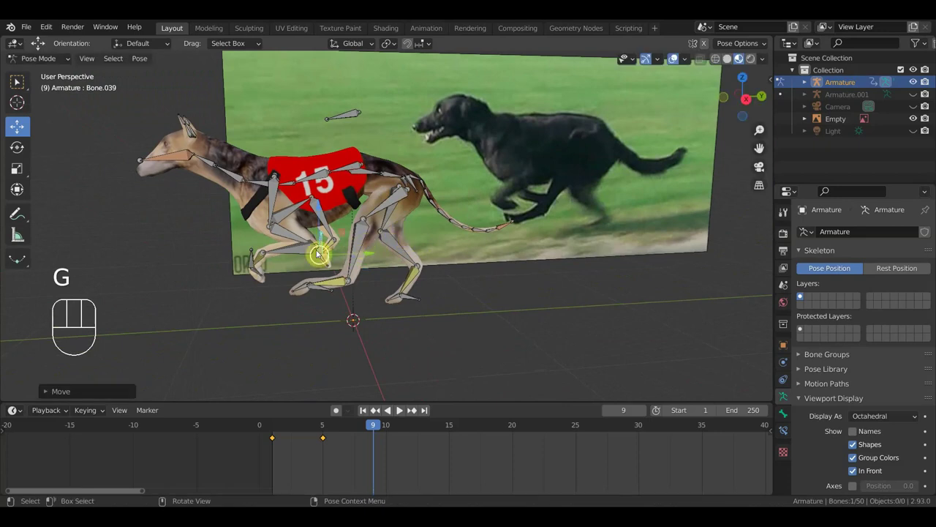
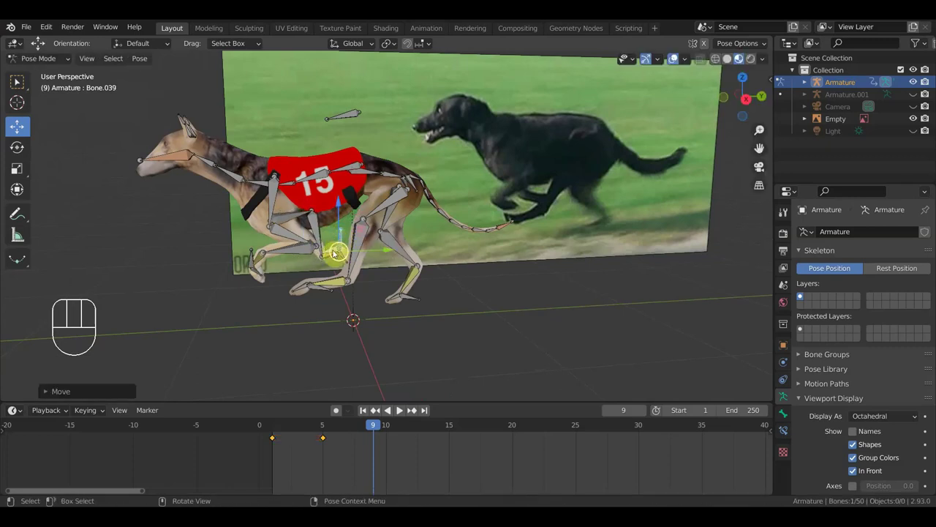
key("r")
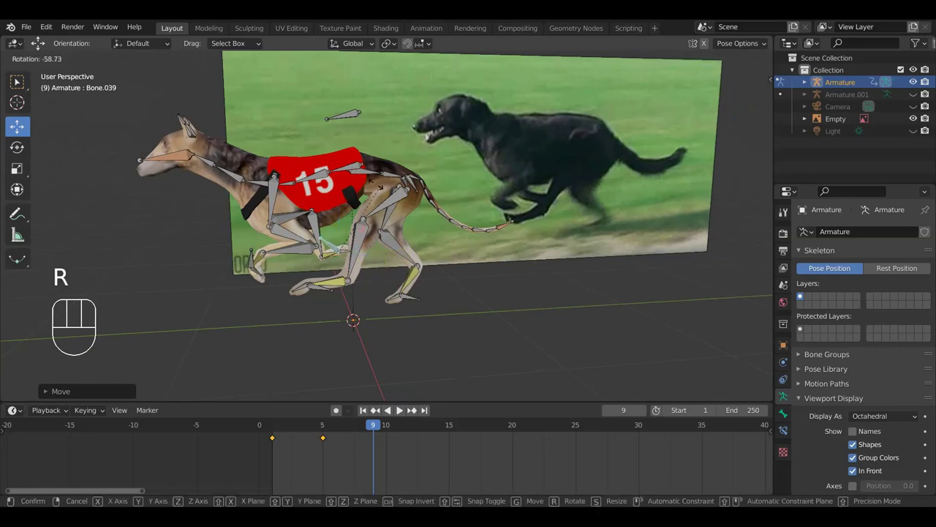
key("g")
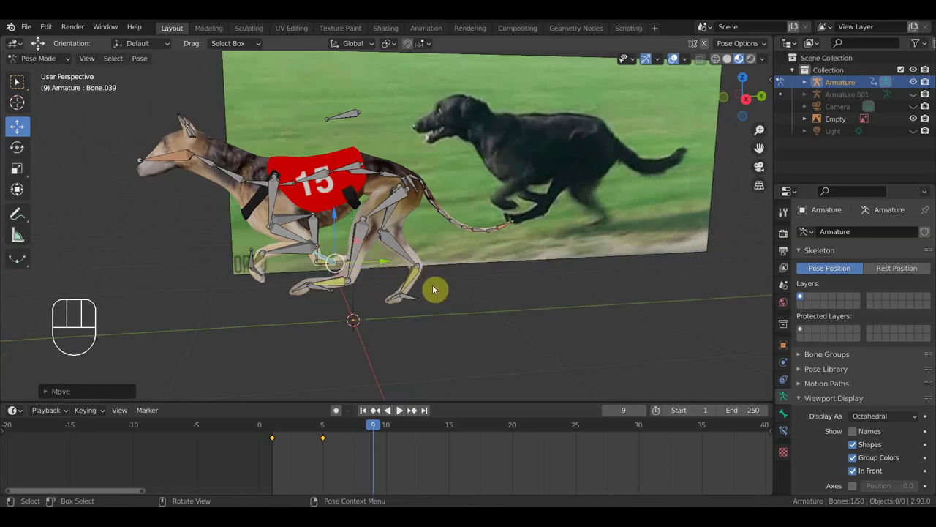
middle_click(417, 289)
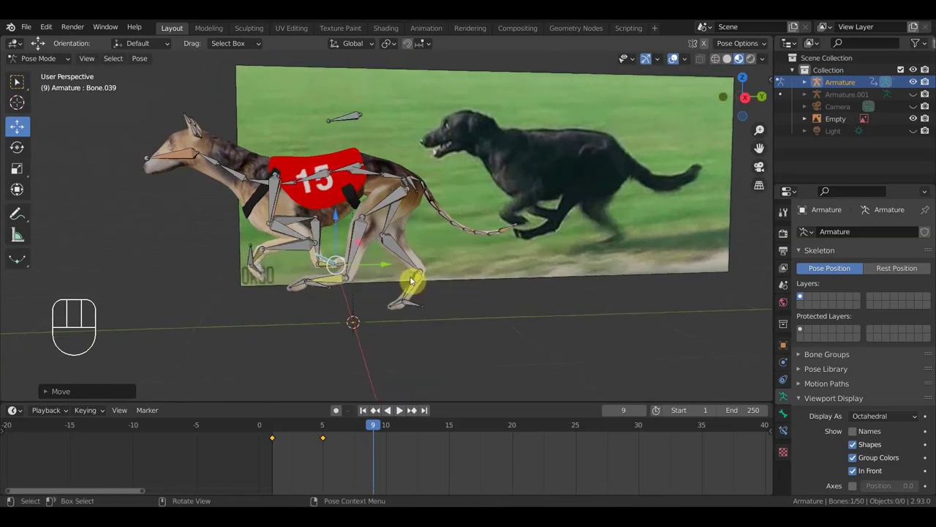
key("KP_3")
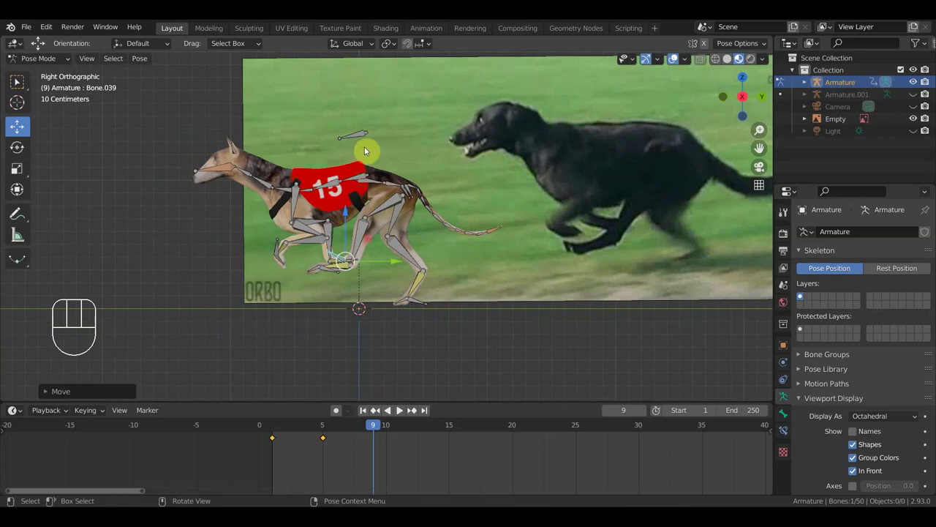
Step: Move the back bone, then lower the floating control bone above the back
left_click(375, 185)
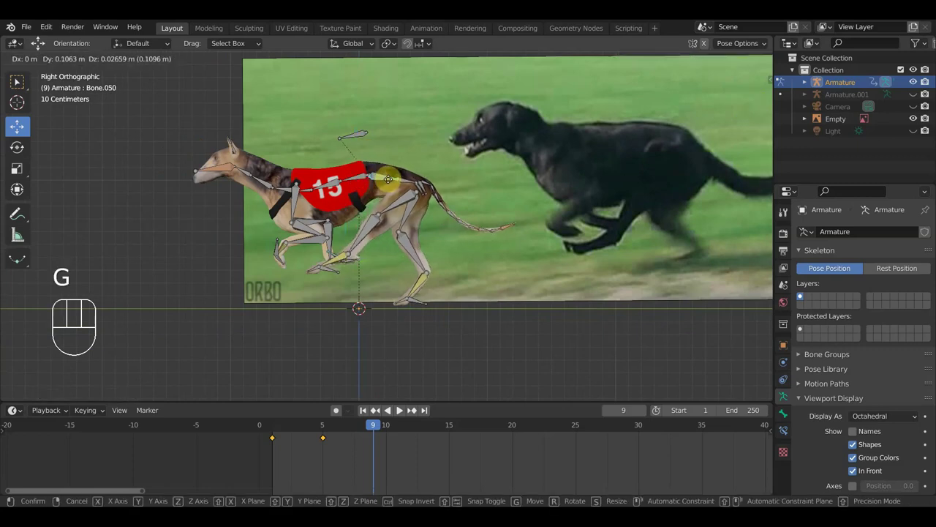
left_click(387, 179)
left_click_drag(359, 138, 385, 165)
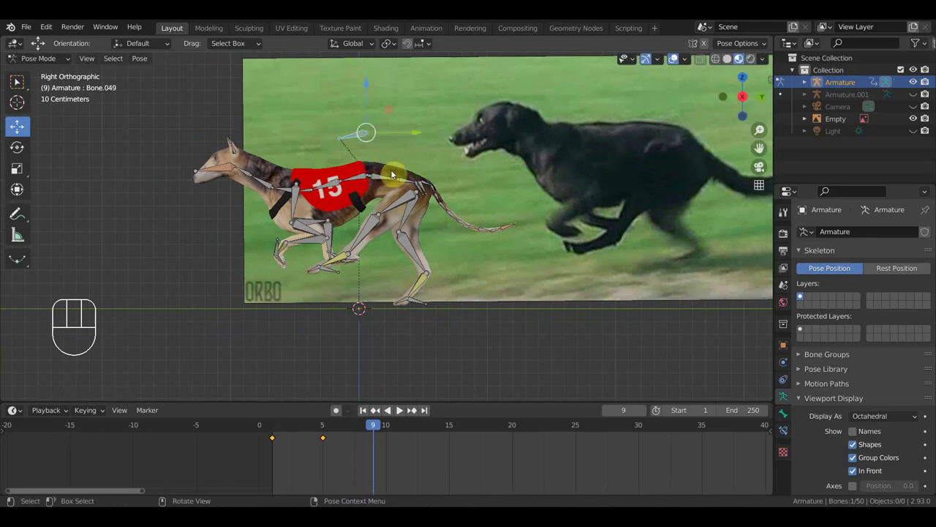
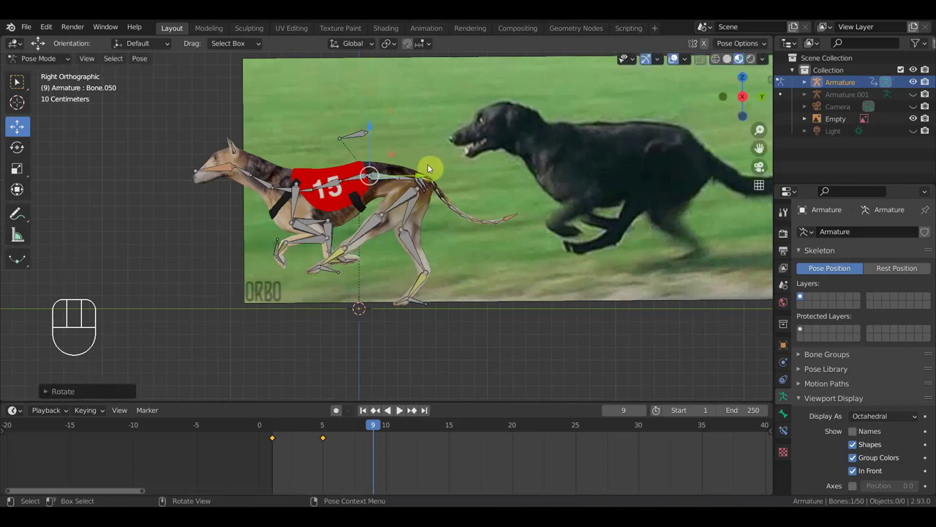
key("g")
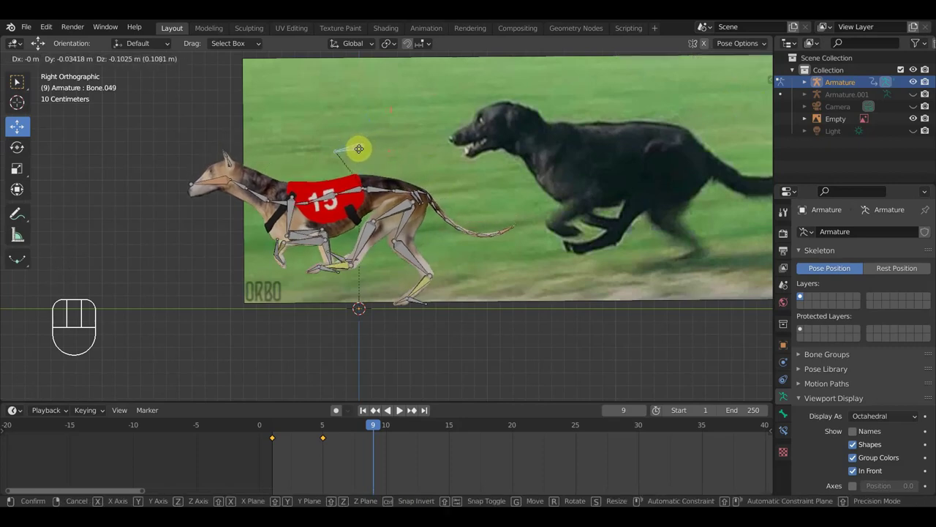
left_click(361, 153)
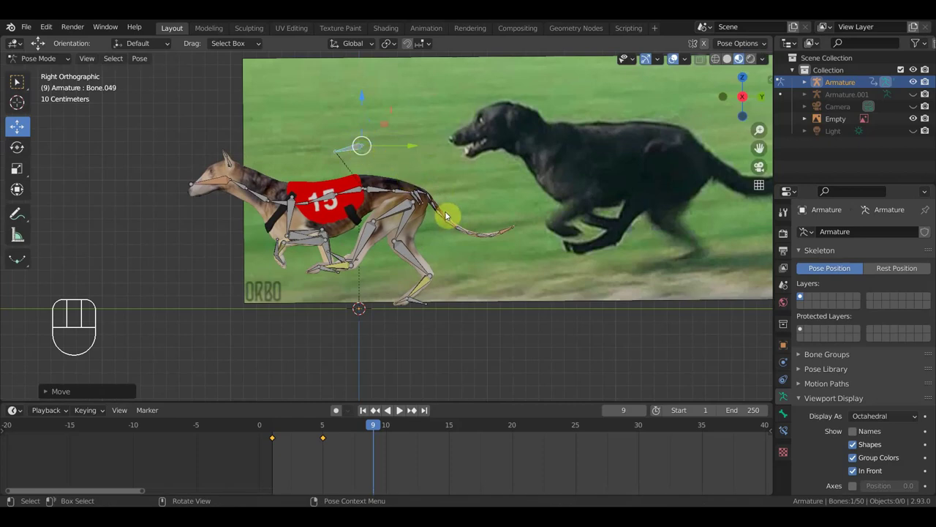
Step: Insert a Location & Rotation keyframe for all bones at frame 9 and step back a frame
key("i")
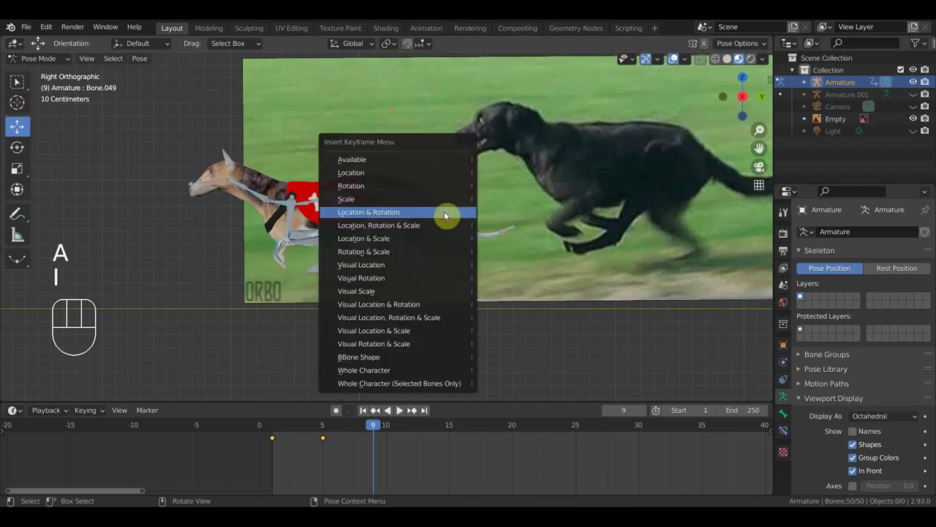
left_click_drag(375, 428, 369, 444)
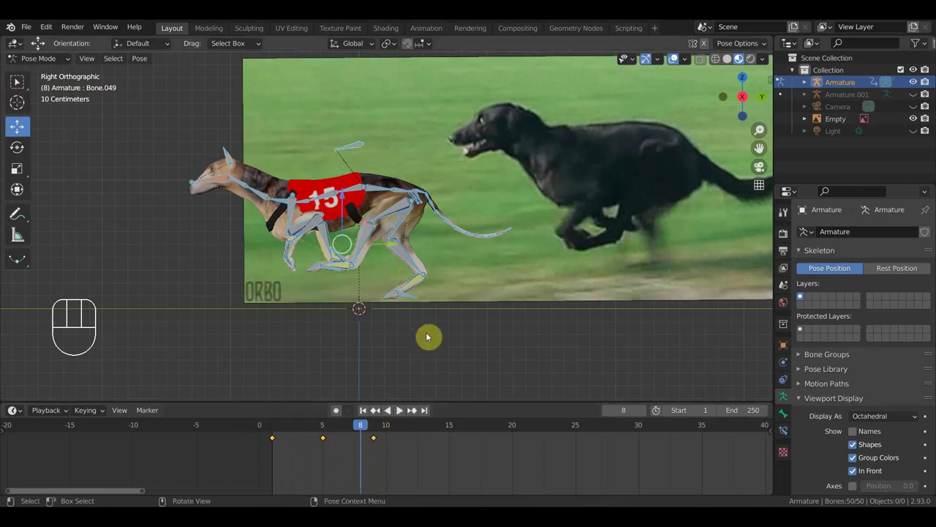
Step: Move the front paw bone to refine the frame 8 in-between pose
left_click(415, 300)
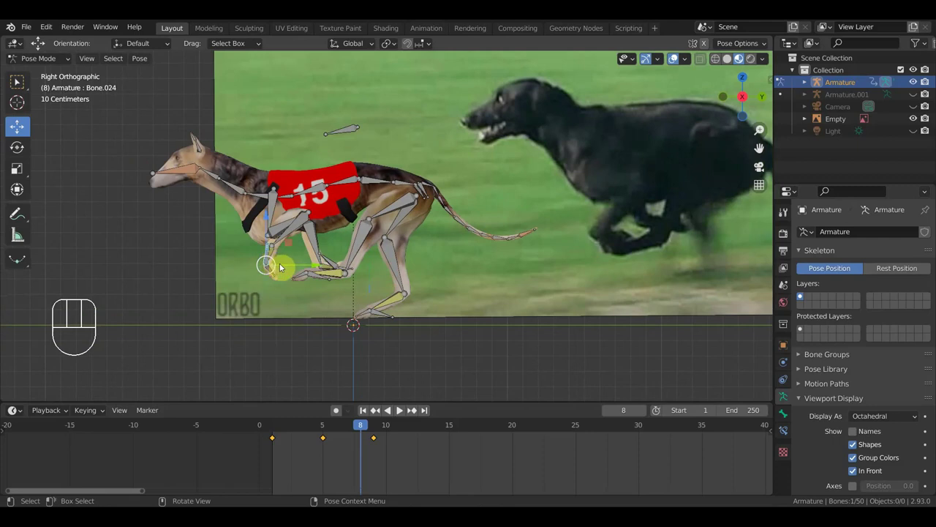
key("g")
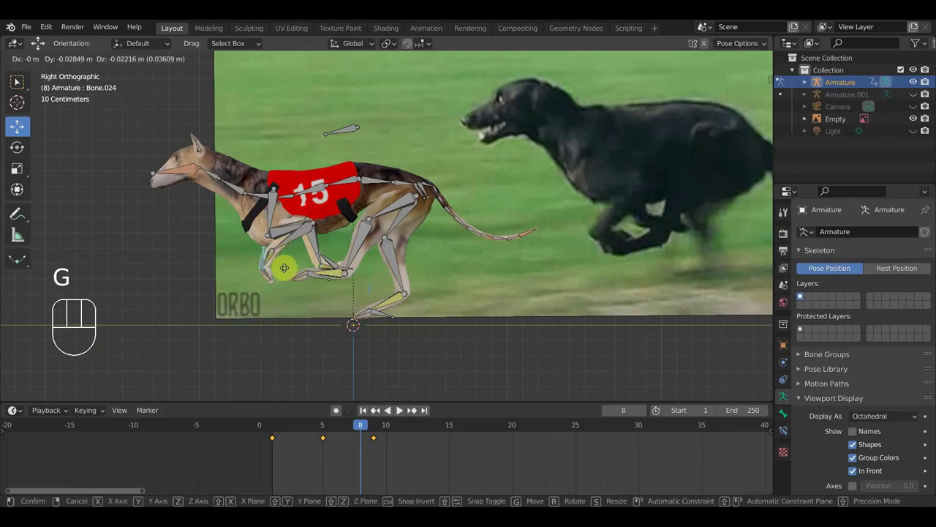
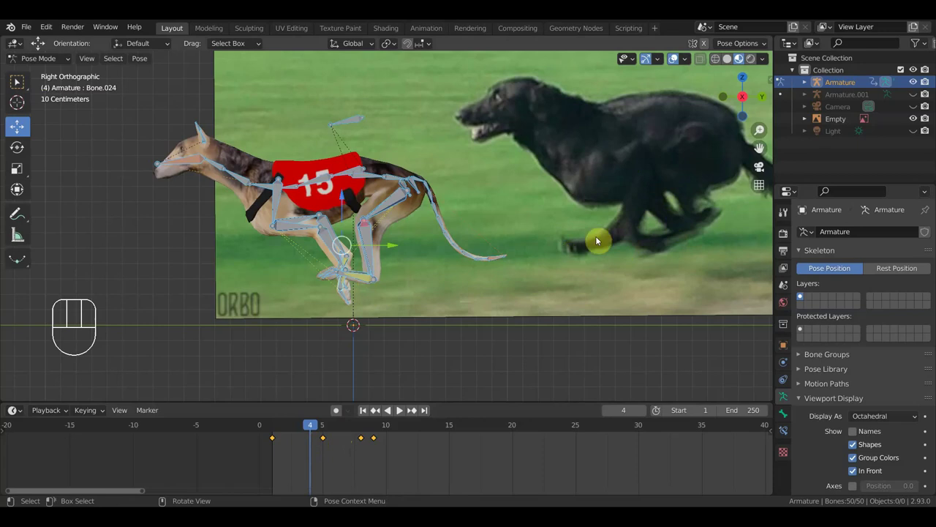
Step: Check the rig from several angles, then move the hind foot bone at frame 4
left_click_drag(416, 304, 498, 306)
middle_click(421, 293)
left_click_drag(373, 297, 368, 299)
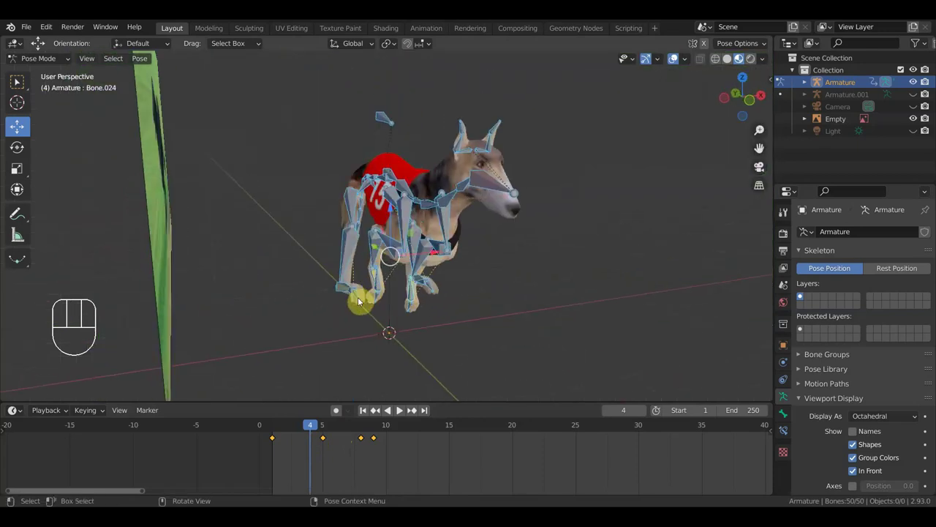
left_click_drag(372, 299, 418, 286)
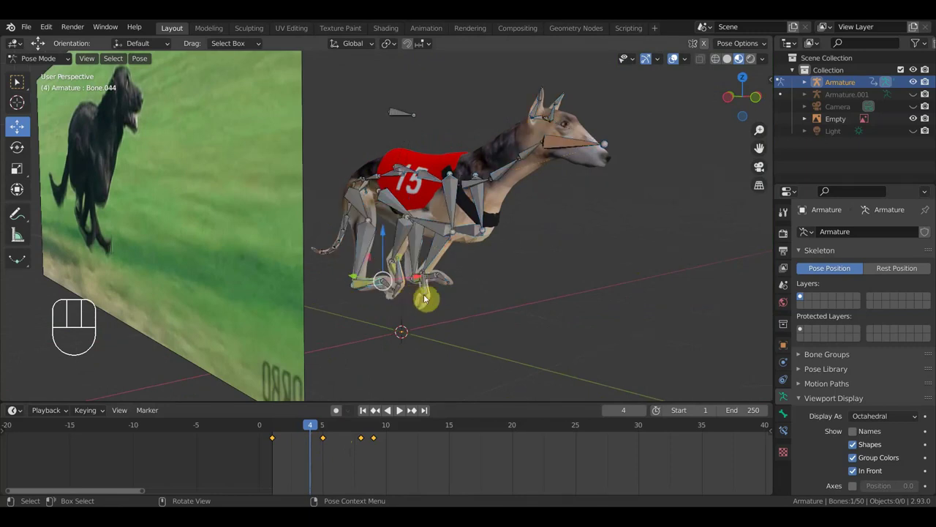
left_click_drag(462, 307, 262, 315)
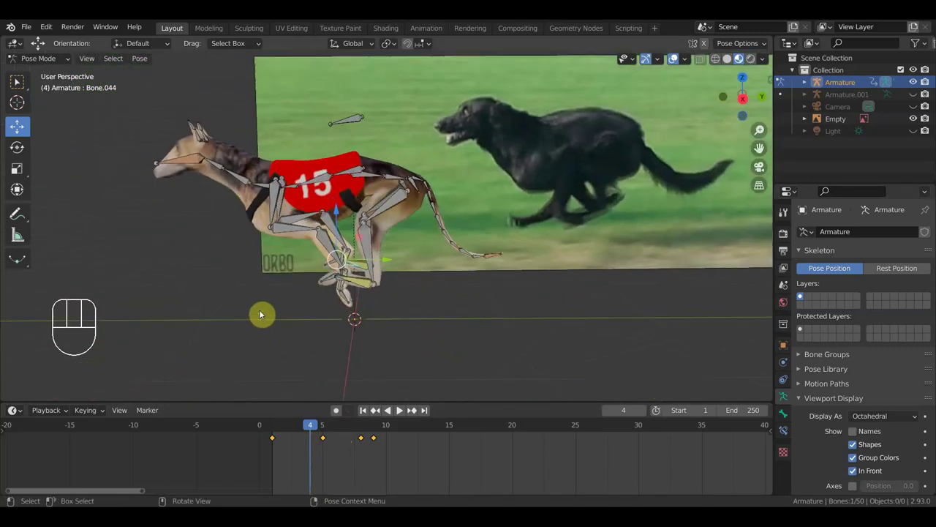
key("KP_3")
key("g")
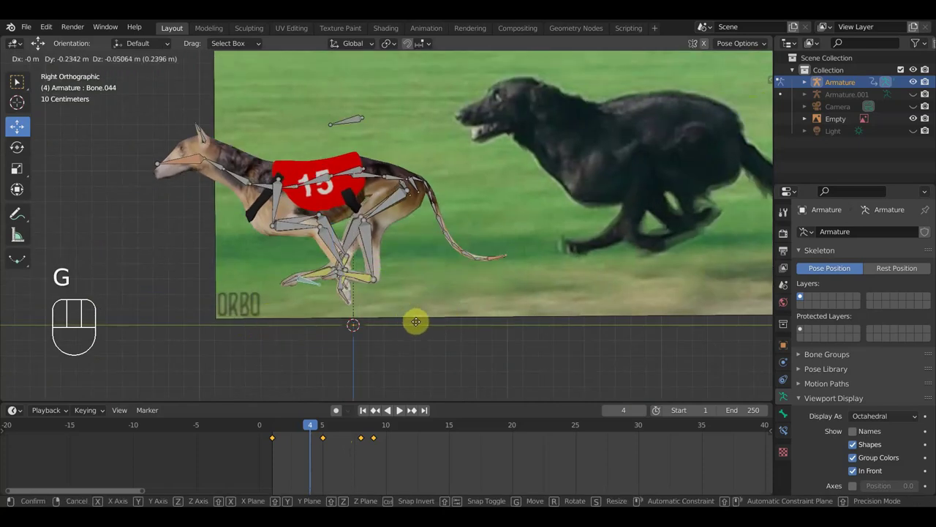
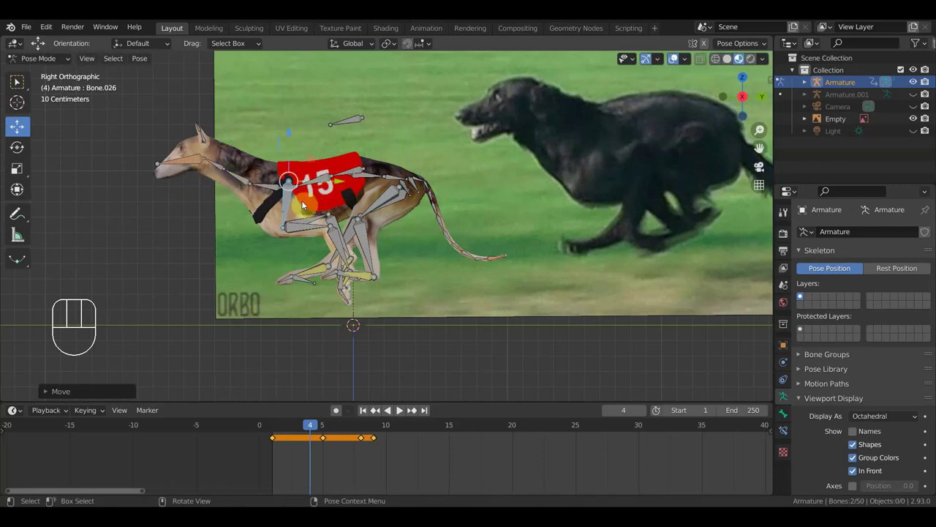
Step: Key the pose and orbit to inspect the legs from the front
middle_click(456, 234)
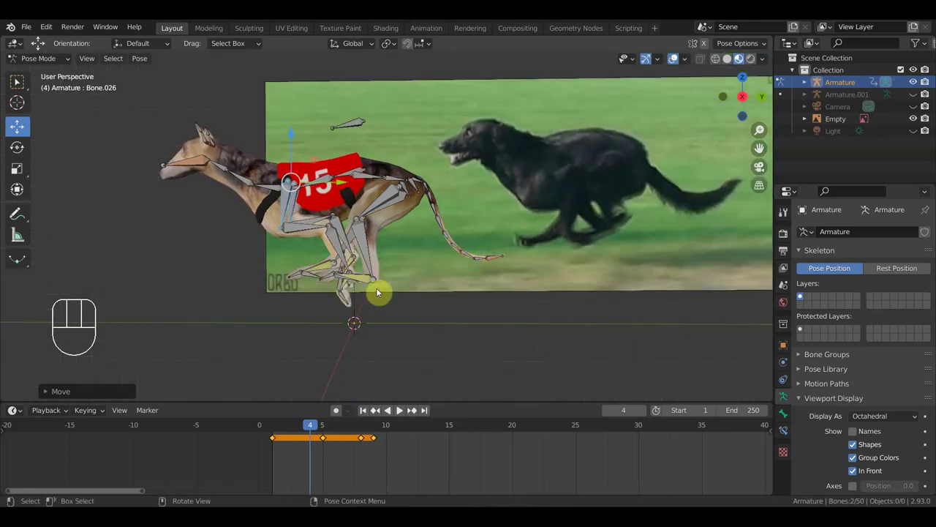
key("i")
left_click_drag(322, 431, 322, 426)
left_click_drag(351, 359, 262, 365)
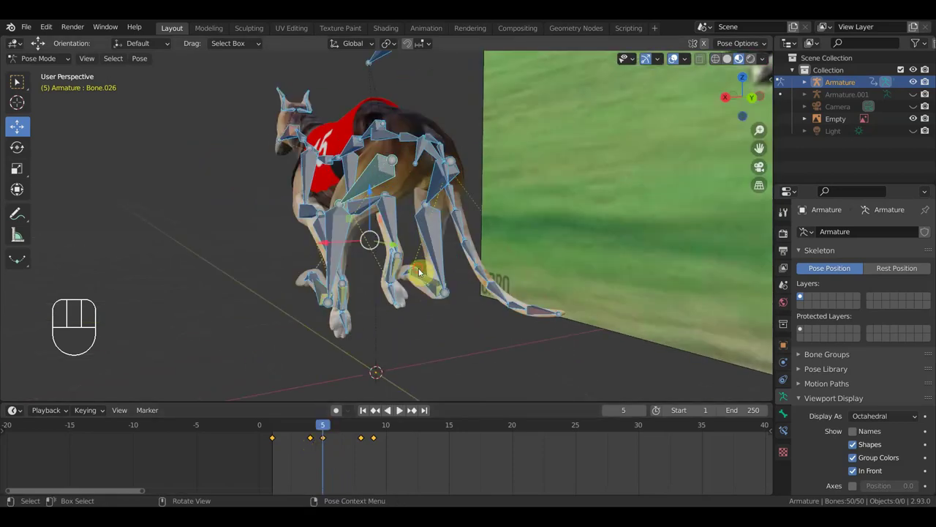
Step: Return to the right side view, adjust a hind-foot bone and reselect the skeleton for keying
left_click_drag(452, 297, 529, 297)
key("KP_3")
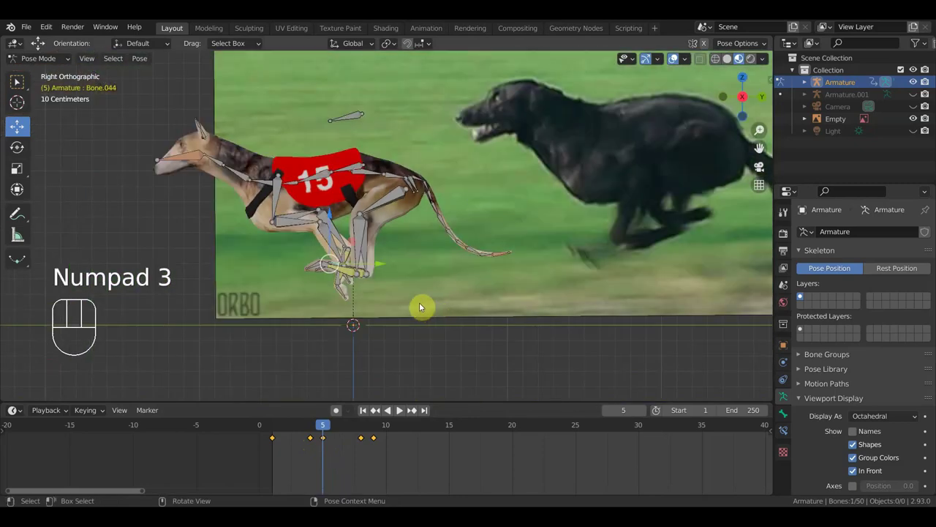
key("g")
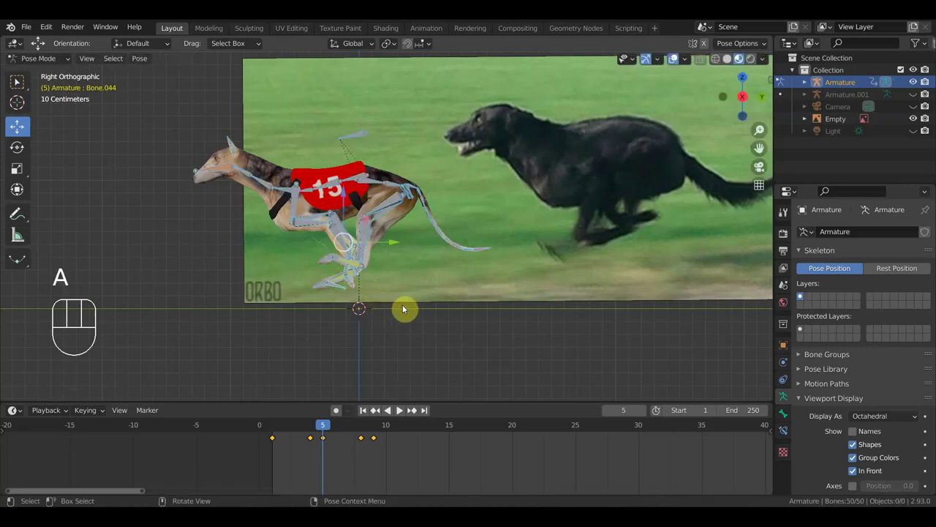
key("i")
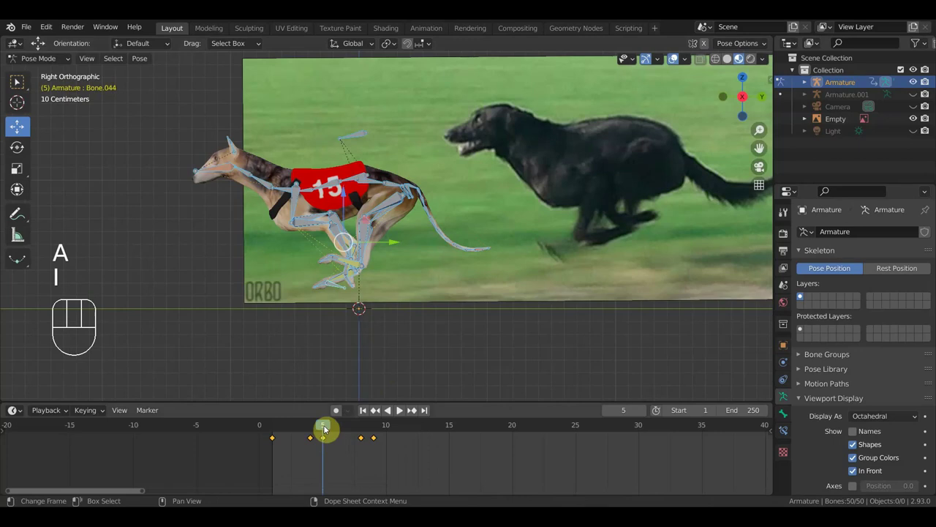
Step: On frame 10, move the front paw, the back control bone and the hind foot into new positions
left_click_drag(327, 428, 389, 448)
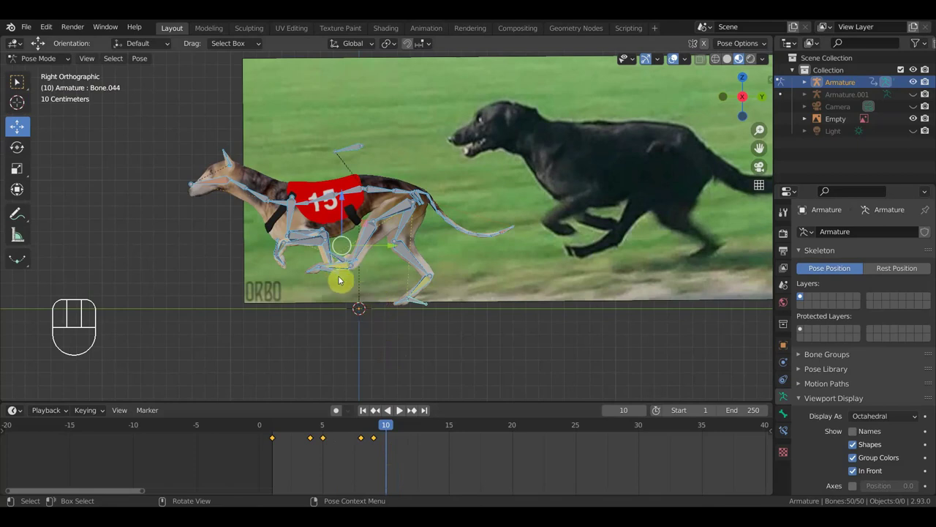
left_click(335, 274)
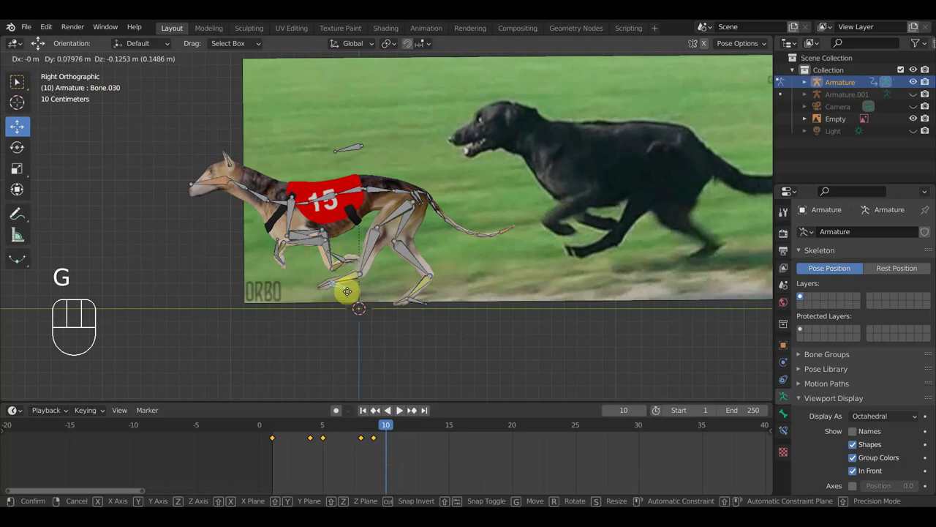
left_click(351, 295)
left_click(357, 152)
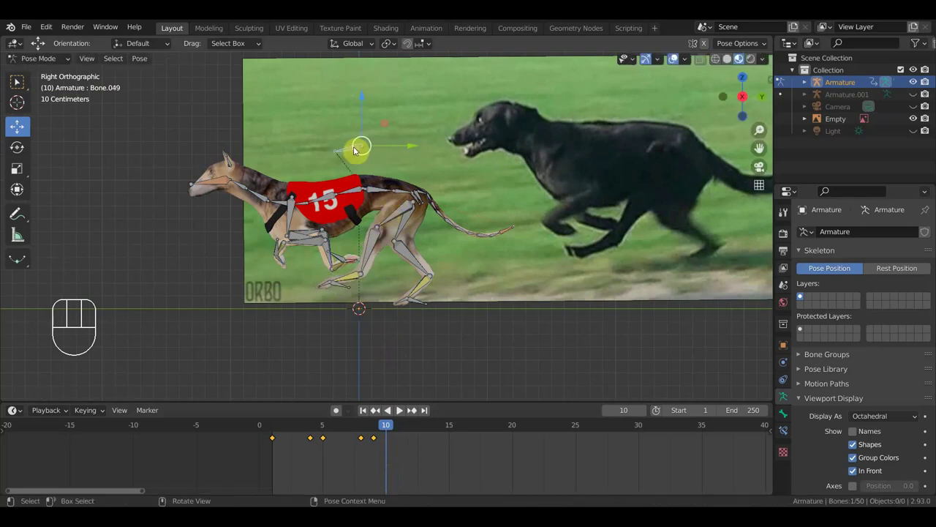
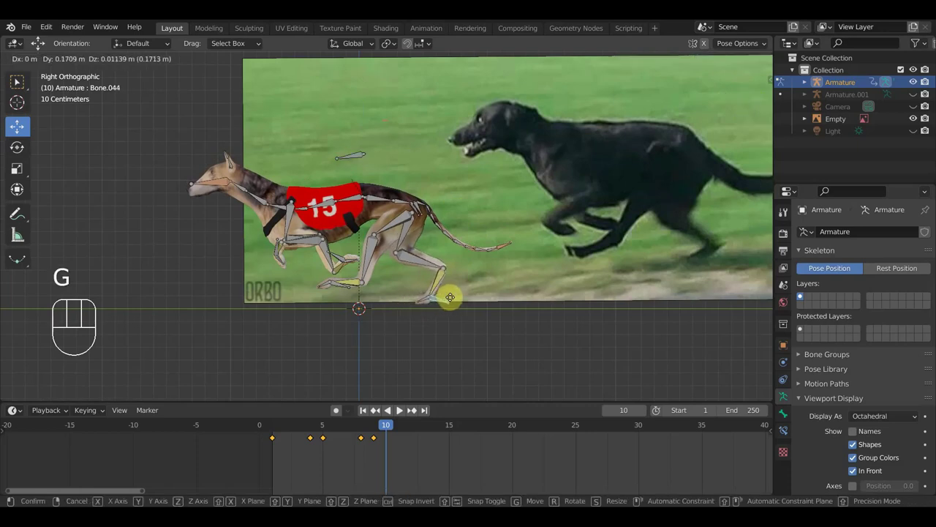
left_click(453, 301)
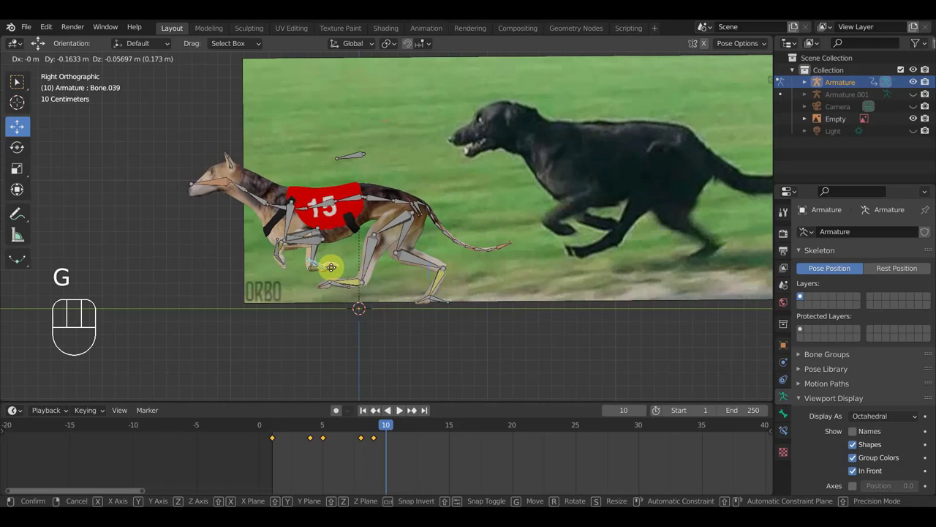
Step: Reposition the lower and upper front leg bones and keyframe the whole pose on frame 10
left_click(328, 271)
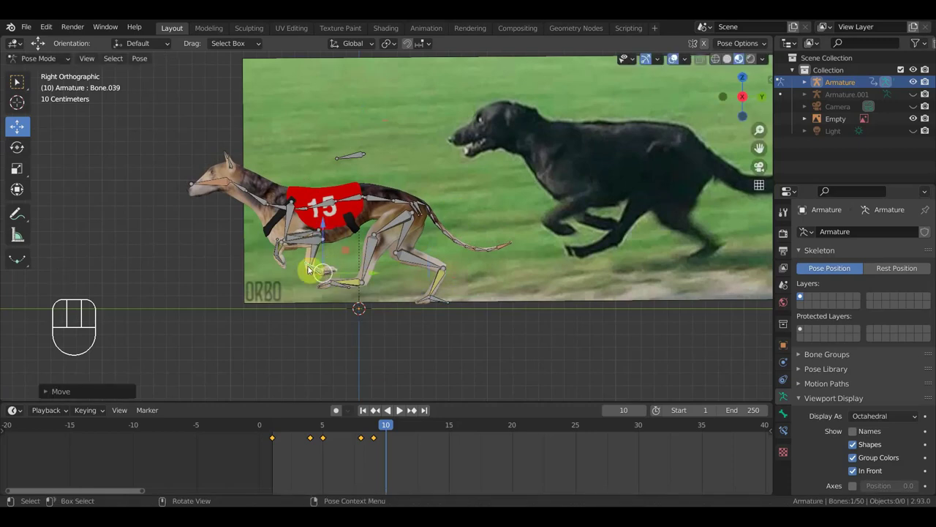
left_click_drag(280, 242, 280, 257)
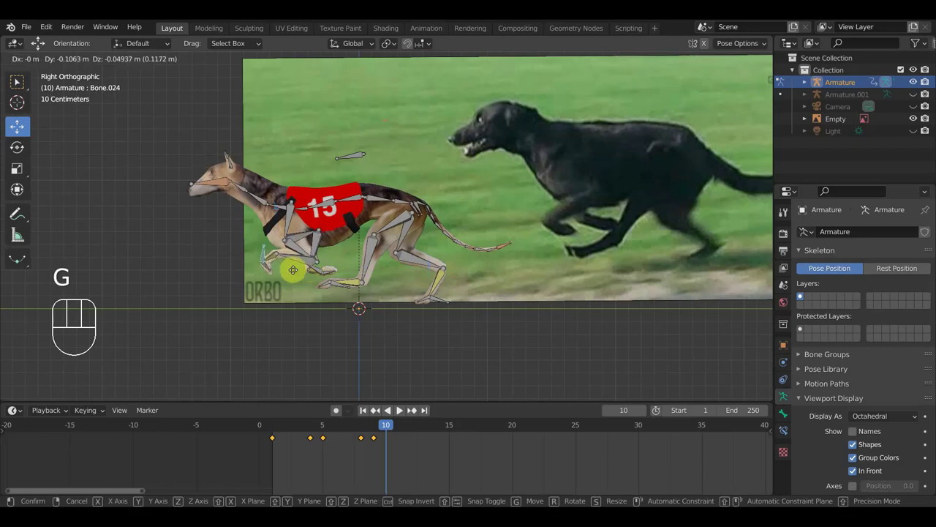
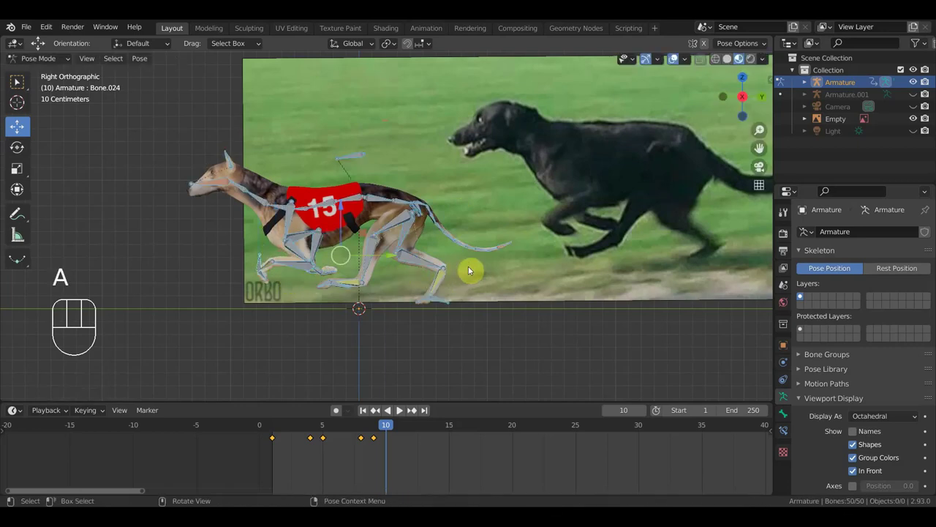
key("i")
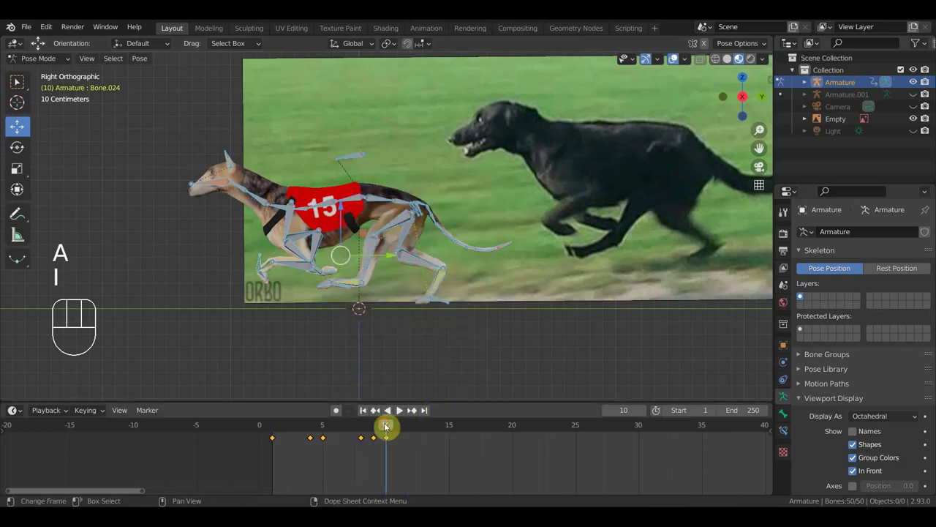
Step: At frame 12, adjust the front shoulder bones, rotate the back control bone and repose the hind foot and thigh
left_click_drag(384, 426, 409, 434)
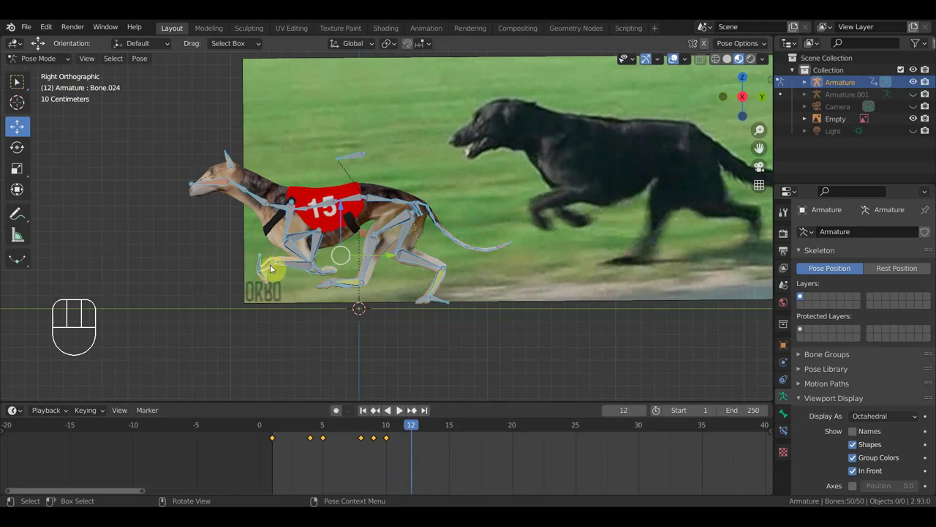
left_click_drag(263, 262, 283, 262)
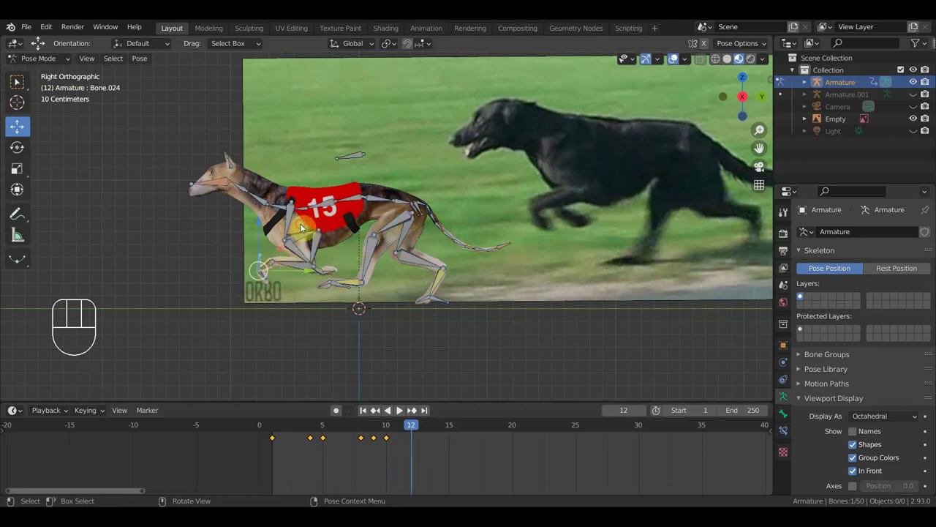
left_click_drag(286, 224, 275, 222)
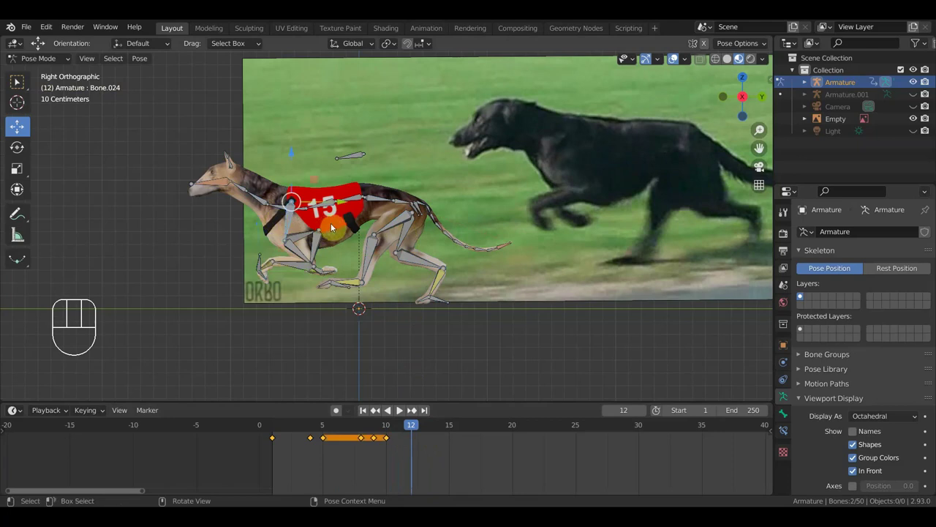
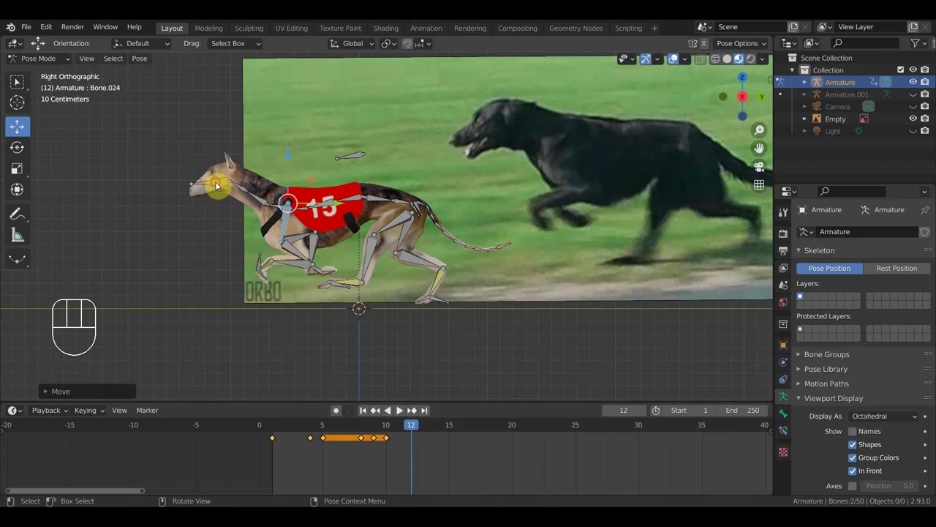
left_click_drag(354, 157, 456, 229)
key("r")
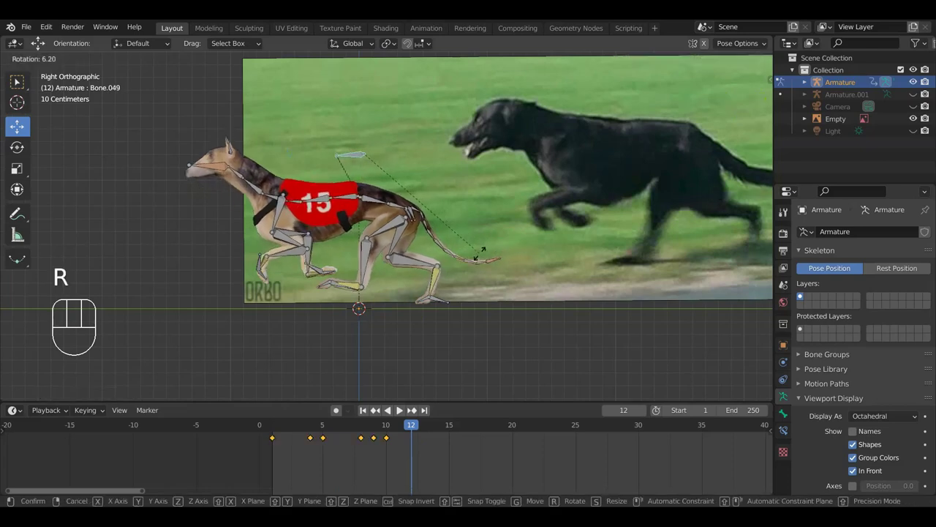
left_click(482, 258)
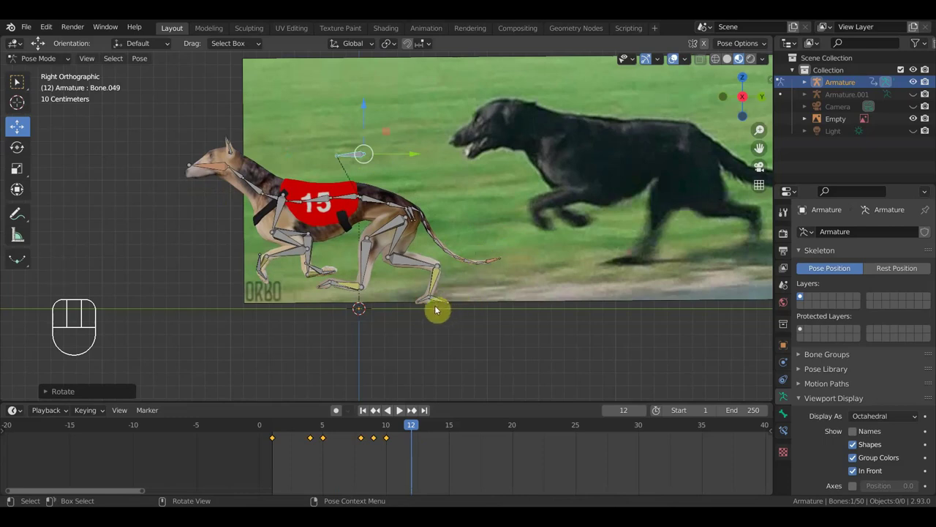
left_click(441, 303)
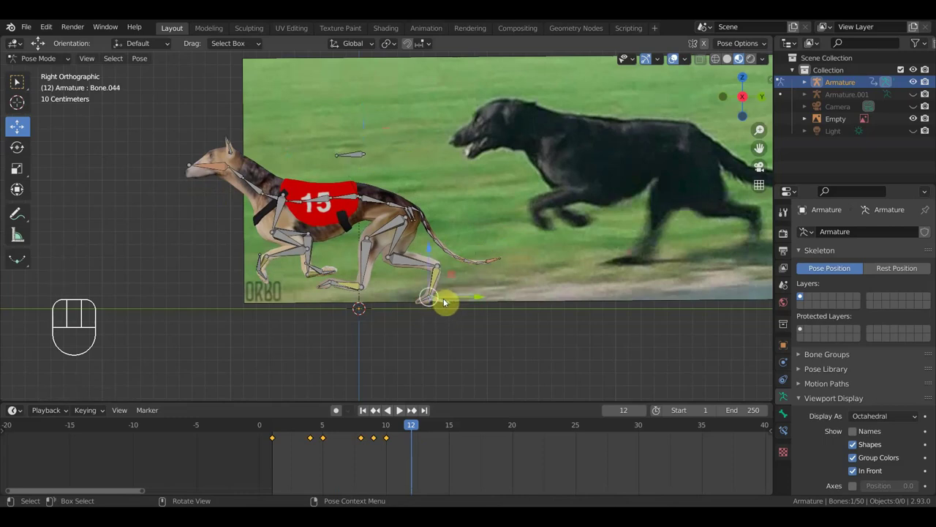
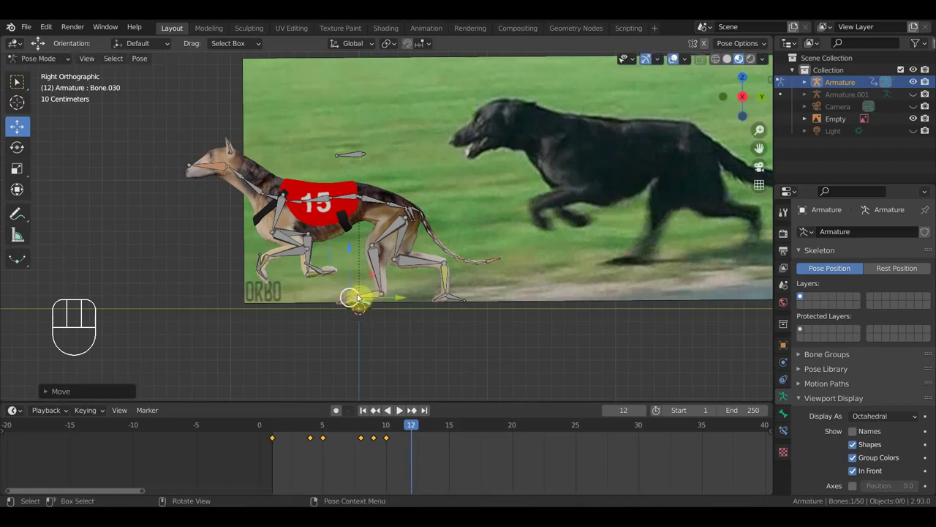
left_click(394, 232)
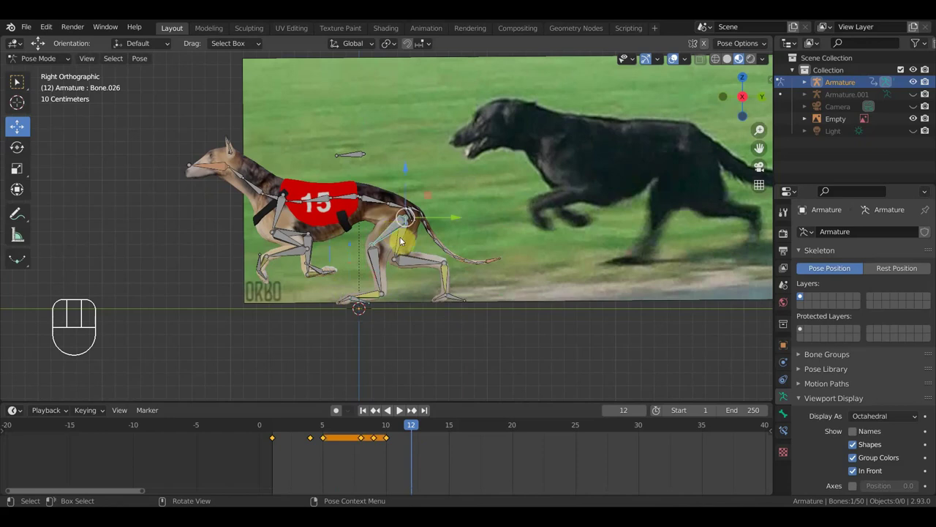
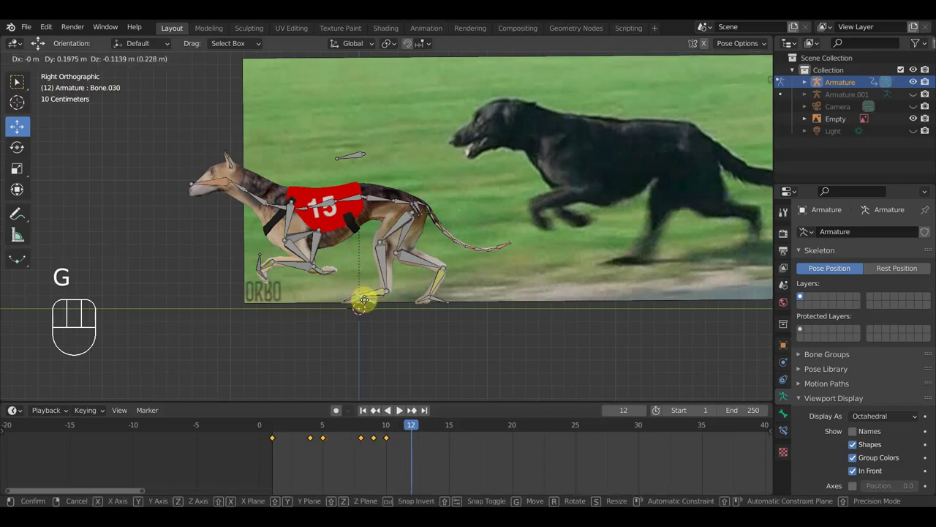
Step: Confirm the front paw placement and review the legs from several angles, ending in right side view
left_click(401, 225)
left_click_drag(440, 238, 553, 269)
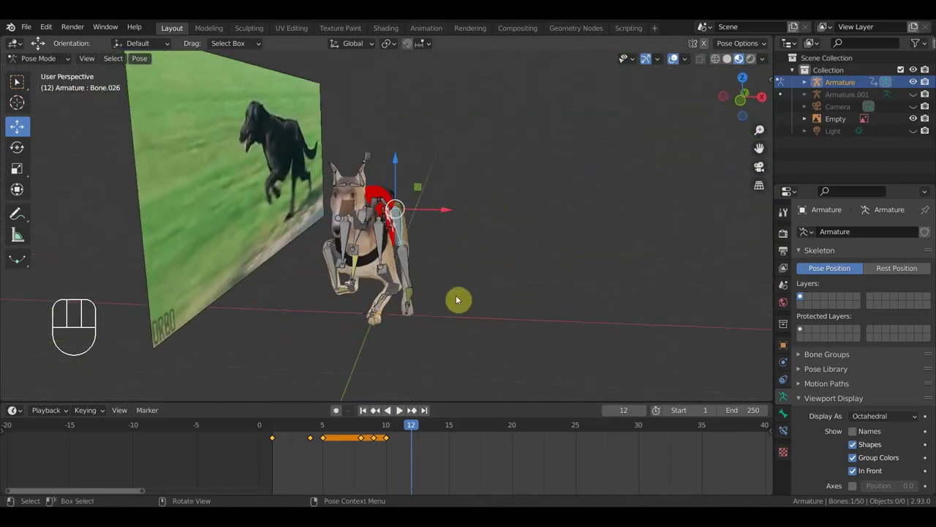
left_click_drag(398, 321, 376, 324)
left_click_drag(401, 310, 445, 312)
left_click_drag(444, 311, 361, 295)
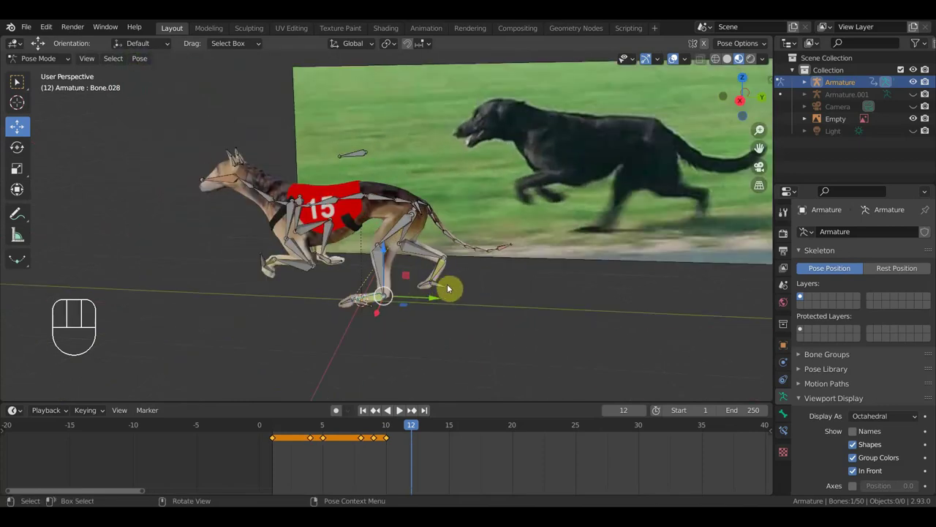
key("KP_3")
Step: Move the hind foot and rotate the back control bone to refine the frame 12 stride
left_click(444, 303)
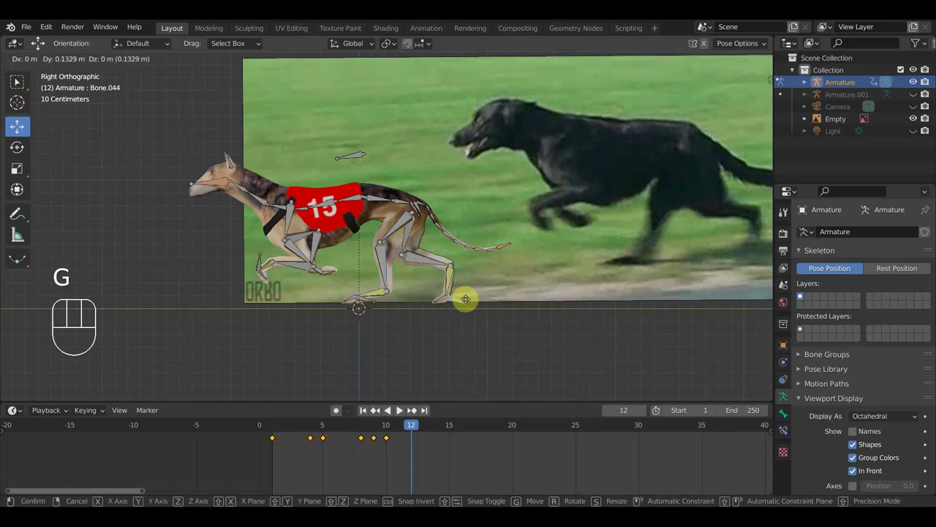
left_click(353, 163)
key("r")
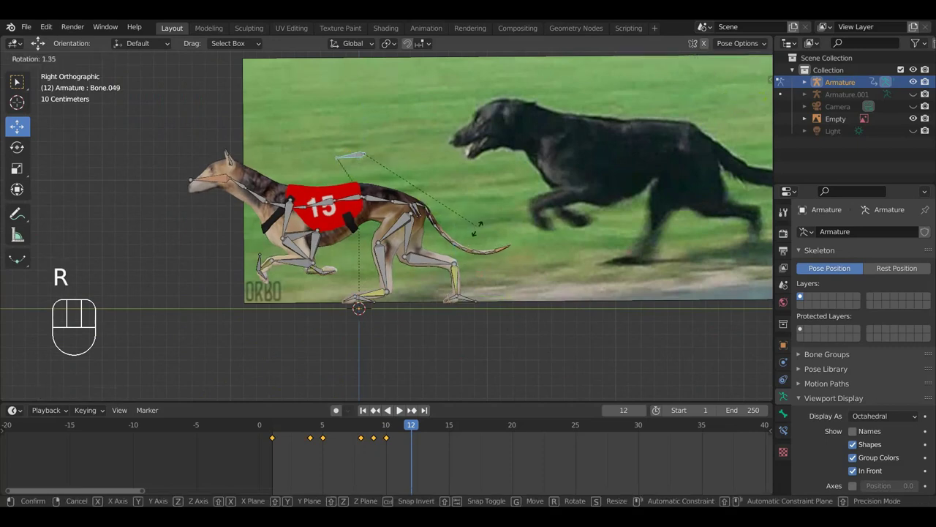
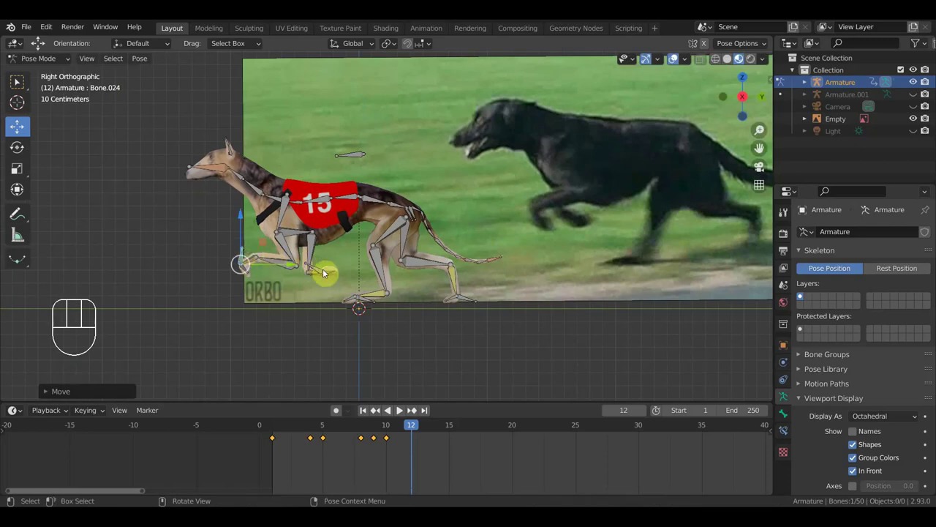
key("g")
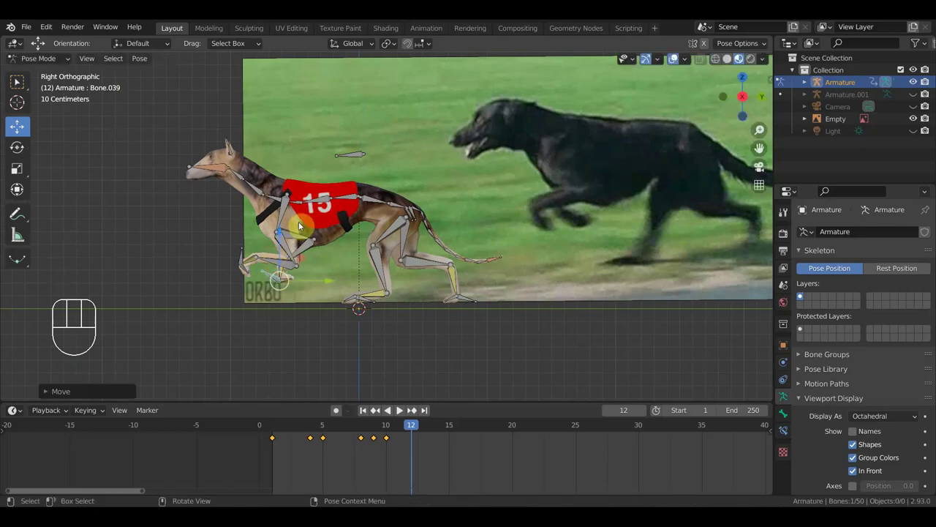
left_click_drag(291, 221, 276, 213)
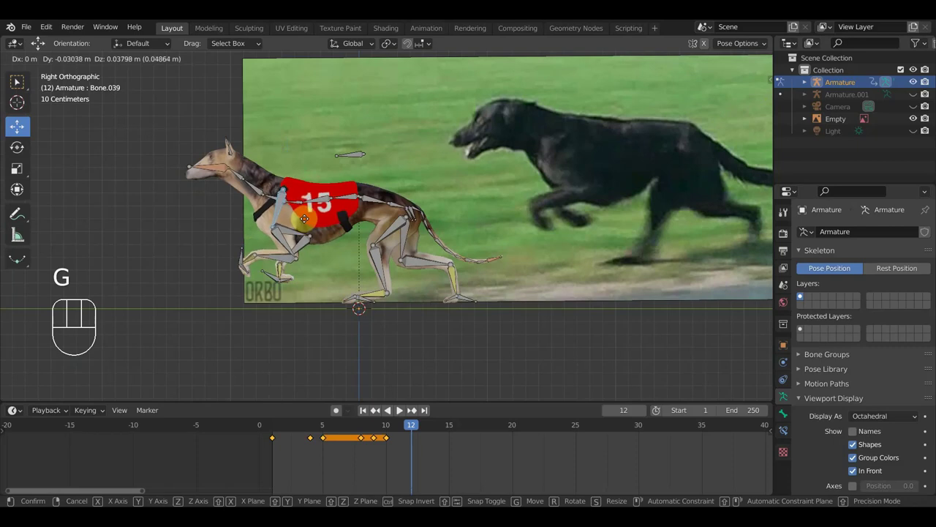
Step: Reposition and rotate the greyhound's head, then keyframe the whole pose at frame 12
left_click(307, 223)
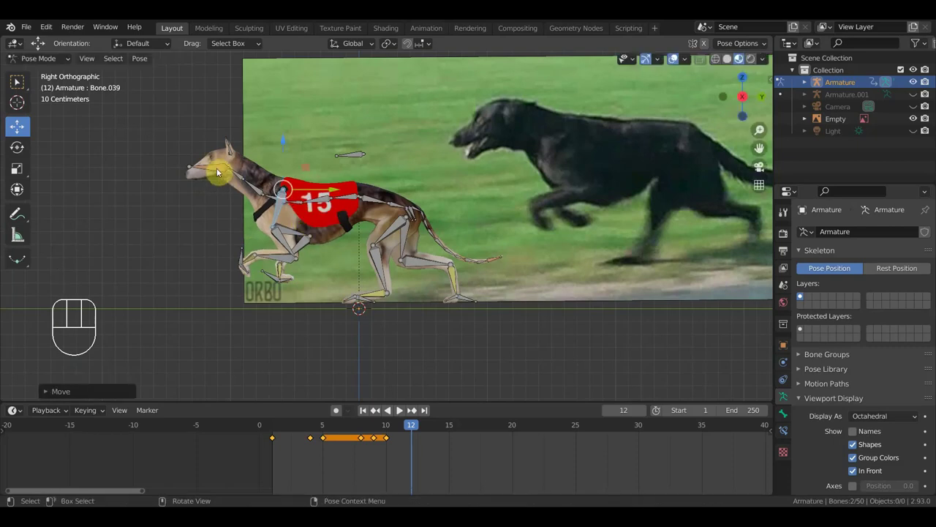
left_click_drag(215, 173, 297, 174)
key("r")
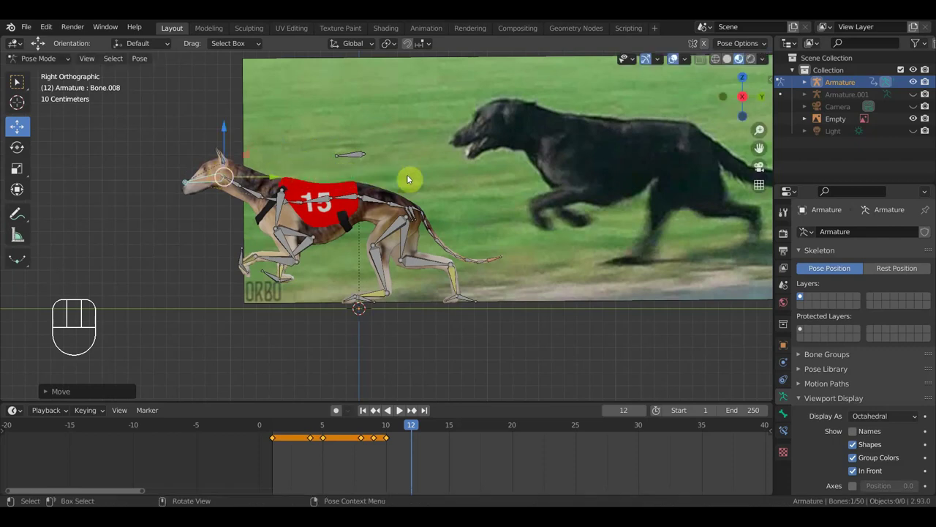
key("i")
Step: Advance to frame 17, reframe the view and start moving the hind paw bone along the ground
left_click_drag(402, 432, 482, 439)
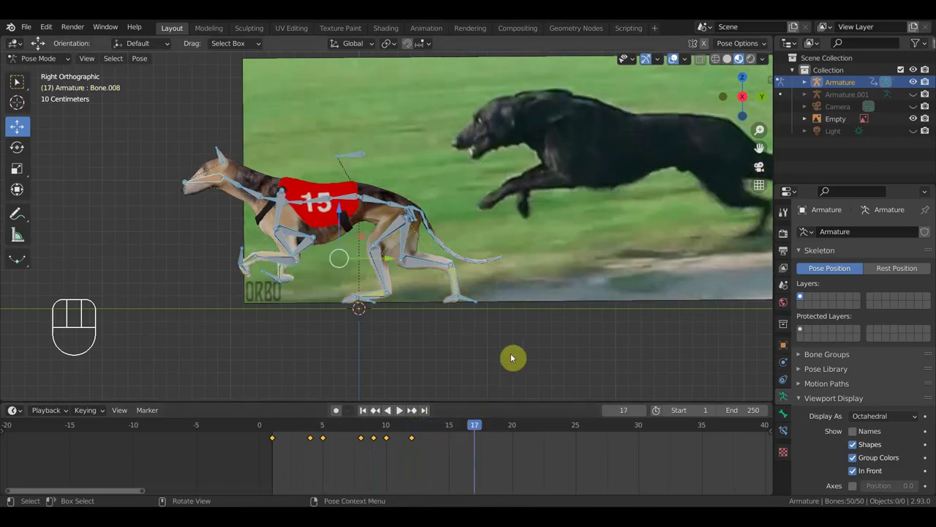
left_click_drag(582, 332, 510, 341)
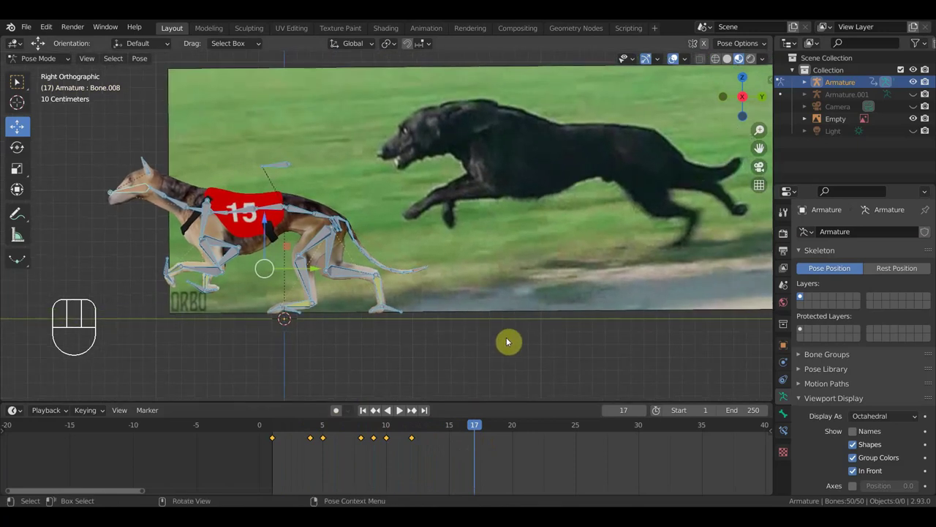
left_click(298, 316)
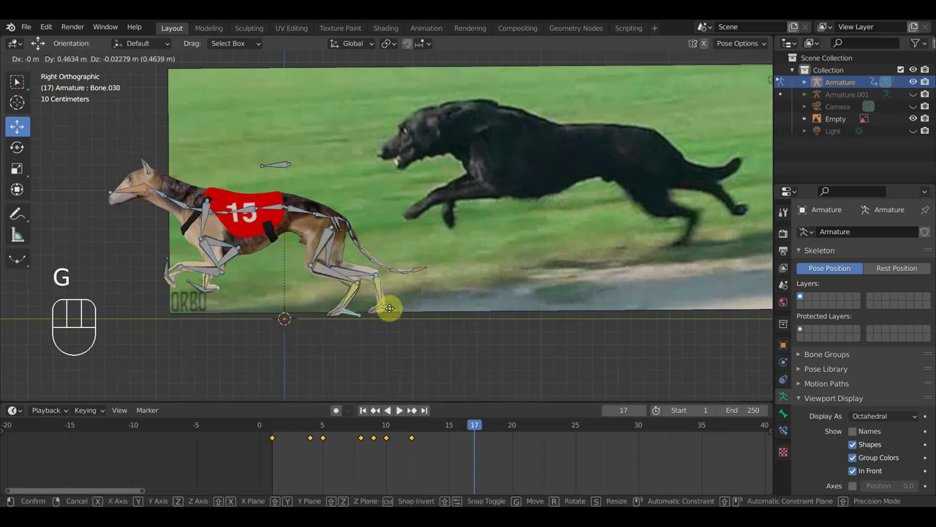
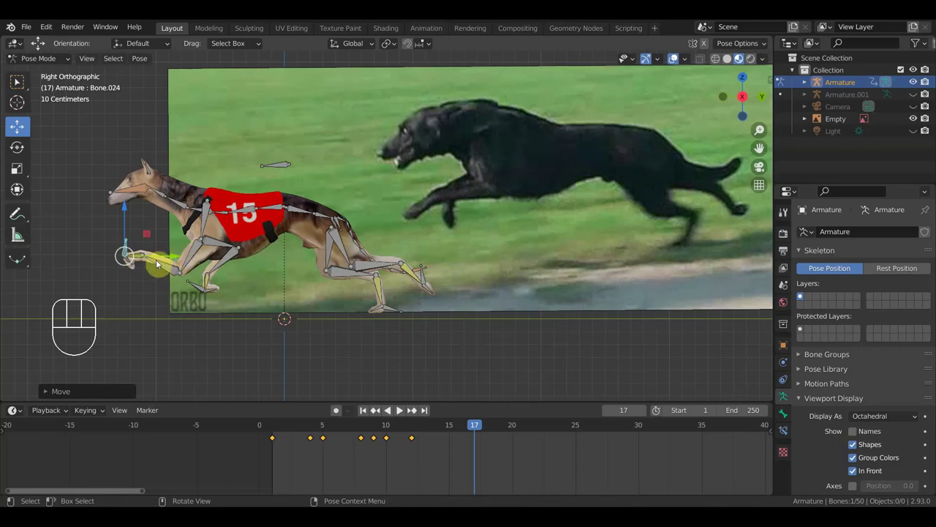
Step: Rotate and move the hind leg bone, then lower the greyhound's back via the spine bones
key("r")
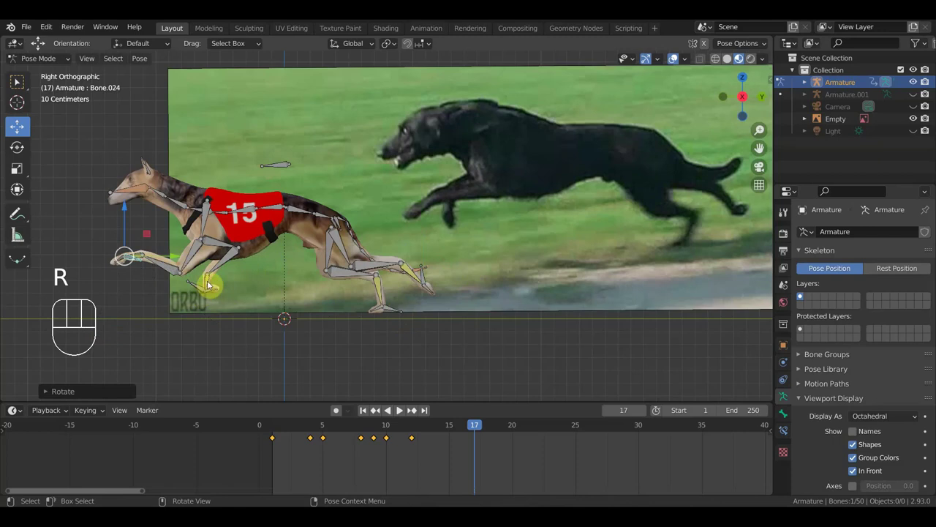
key("g")
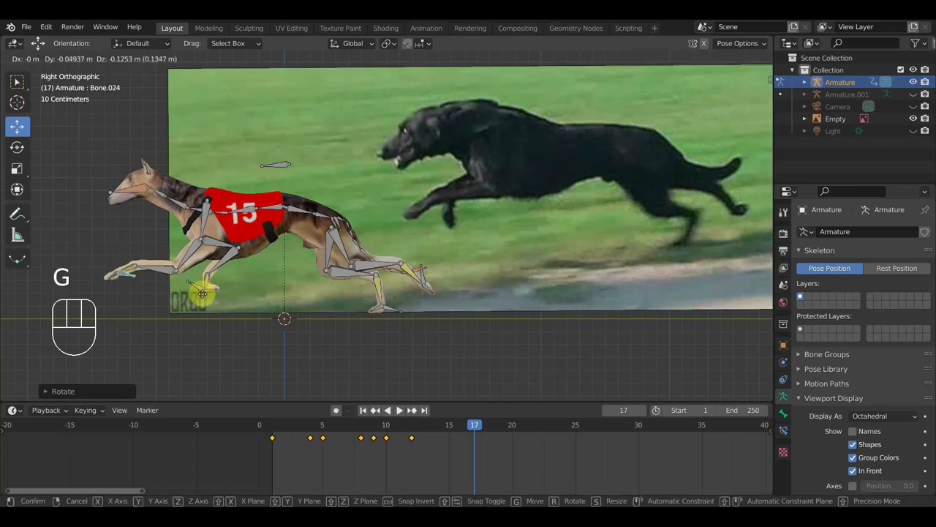
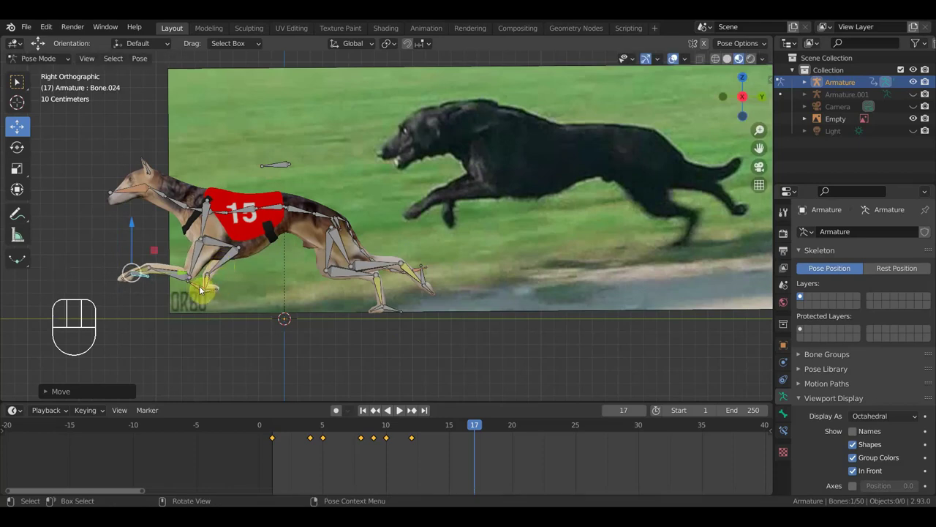
key("g")
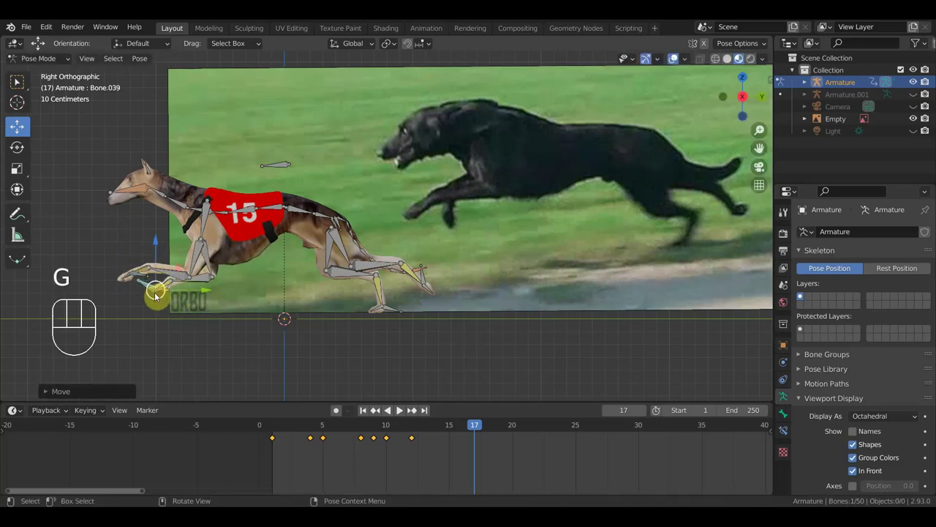
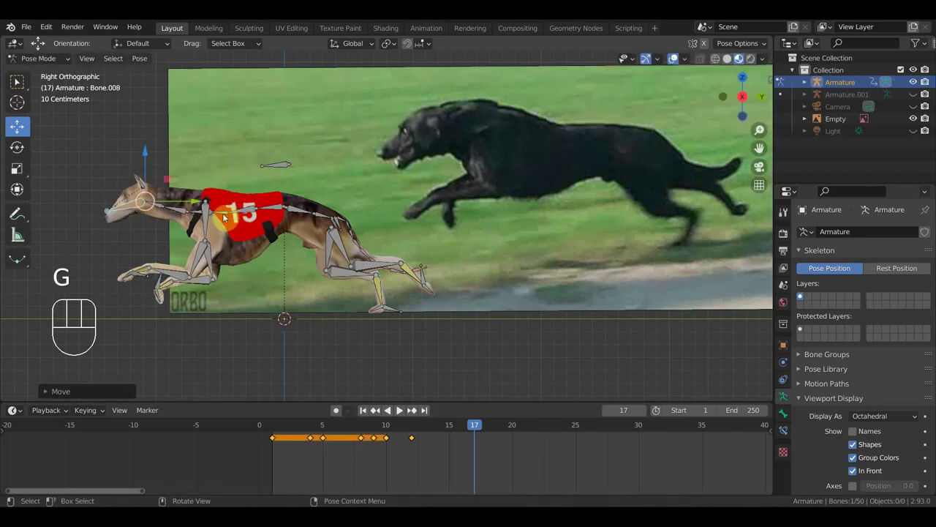
left_click(224, 215)
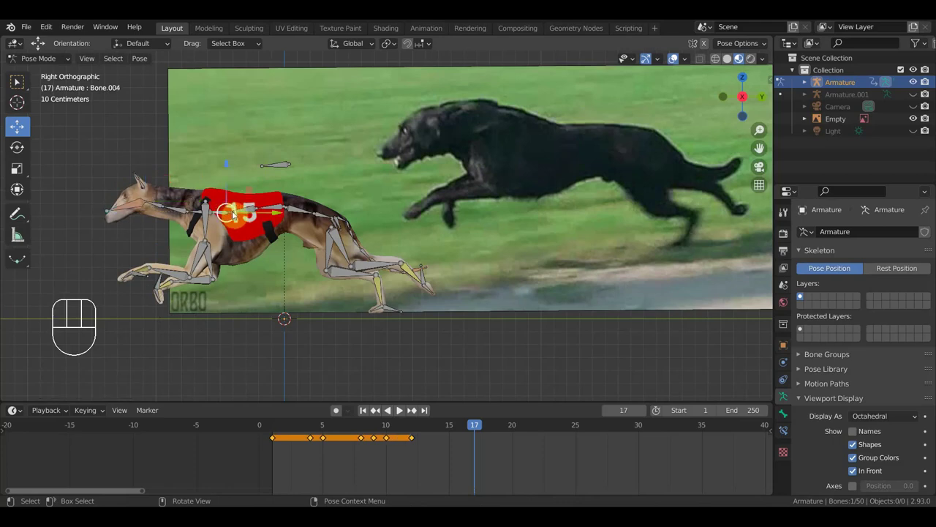
left_click(240, 212)
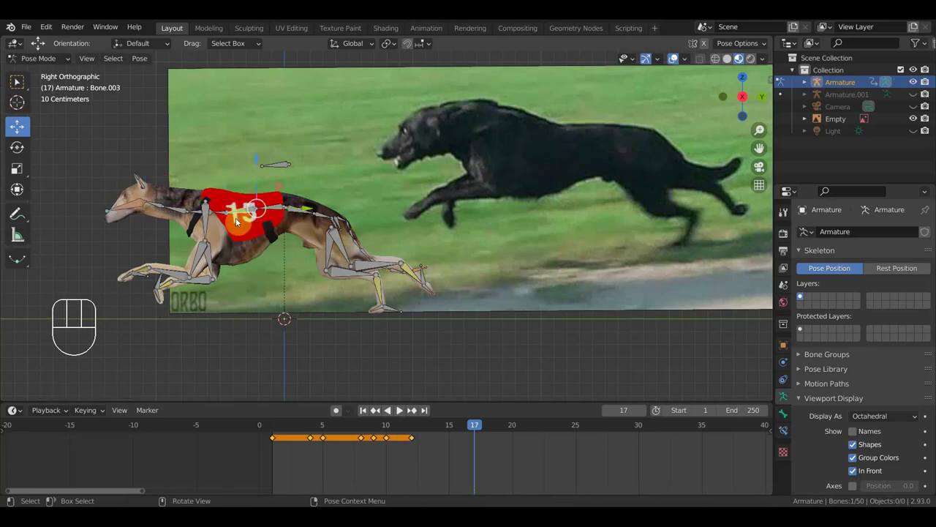
left_click_drag(213, 227, 195, 223)
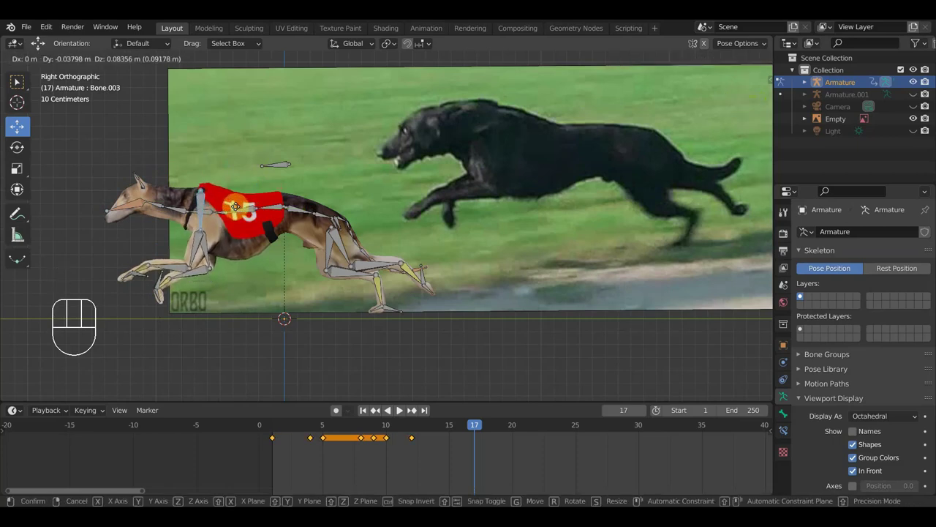
Step: Rotate the neck down and tilt the head forward, then keyframe the whole pose at frame 17
left_click(240, 213)
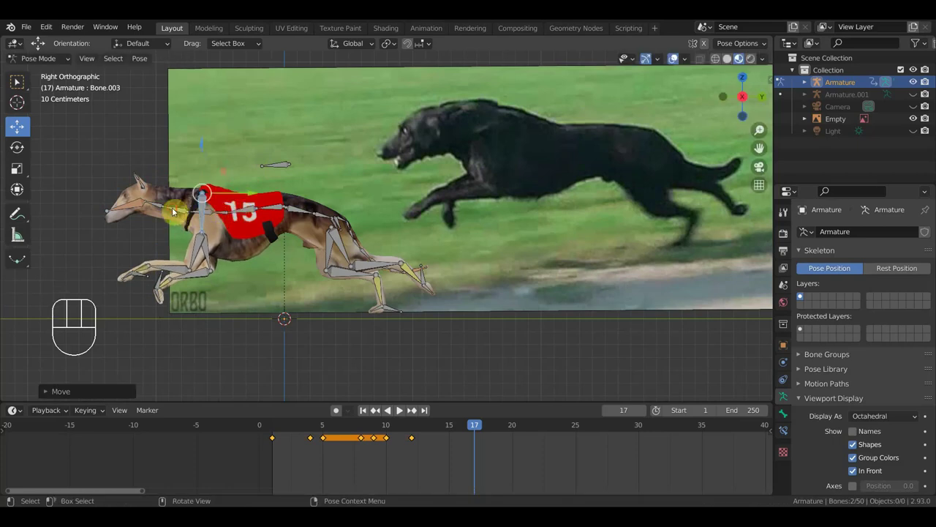
key("r")
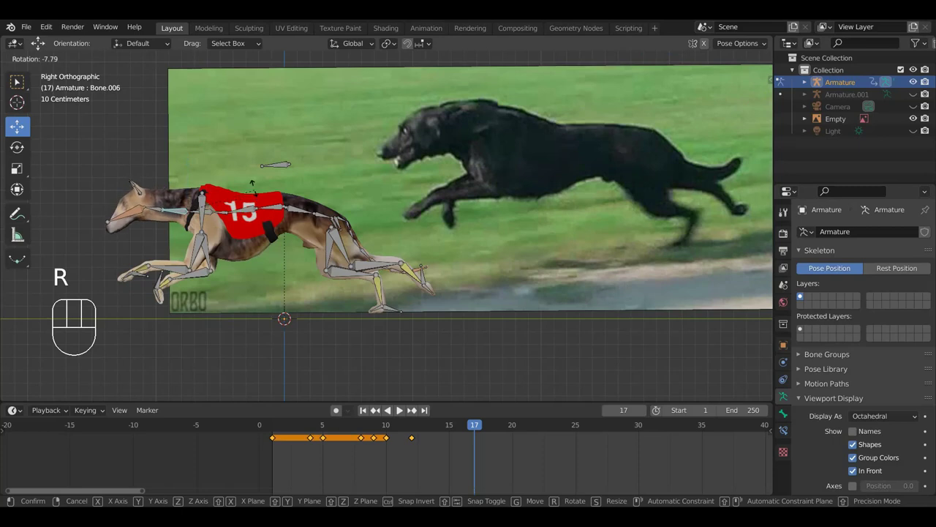
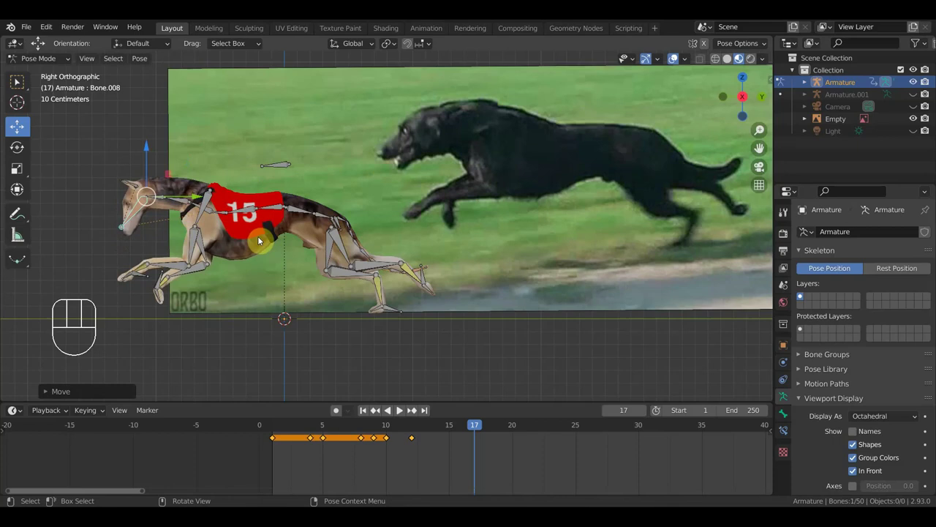
key("r")
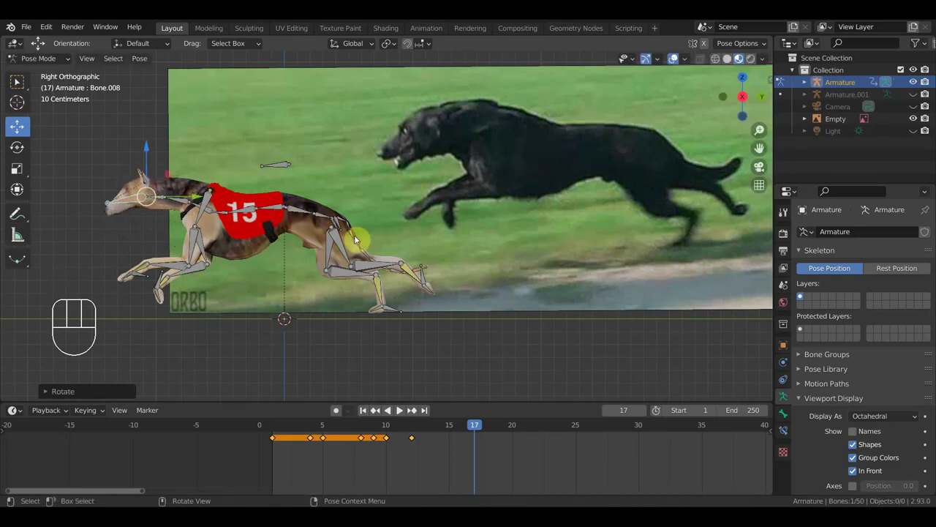
key("i")
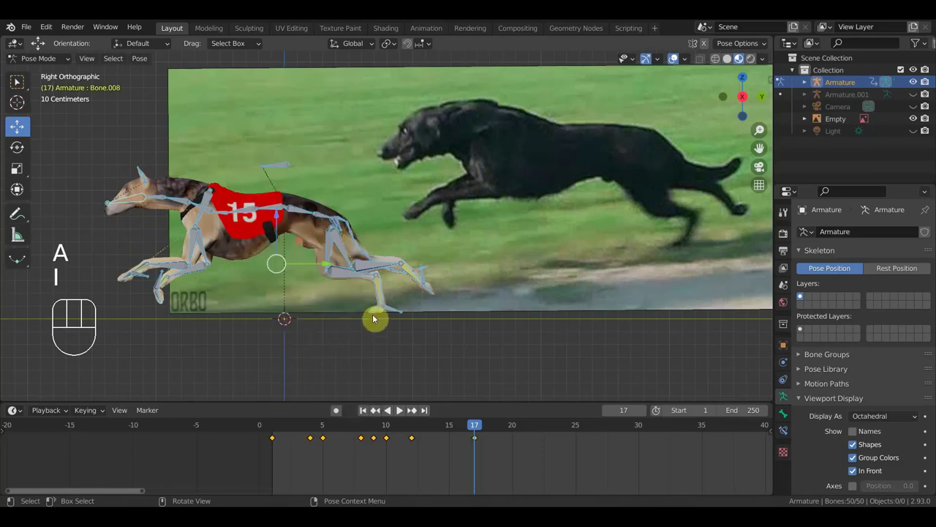
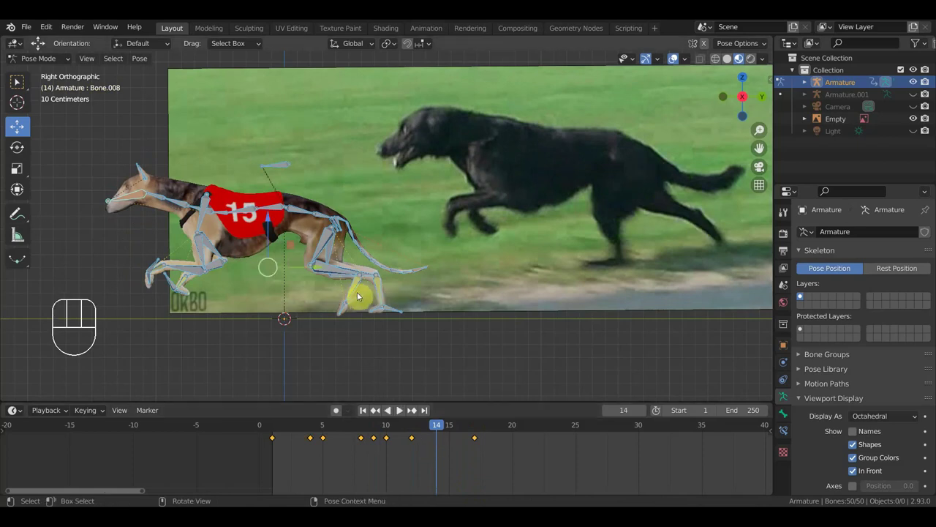
Step: At frame 14, rotate the hind paw bones into their new angles
left_click_drag(362, 303, 398, 320)
key("r")
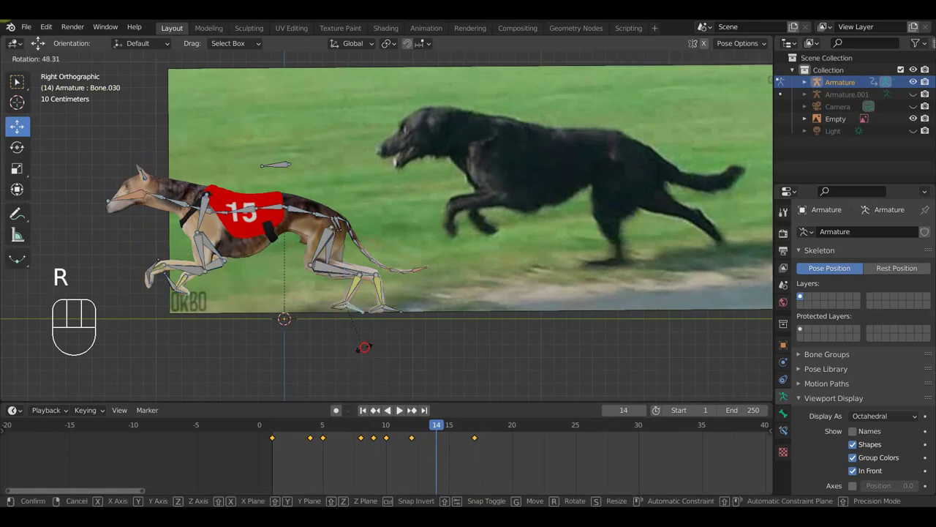
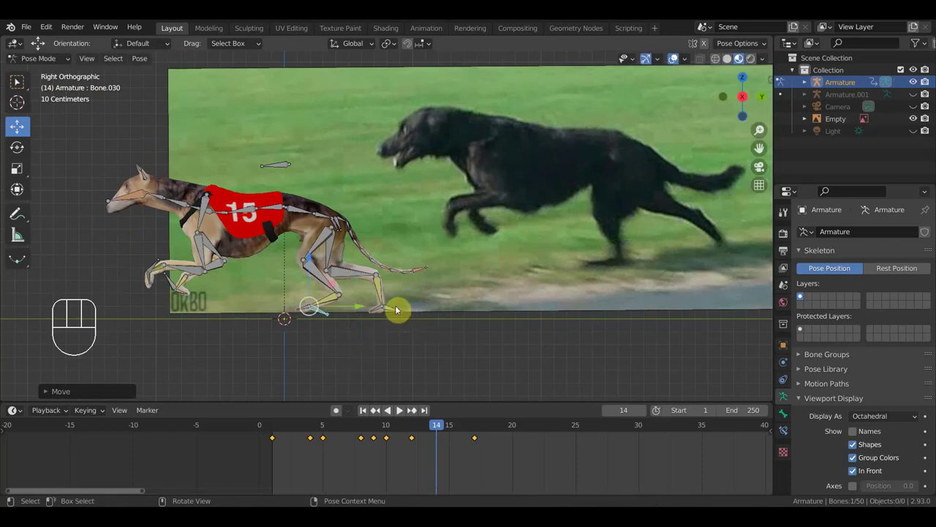
left_click(397, 310)
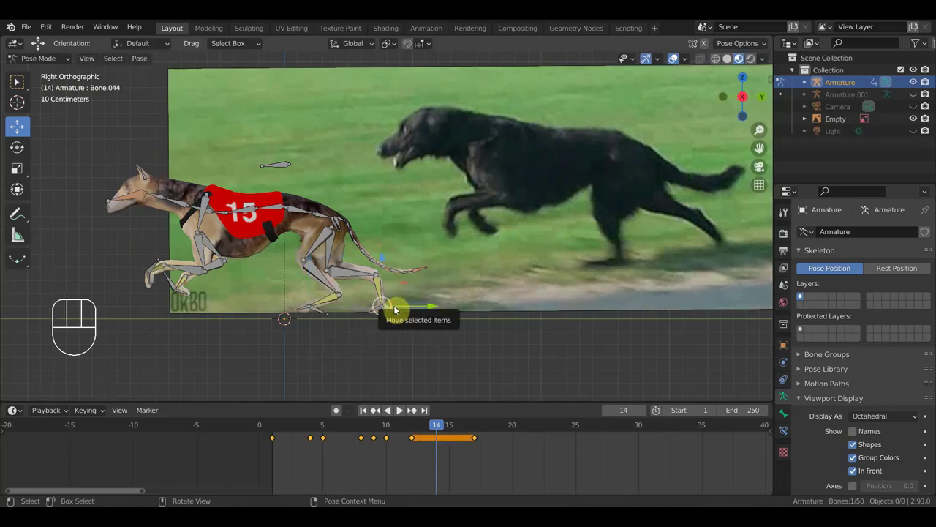
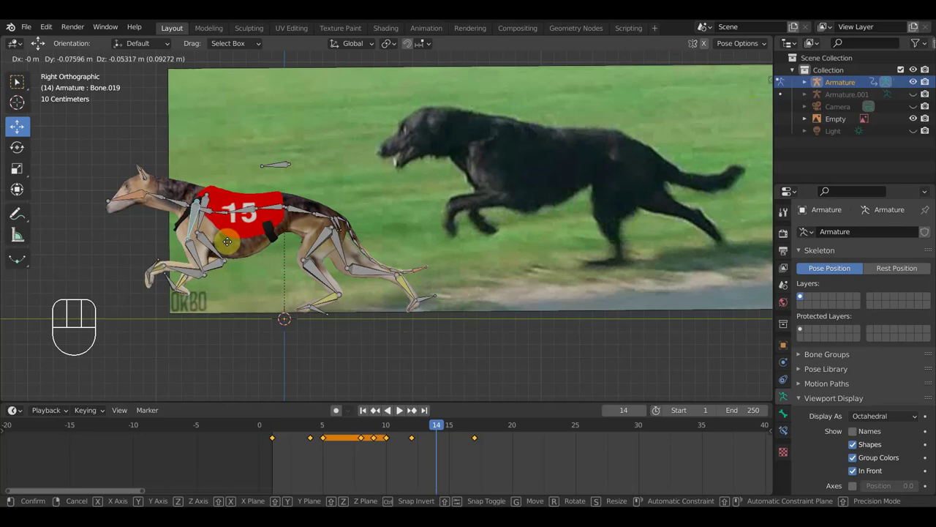
Step: Move and rotate the tail upward, then keyframe the whole pose at frame 14
left_click(234, 245)
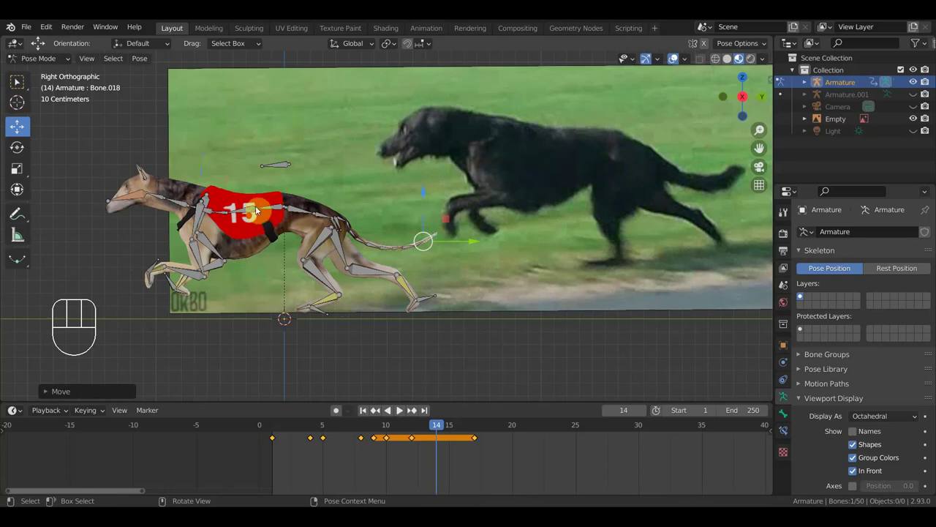
left_click_drag(296, 212, 311, 219)
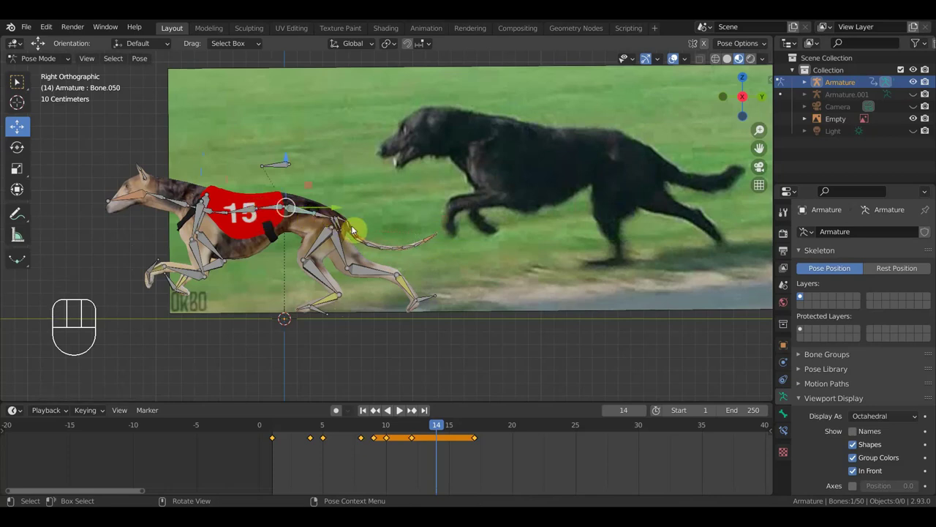
key("r")
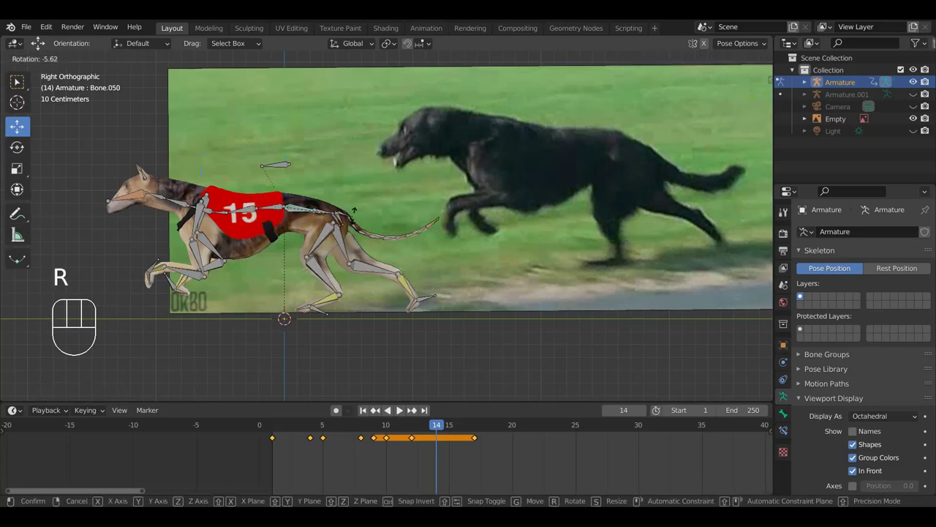
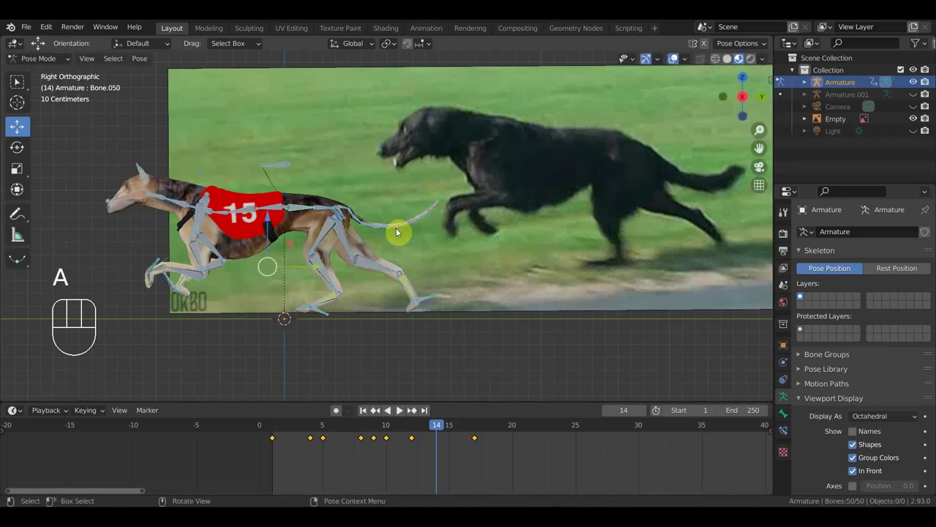
key("i")
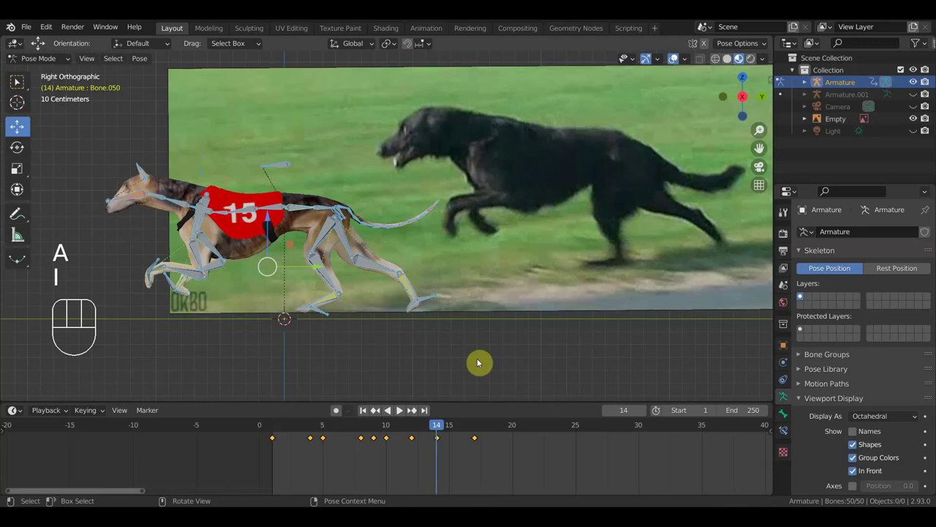
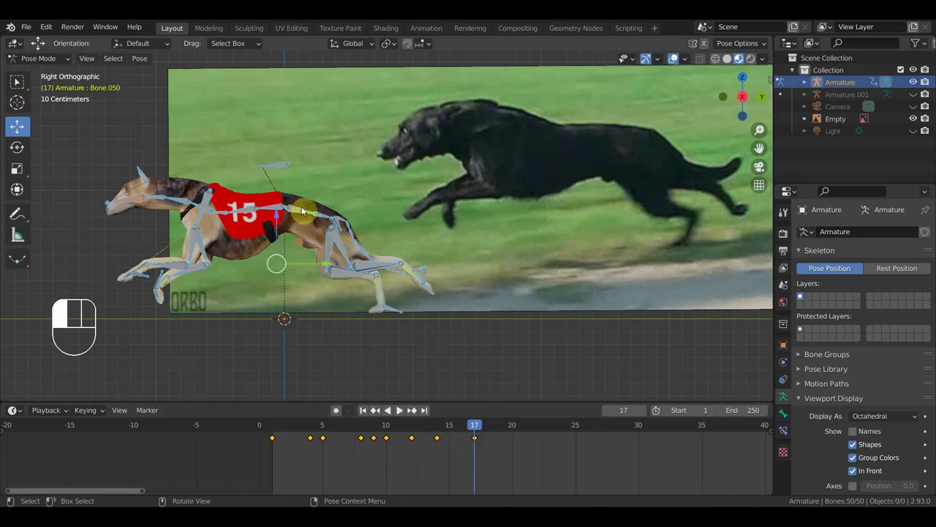
Step: At frame 17, rotate the tail, move the hind foot to a new spot and keyframe the whole rig
key("r")
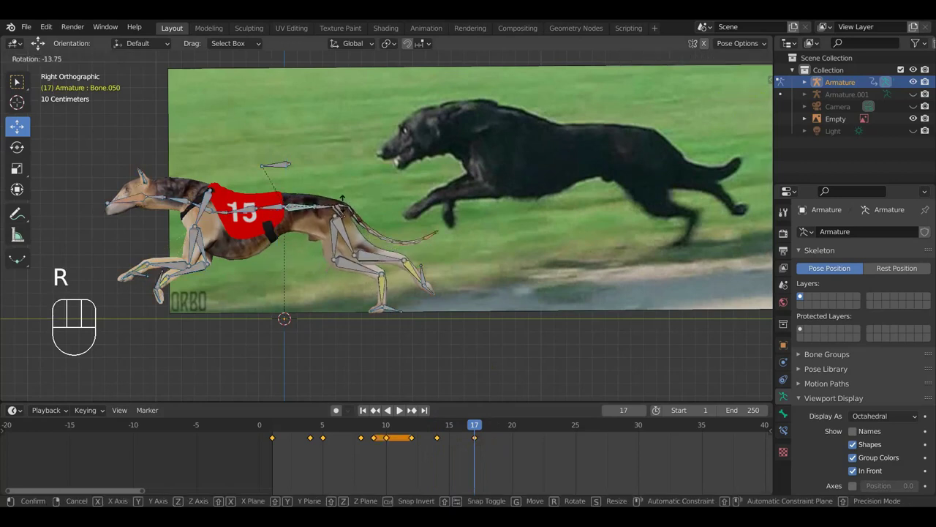
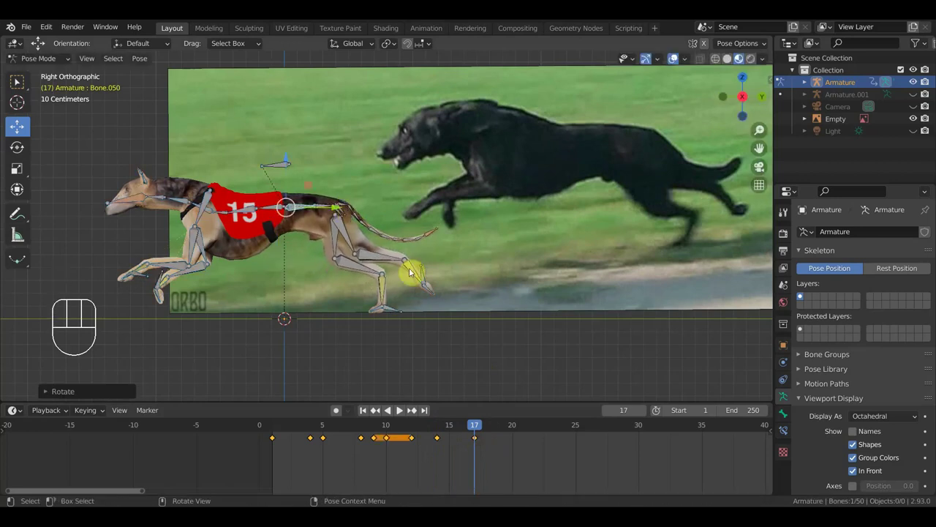
left_click(400, 316)
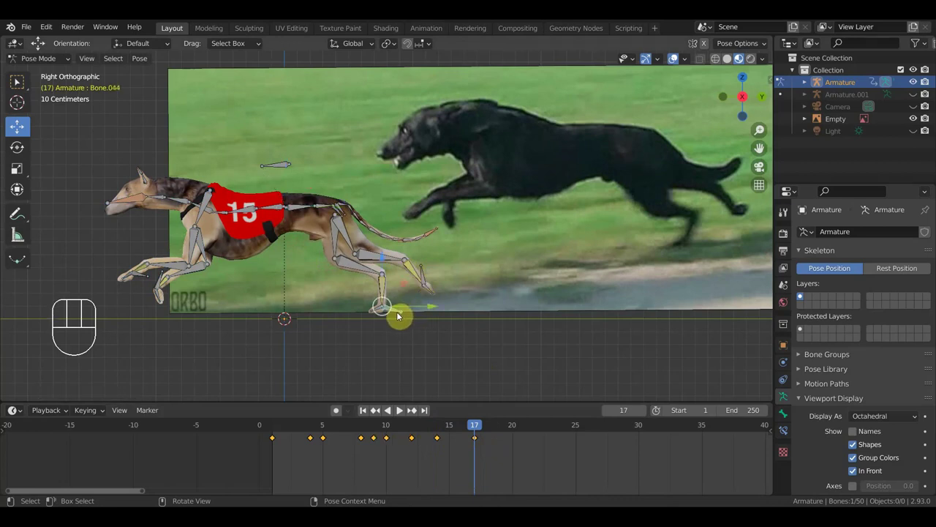
key("g")
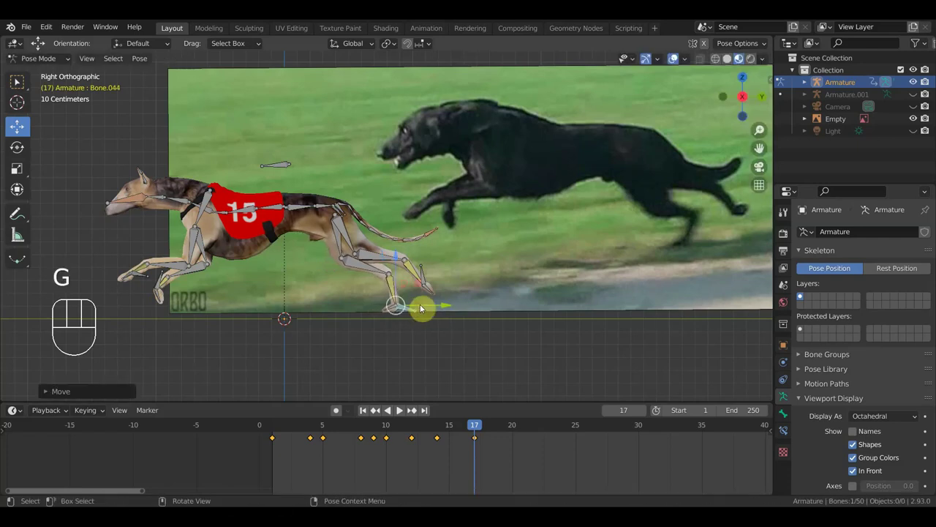
left_click(428, 275)
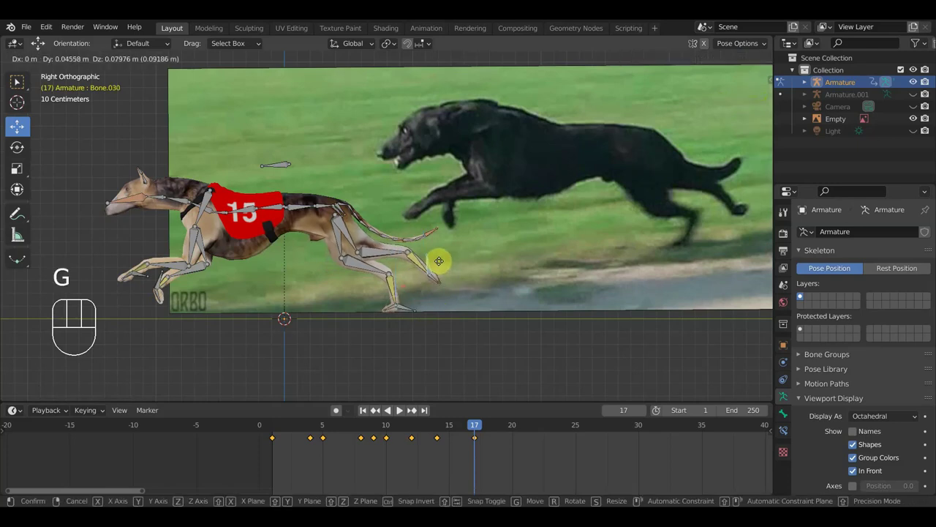
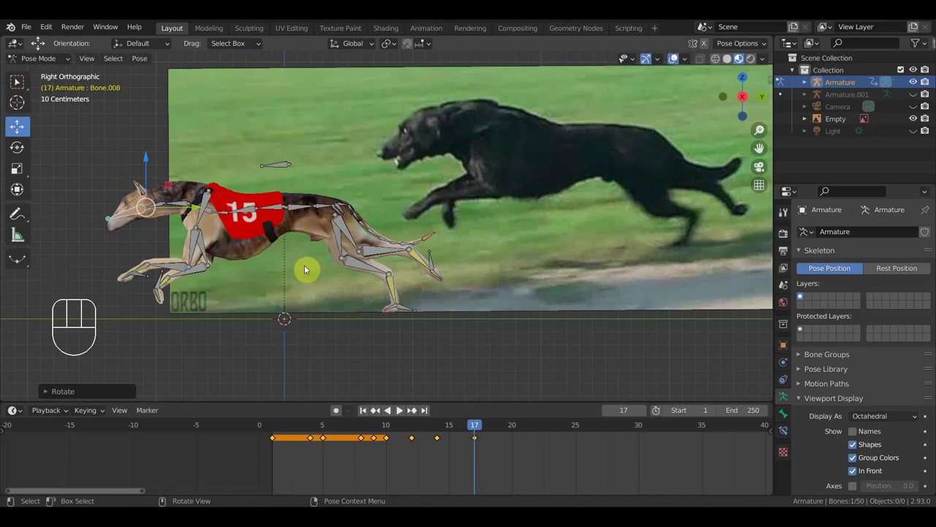
key("a")
key("i")
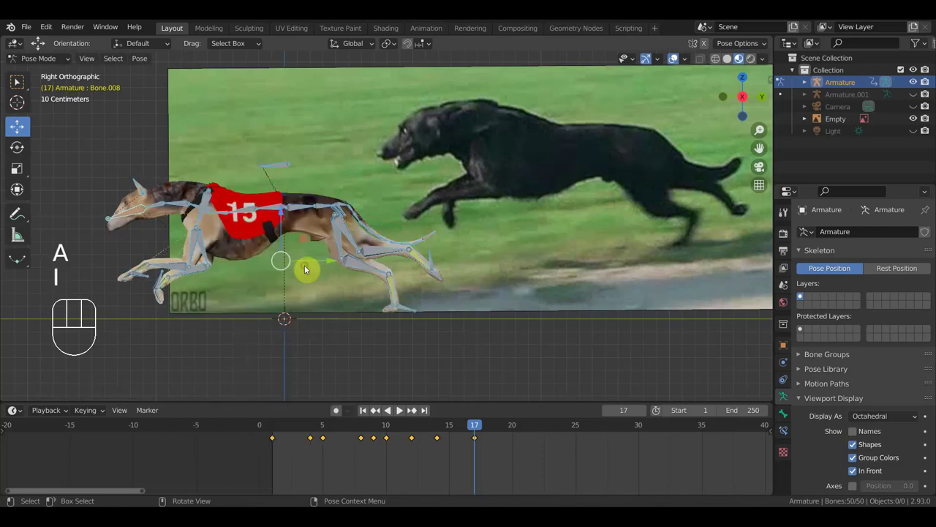
Step: Jump to frame 21 and shift and rotate a bone near the greyhound's head
left_click_drag(475, 430, 529, 456)
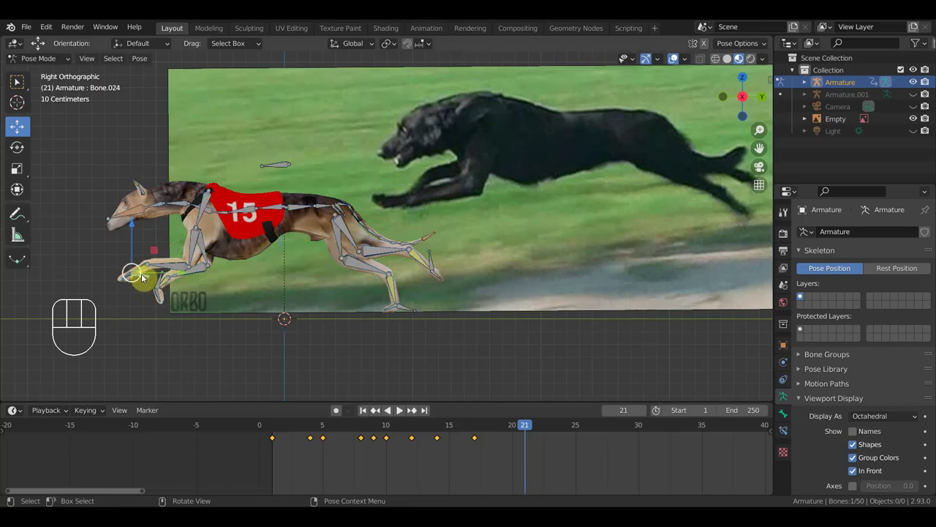
key("g")
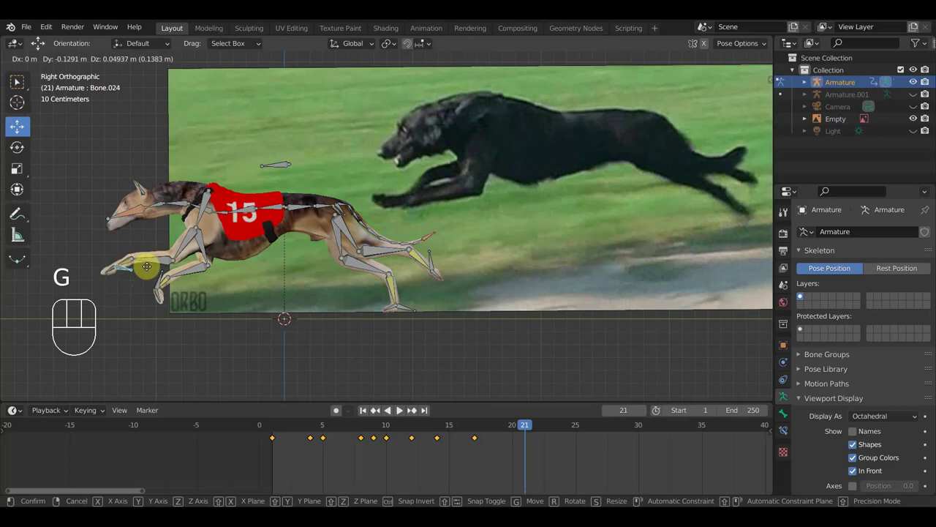
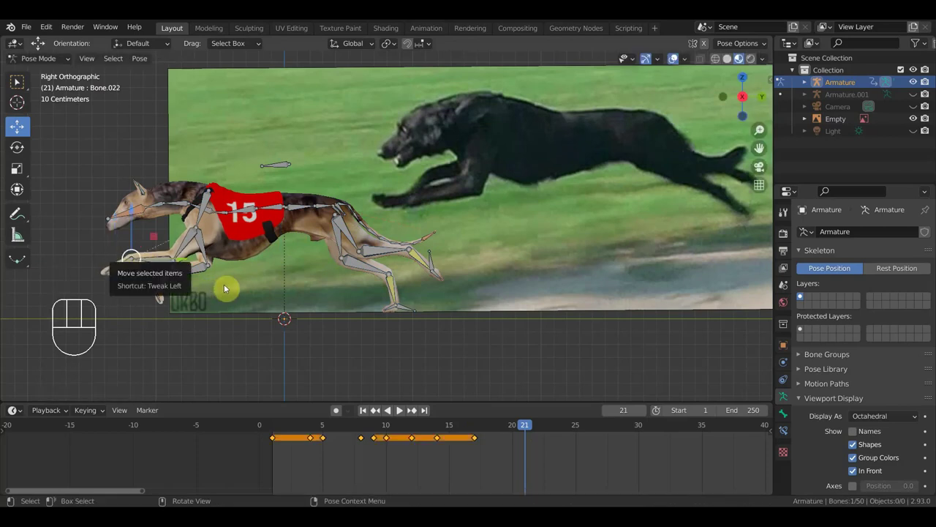
key("r")
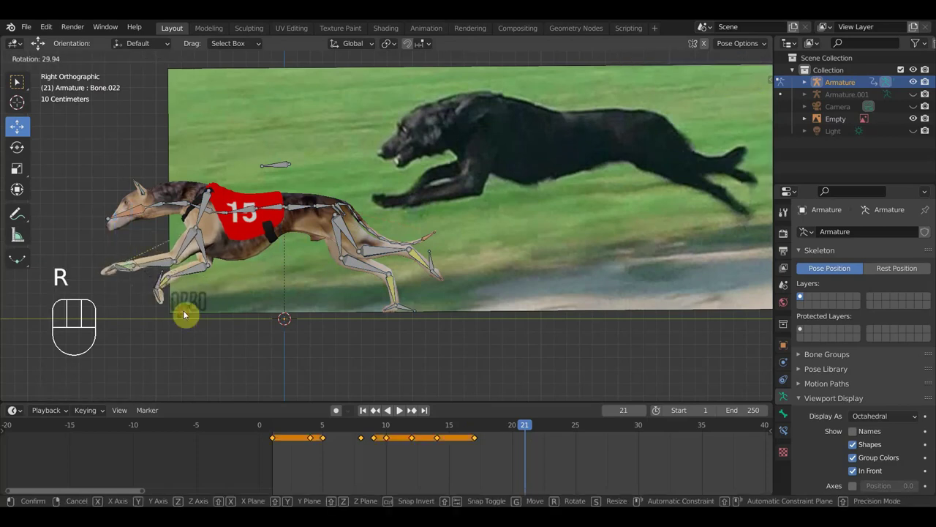
key("r")
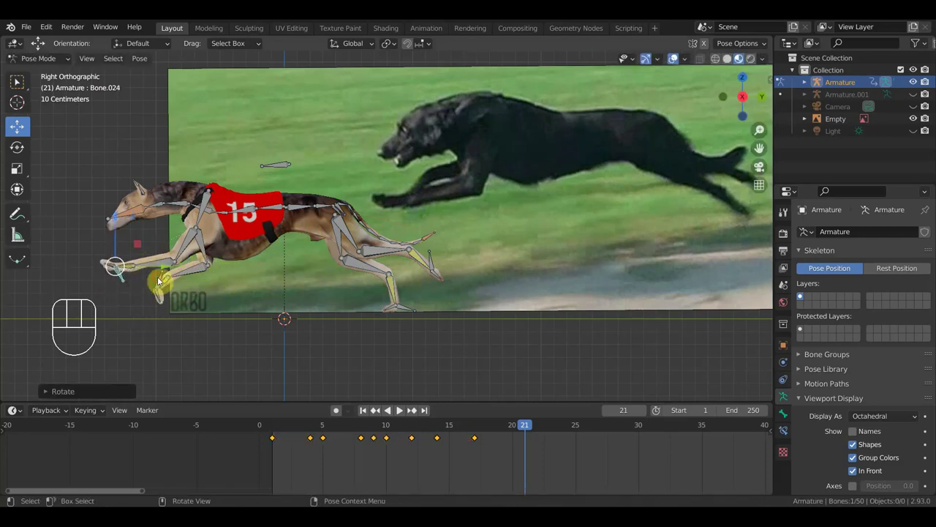
Step: Move and rotate a front-body bone and the shoulder bone, finishing with the whole skeleton selected
key("g")
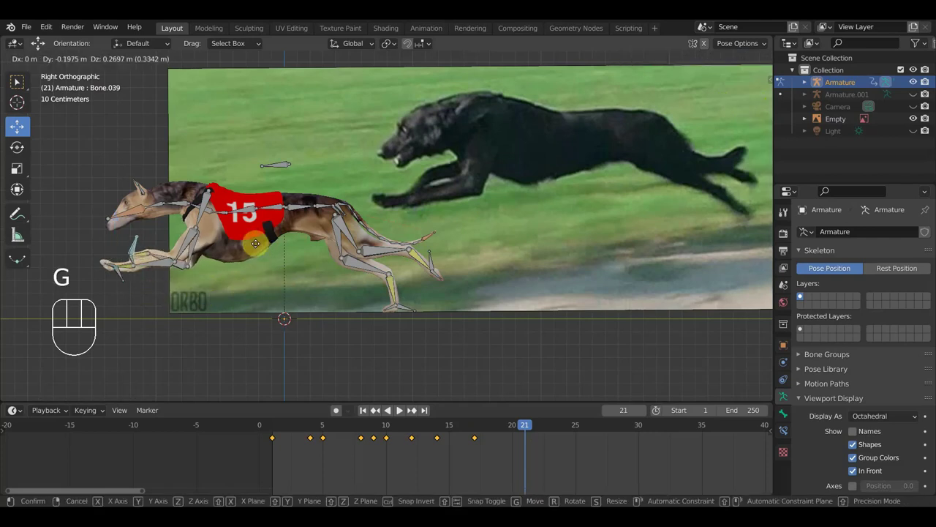
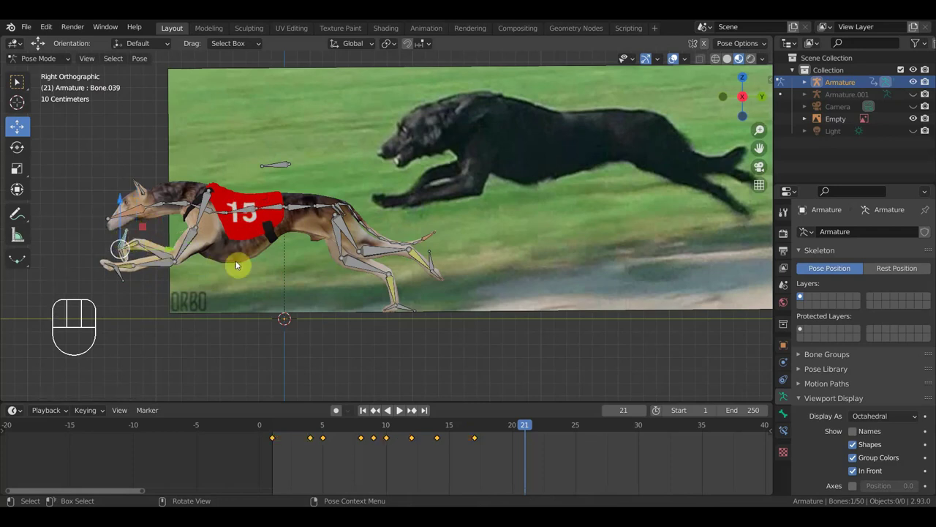
key("r")
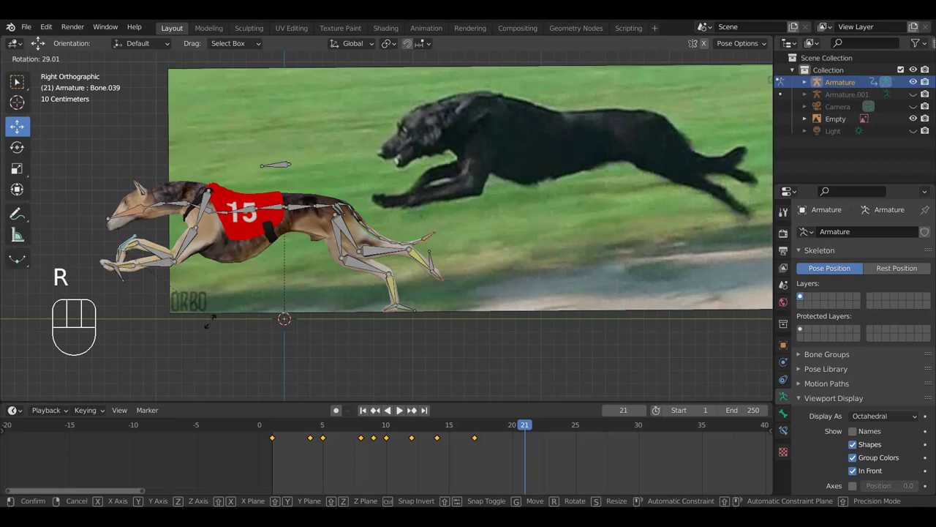
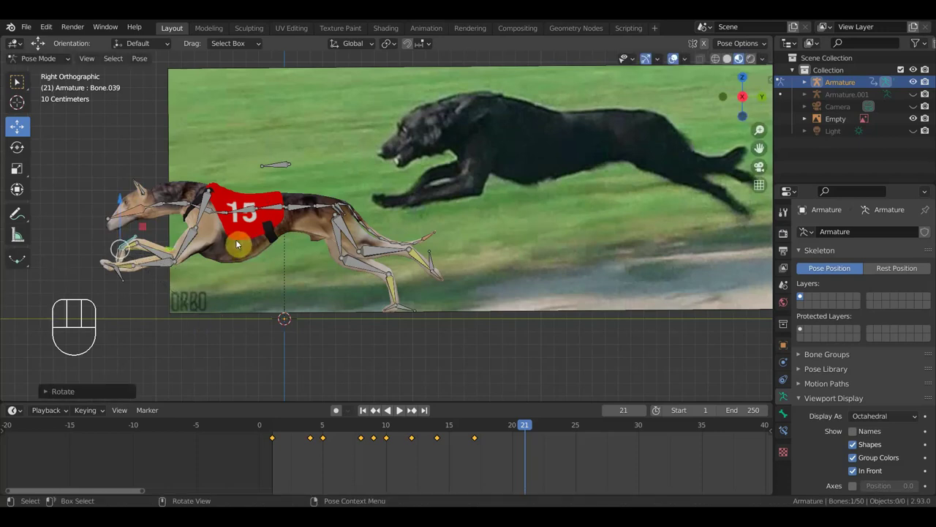
key("g")
left_click(245, 261)
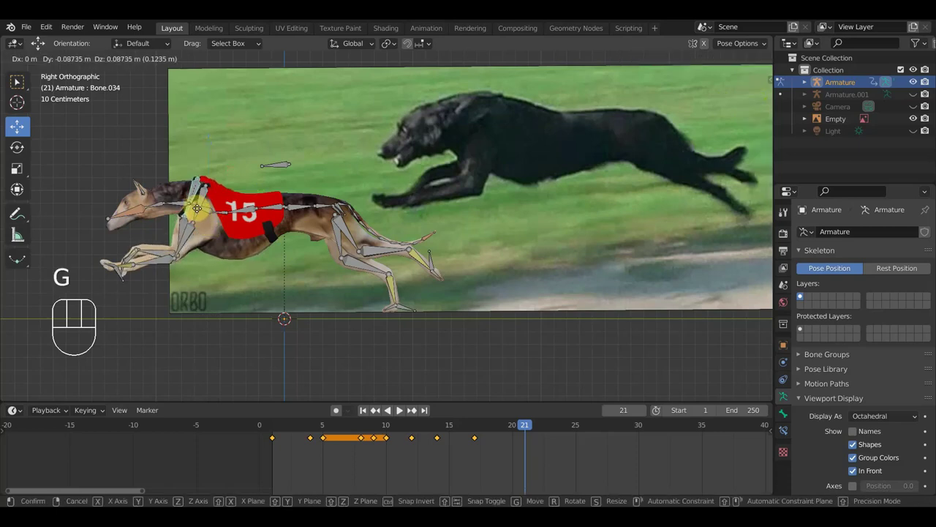
left_click(202, 214)
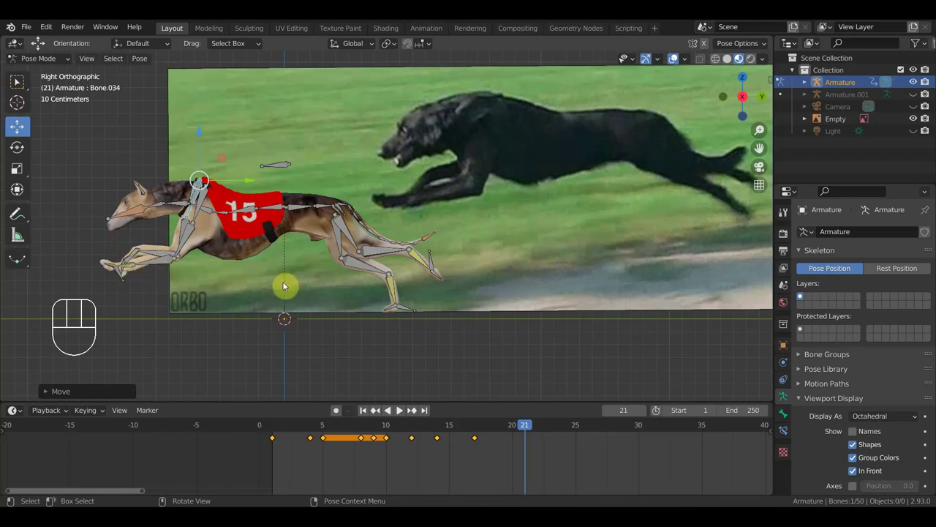
key("i")
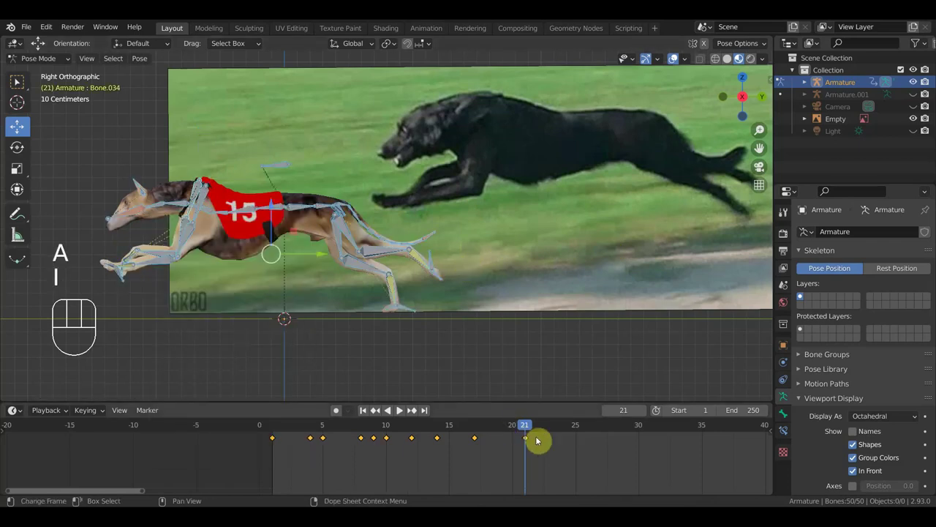
Step: At frame 15, move and rotate the hind leg and foot bones, then keyframe the whole rig
left_click_drag(513, 430, 453, 450)
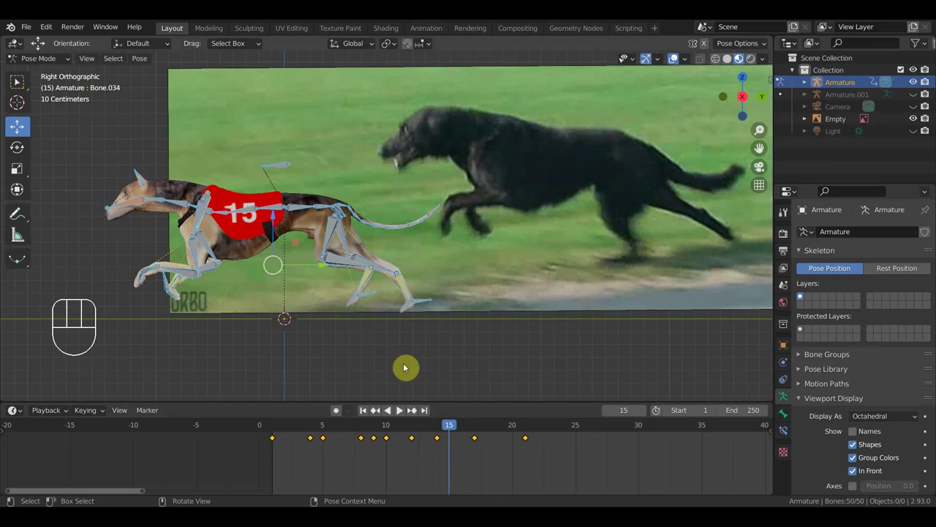
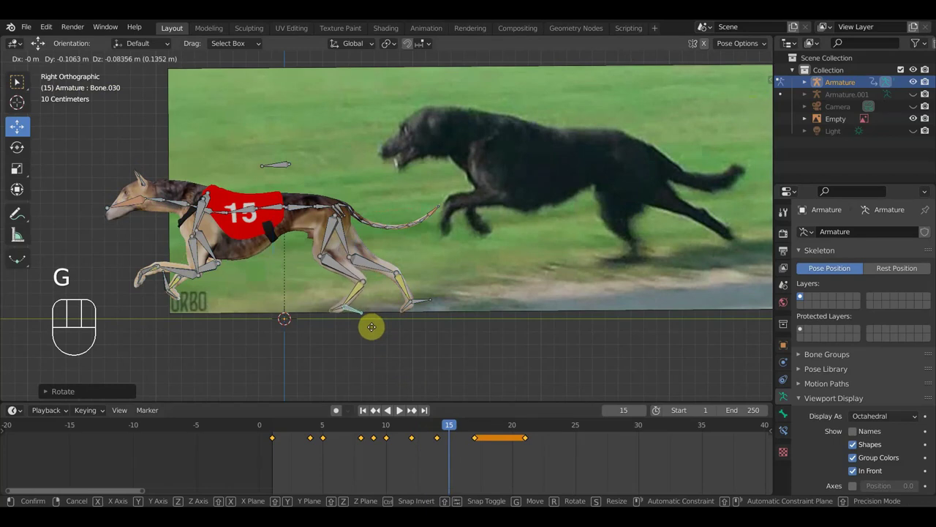
left_click(374, 331)
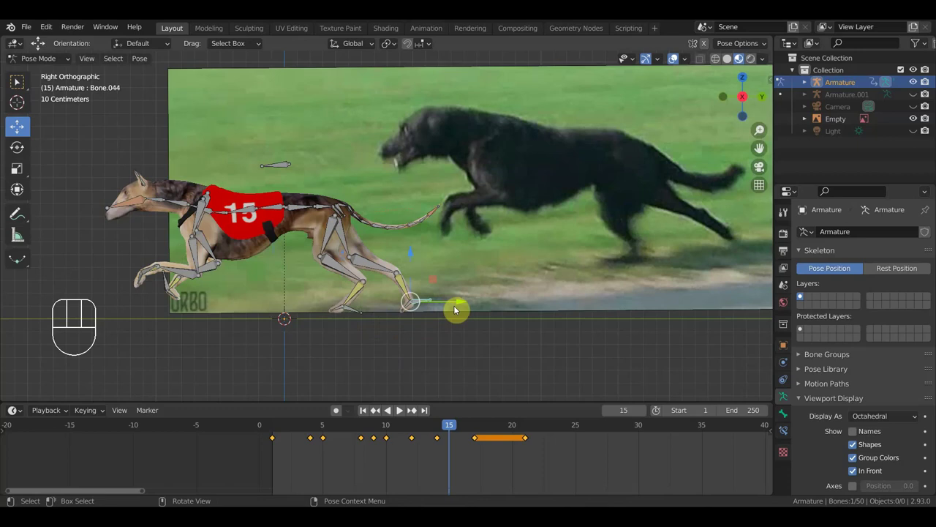
key("r")
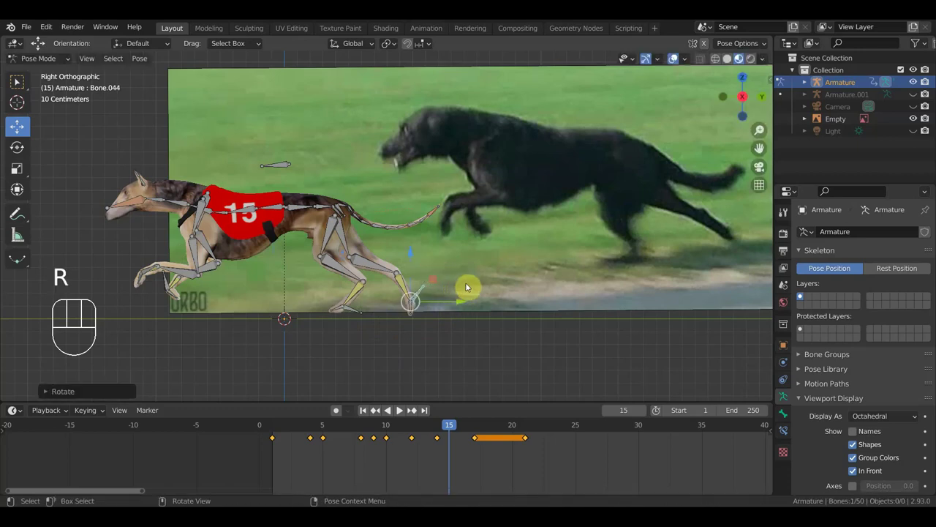
key("g")
left_click(478, 278)
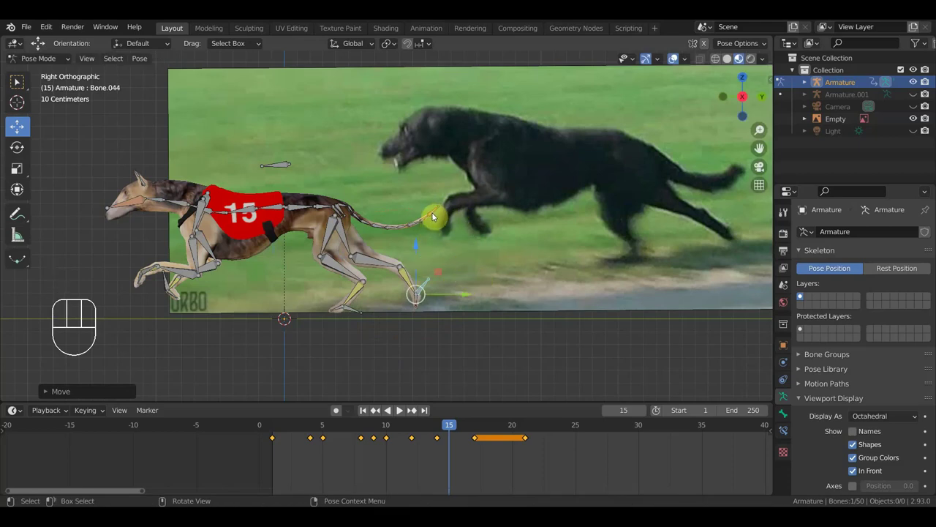
left_click(436, 217)
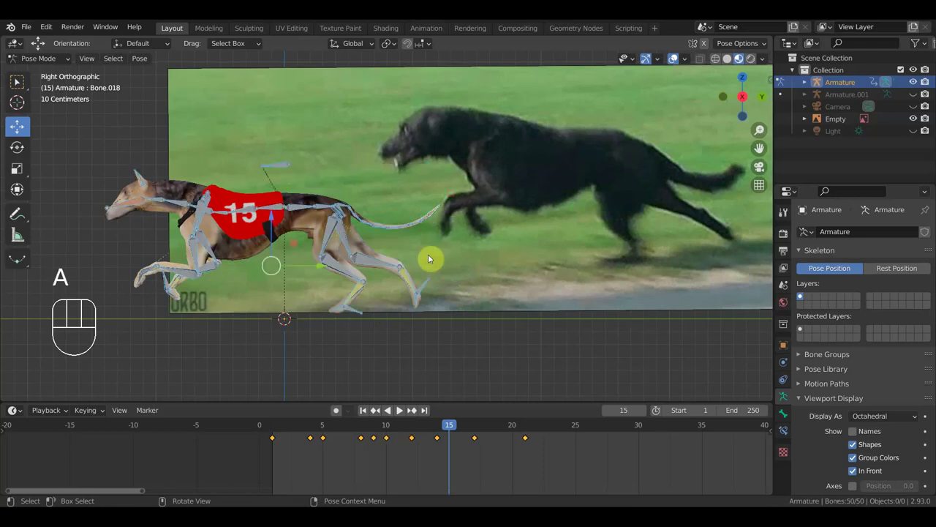
key("i")
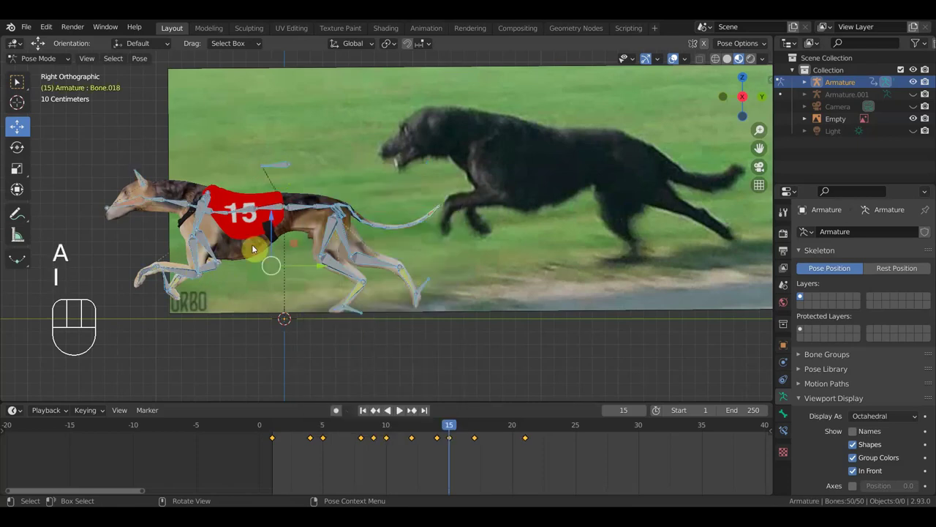
Step: Jump to frame 22 and nudge the head and front-body bones toward the reference pose
left_click_drag(427, 434, 467, 420)
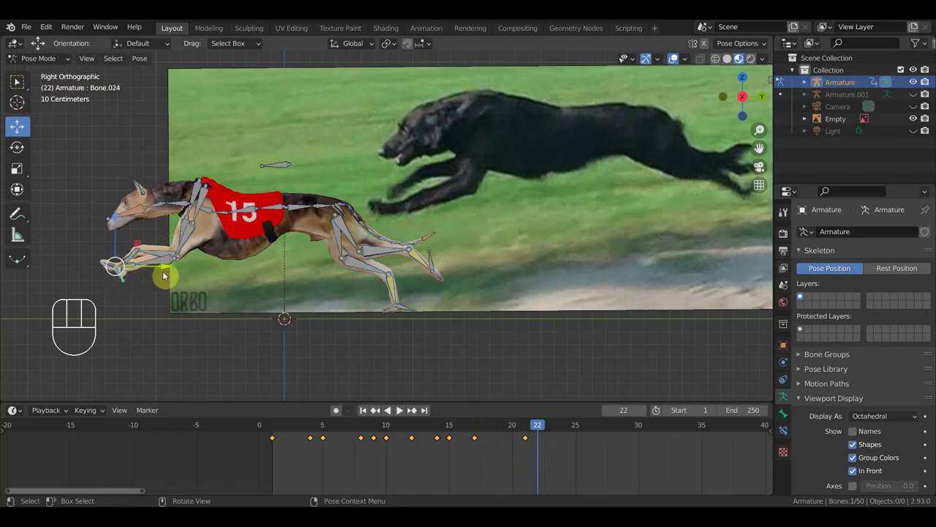
key("g")
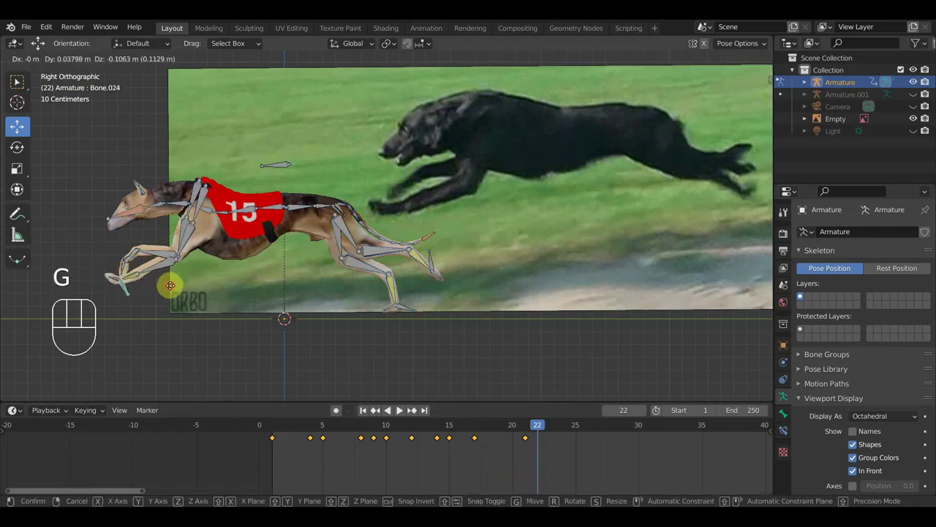
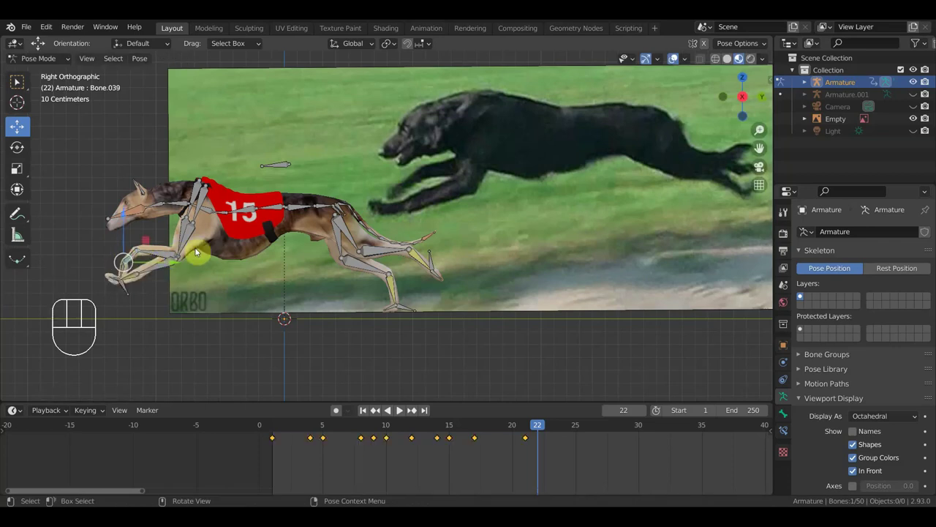
key("g")
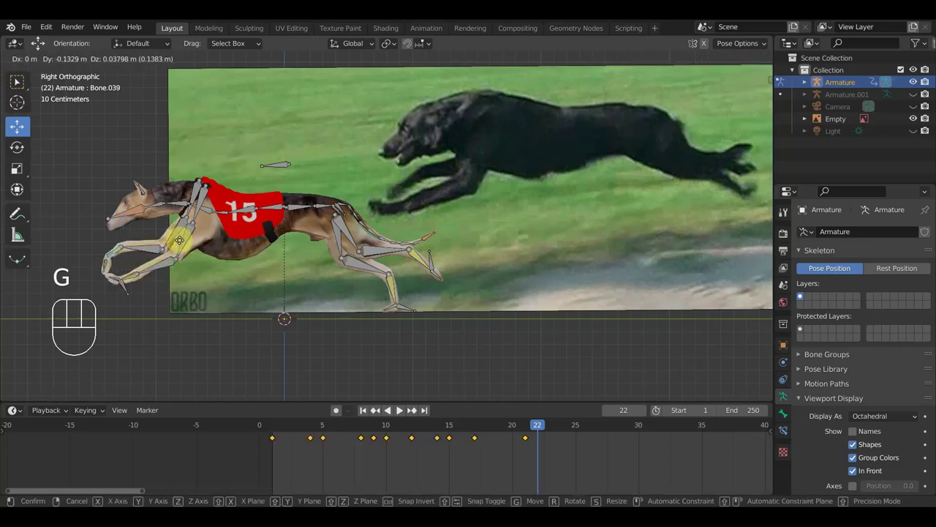
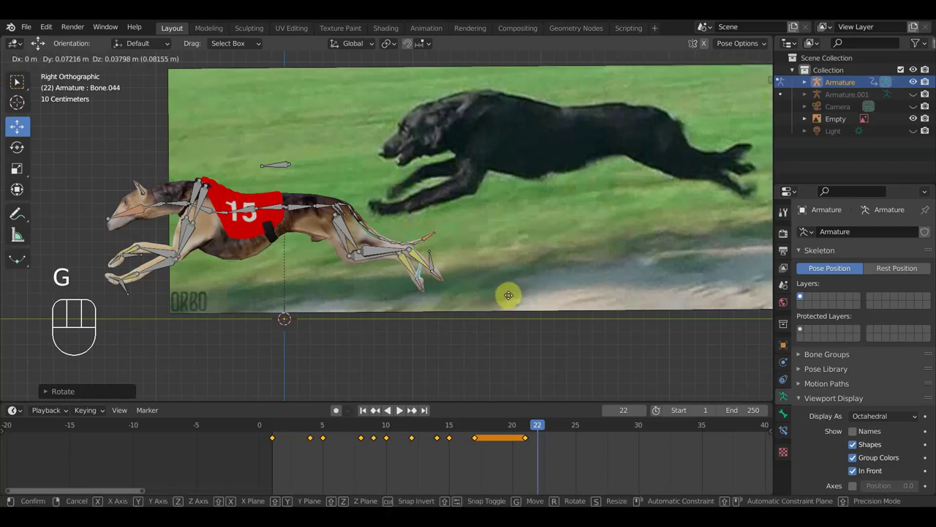
Step: Key the greyhound's location and rotation at frame 22 and move ahead to frame 26
left_click(513, 301)
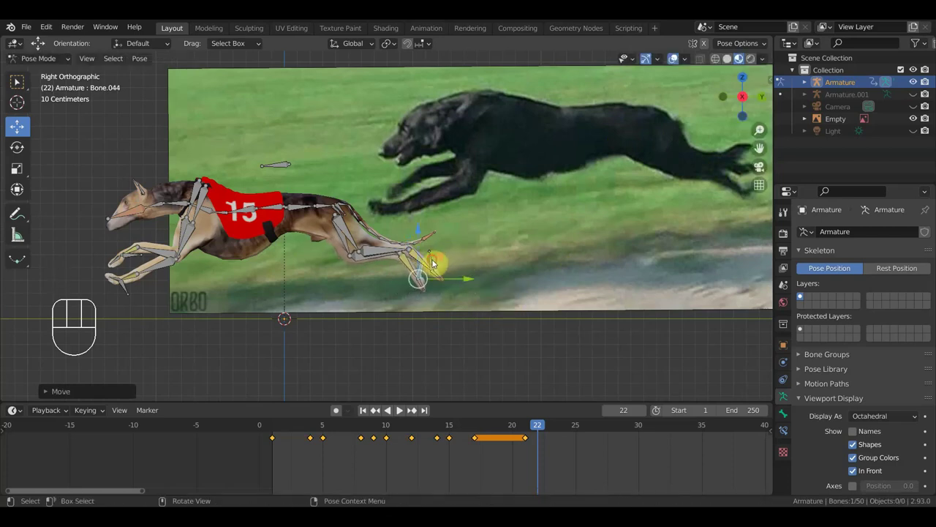
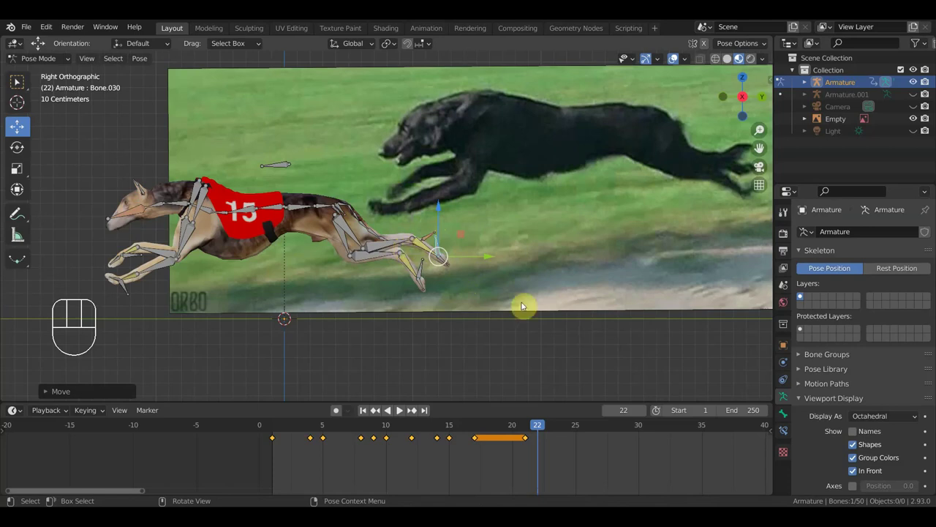
key("i")
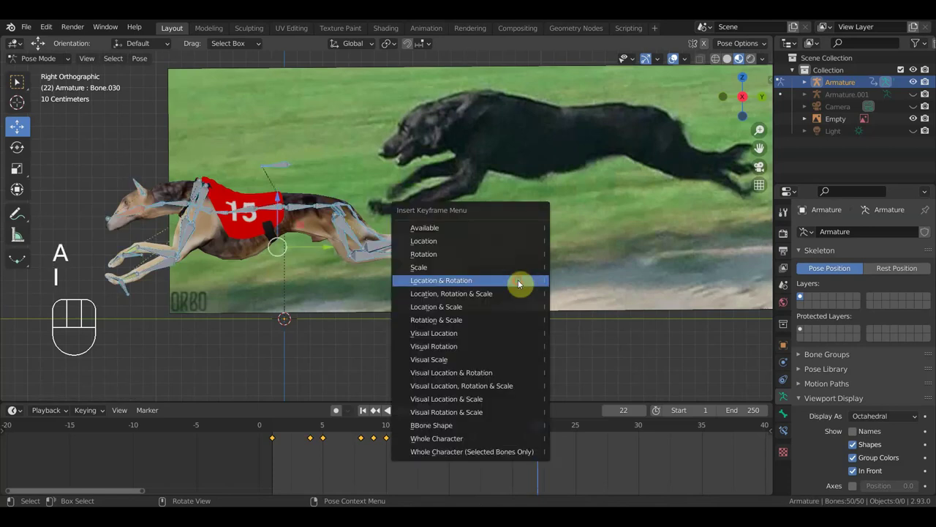
left_click_drag(537, 433, 586, 477)
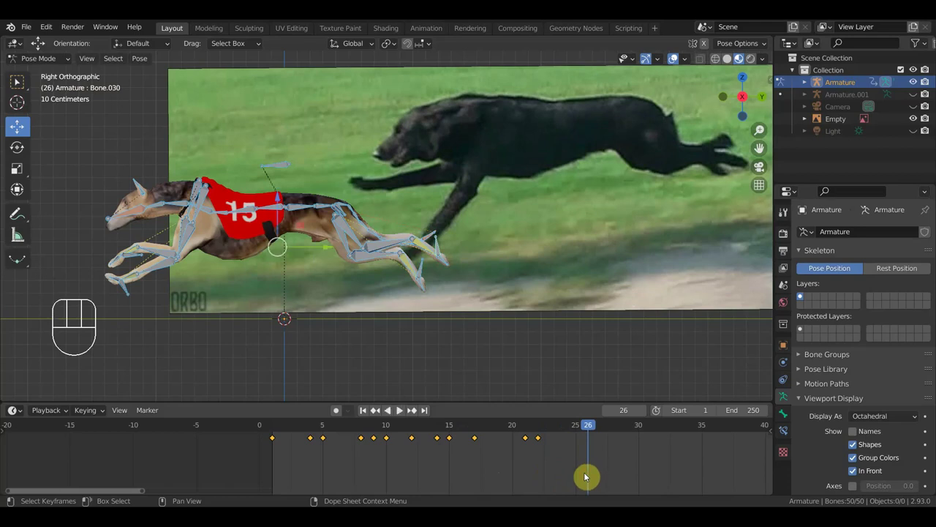
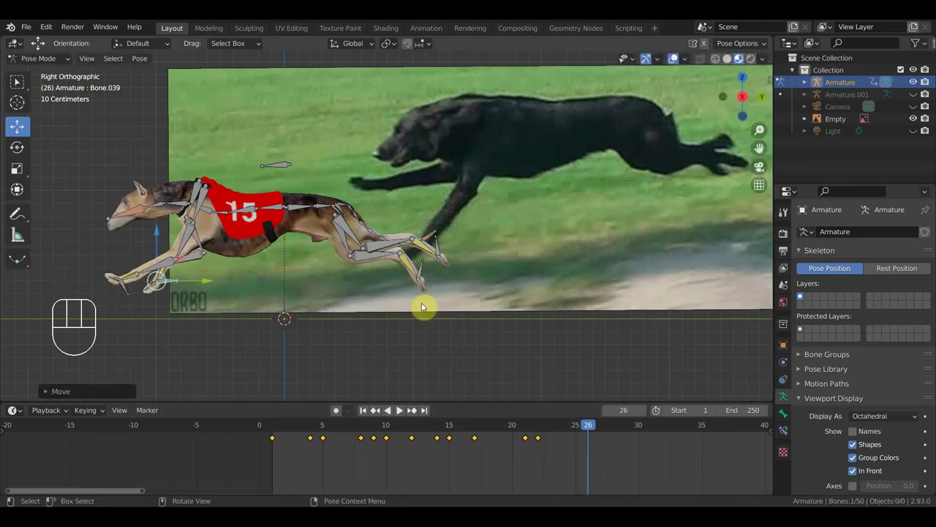
Step: Repose the hind leg bones and bend the back control to arch the spine at frame 26
key("g")
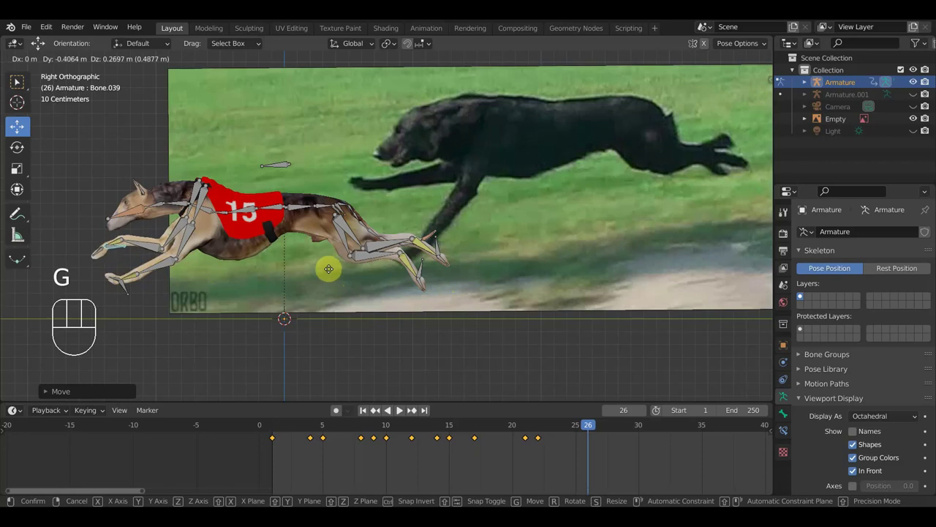
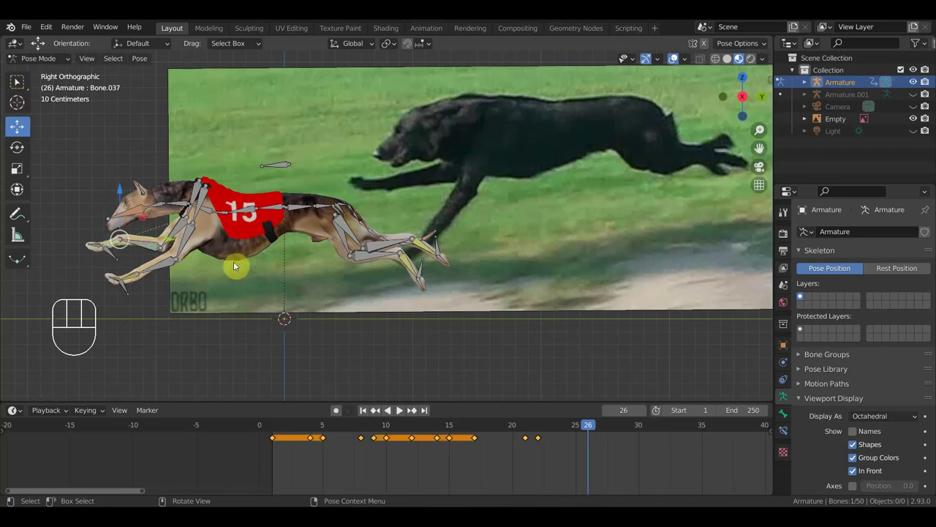
key("r")
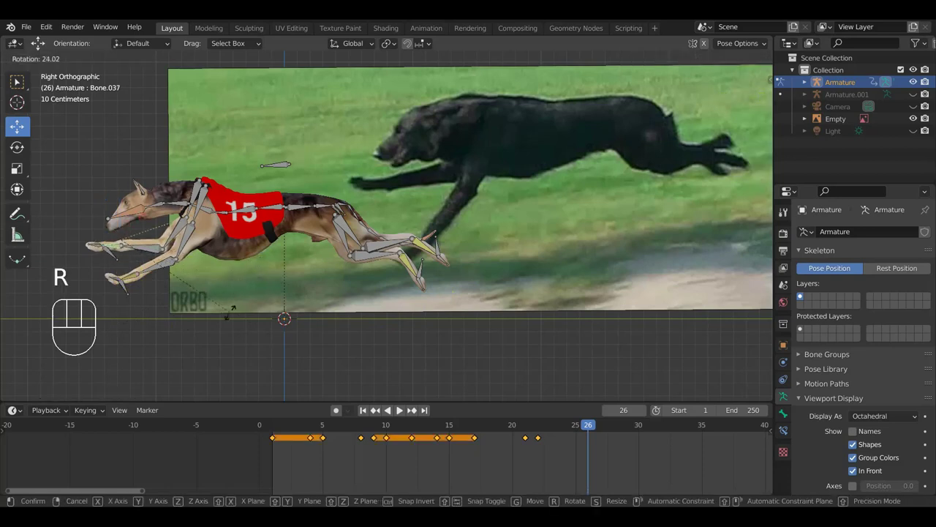
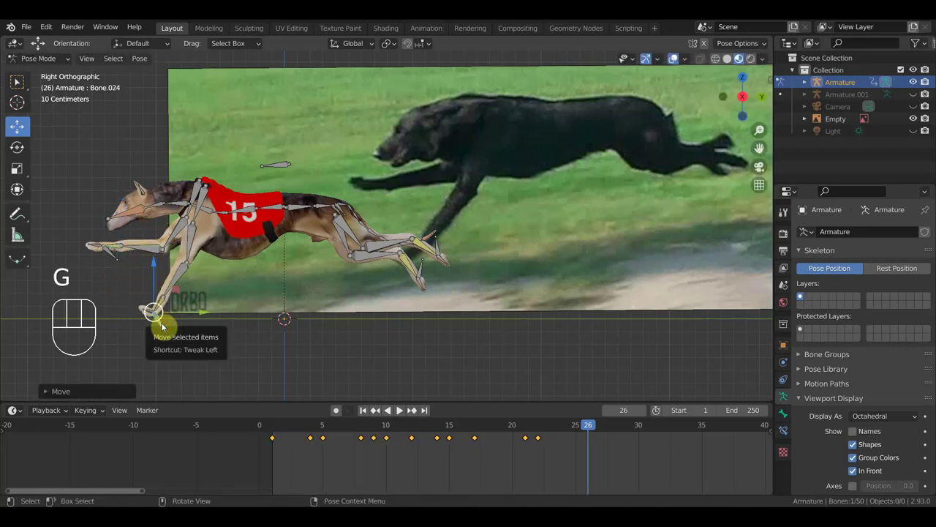
key("r")
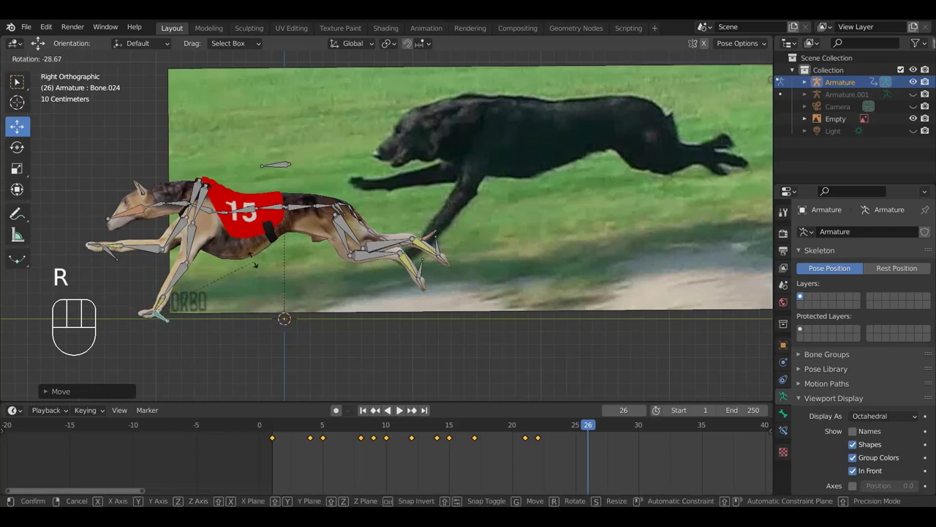
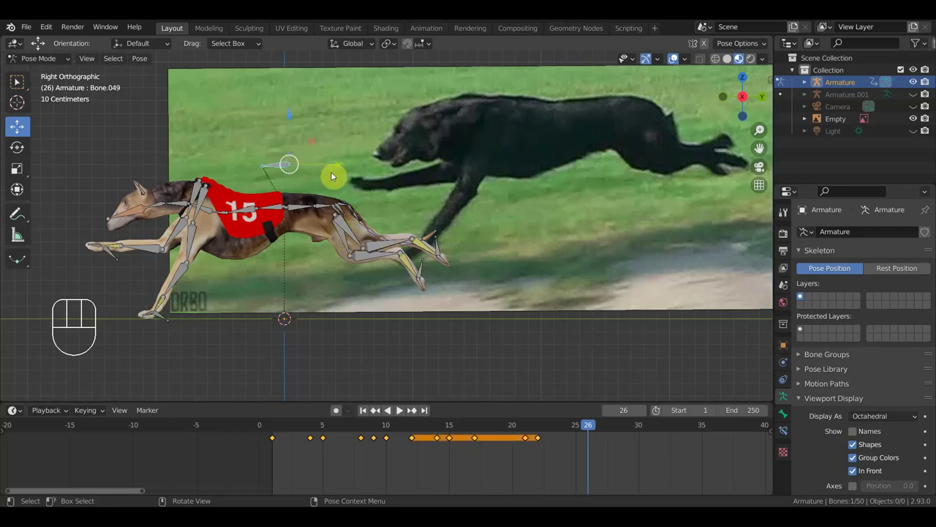
key("r")
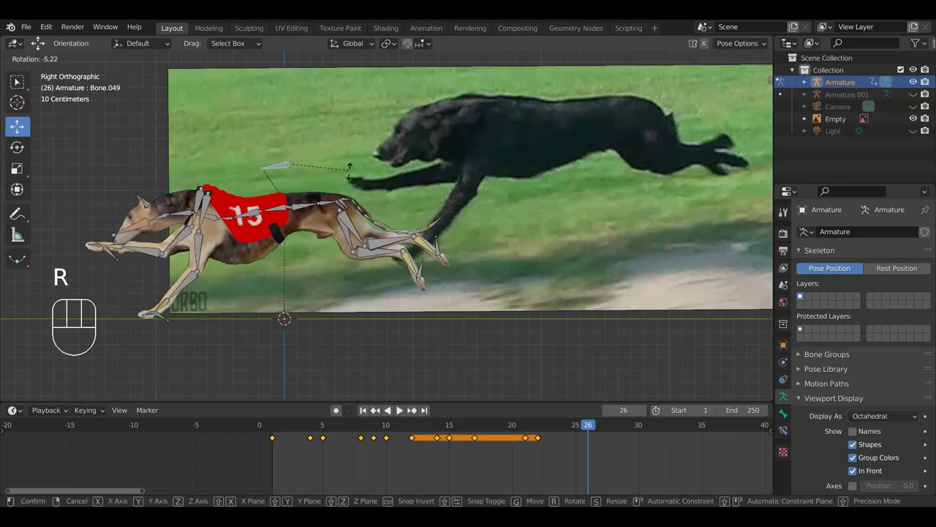
left_click(351, 177)
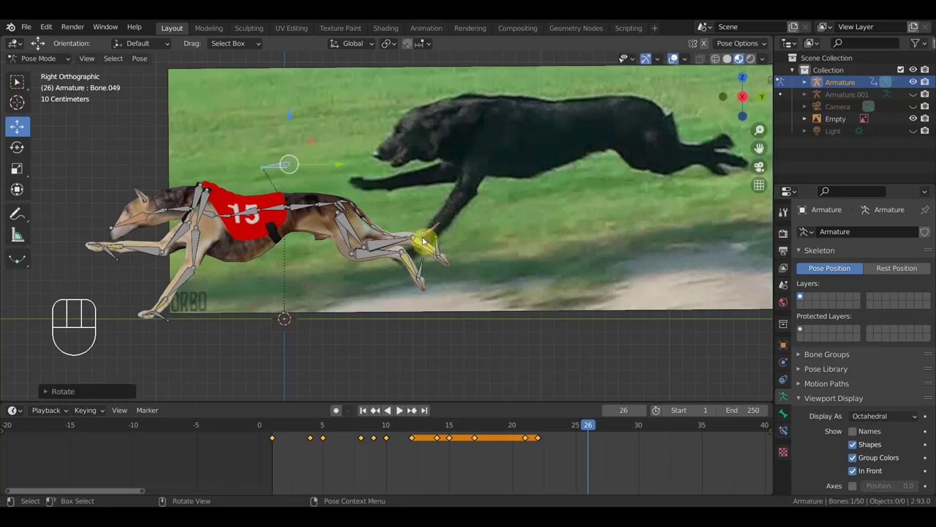
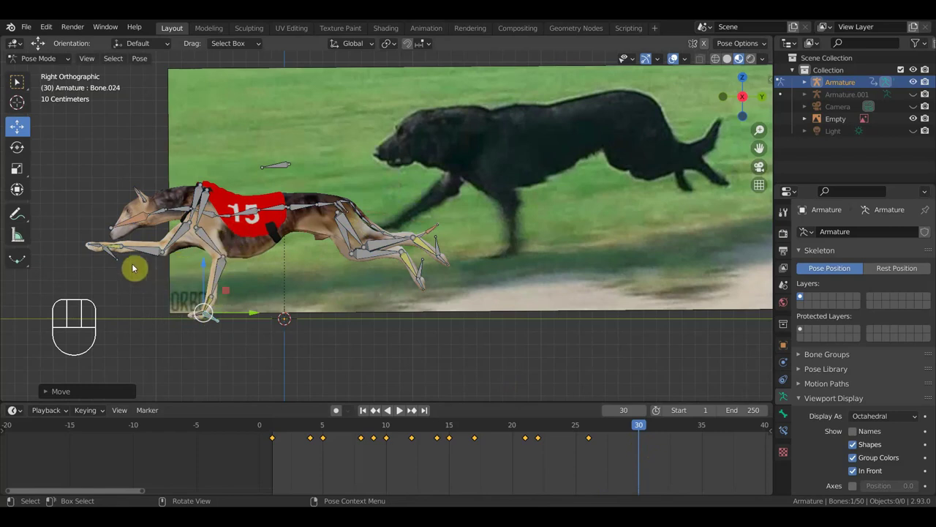
Step: Reposition the hind paw and bend the back at frame 30, then key the whole pose
key("g")
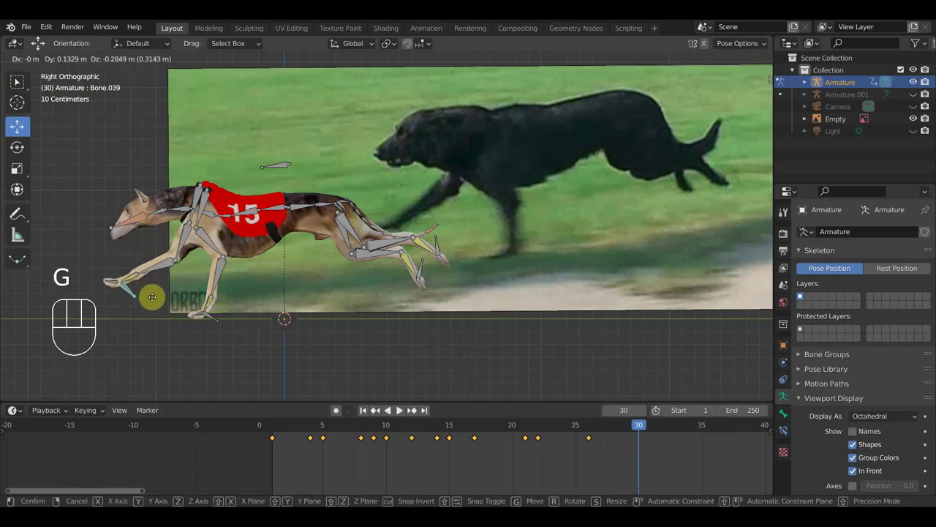
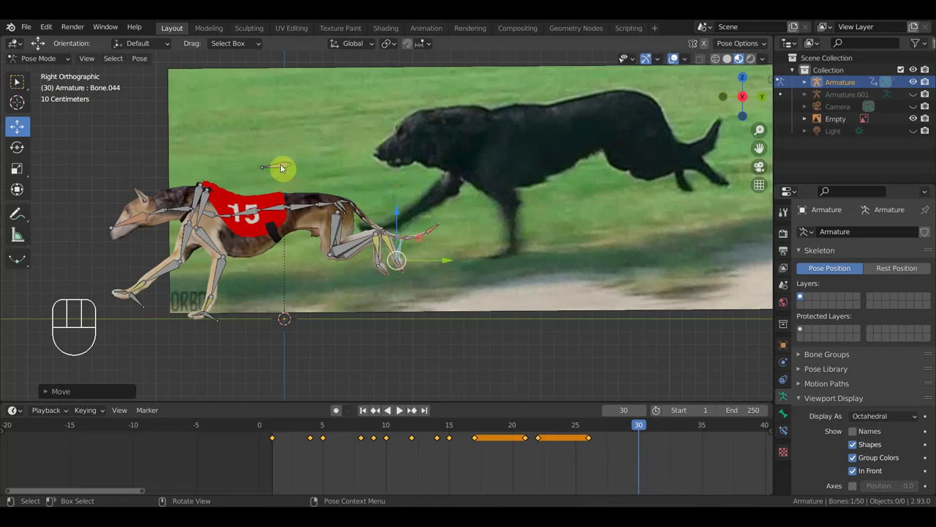
left_click_drag(282, 167, 345, 191)
key("r")
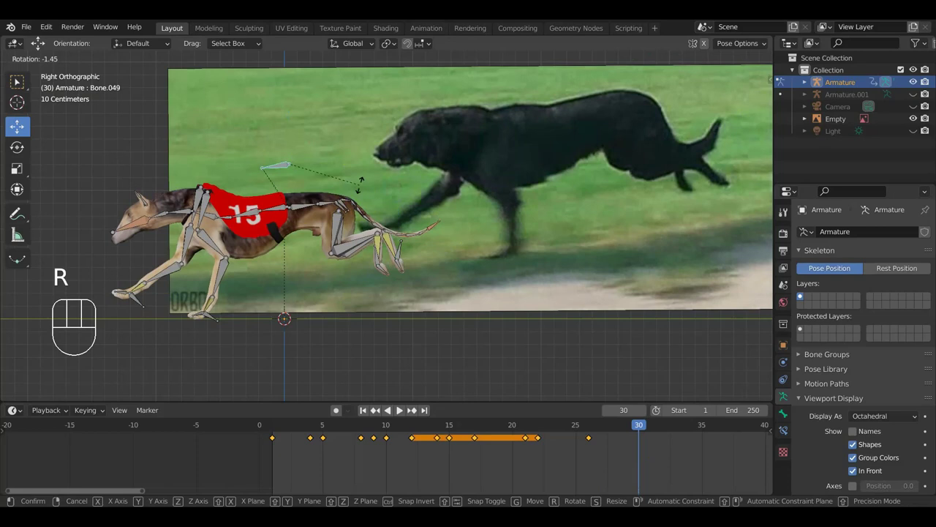
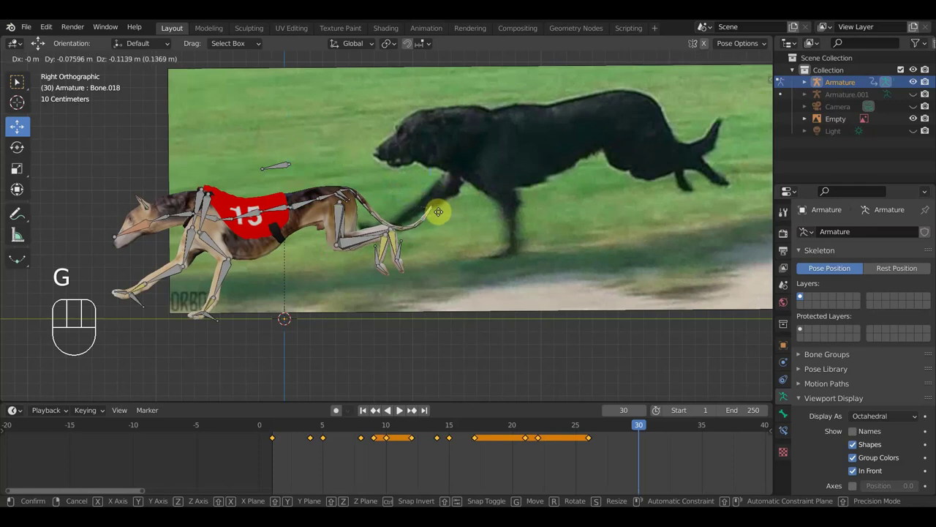
left_click(432, 227)
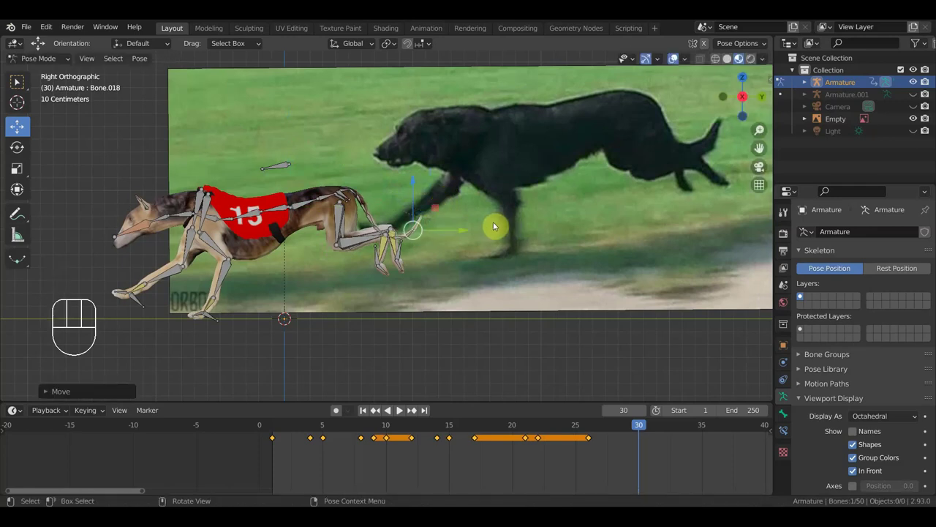
key("i")
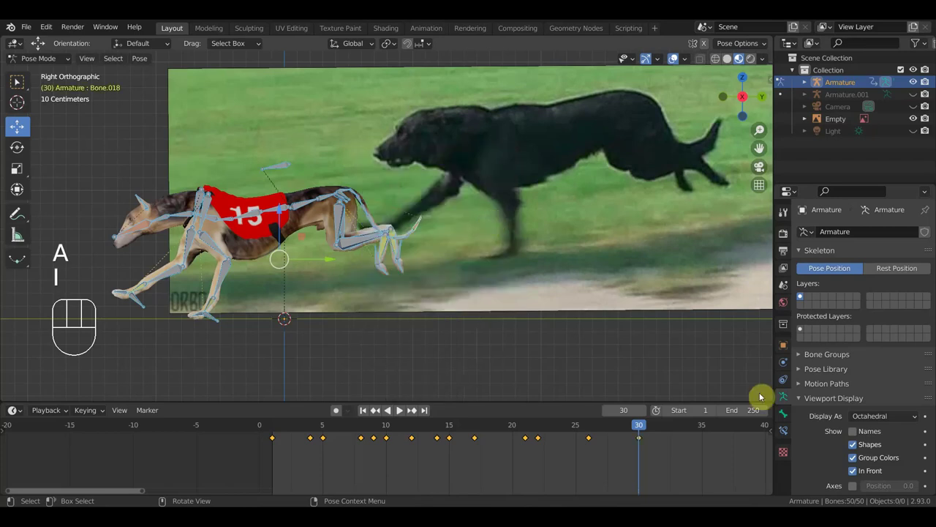
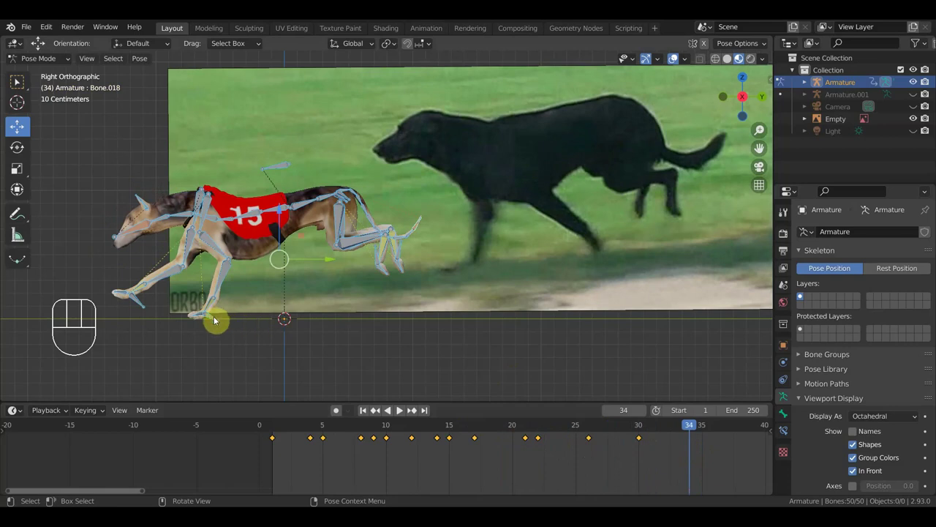
Step: Move the upper hind leg bone and move/rotate the hind paw bone at frame 34
left_click(216, 321)
key("g")
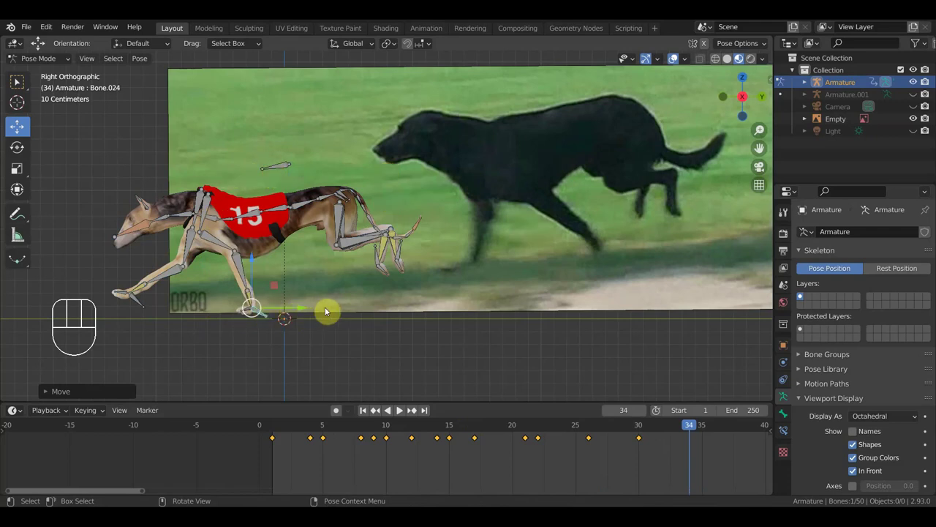
key("g")
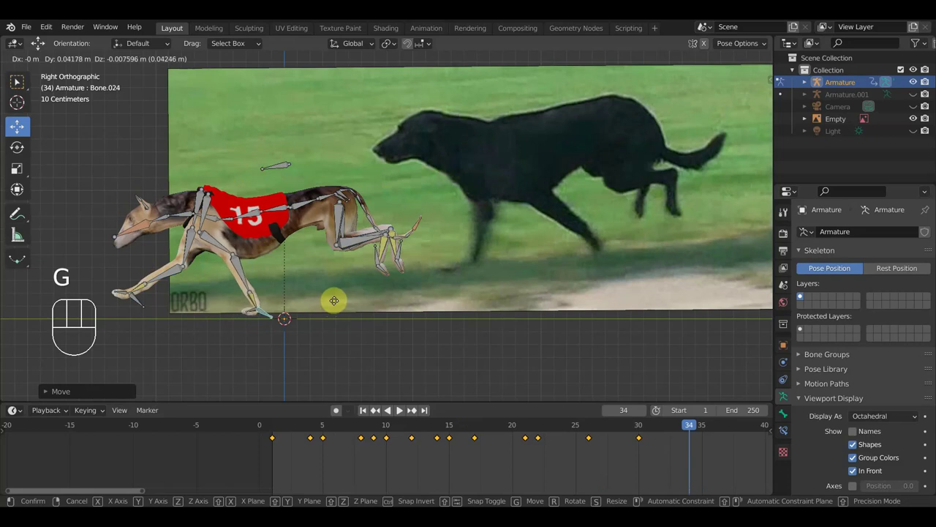
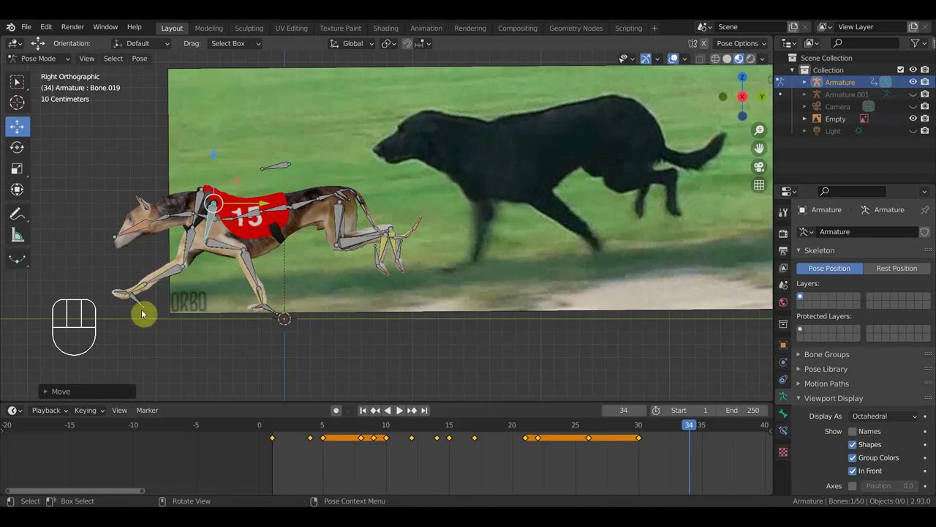
left_click(134, 305)
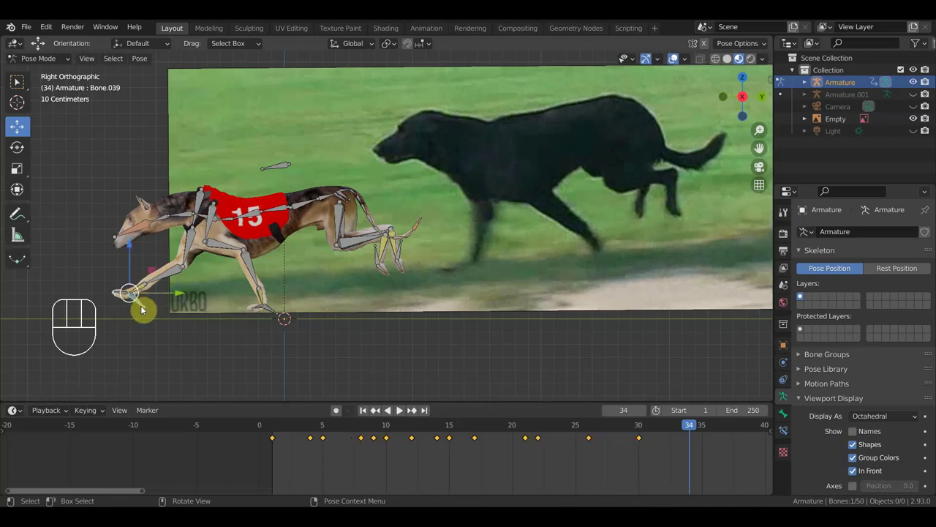
key("g")
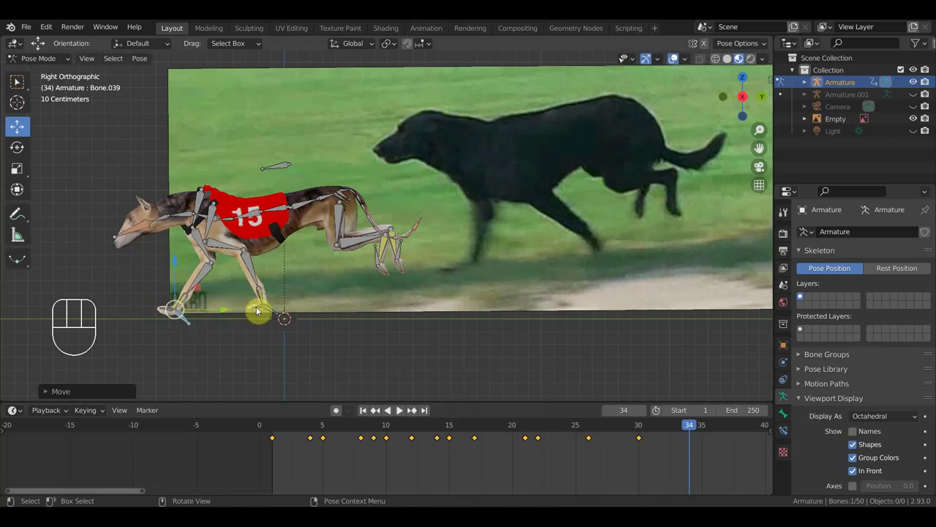
key("r")
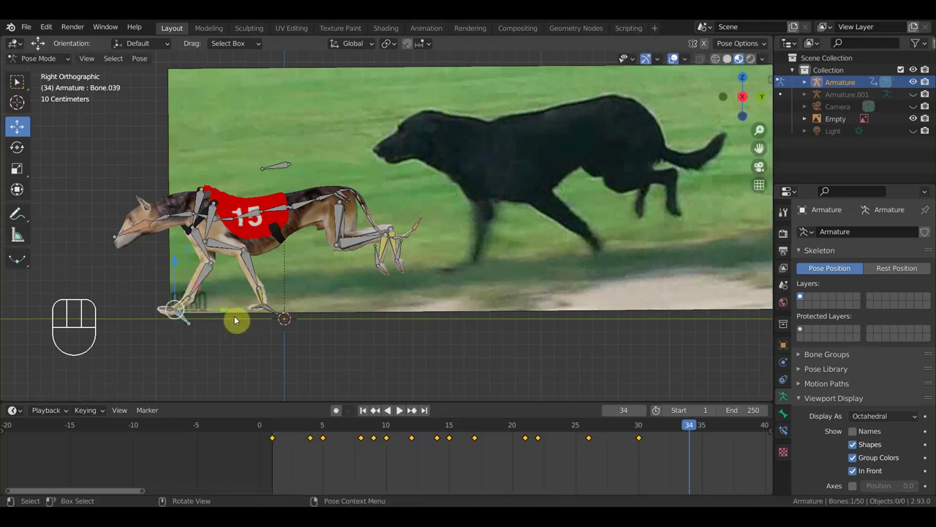
key("r")
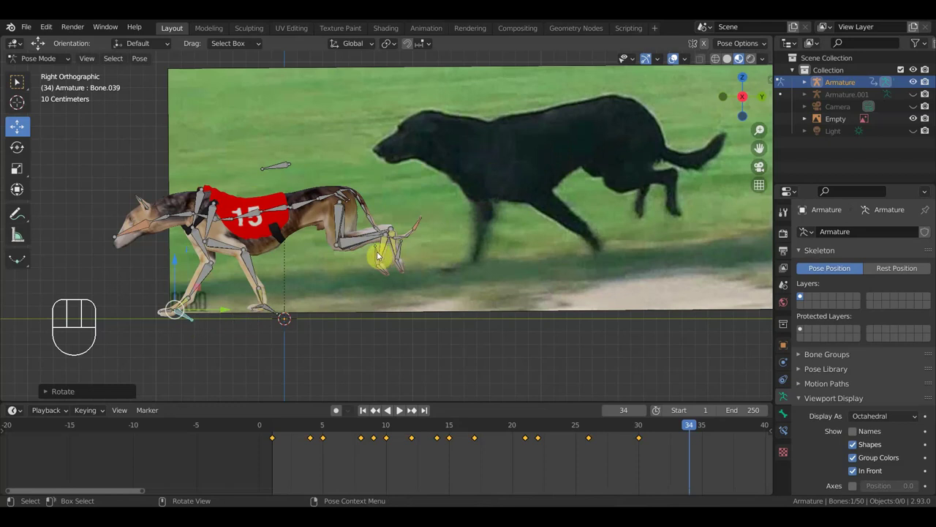
Step: Adjust the hind foot, its control and the lower hind leg, then pick the spine bone above the hips
left_click(377, 255)
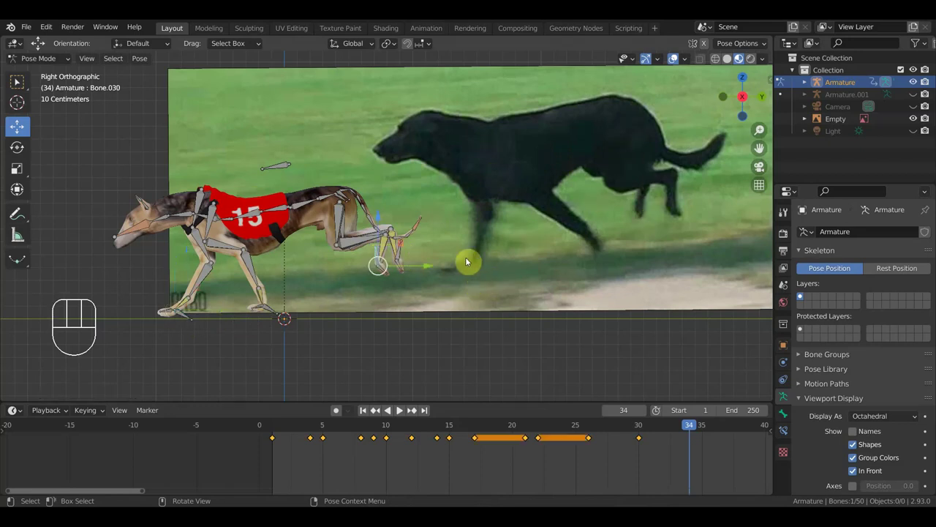
key("g")
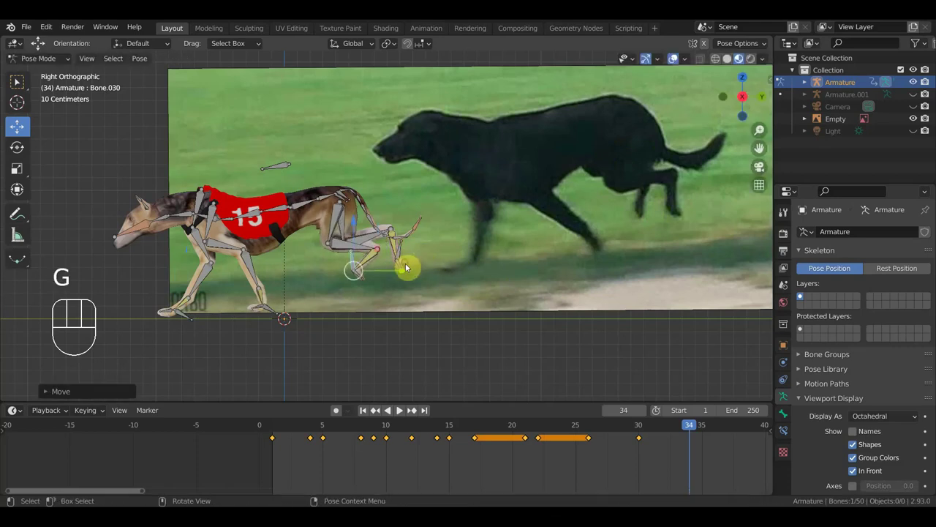
key("r")
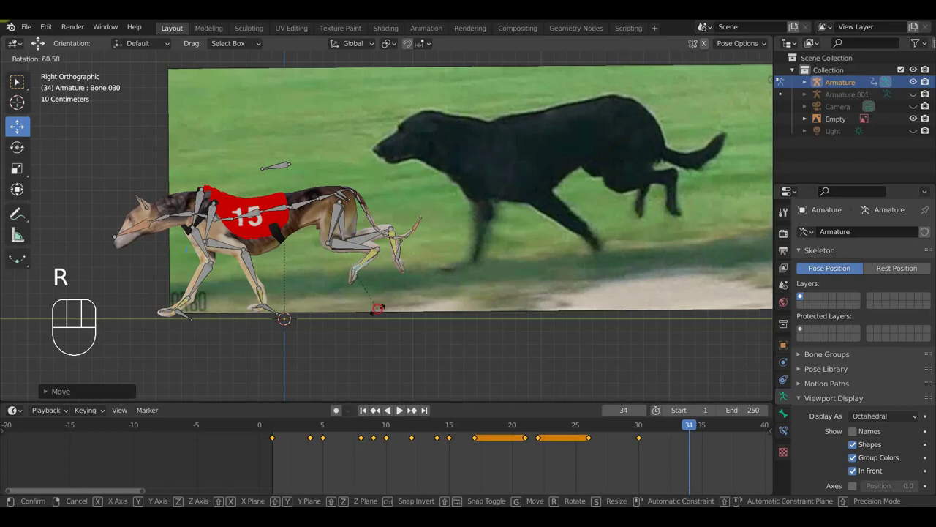
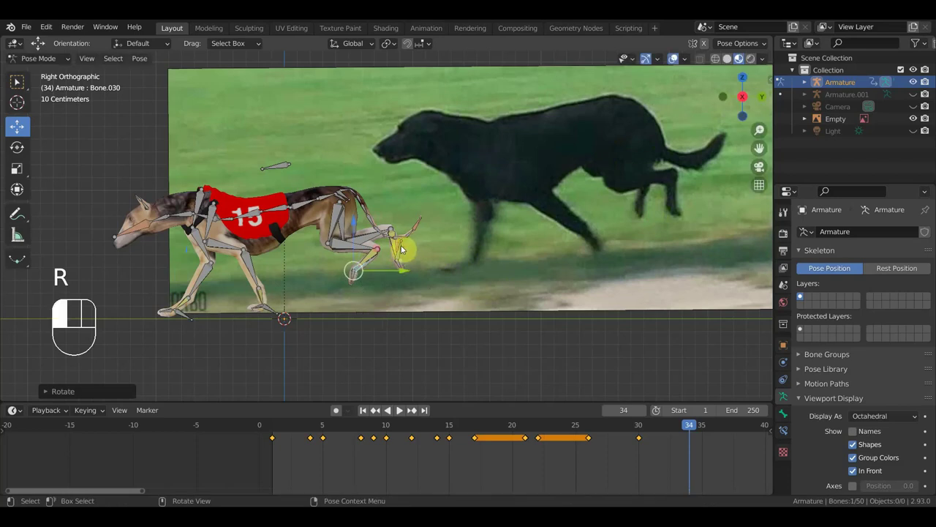
key("g")
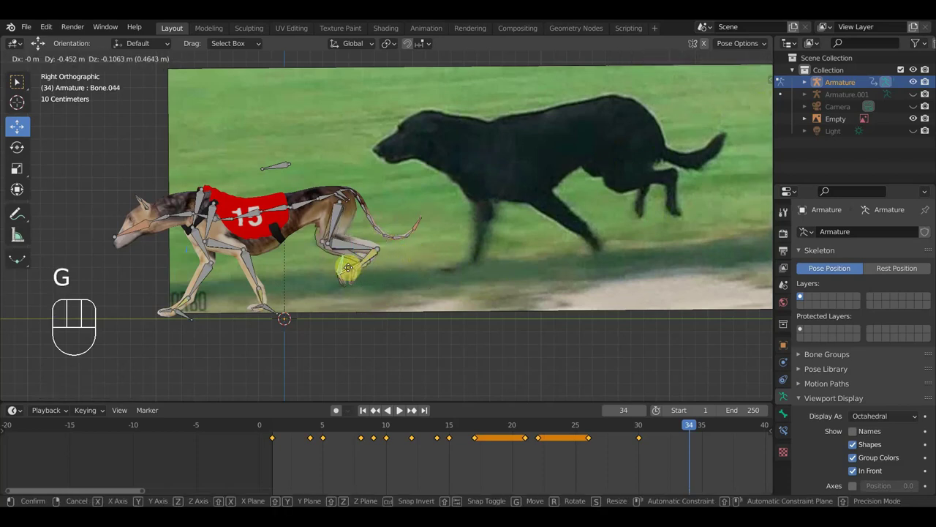
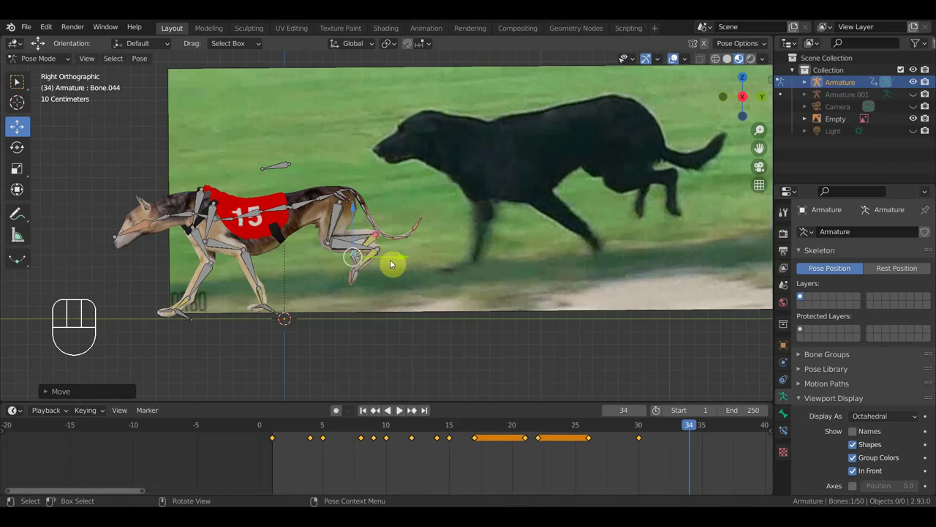
key("r")
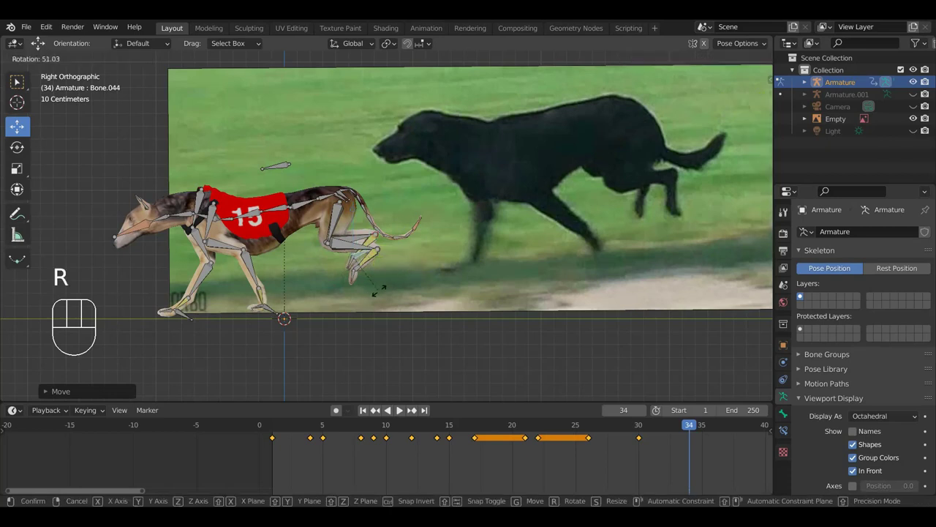
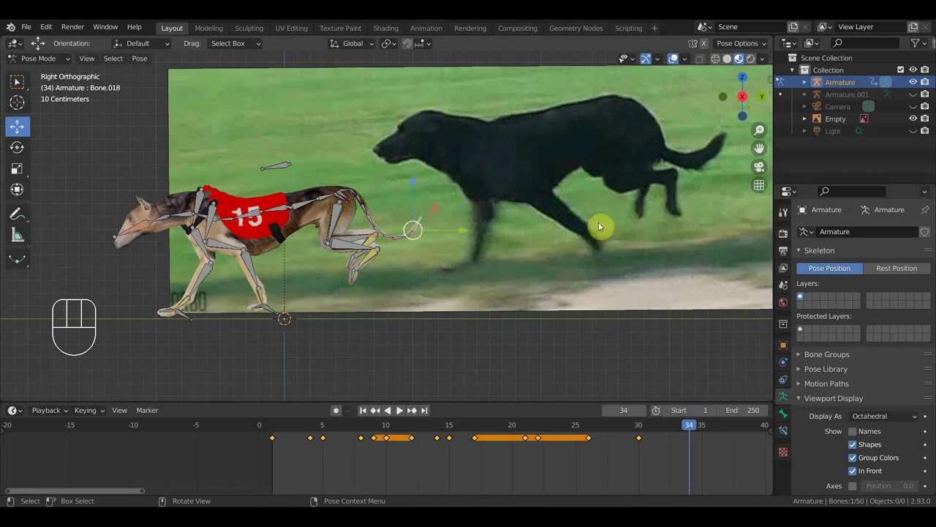
key("g")
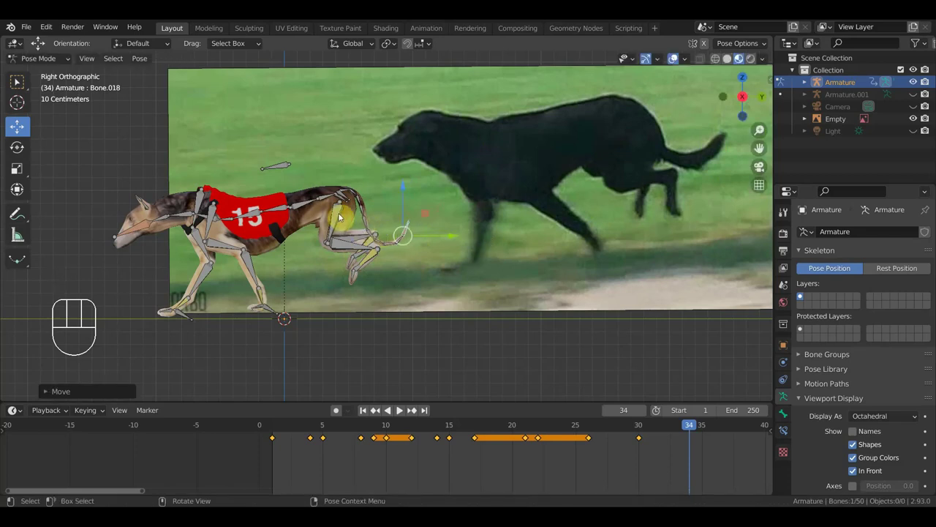
left_click(305, 207)
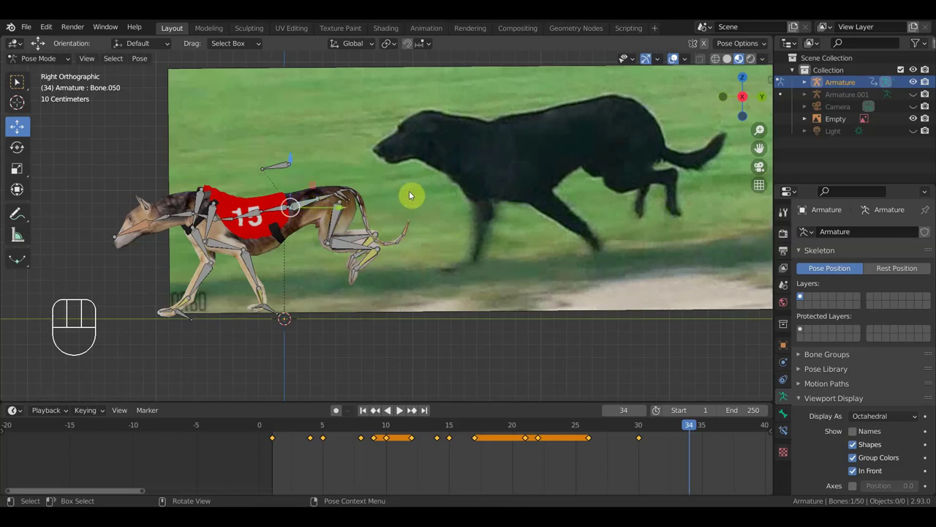
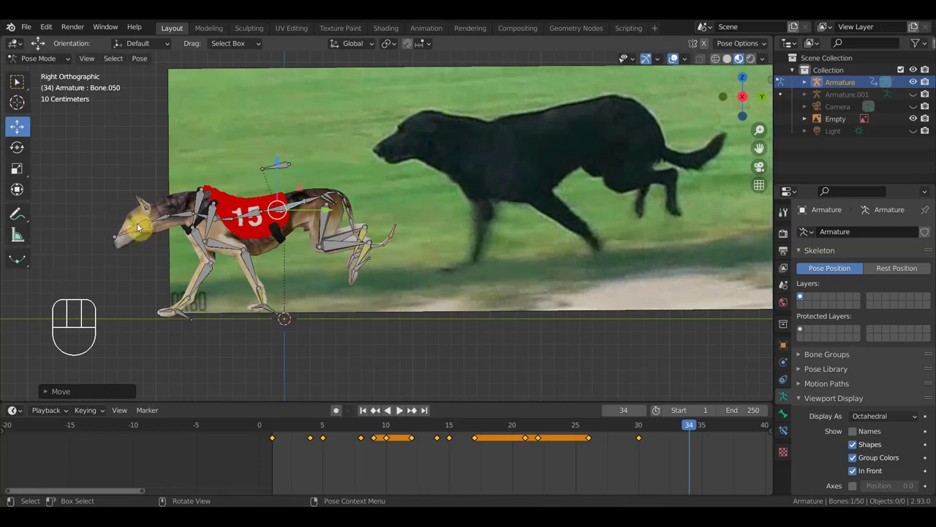
Step: Rotate the two neck bones and the head bone to lift the greyhound's head at frame 34
left_click(138, 230)
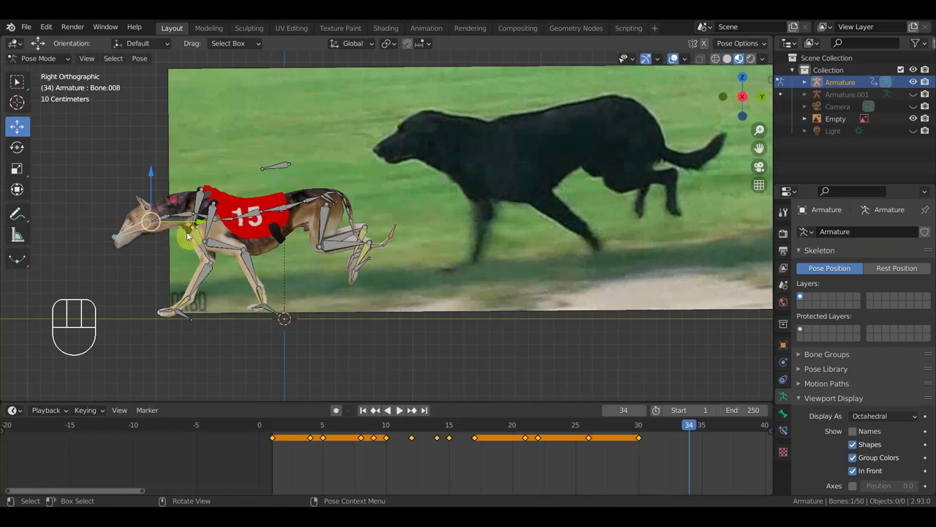
left_click(192, 227)
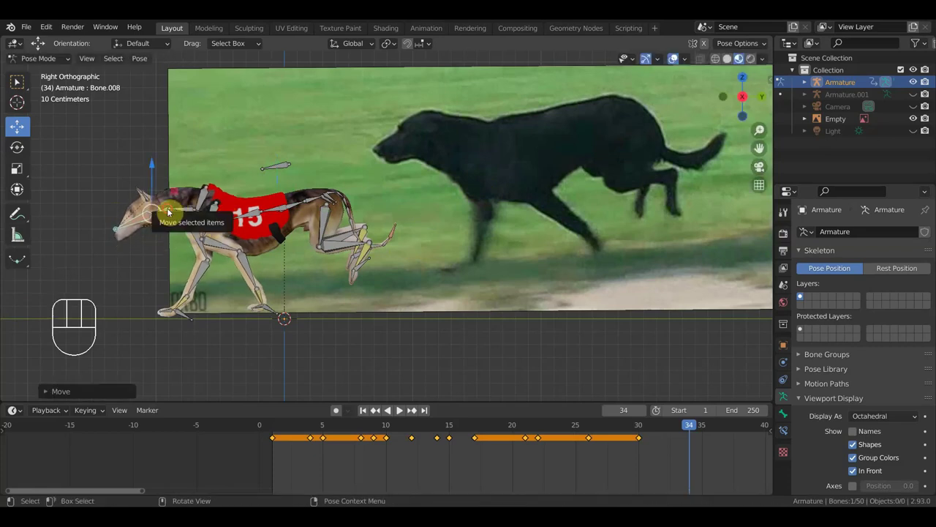
key("r")
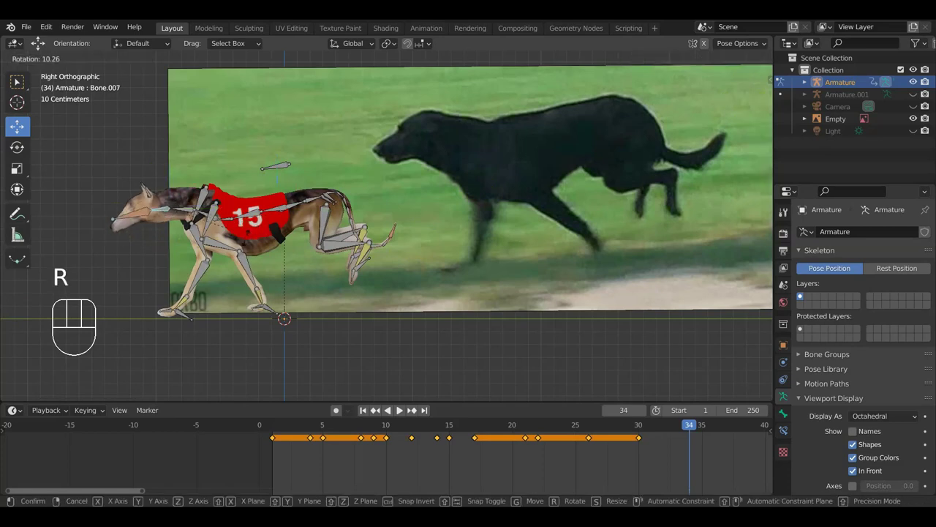
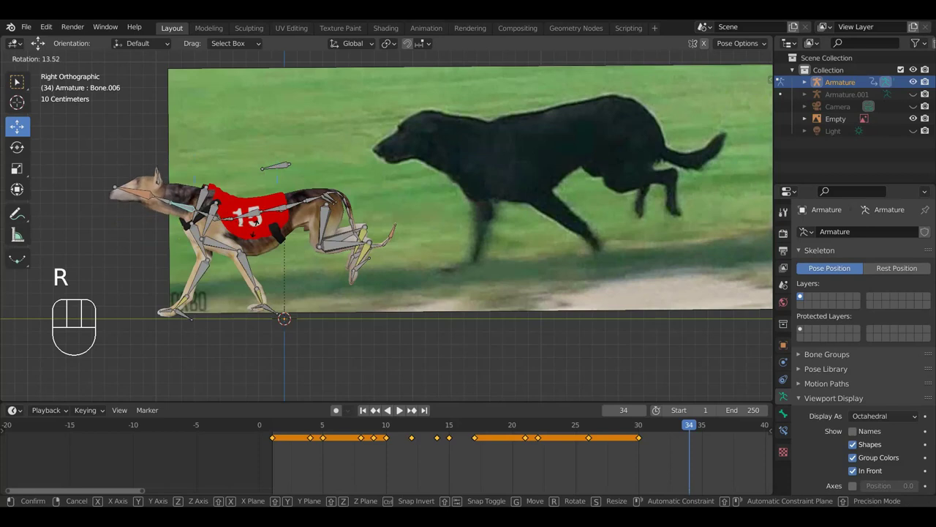
left_click(256, 232)
left_click_drag(139, 195, 248, 204)
key("r")
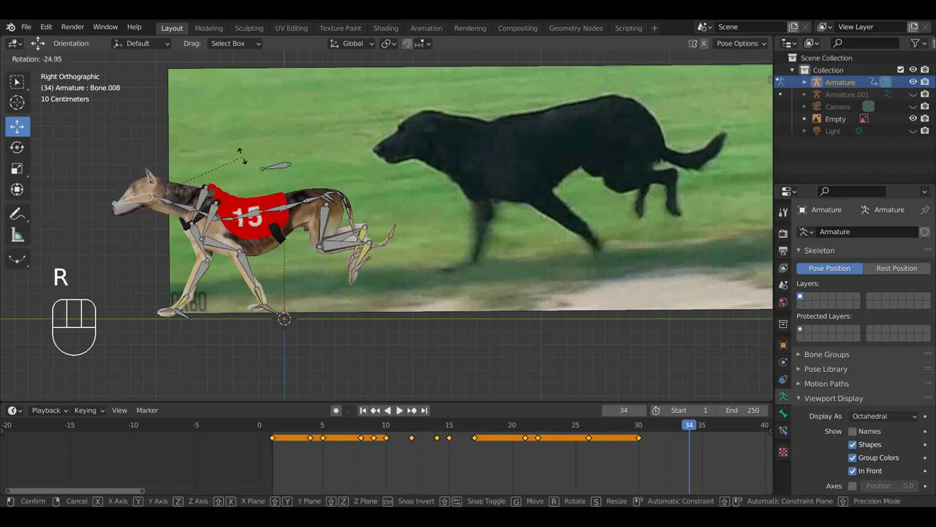
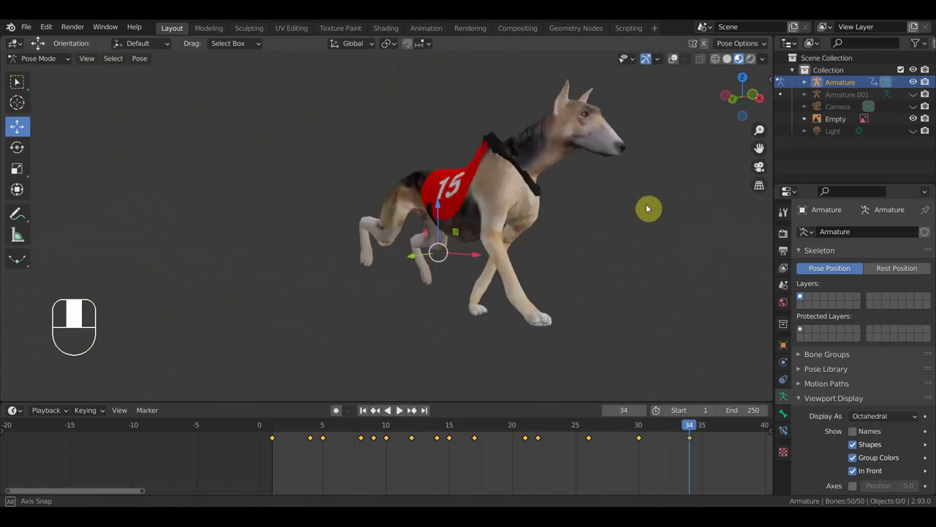
Step: Orbit the view around the greyhound to inspect the frame 34 pose from its other side
left_click_drag(548, 214, 586, 238)
left_click_drag(561, 242, 377, 215)
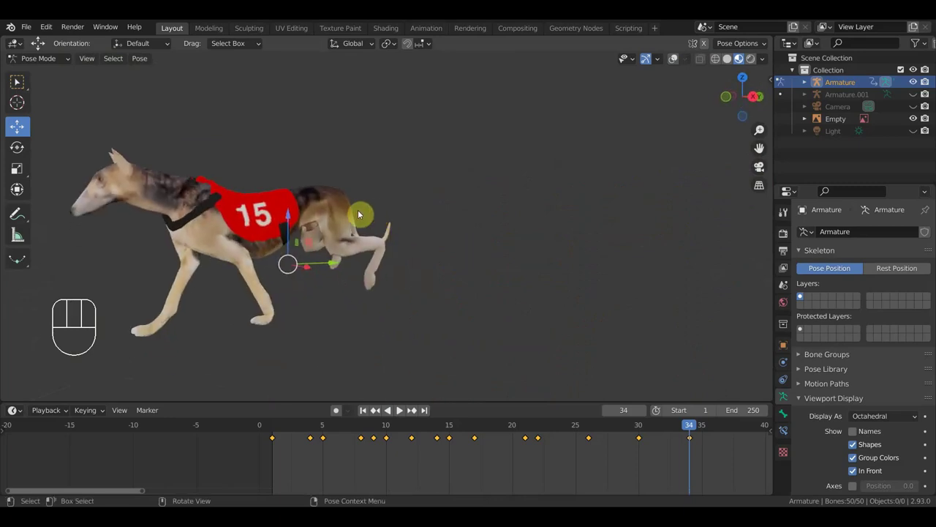
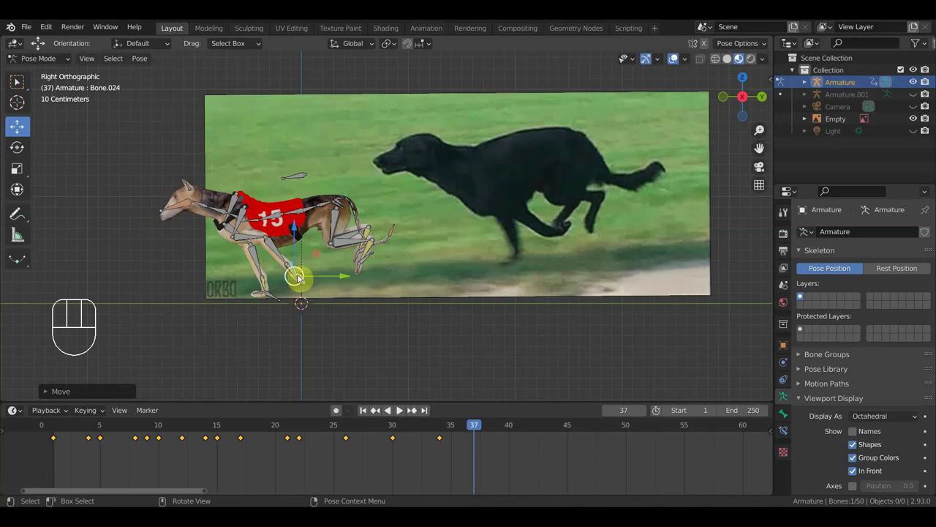
Step: Rotate the hind leg bone and move the other hind foot back and down at frame 37
key("r")
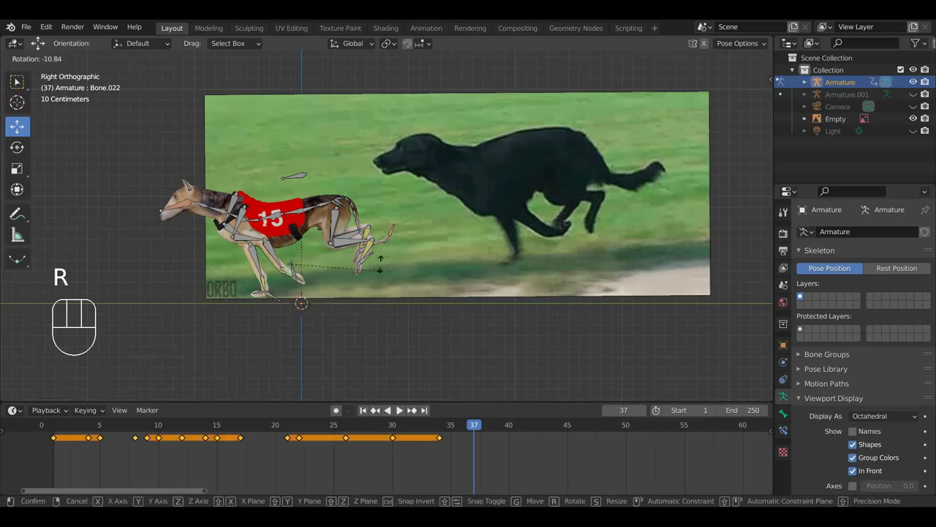
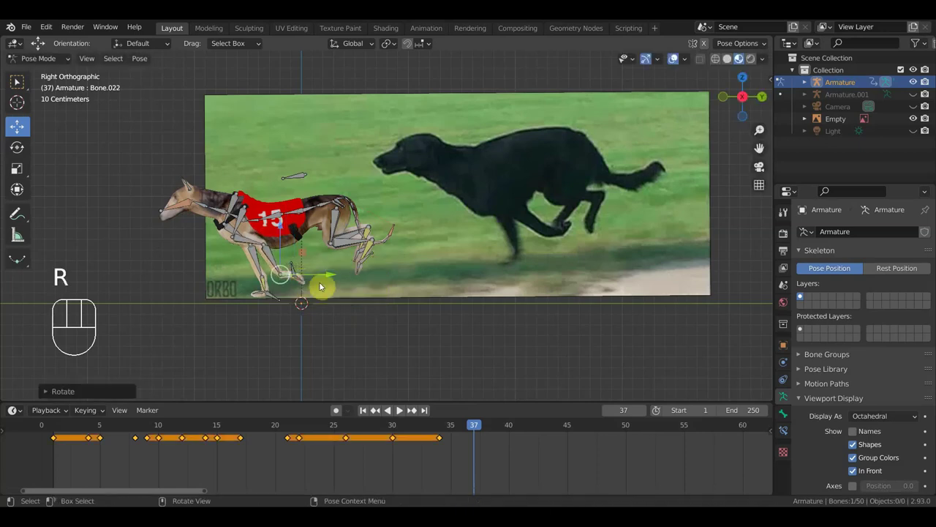
key("r")
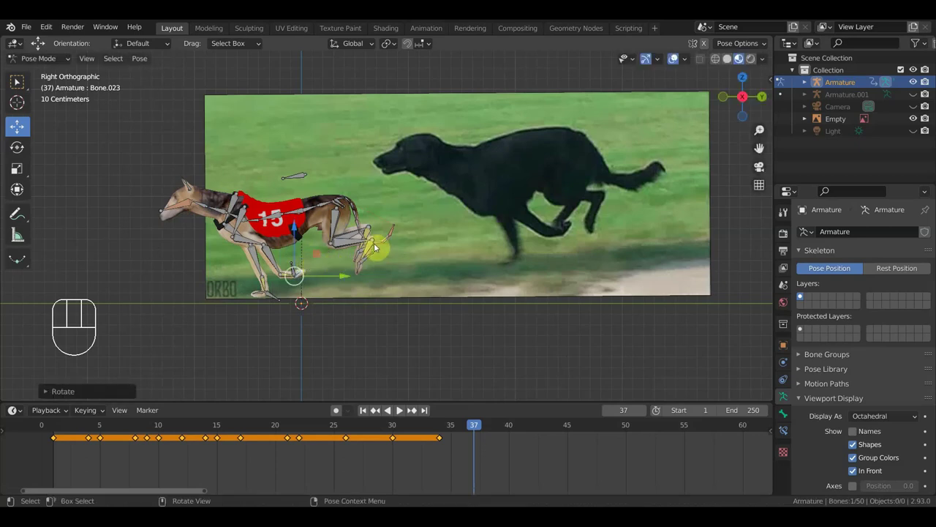
left_click(372, 260)
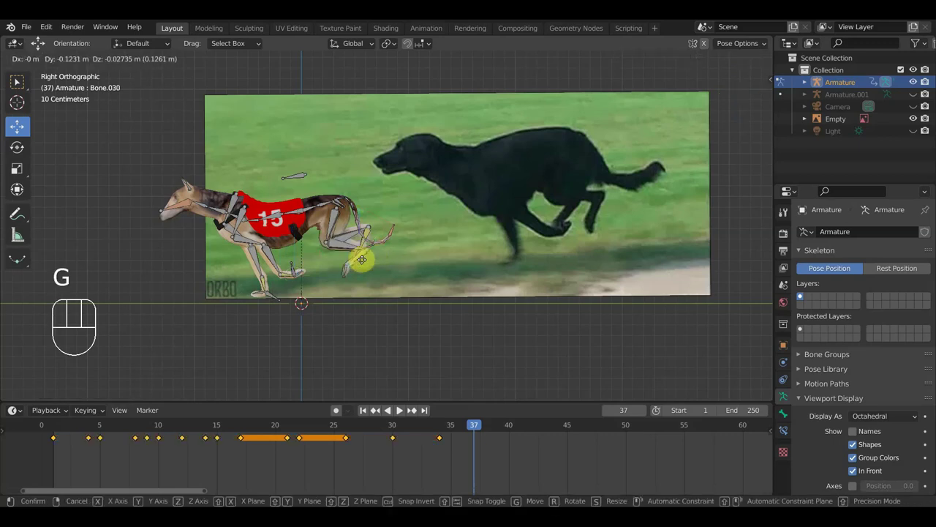
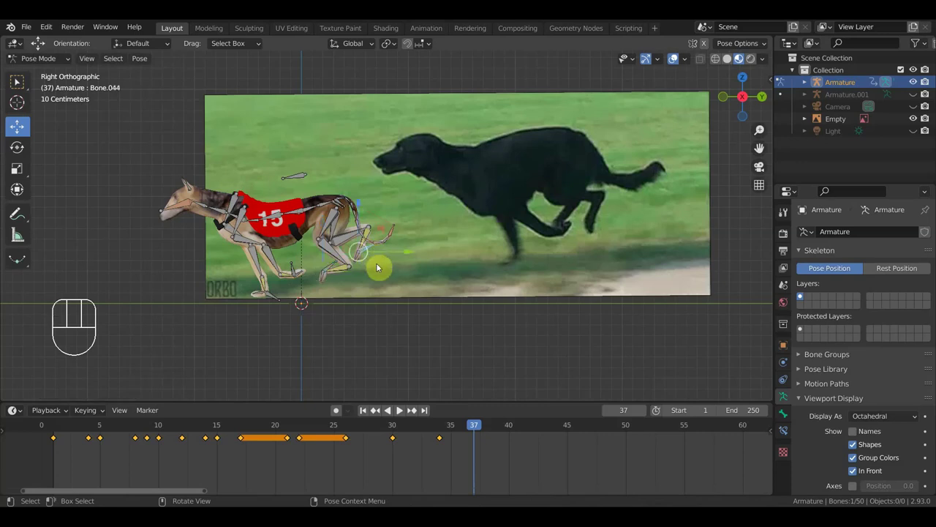
key("g")
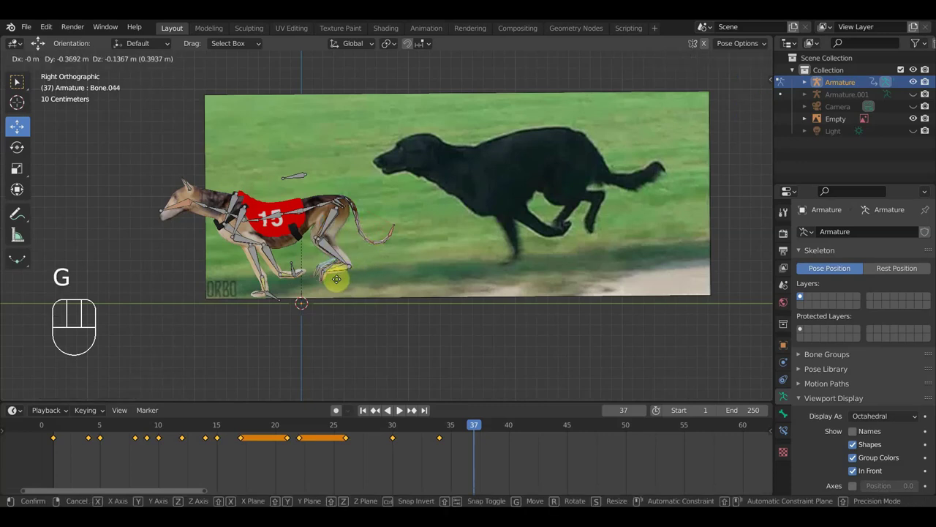
left_click(339, 283)
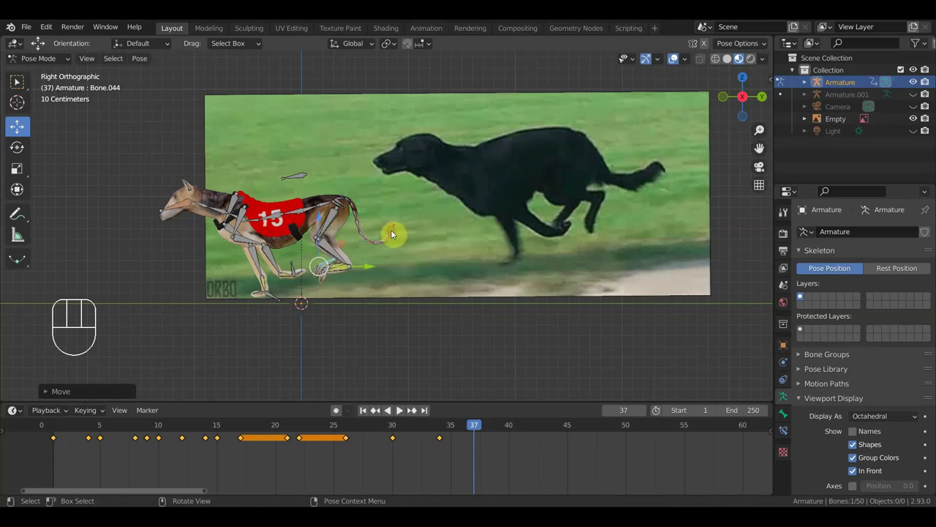
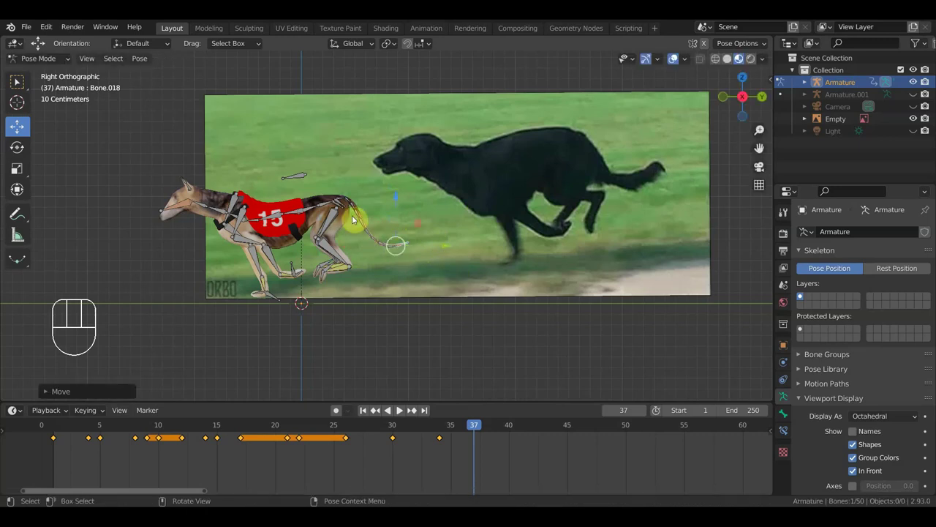
Step: Rotate the tail bone, key the whole rig at frame 37, and step ahead to frame 40
left_click_drag(309, 179, 373, 206)
key("r")
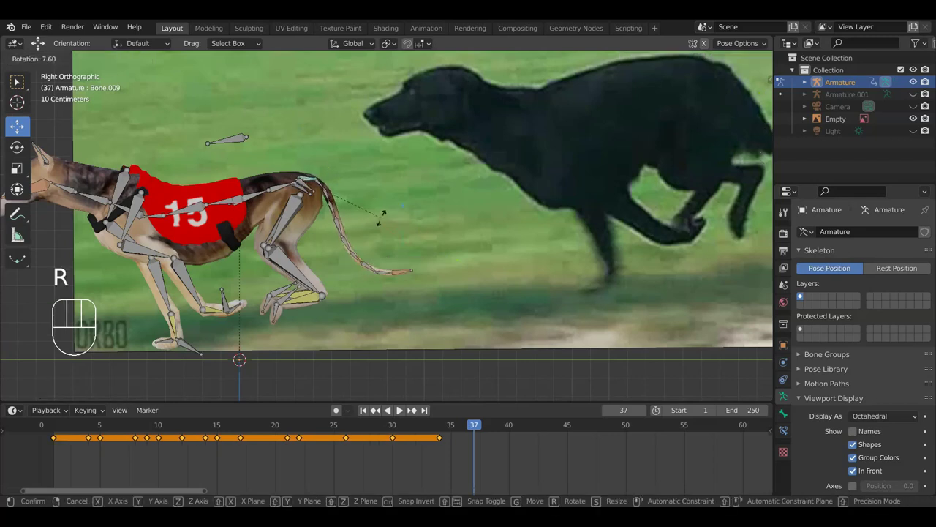
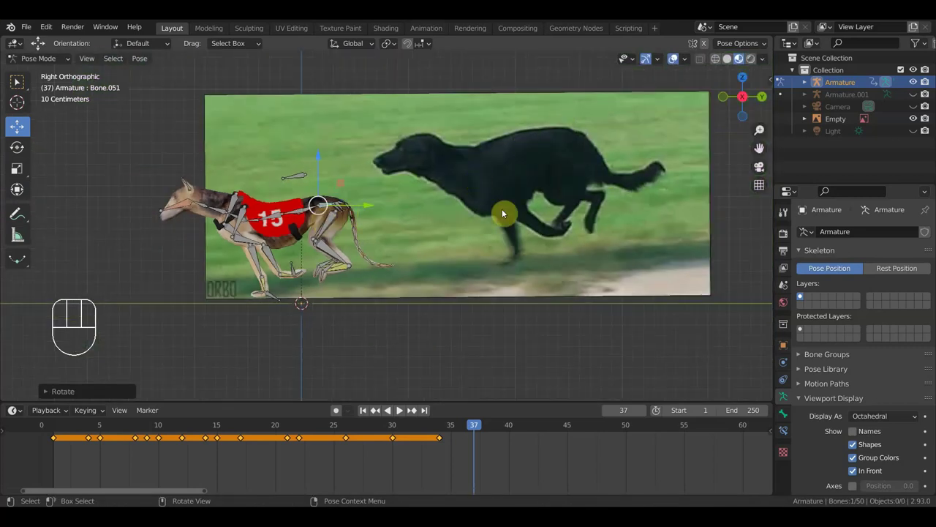
key("i")
left_click_drag(455, 427, 529, 422)
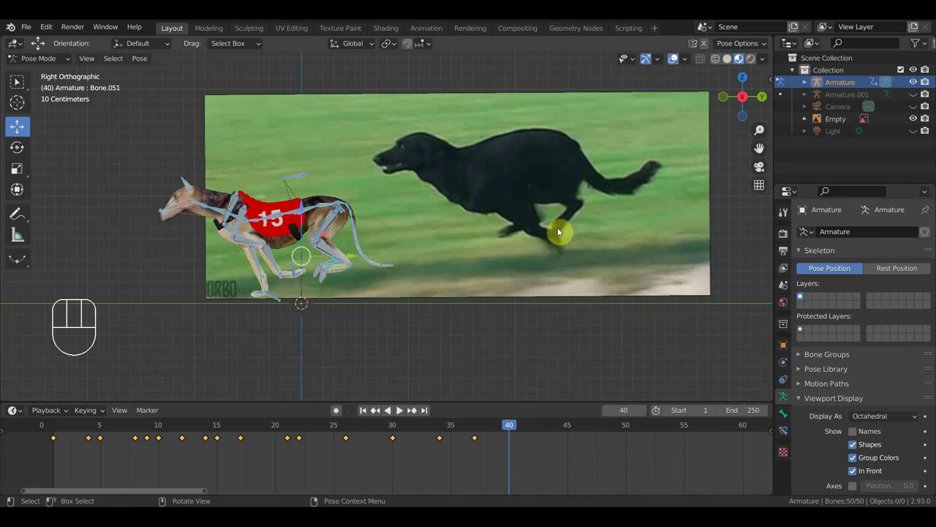
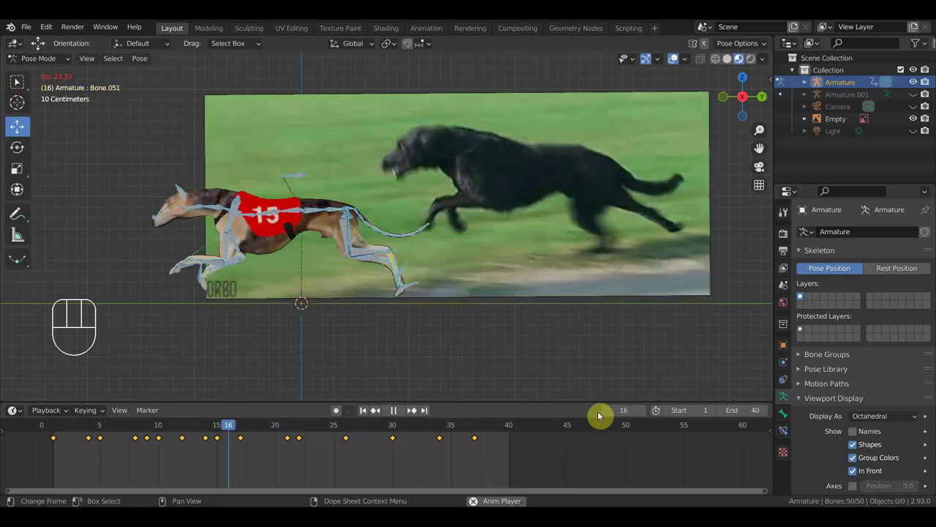
Step: Stop the gallop playback, scrub through the 40-frame range, and play the loop again
key("space")
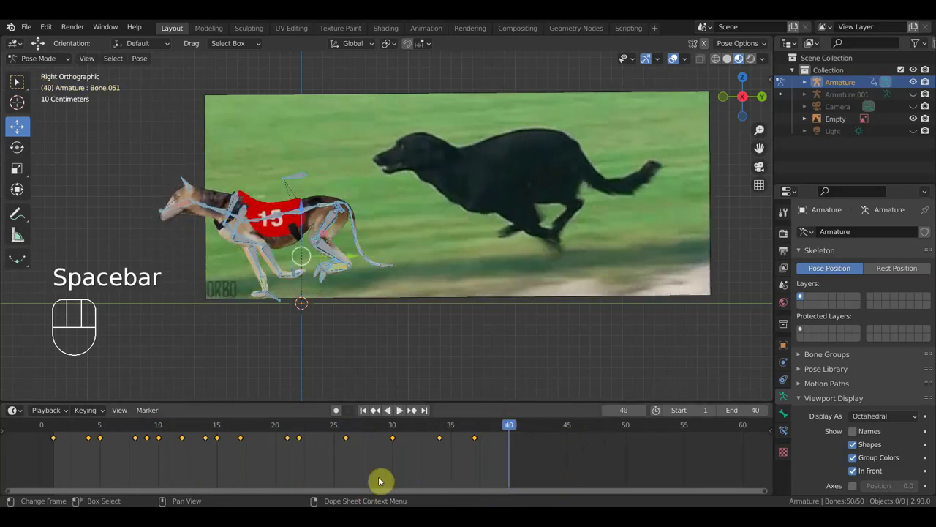
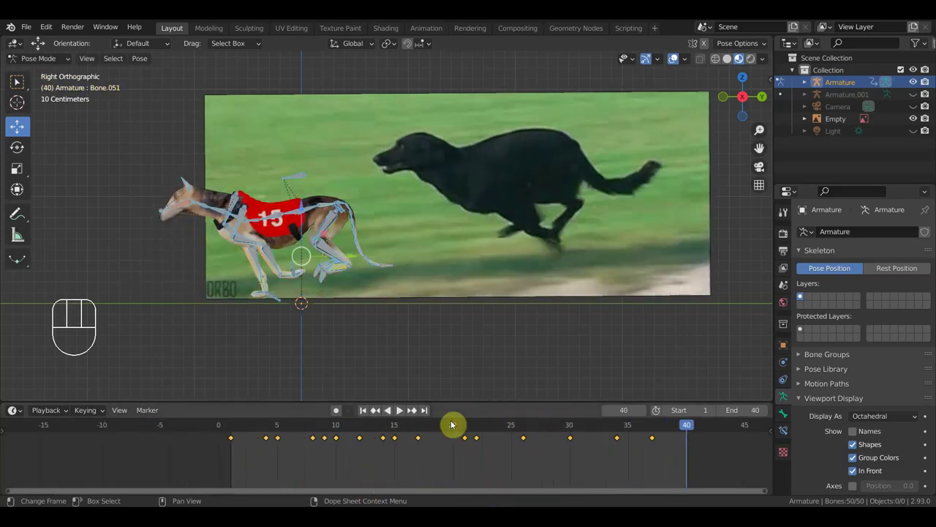
left_click(438, 429)
left_click_drag(419, 428, 490, 382)
left_click(653, 430)
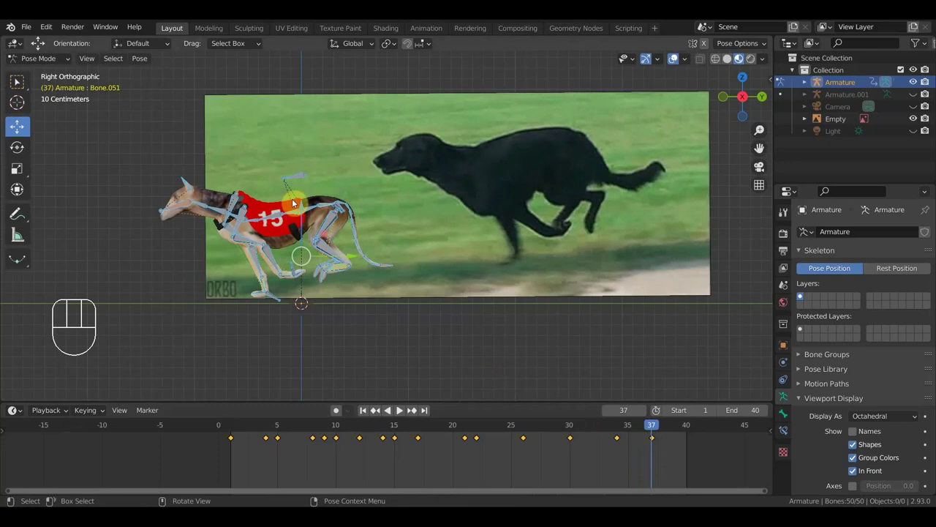
Step: Raise the back bone slightly at frame 37, select the whole rig and key the pose
left_click(299, 181)
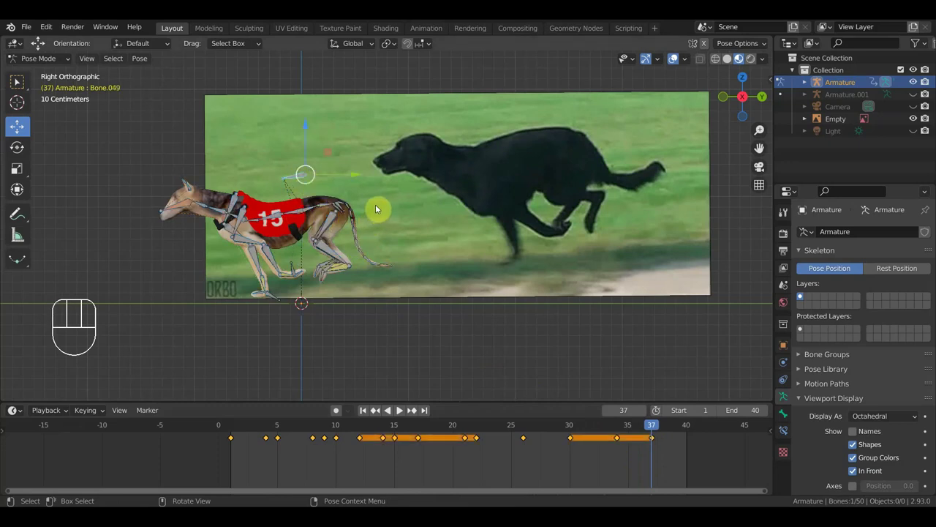
key("g")
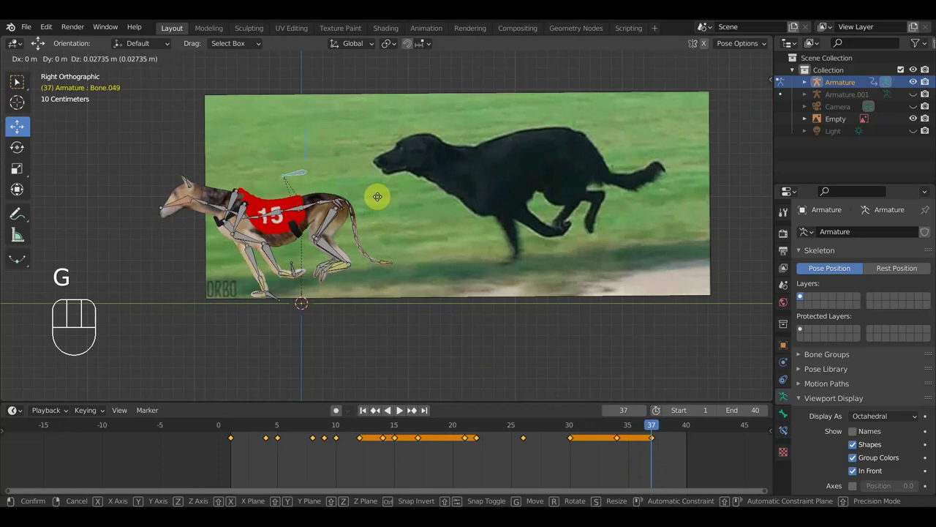
left_click(381, 201)
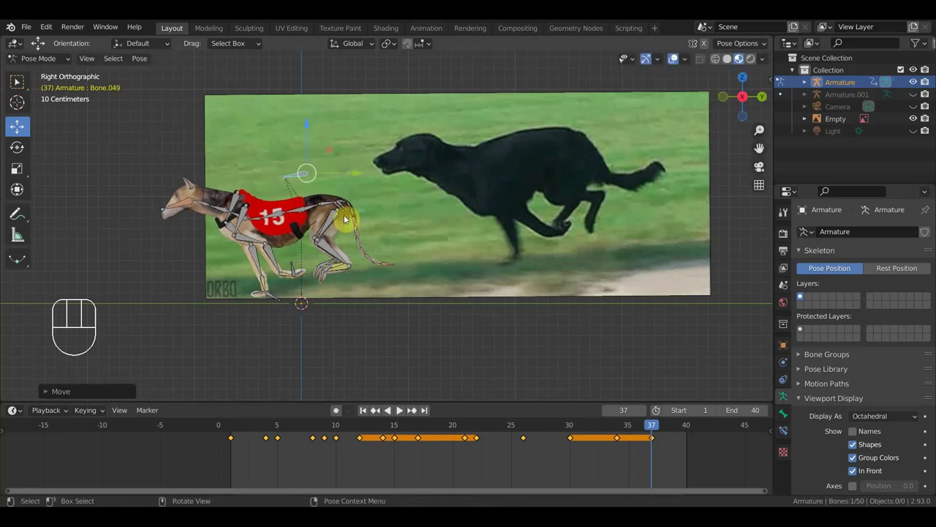
left_click(313, 209)
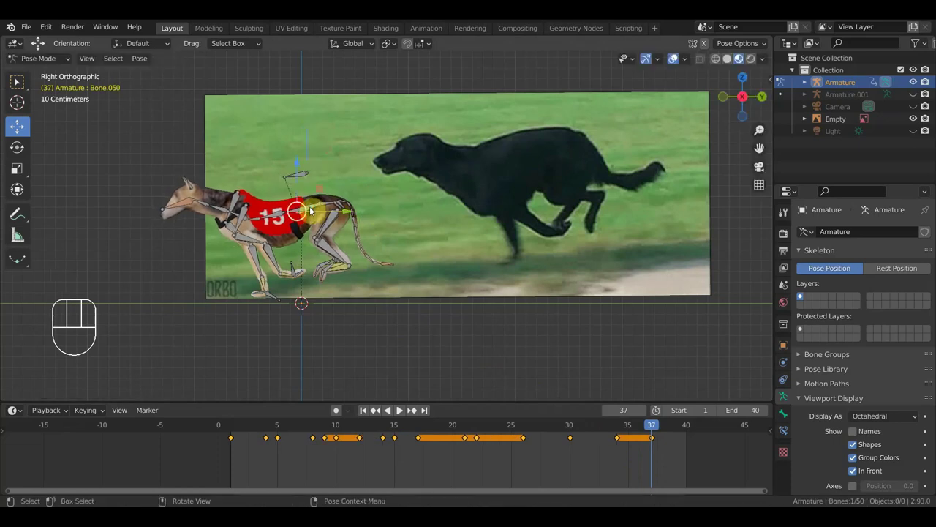
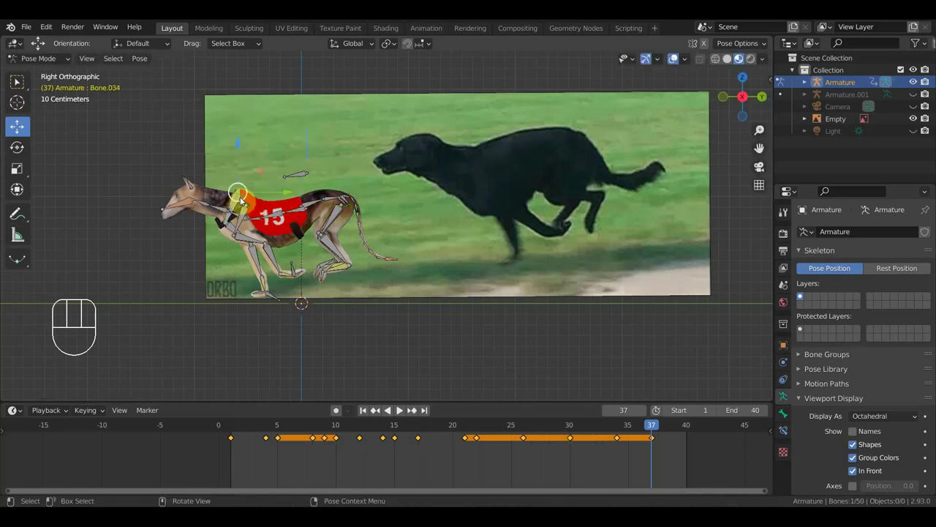
key("g")
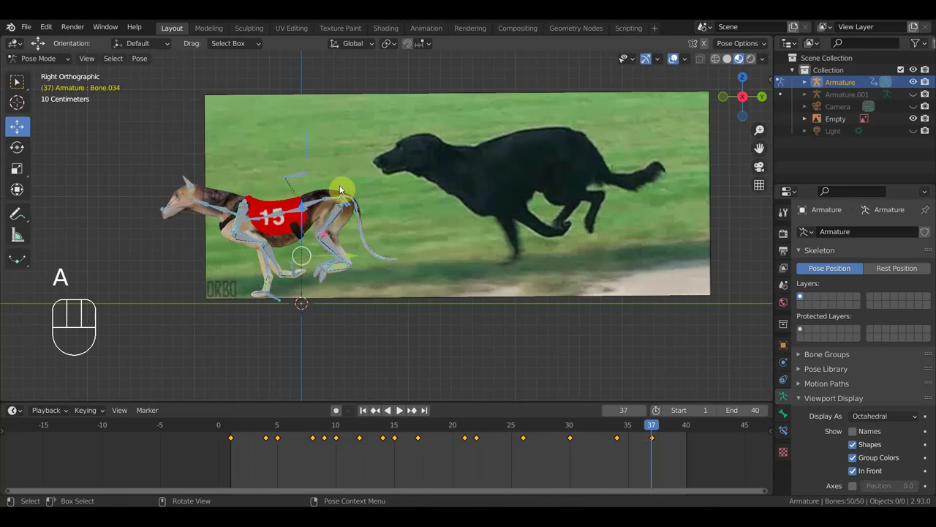
key("i")
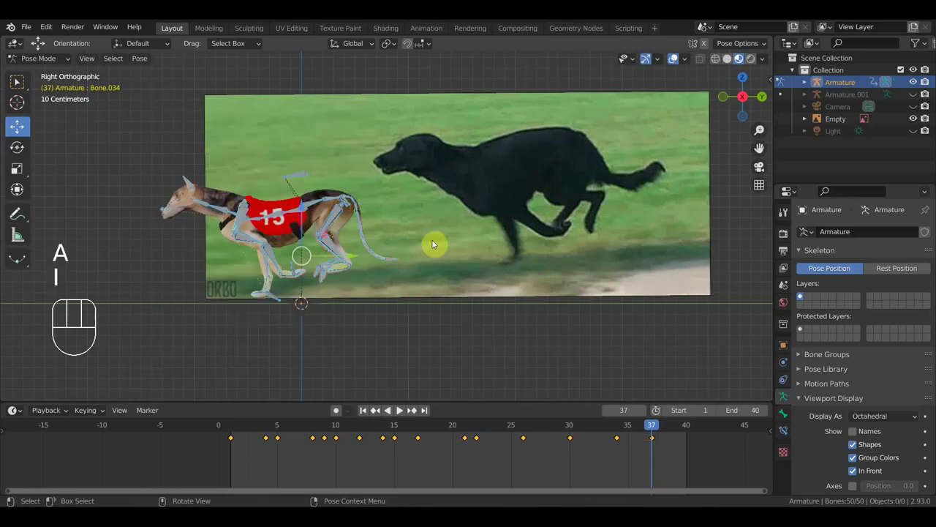
Step: Play and stop the gallop, scrub to frame 19 and key the extended-leg stride pose
key("space")
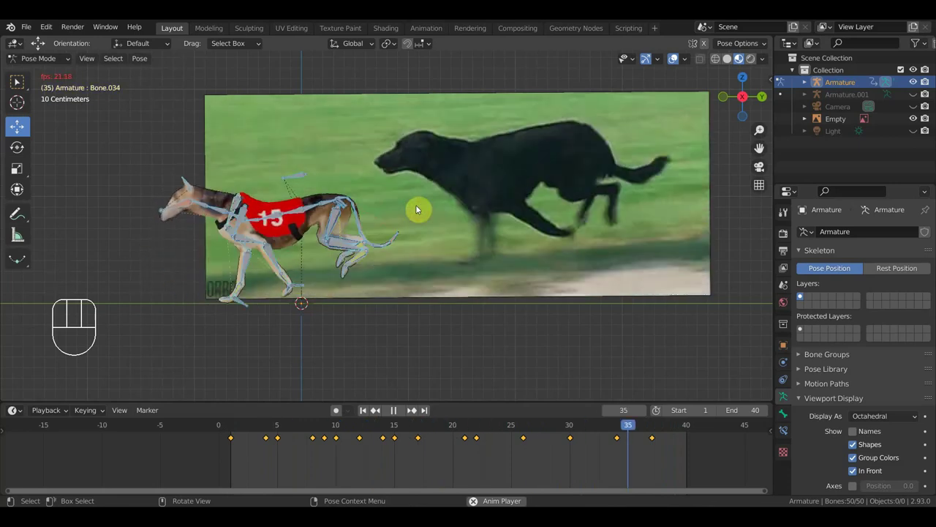
key("space")
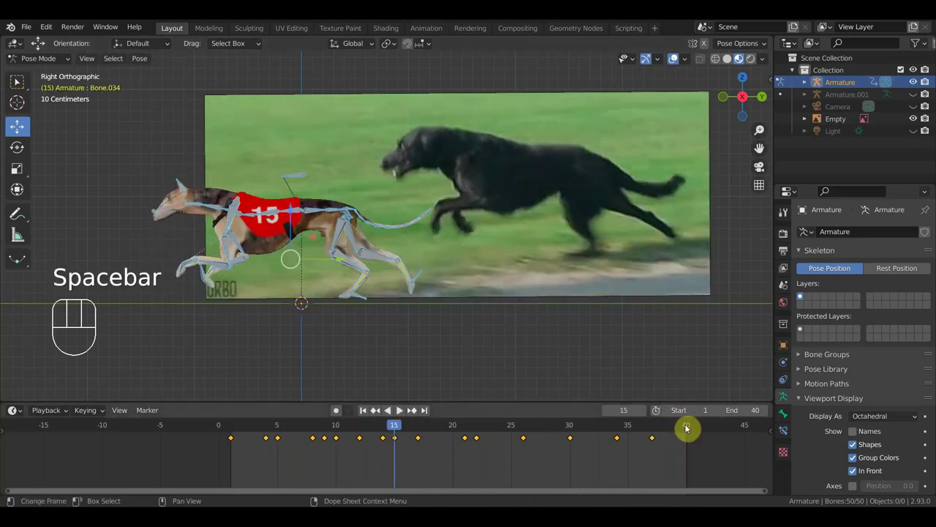
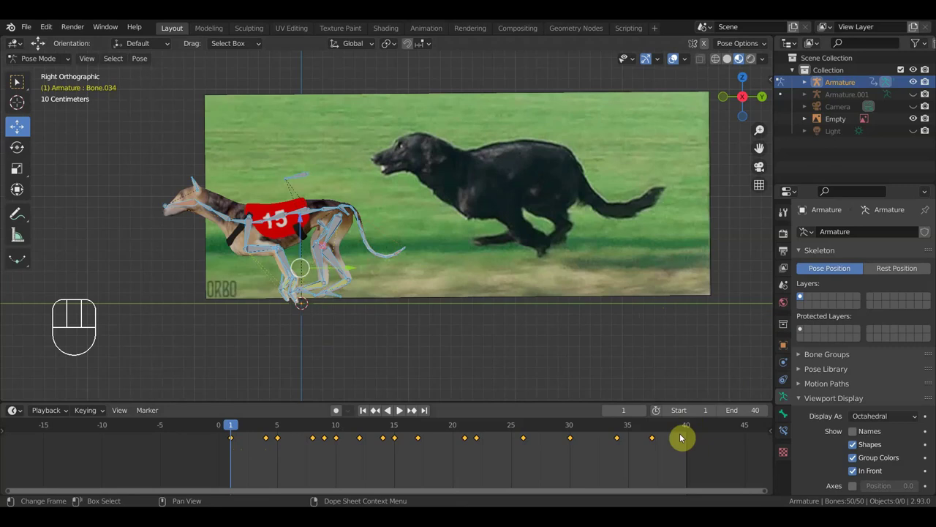
left_click_drag(240, 428, 441, 431)
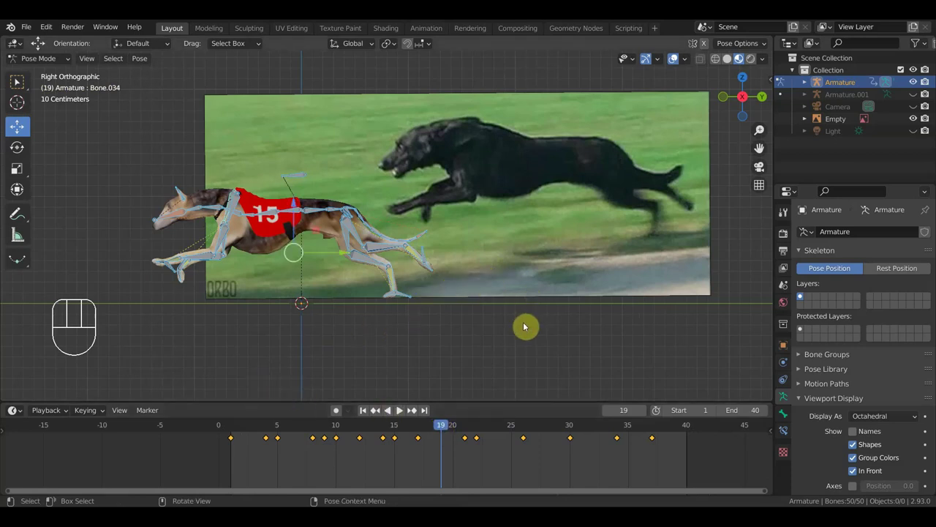
key("i")
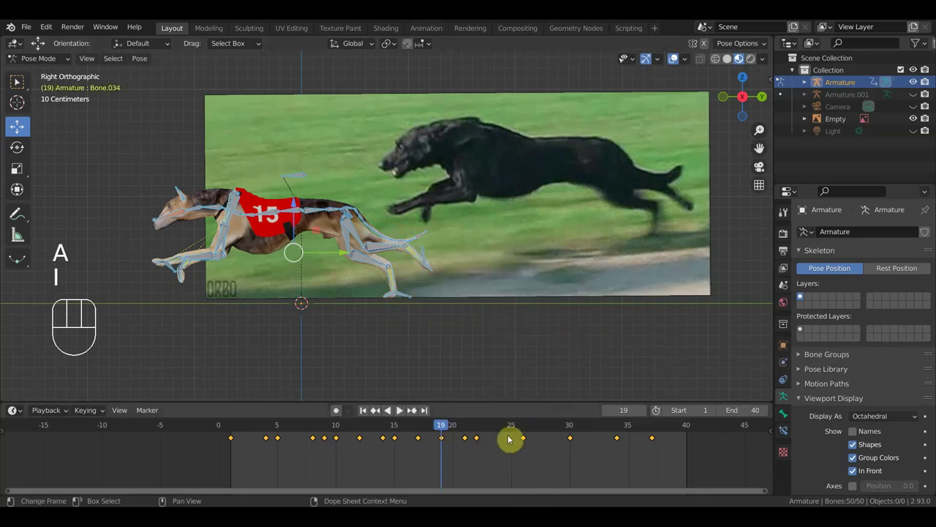
Step: Step through the poses, return to frame 6 and insert keyframes there
left_click(503, 431)
left_click_drag(488, 429, 659, 471)
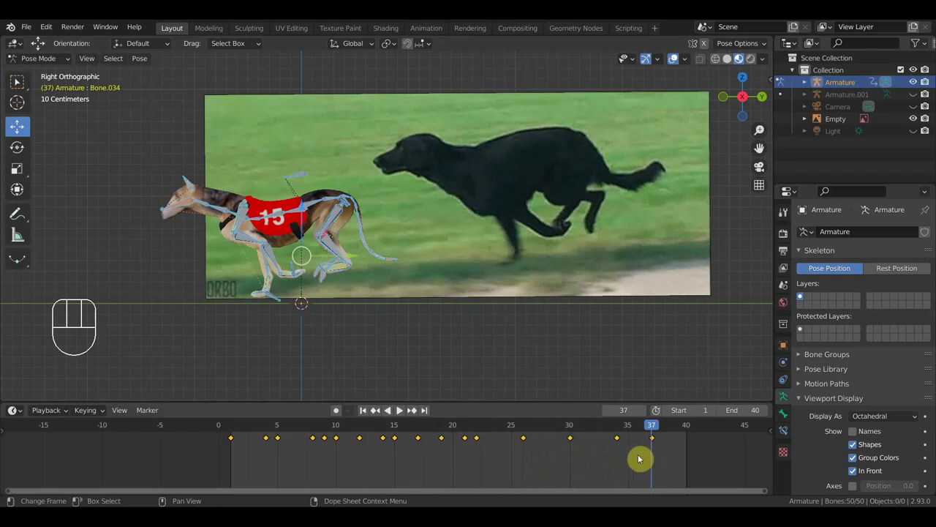
left_click_drag(631, 429, 304, 448)
key("i")
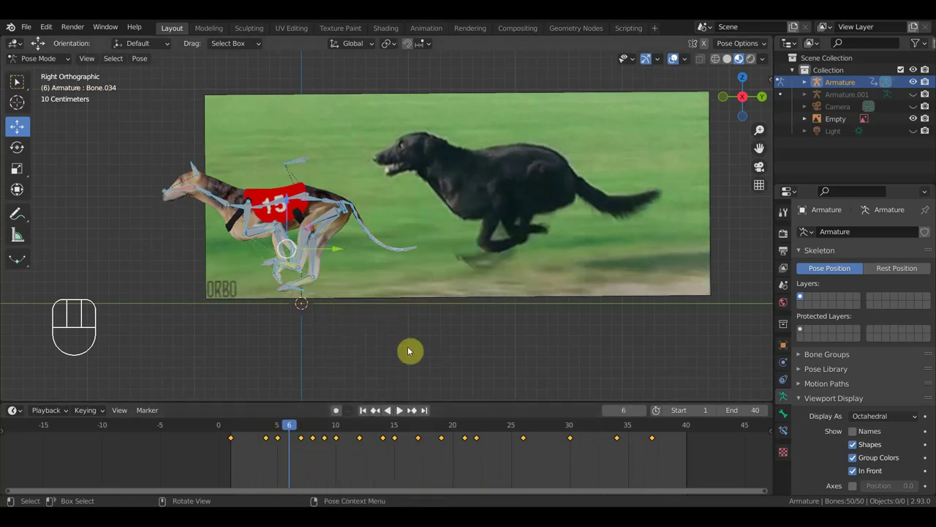
key("i")
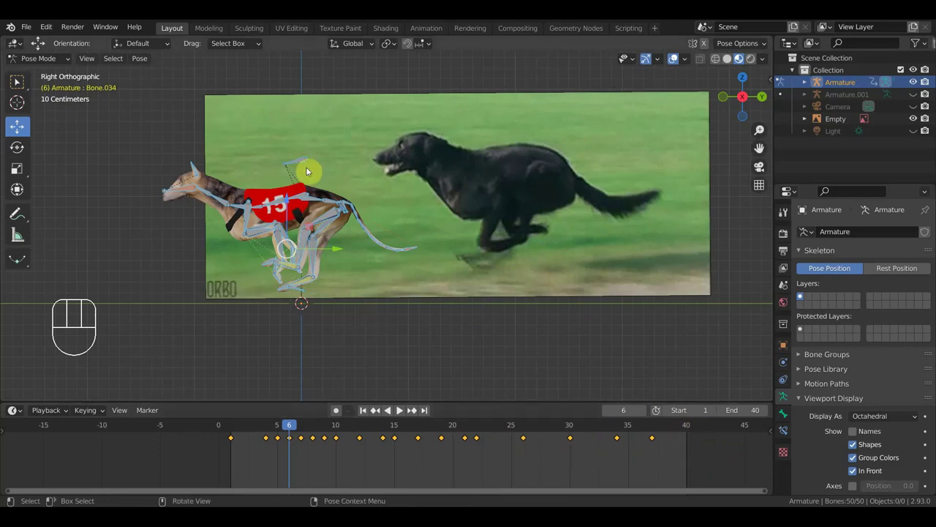
Step: Set the timeline to frame 23 and start playing the gallop again
left_click(497, 430)
left_click(497, 429)
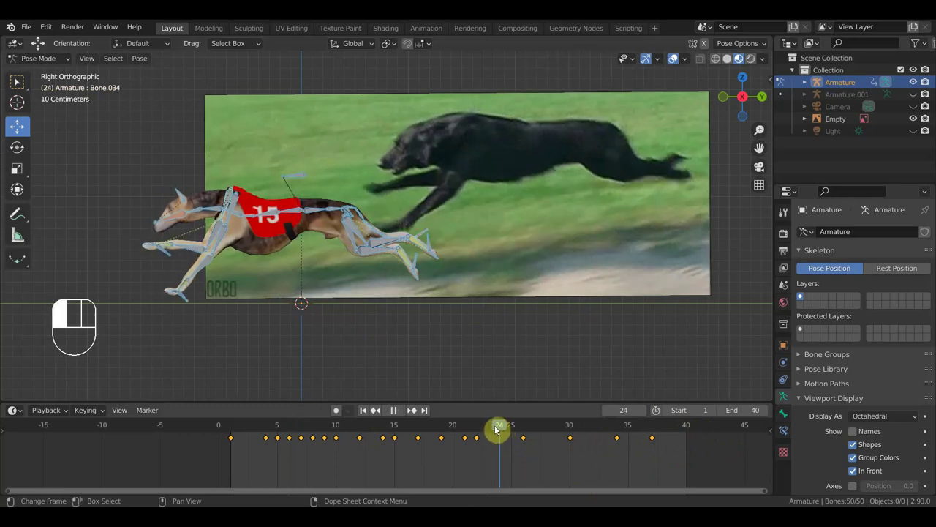
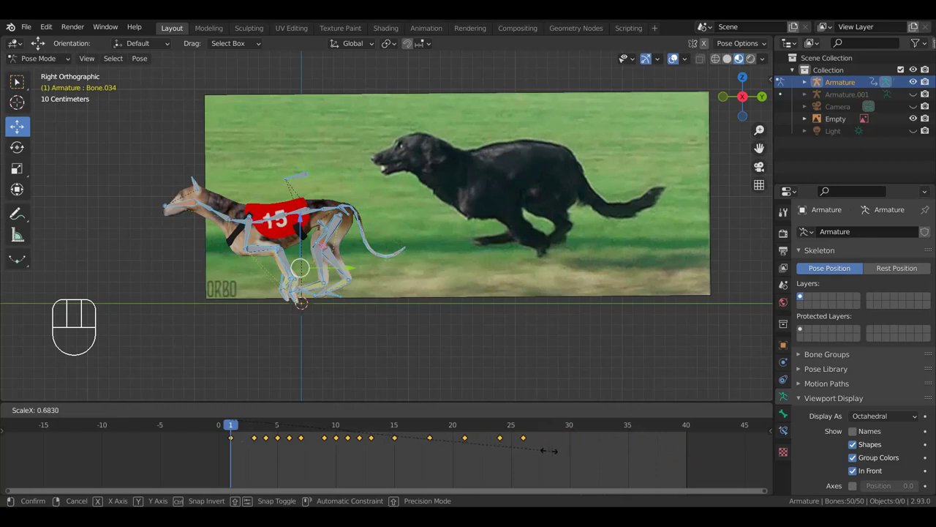
Step: Confirm the compressed keyframe spacing and play the shortened gallop once
left_click(801, 329)
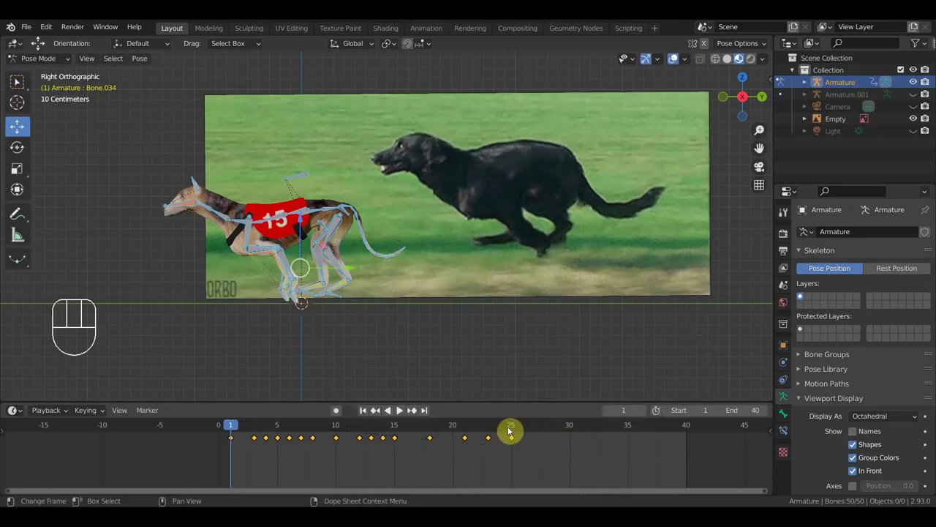
key("space")
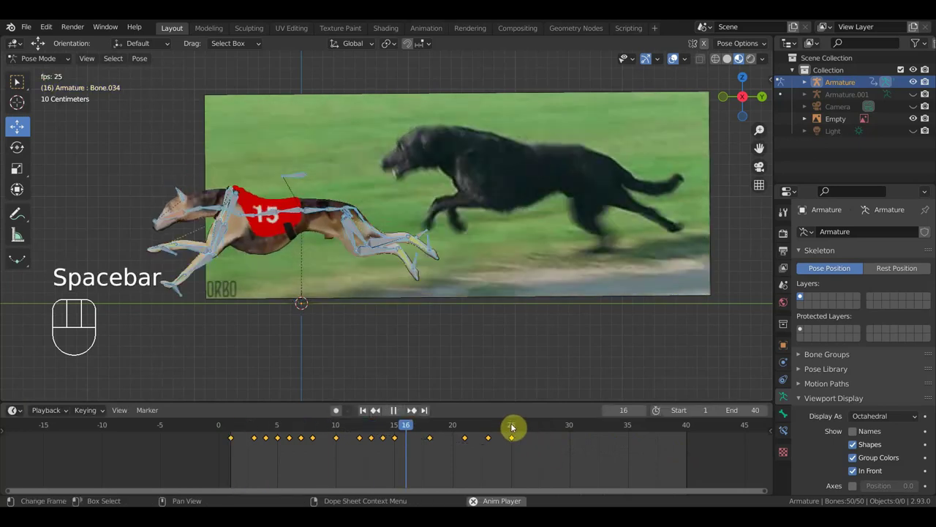
key("space")
Step: Set the animation's end frame to 25 and play it back again
left_click(801, 328)
left_click(801, 328)
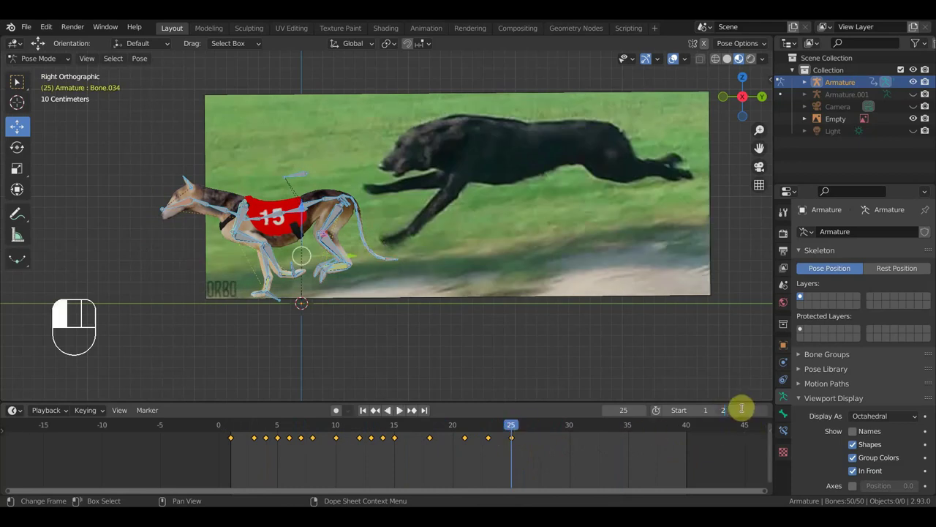
key("space")
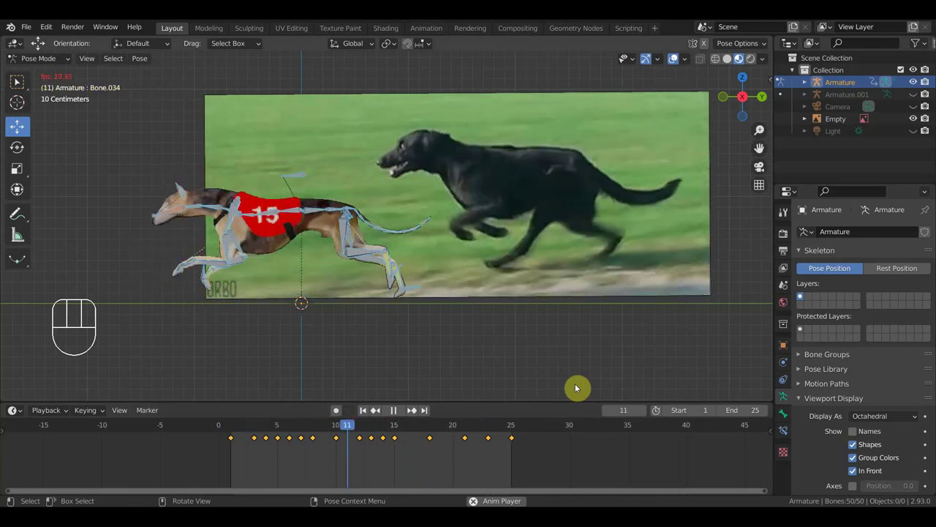
key("space")
Step: Return to the start and scrub through the gallop to frame 19
left_click(515, 429)
left_click(233, 432)
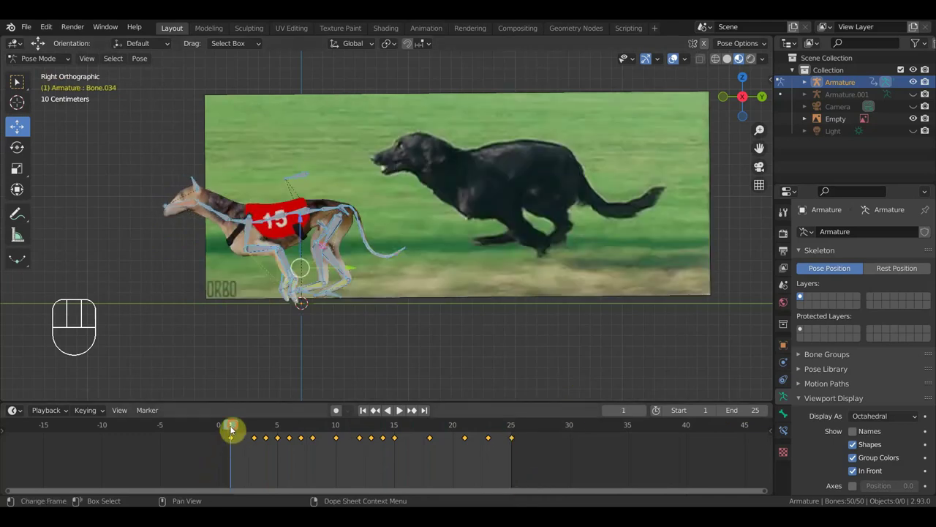
left_click_drag(266, 428, 449, 440)
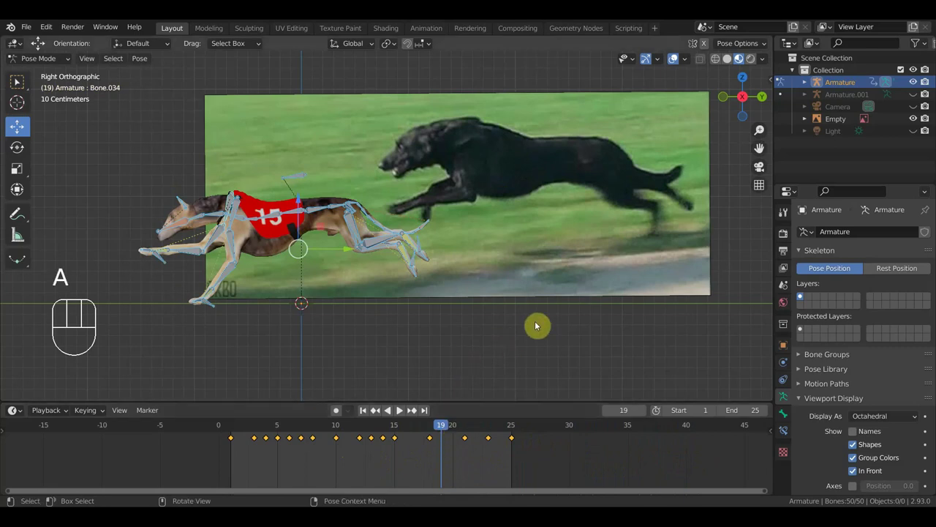
Step: Insert Location & Rotation keys for all bones at frames 19, 16, 9 and 11
key("i")
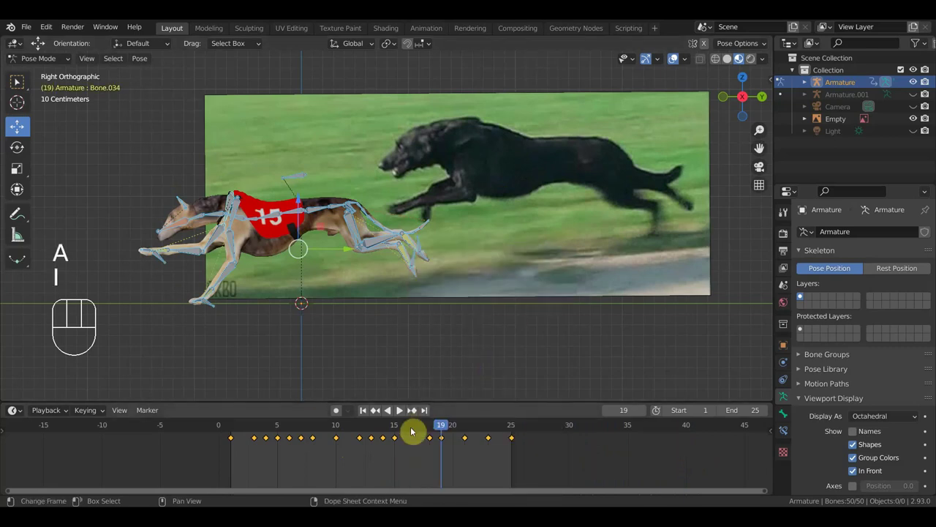
left_click(413, 432)
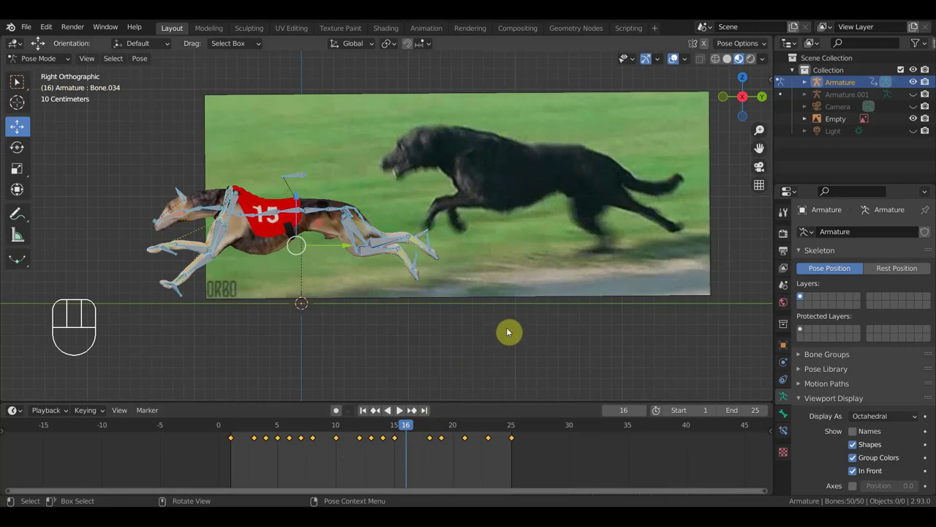
key("i")
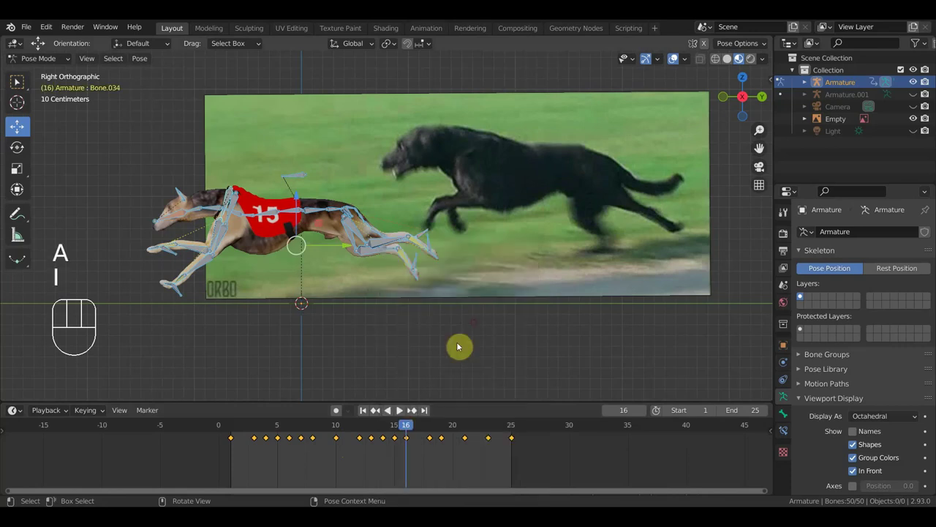
left_click(326, 434)
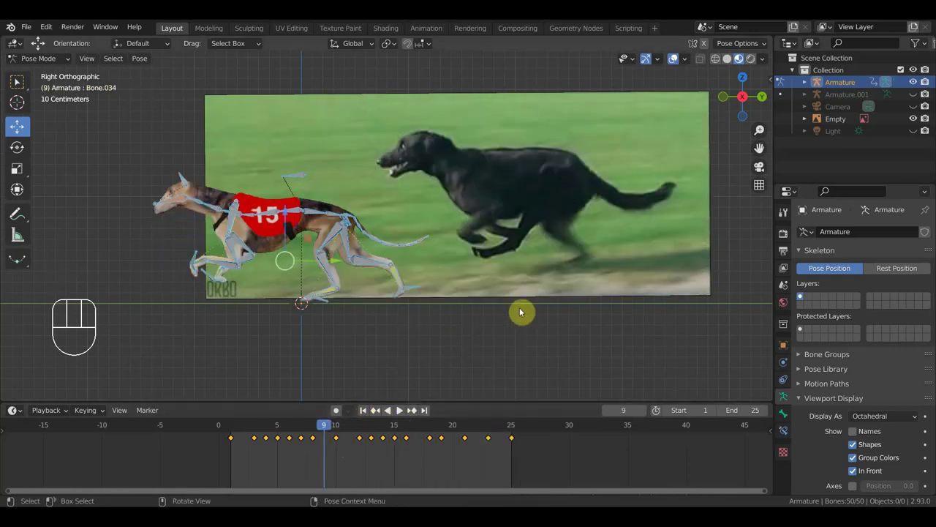
key("i")
left_click(352, 431)
key("i")
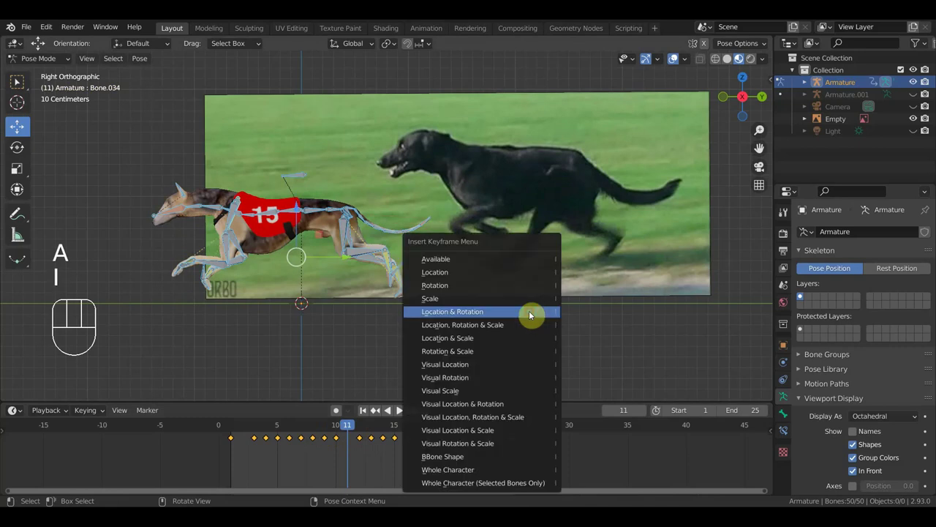
left_click(420, 432)
Step: Key the full-rig pose on the remaining in-between frames across the 25-frame range
key("i")
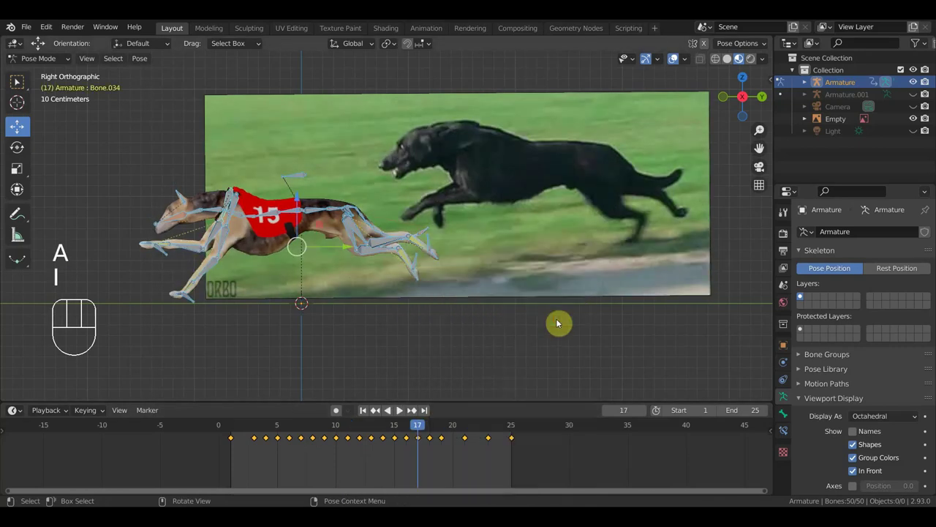
left_click(479, 430)
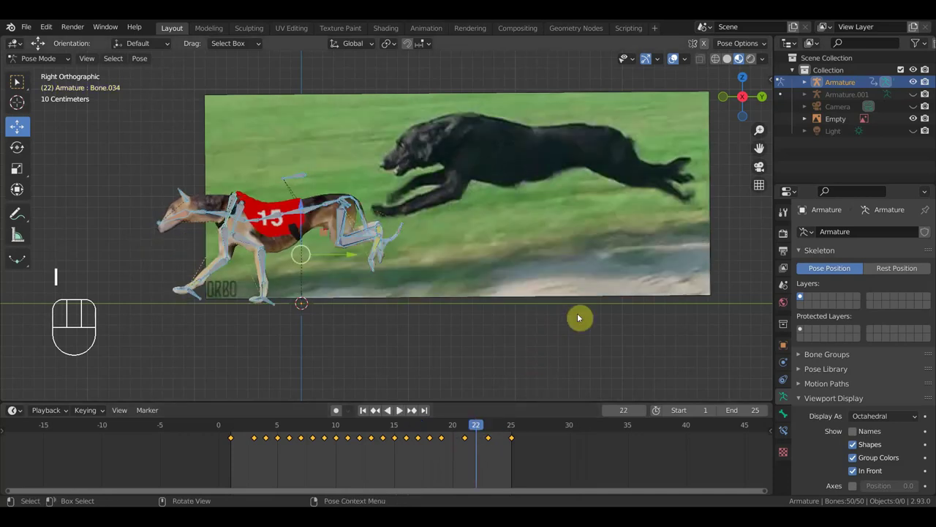
key("a")
key("i")
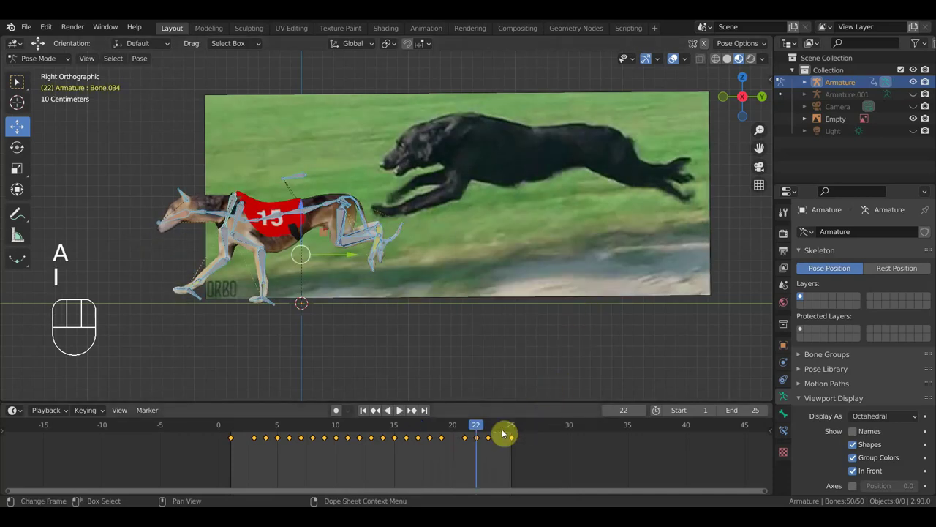
left_click(502, 433)
key("a")
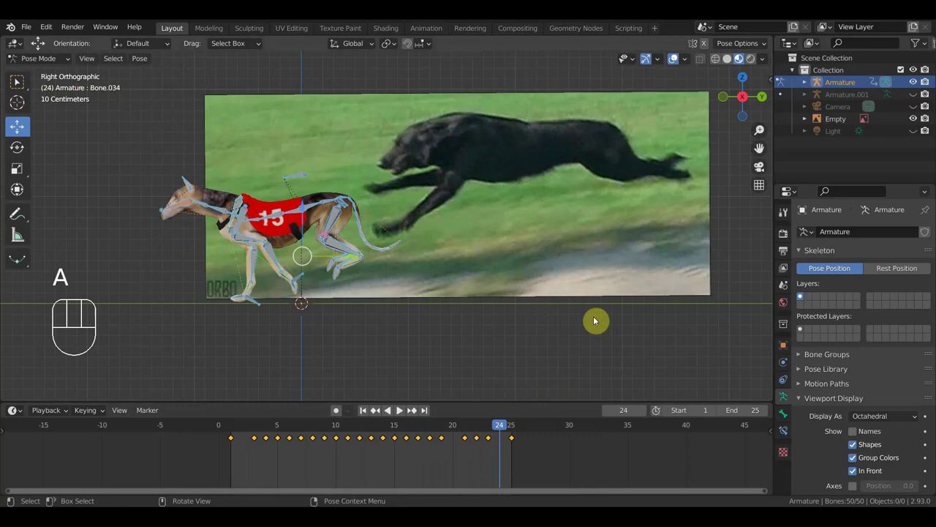
key("i")
left_click(245, 433)
key("i")
left_click(458, 431)
key("i")
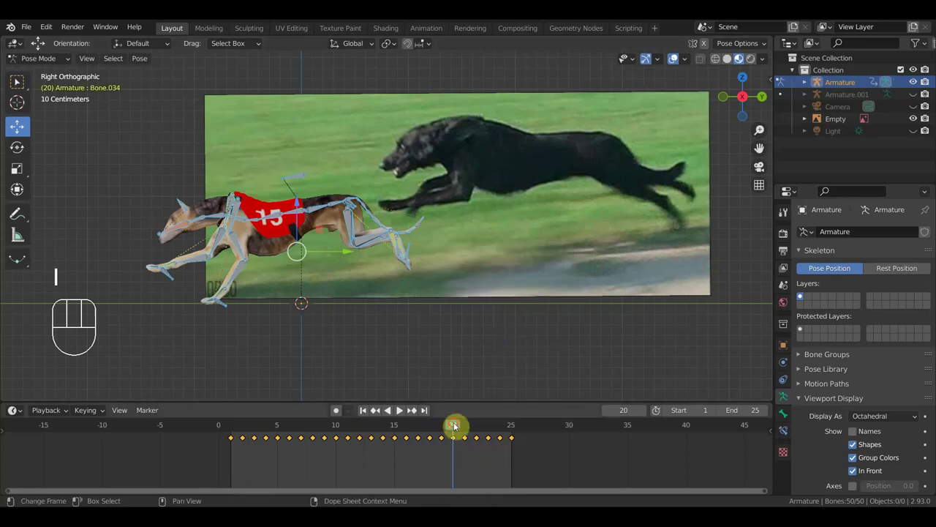
Step: Scrub through the keyed frames to check the gallop poses
left_click_drag(438, 427, 462, 459)
left_click_drag(459, 427, 487, 446)
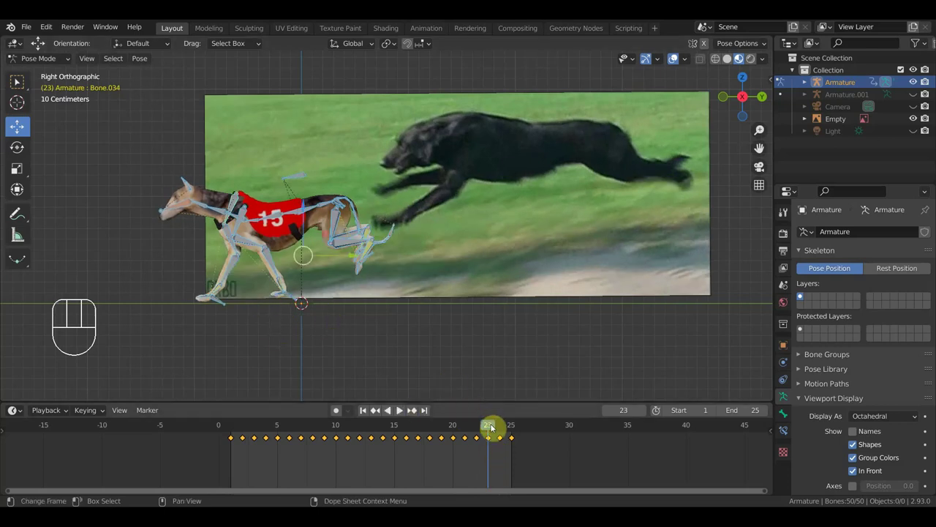
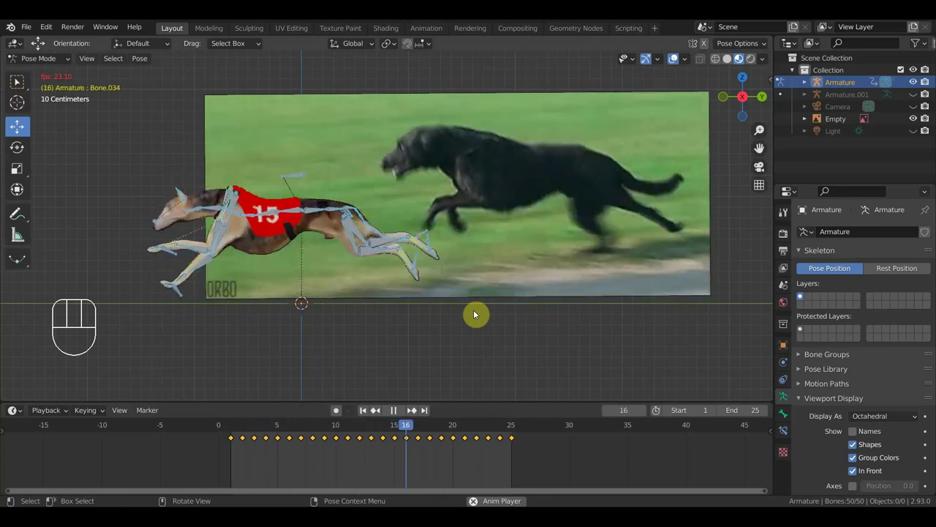
Step: Stop the looping gallop playback at frame 6
key("space")
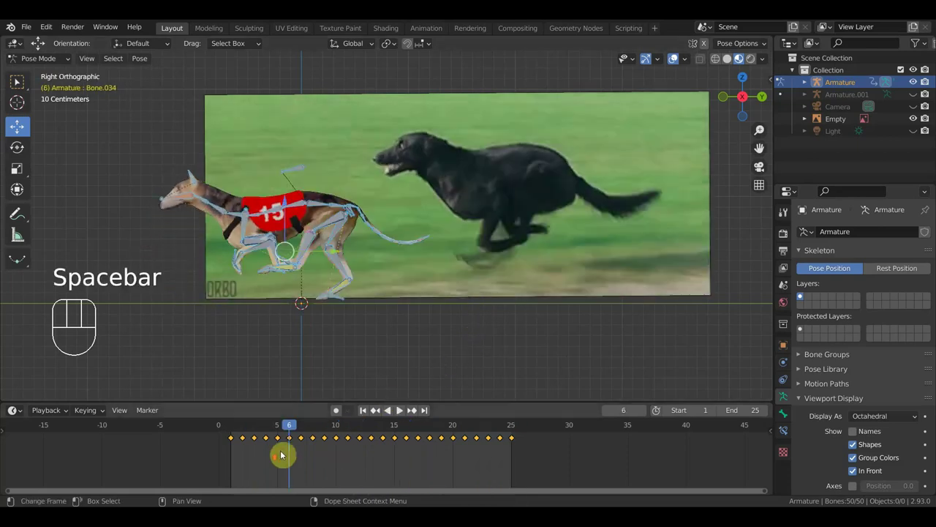
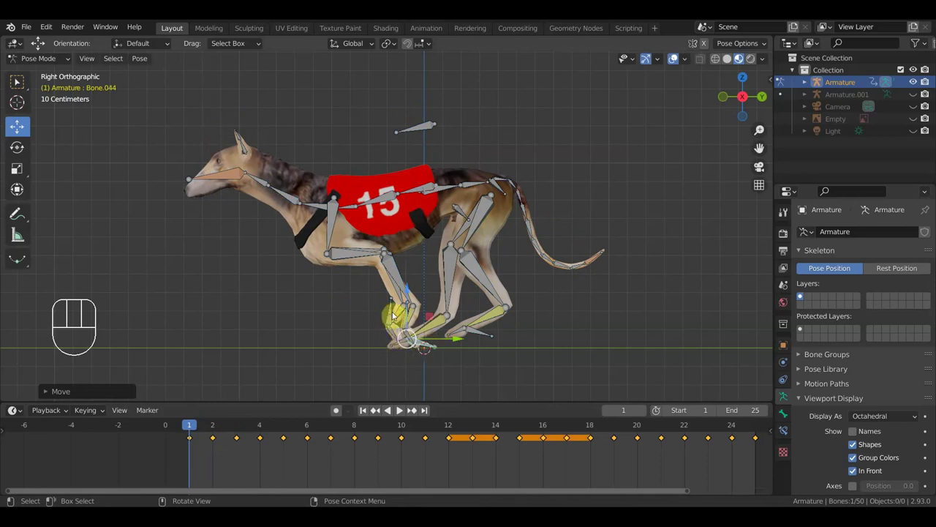
Step: Rotate and nudge the planted front paw's bones at frame 1 so it sits on the ground
left_click(409, 325)
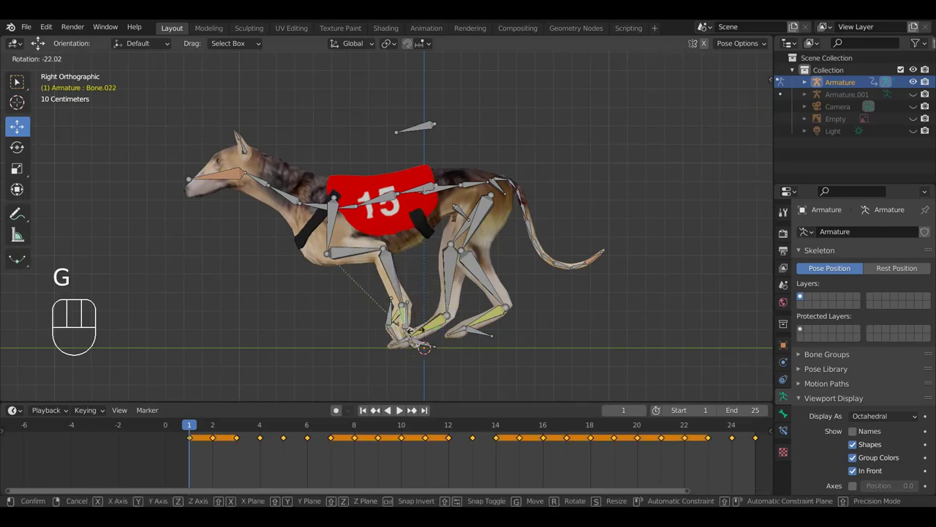
left_click(409, 345)
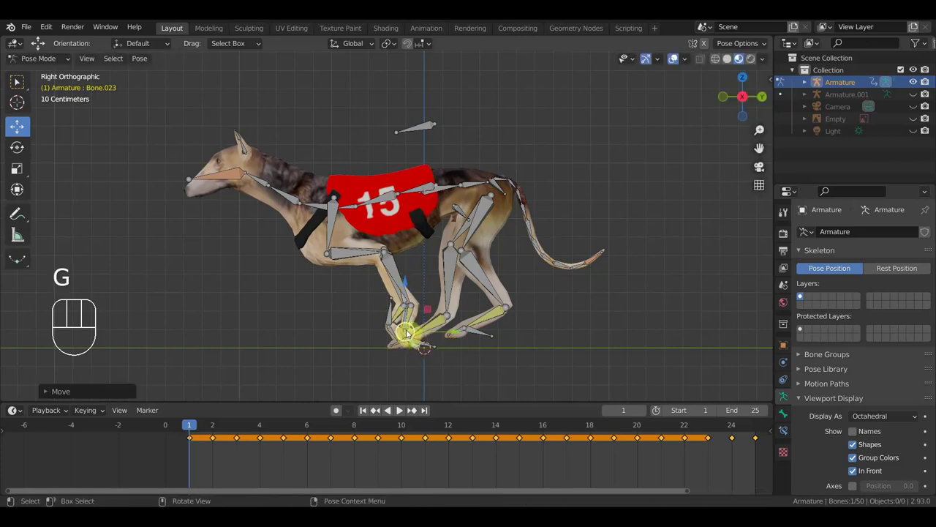
left_click(406, 329)
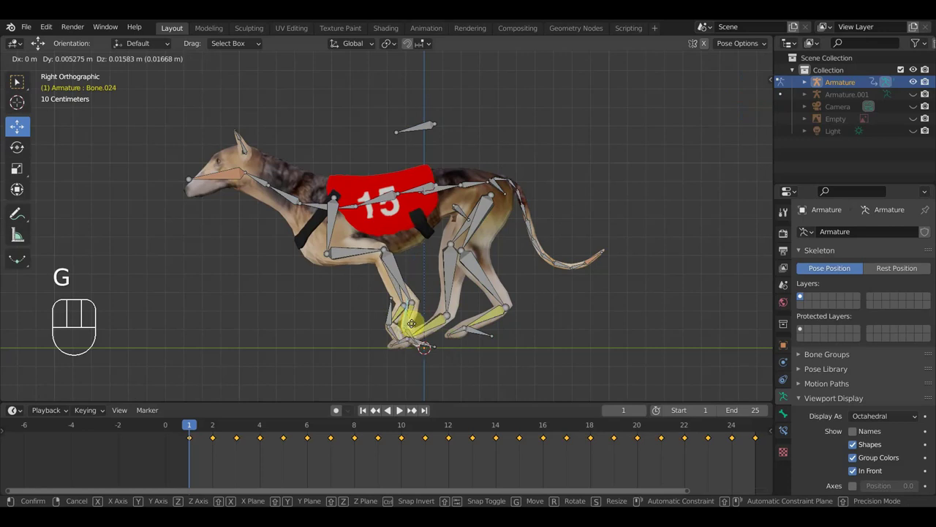
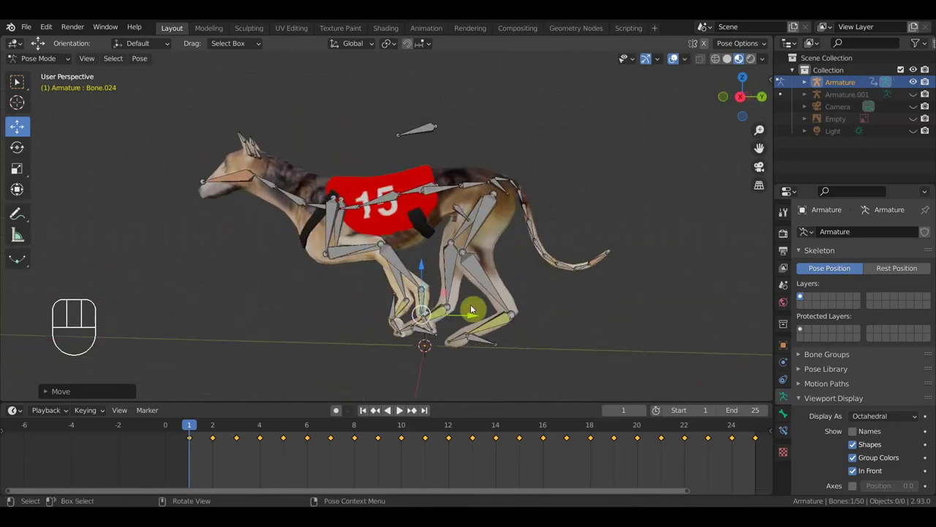
Step: Key Location & Rotation at frame 1 and compare the pose with frame 25
key("i")
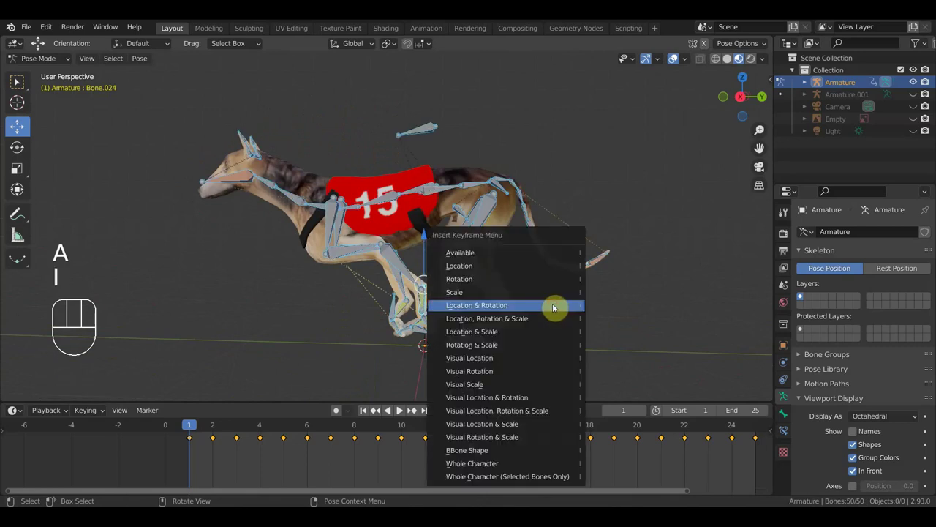
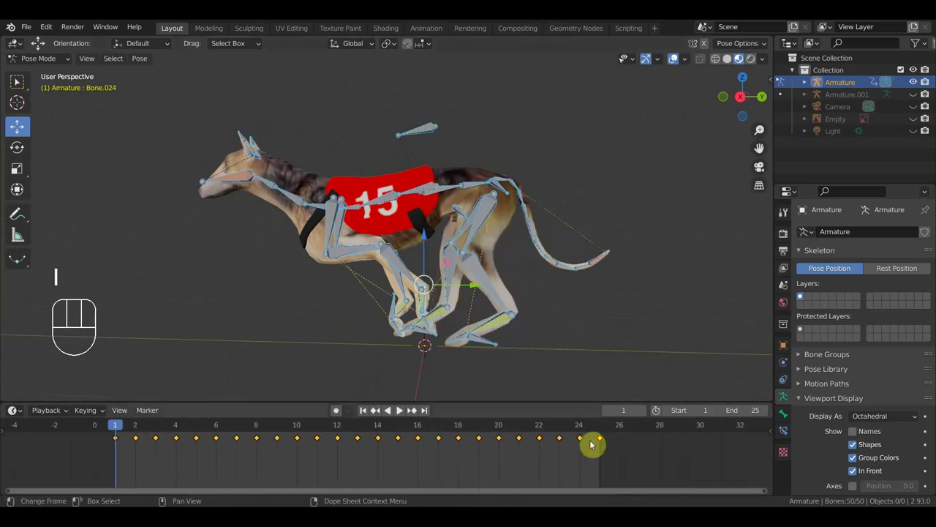
left_click(604, 427)
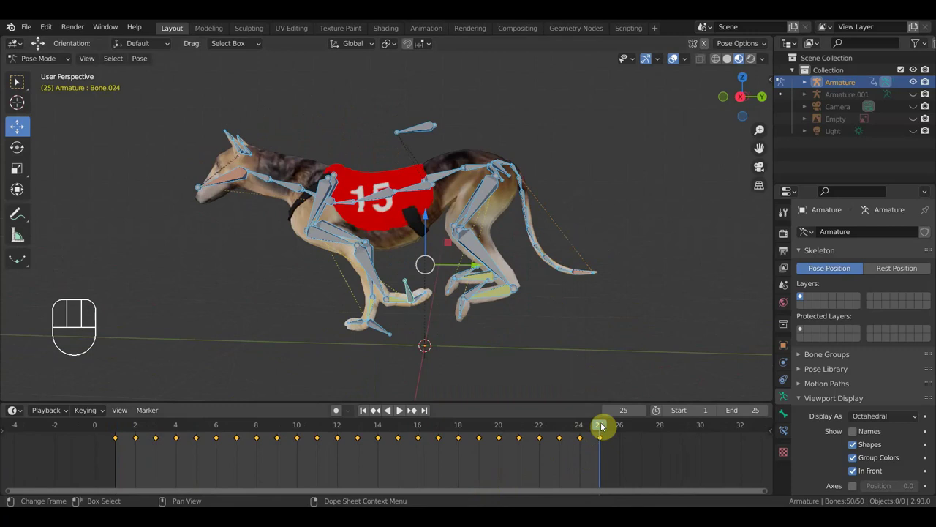
left_click(117, 430)
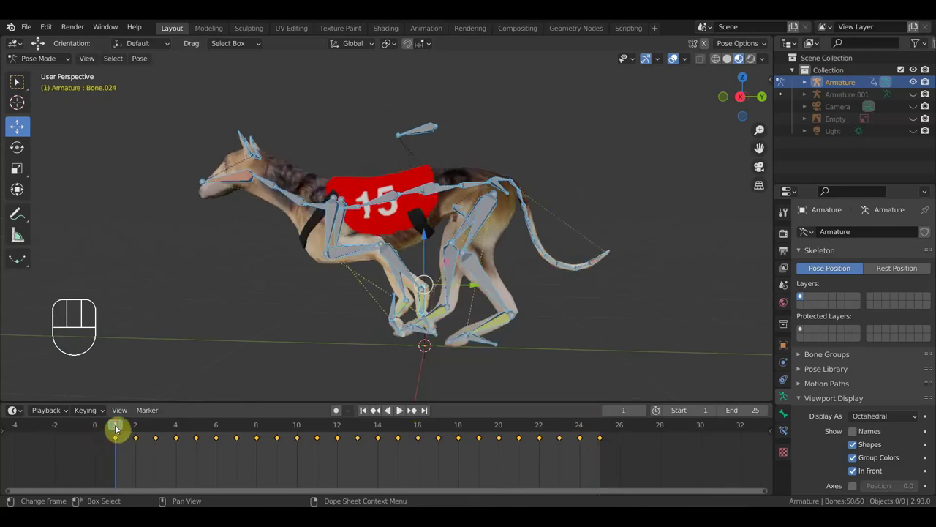
Step: Check the pose around frame 21 and scrub back to frame 1
left_click(585, 432)
left_click(554, 428)
left_click(529, 428)
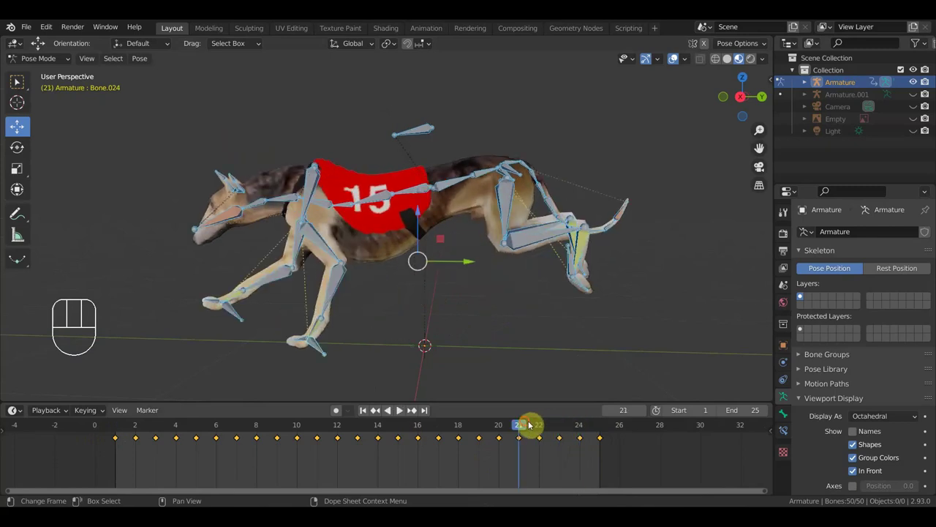
left_click_drag(528, 425, 119, 438)
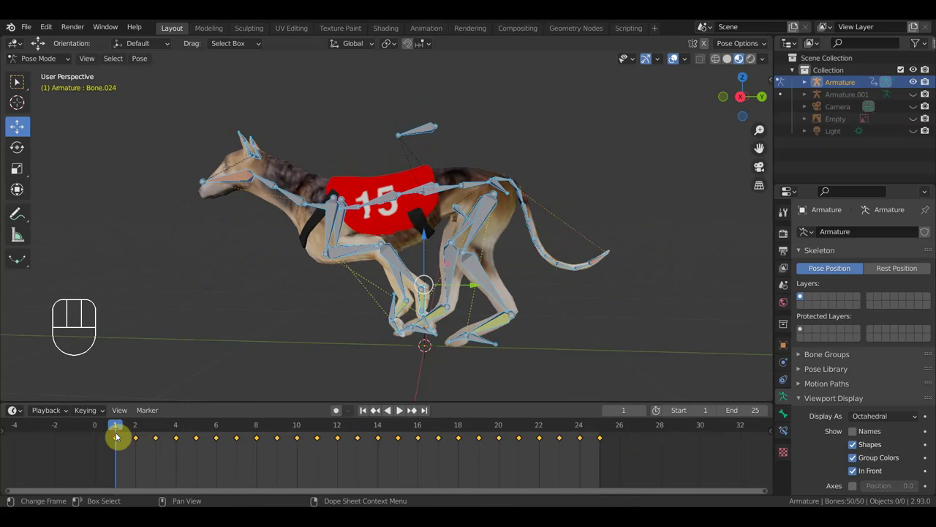
Step: Duplicate the loop's last keyframe onto frame 26
left_click_drag(131, 464, 101, 434)
key("shift+d")
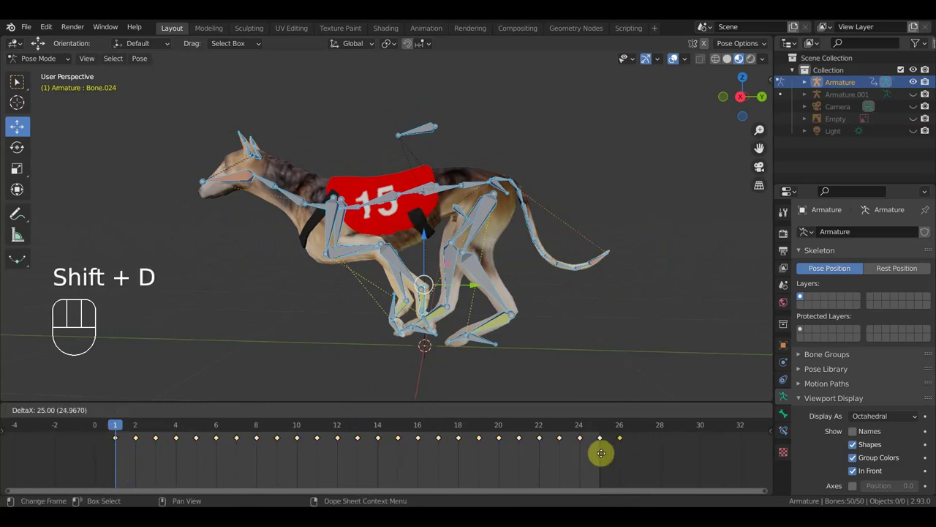
Step: Select the new key at frame 26 and play the gallop loop
left_click(604, 457)
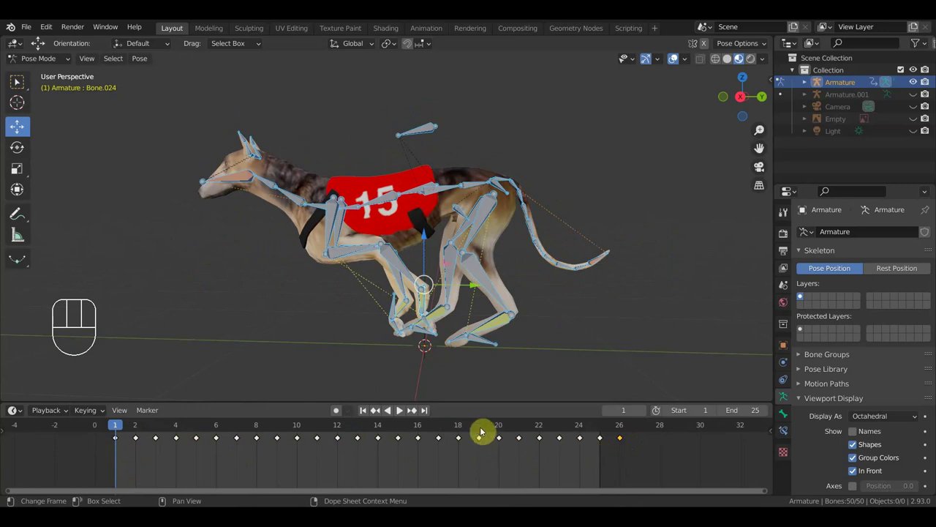
key("space")
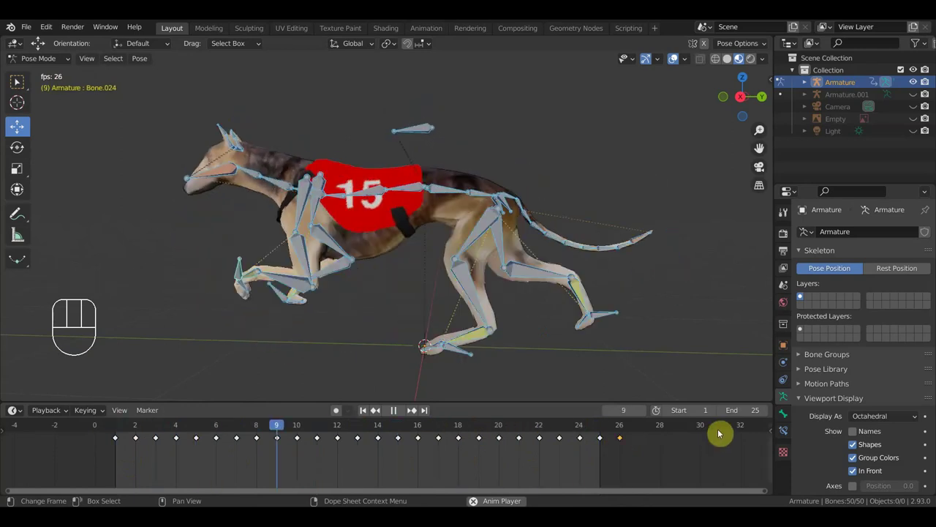
key("space")
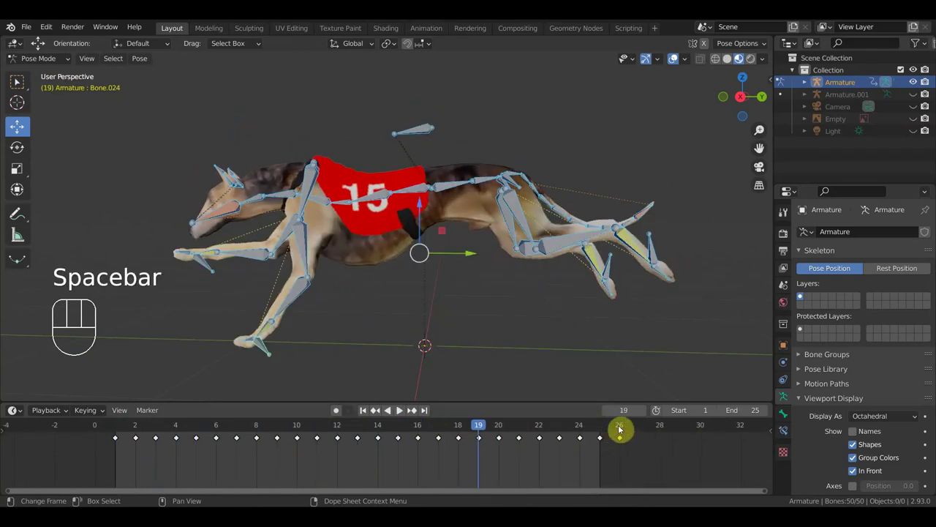
Step: Set the animation end to frame 26, replay the loop and scrub to frame 25
left_click(801, 328)
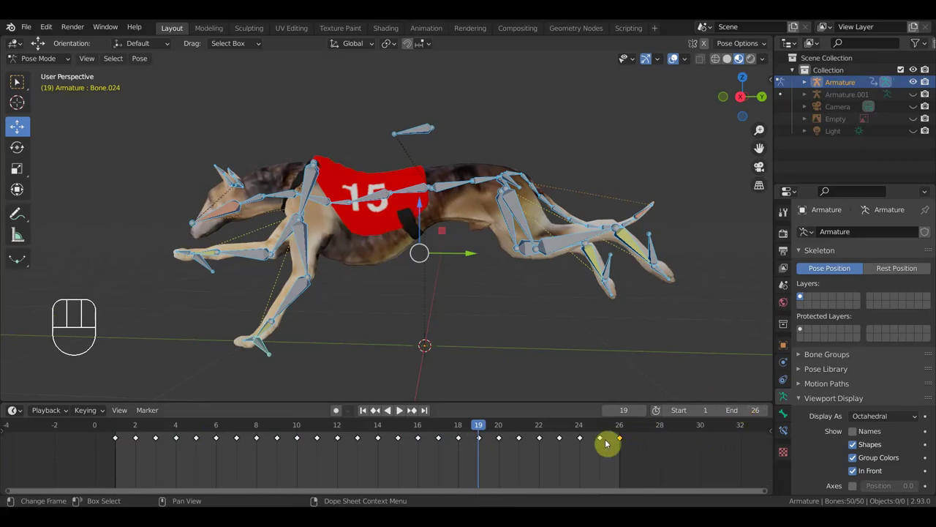
key("space")
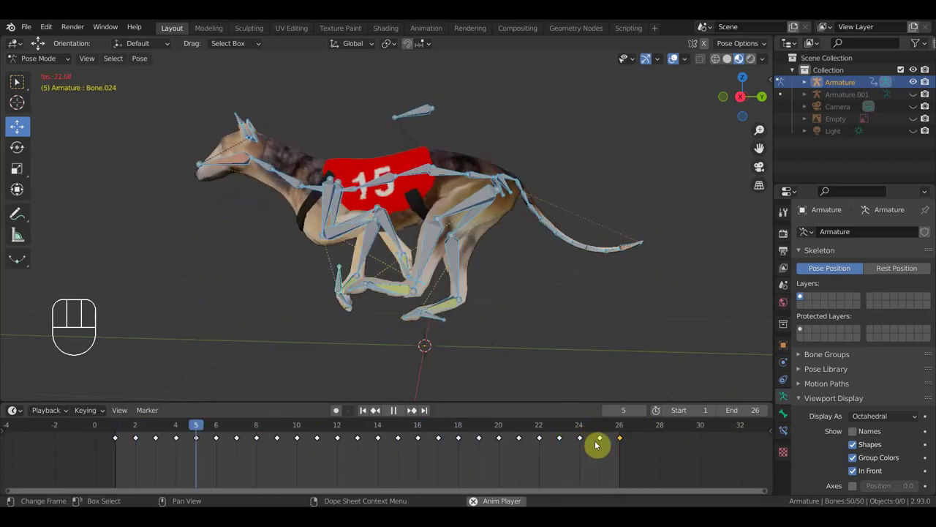
key("space")
left_click_drag(591, 428, 603, 429)
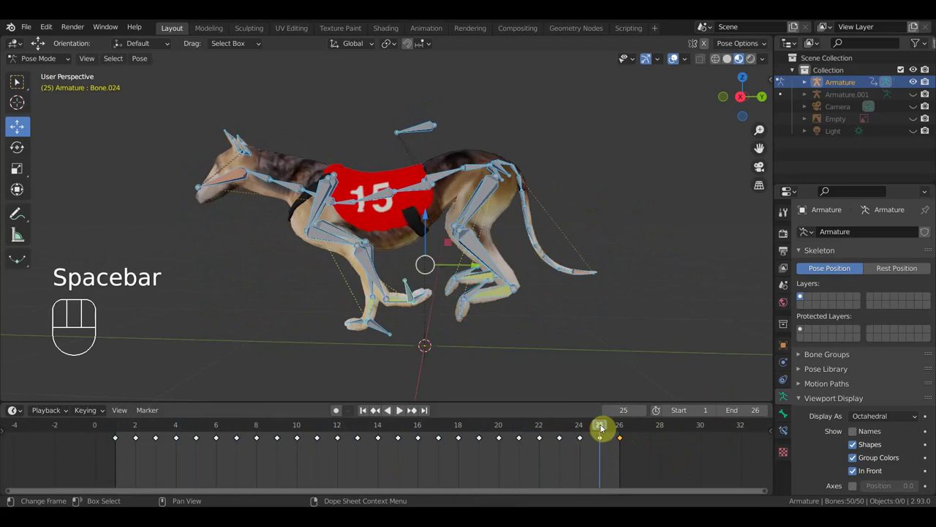
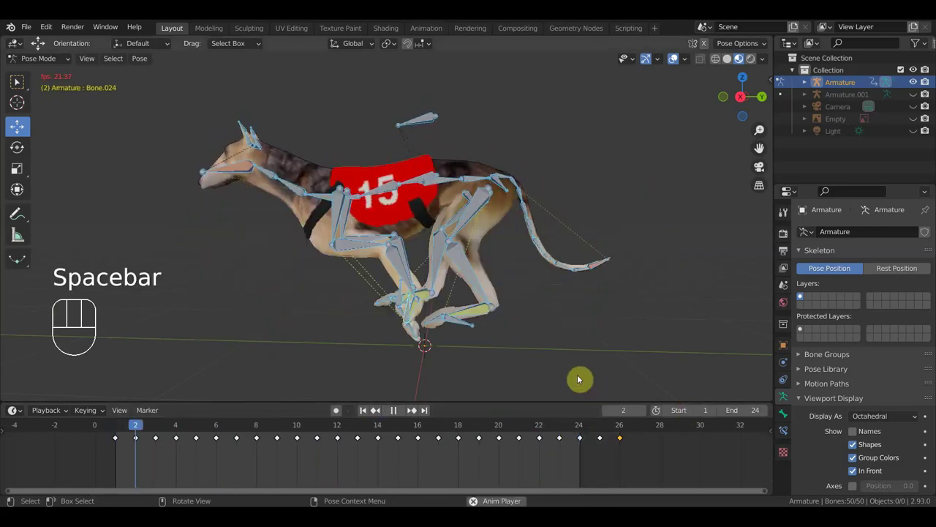
Step: Delete the keyframe at frame 14 and scrub on to frame 16
key("space")
left_click_drag(296, 433, 257, 437)
left_click(258, 438)
key("Delete")
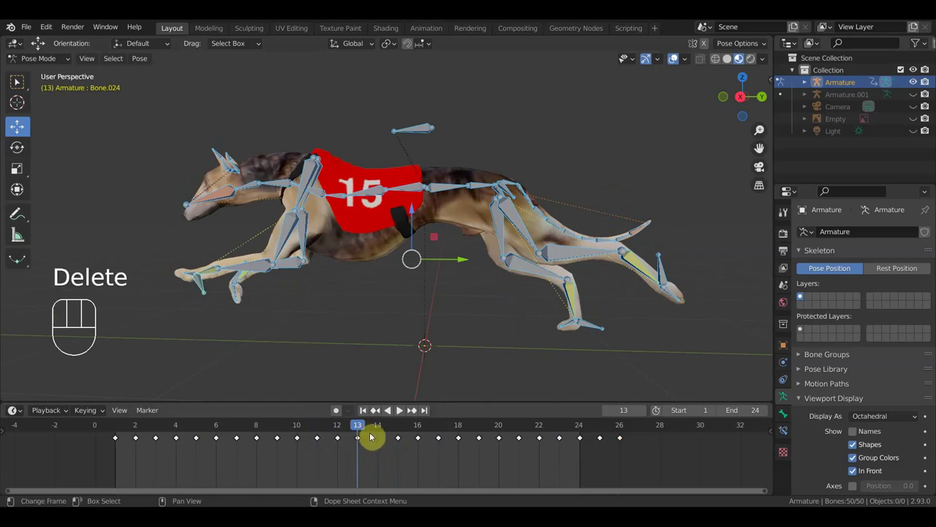
left_click_drag(257, 438, 278, 437)
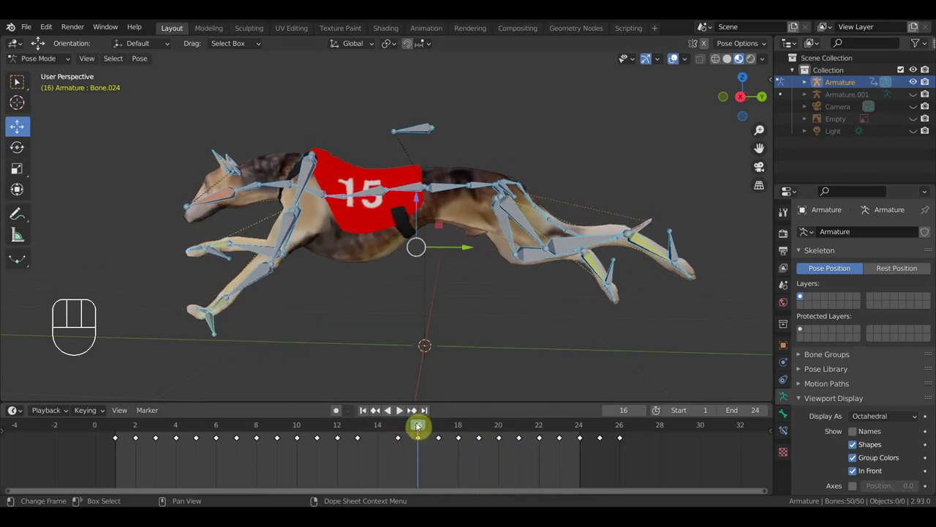
Step: Clear the keys at frames 15 and 16
left_click(278, 437)
left_click(278, 437)
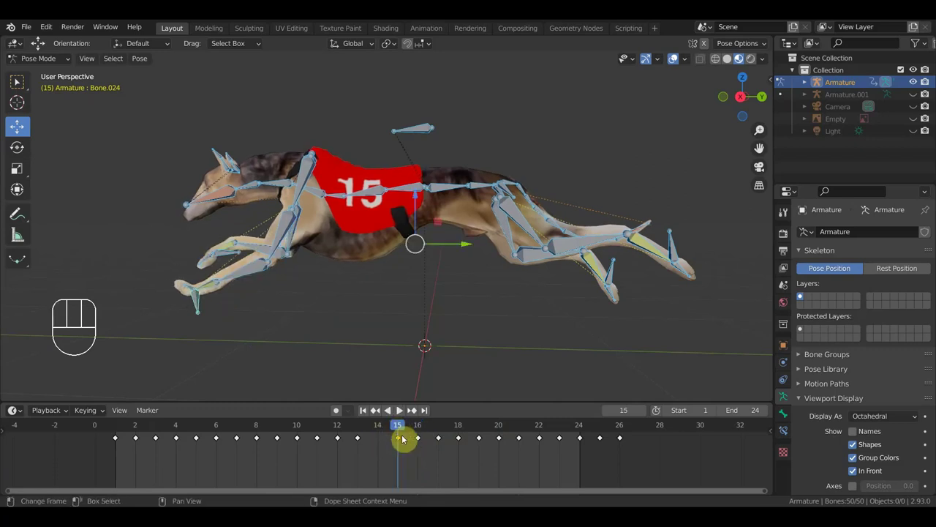
left_click(278, 437)
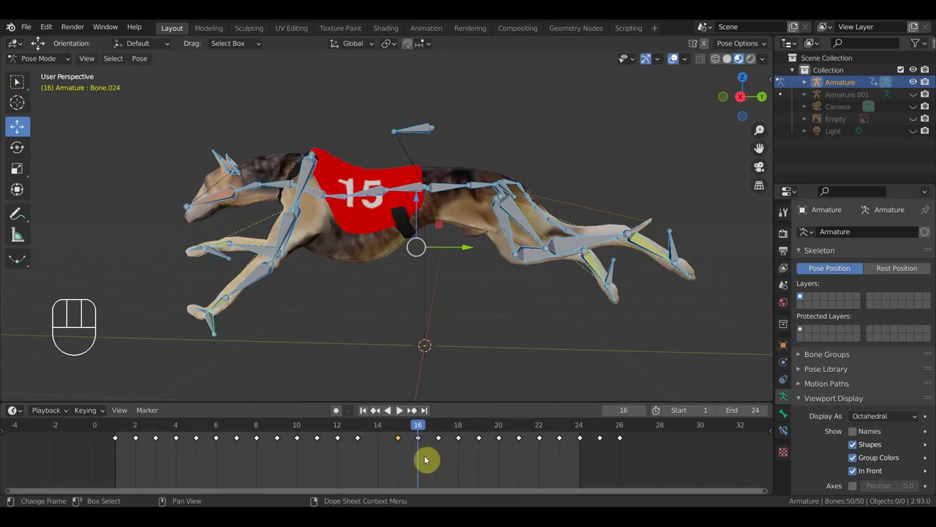
left_click(278, 437)
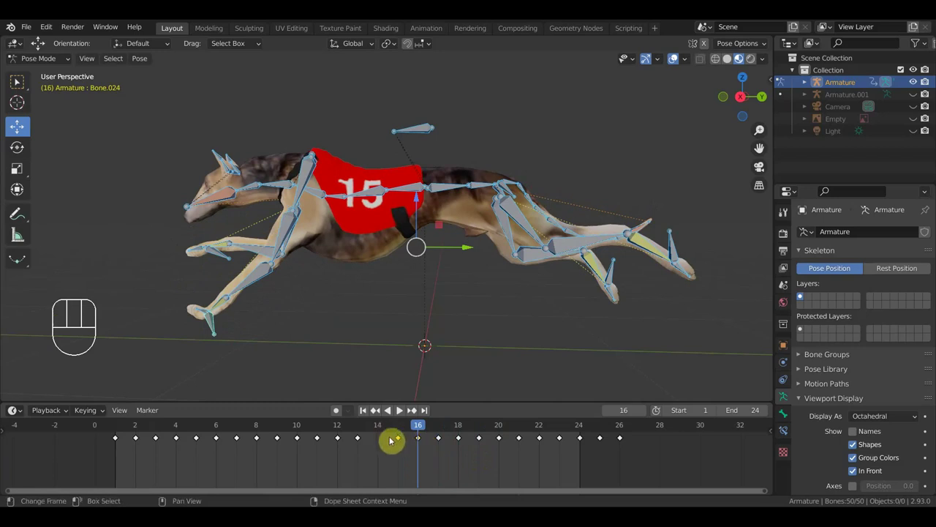
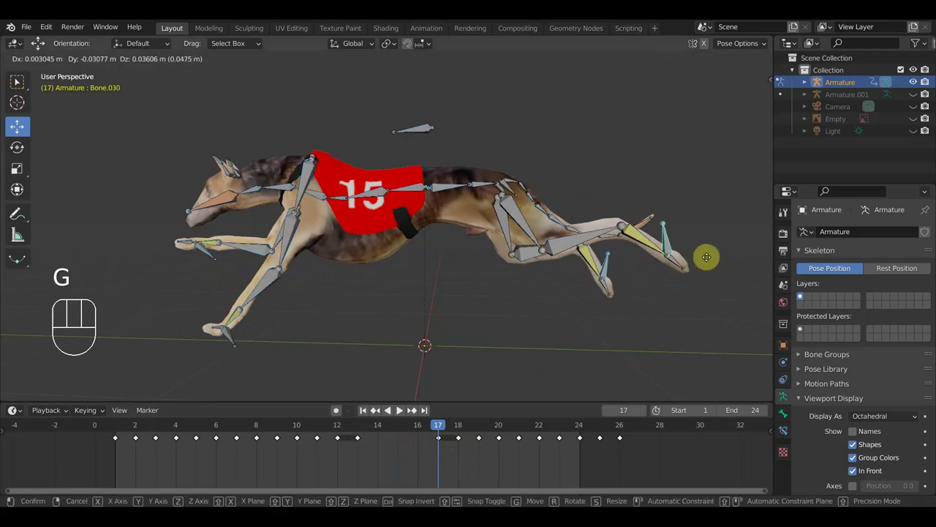
Step: Reshape the hind paw bones at frame 17 and key the pose
left_click(705, 258)
left_click(643, 228)
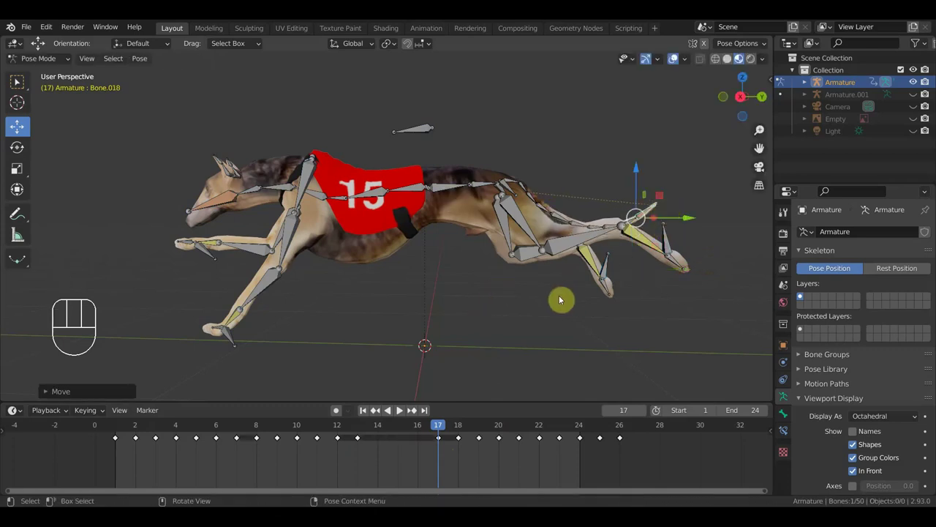
key("i")
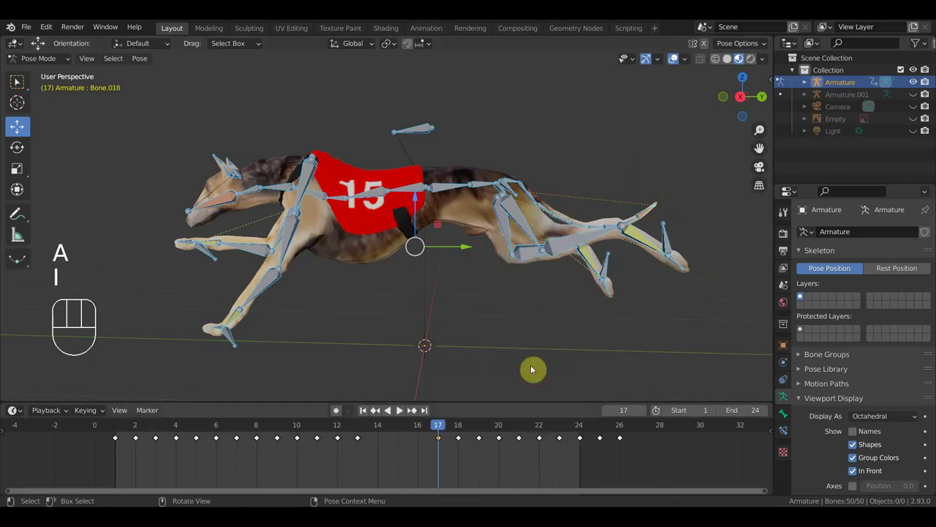
Step: Rotate the foot bone into a new angle at frame 14
left_click_drag(415, 431, 385, 432)
key("KP_3")
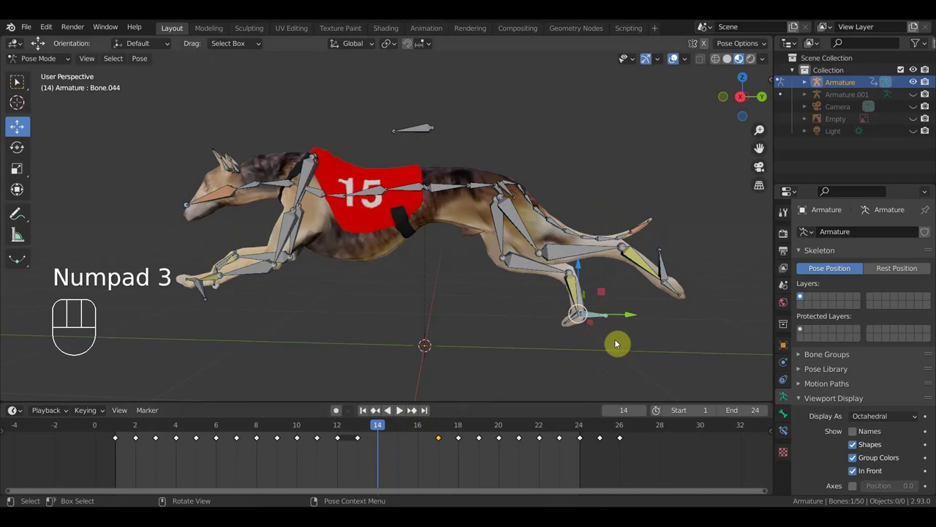
key("r")
left_click(560, 437)
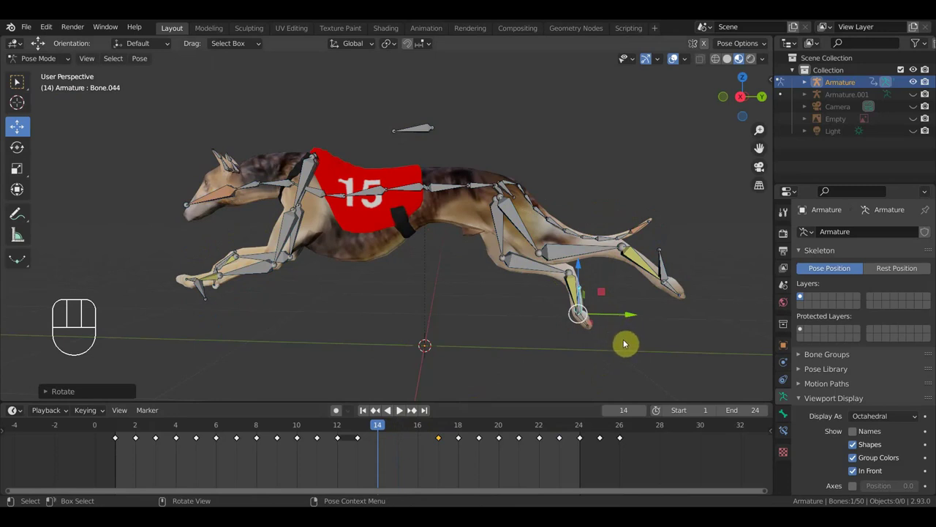
Step: Key Location & Rotation at frame 14, scrub through, and play the loop to frame 11
key("i")
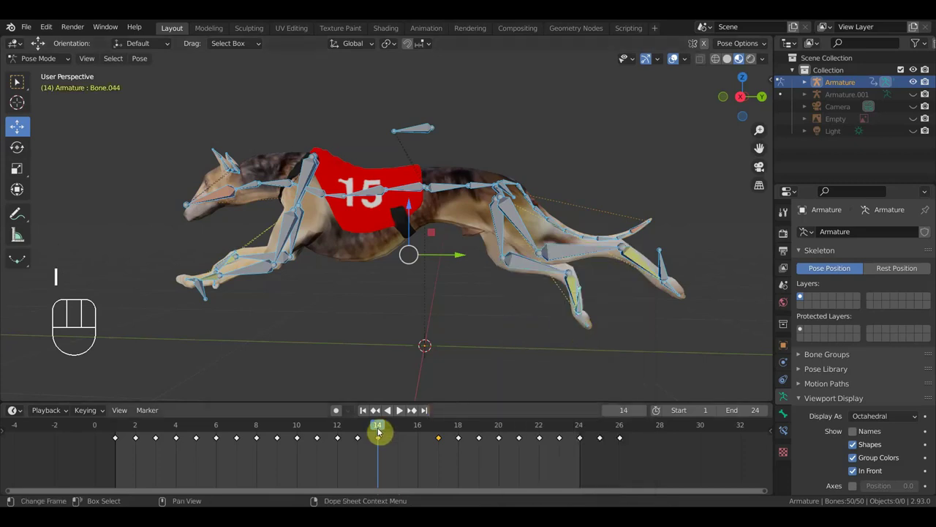
left_click_drag(391, 429, 583, 443)
key("space")
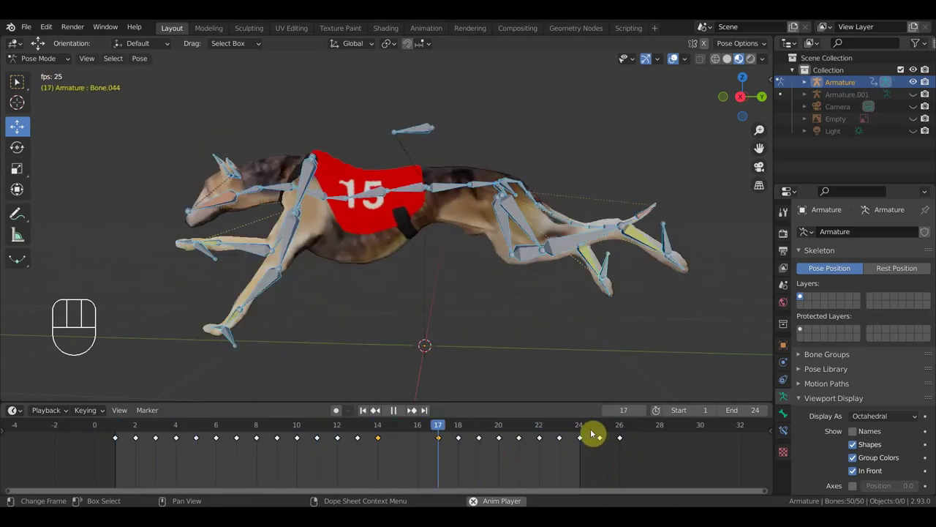
key("space")
Step: Move the hind paw bone at frame 11 and key Location & Rotation for all bones
left_click_drag(285, 428, 560, 437)
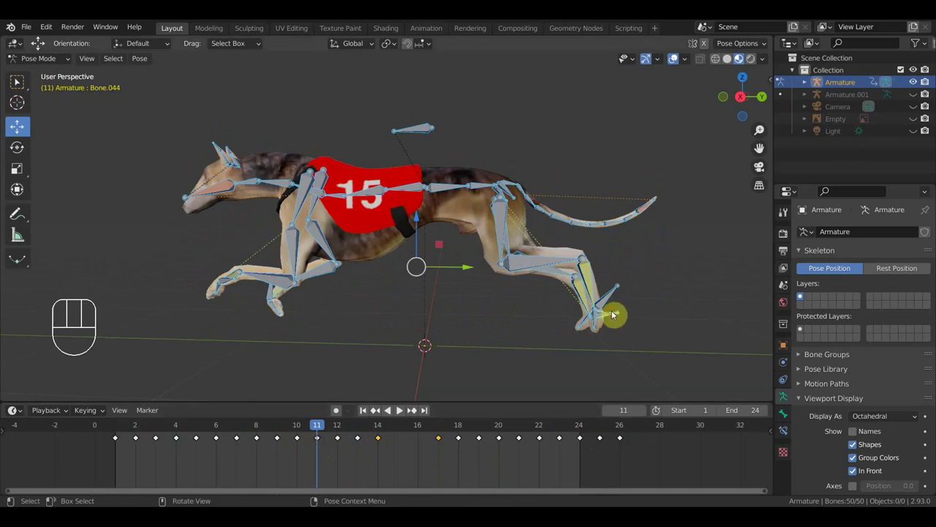
key("g")
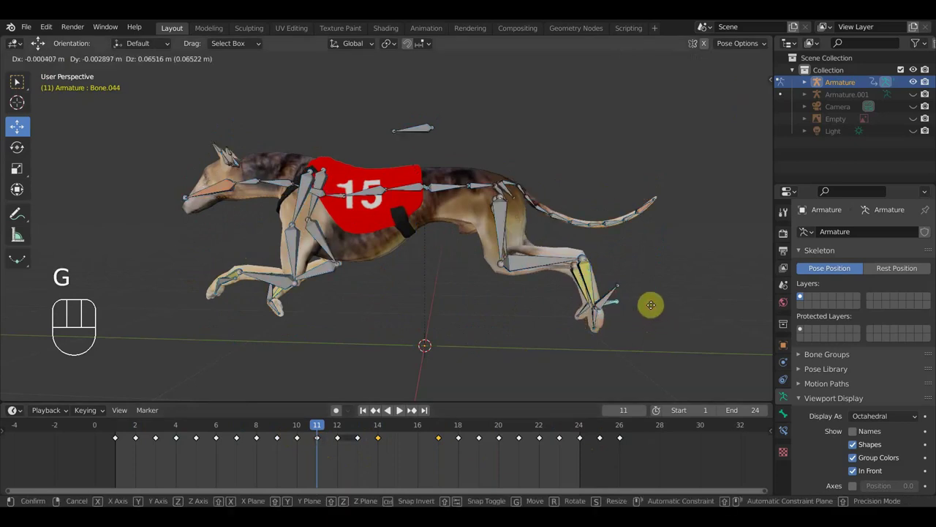
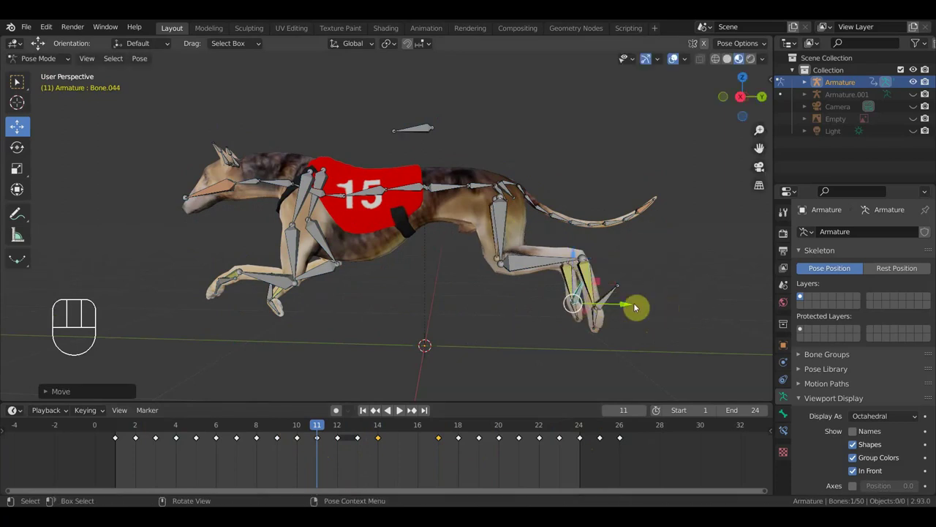
key("i")
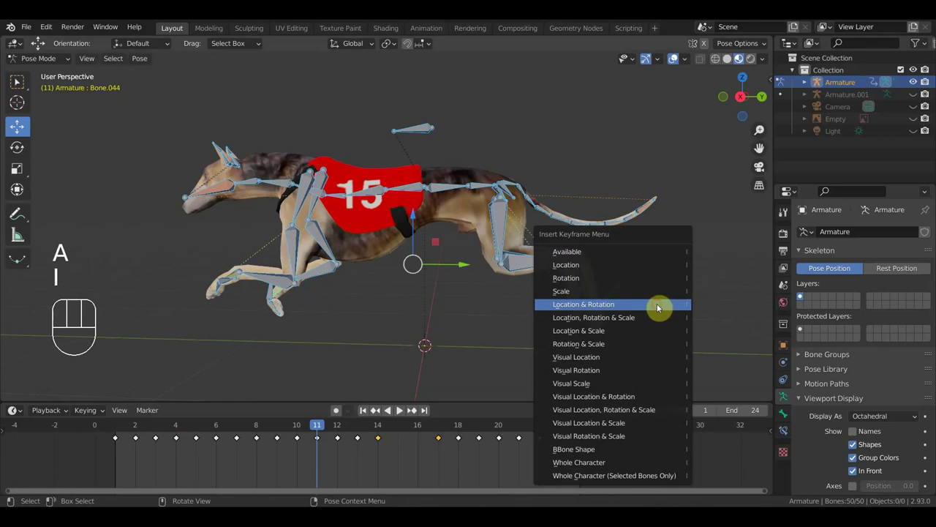
Step: Scrub nearby frames and undo the last paw adjustments
left_click_drag(332, 430, 157, 438)
key("ctrl+z")
key("ctrl+z")
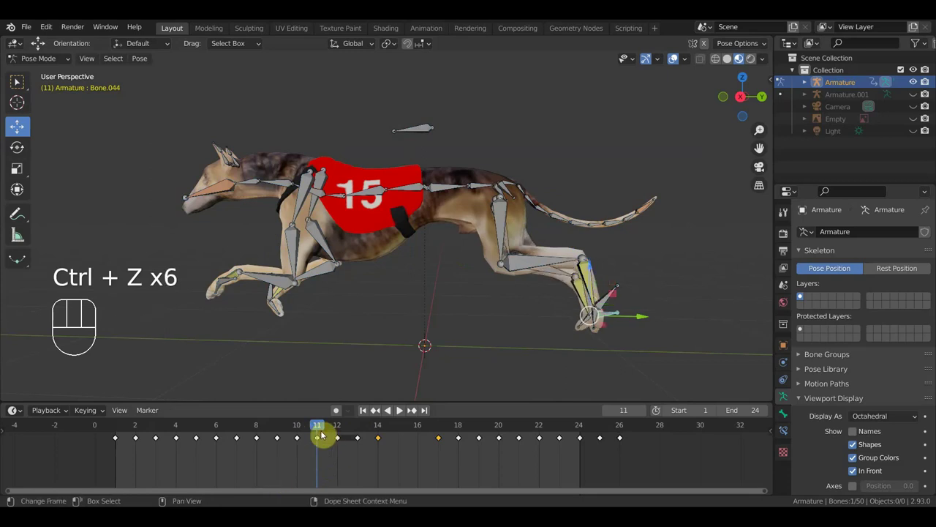
Step: Move the hind paw and rear foot bones into place at frame 14 and key the pose
left_click(157, 437)
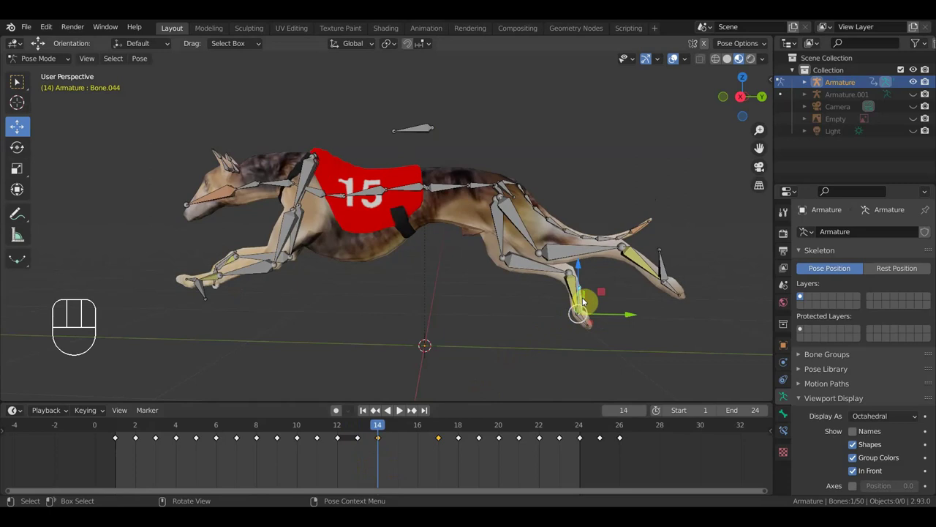
key("g")
left_click(157, 438)
left_click(156, 438)
key("g")
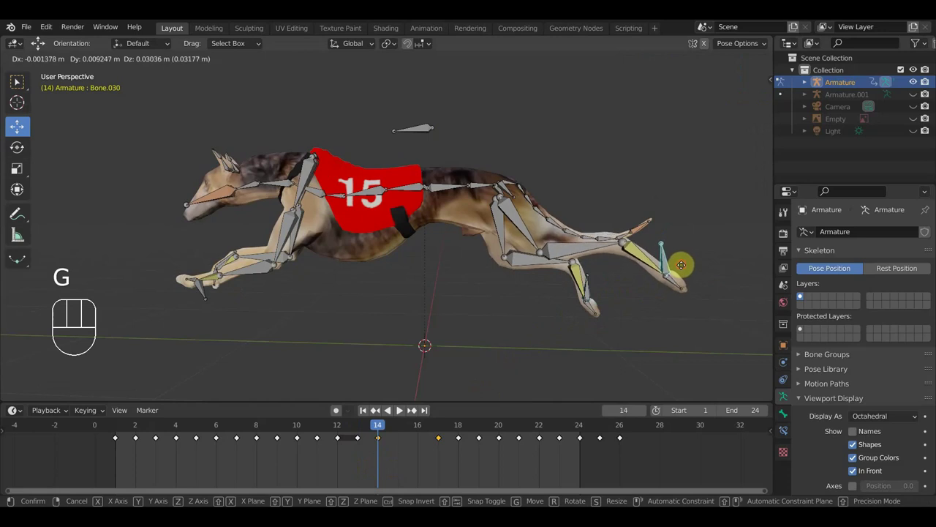
left_click(156, 438)
key("g")
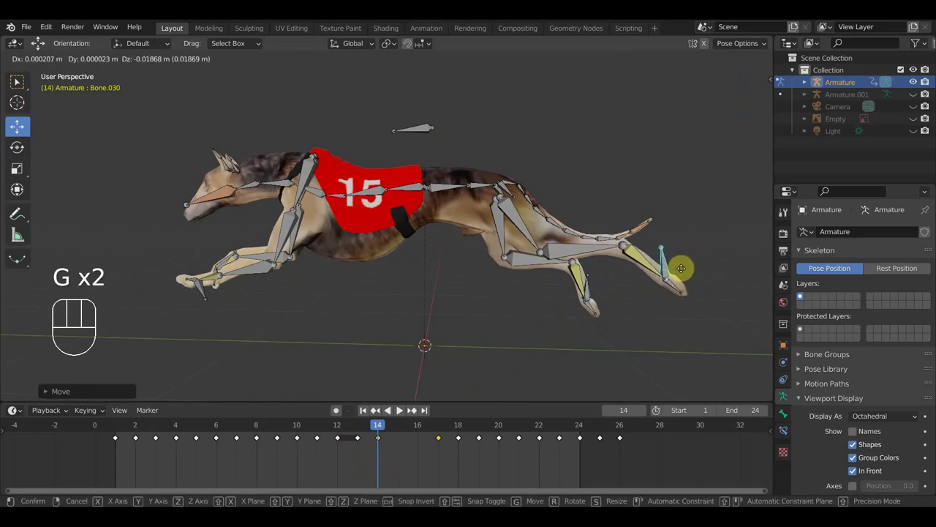
left_click(157, 437)
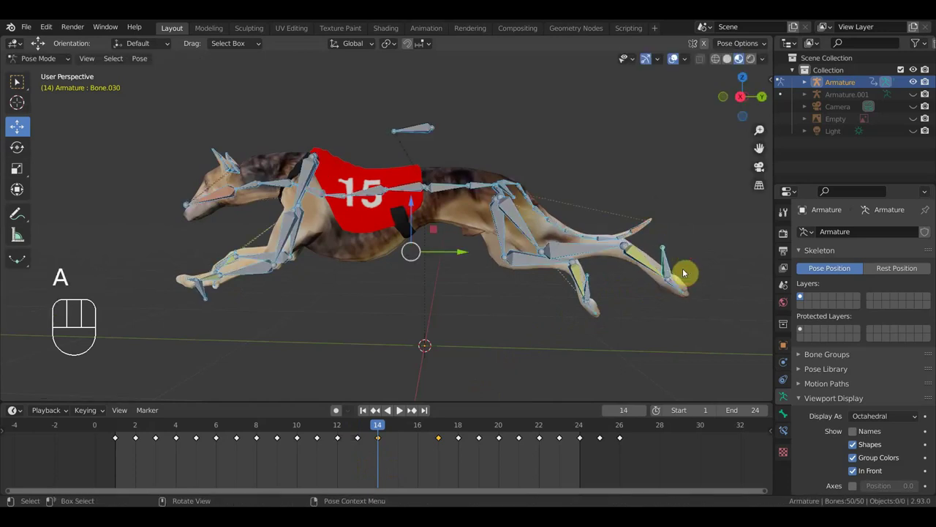
key("i")
Step: Reposition the hind paw at frame 17 and key Location & Rotation on every bone of the rig
left_click(157, 438)
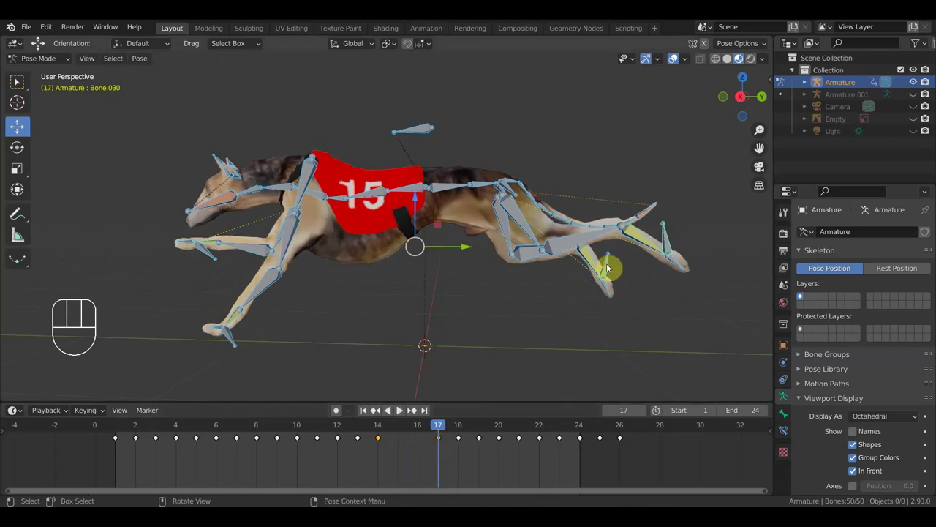
left_click(156, 437)
key("r")
key("g")
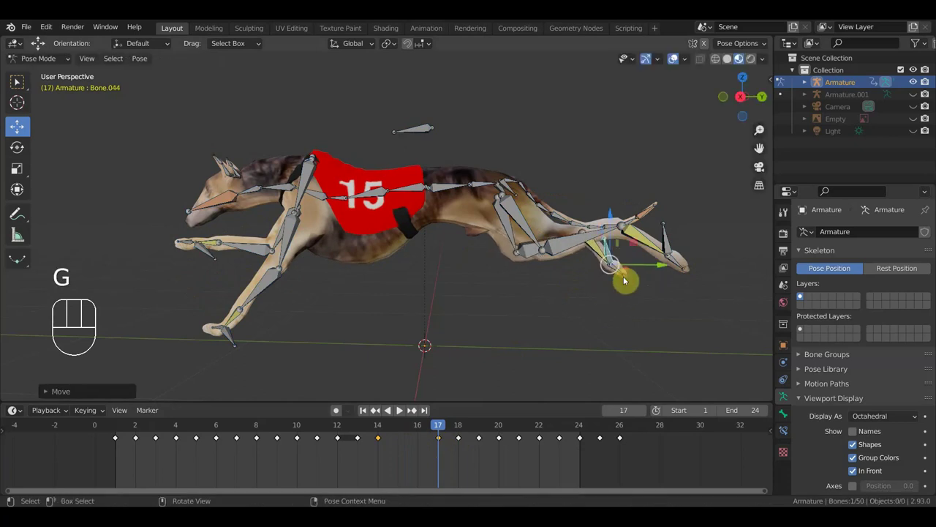
key("a")
key("i")
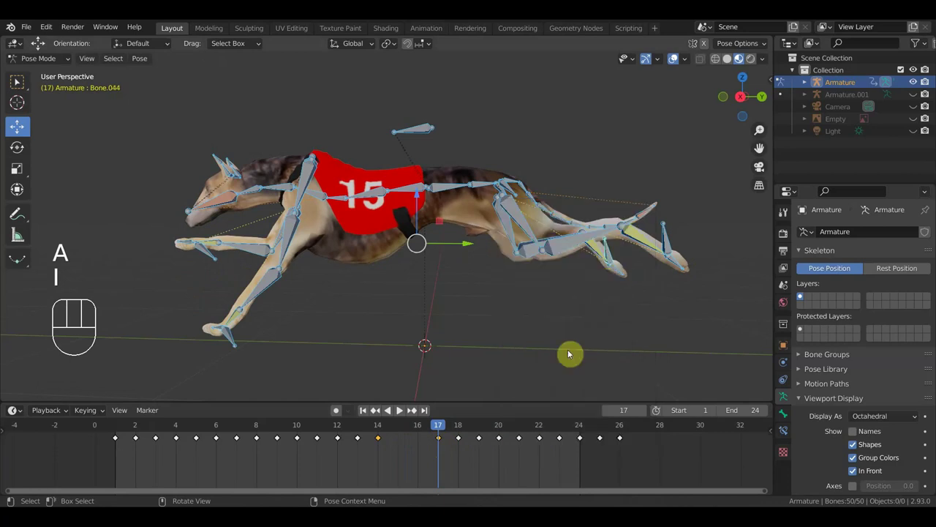
Step: Adjust the hind paw and rear foot at frame 18 and key that pose
left_click(156, 438)
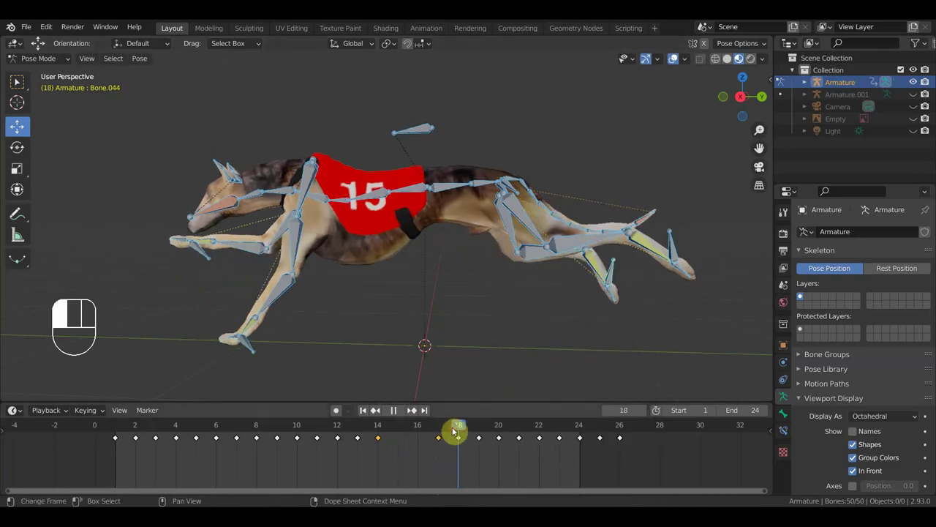
left_click(156, 438)
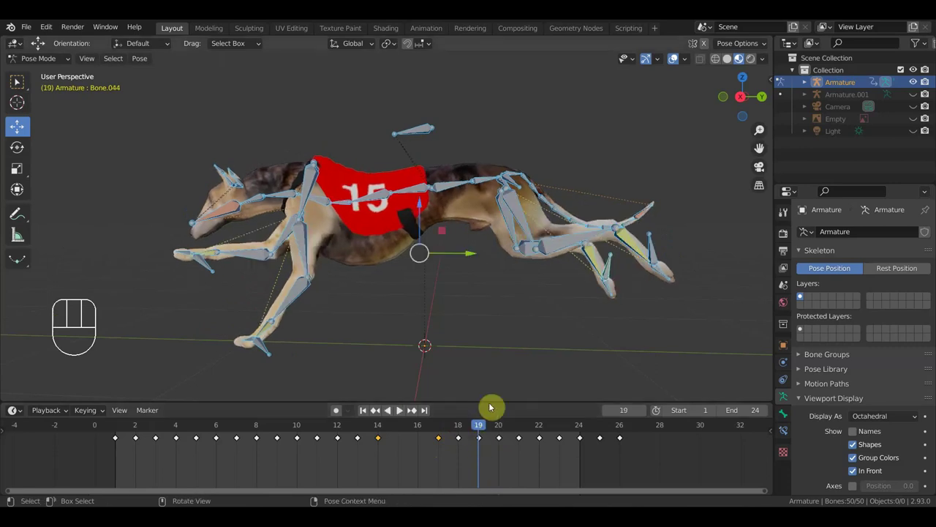
left_click(157, 438)
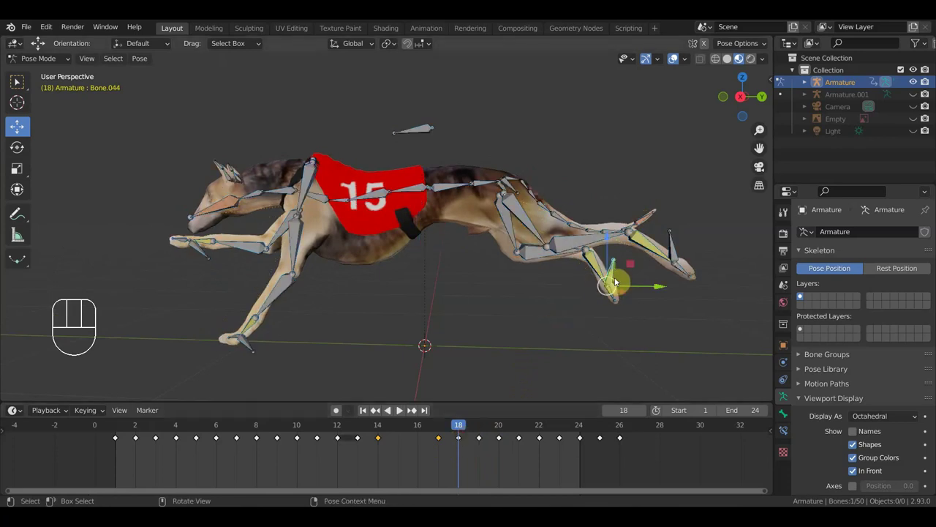
left_click(157, 438)
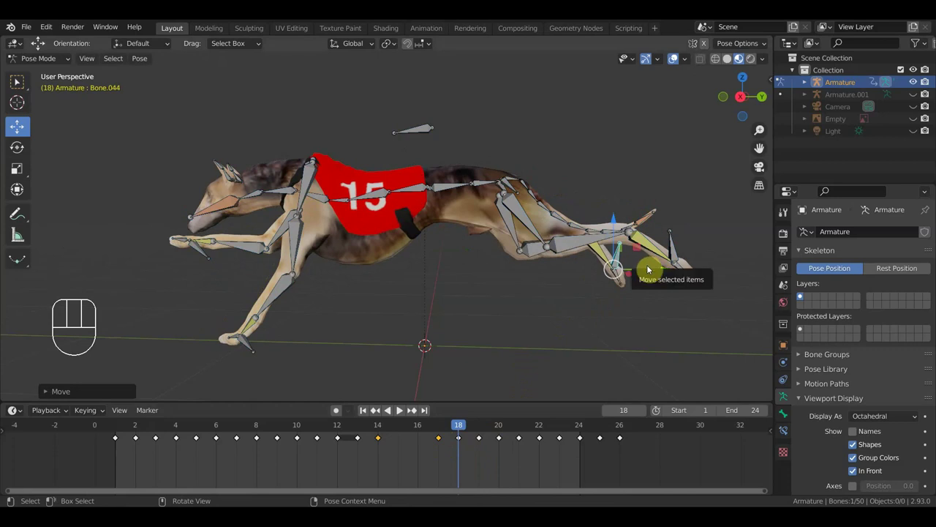
left_click(157, 438)
key("g")
left_click(157, 437)
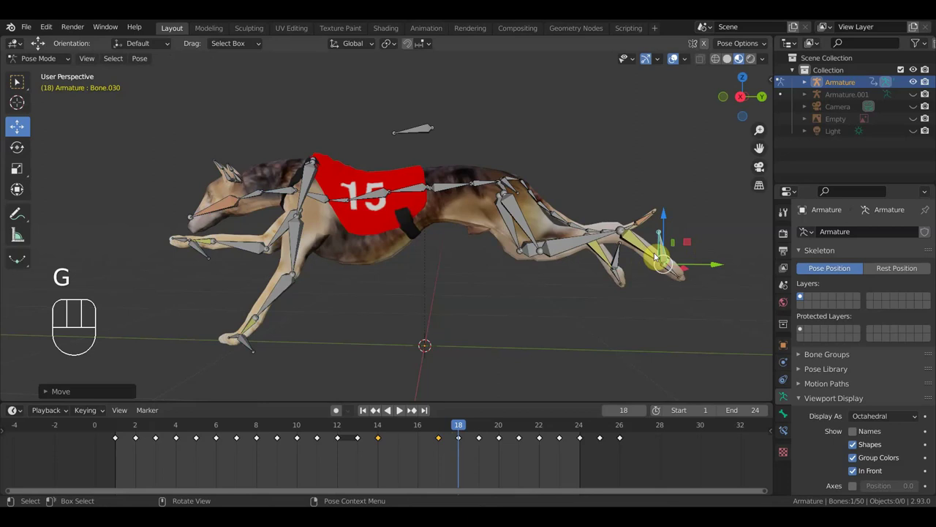
key("i")
left_click(157, 438)
Step: Play the looping gallop while orbiting from the front side back to a side view, then pause
key("space")
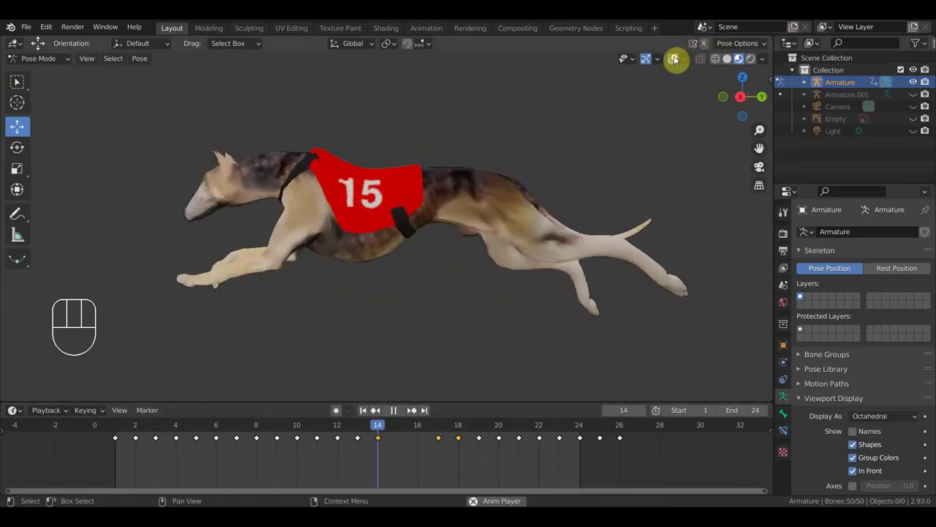
left_click_drag(551, 282, 650, 270)
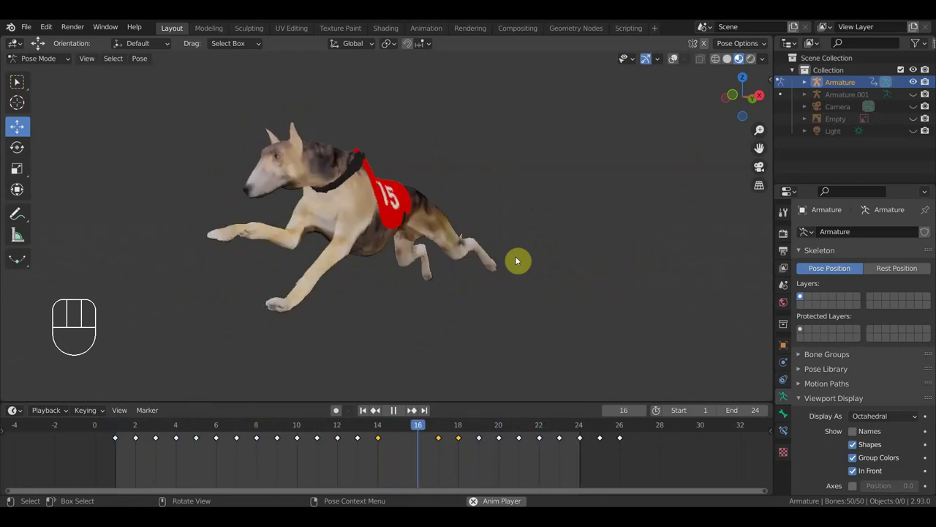
left_click_drag(502, 267, 479, 276)
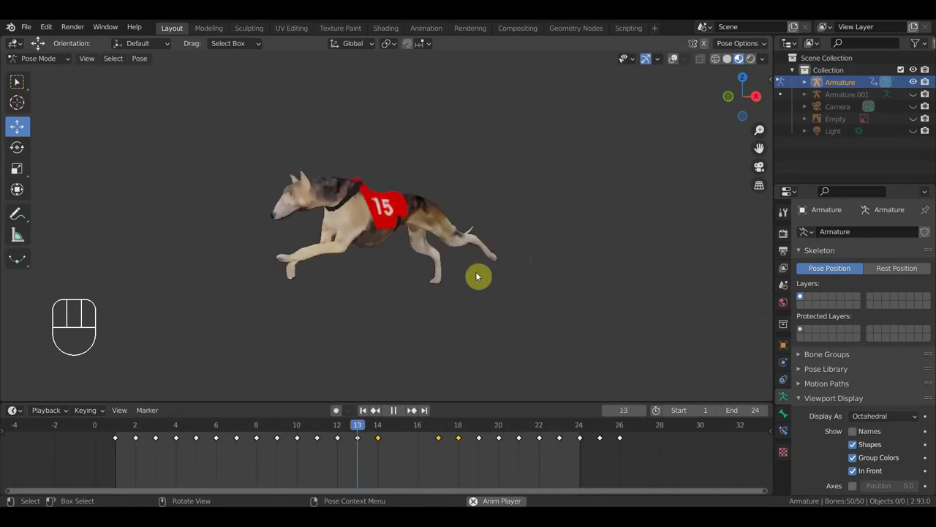
left_click_drag(477, 276, 424, 267)
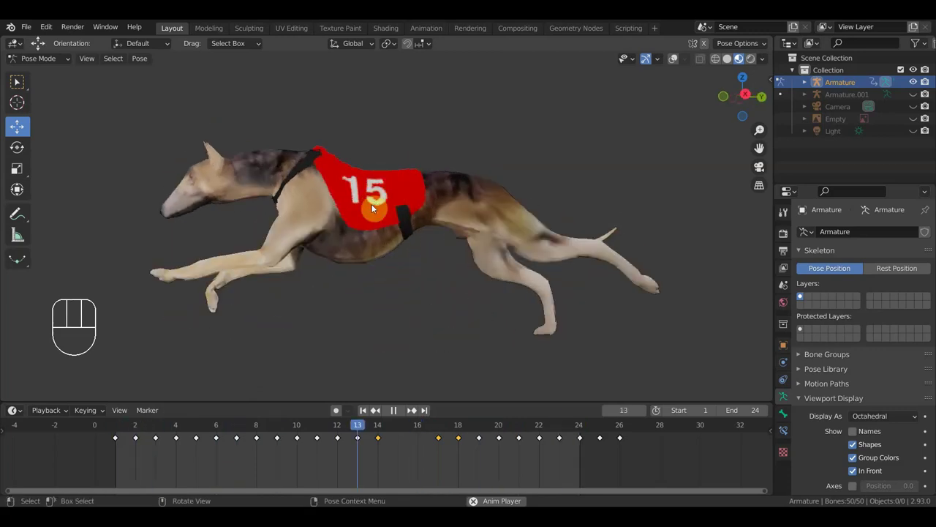
key("space")
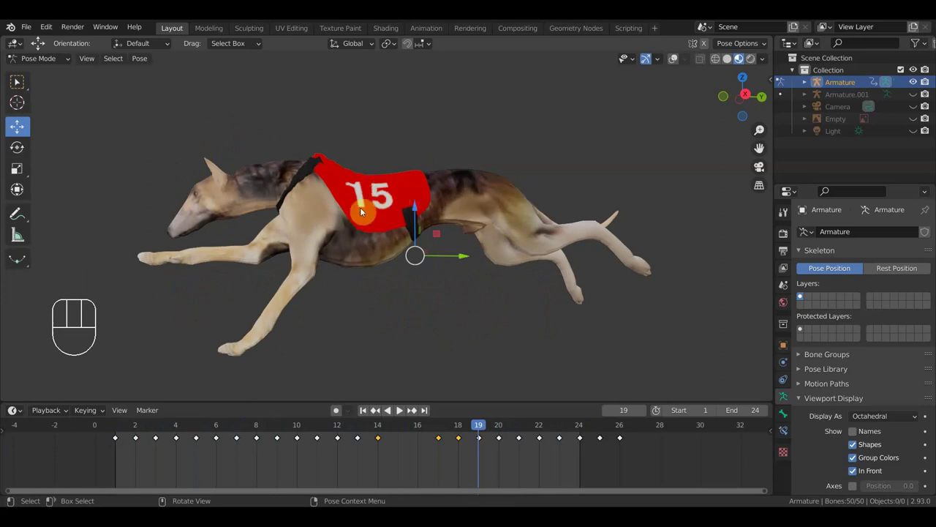
Step: Check the gallop from a three-quarter front angle, playing it once more and stopping
left_click_drag(411, 212, 476, 225)
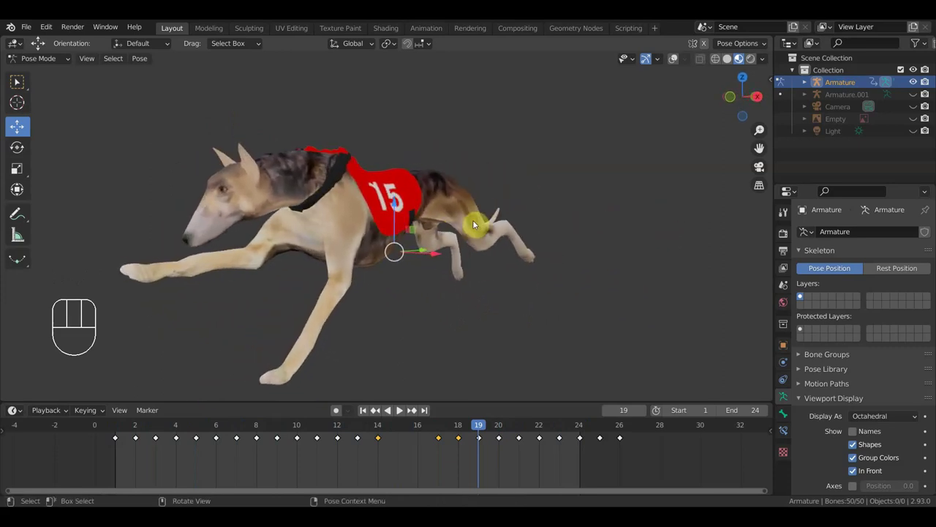
left_click_drag(476, 430, 397, 431)
key("space")
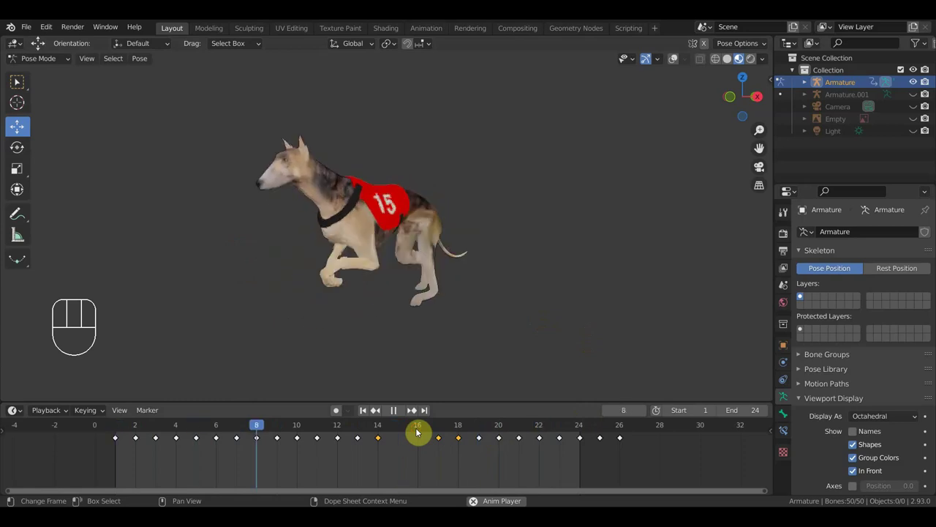
key("space")
Step: Orbit head-on around the paused greyhound to examine the forelegs at frame 7
left_click_drag(403, 430, 245, 425)
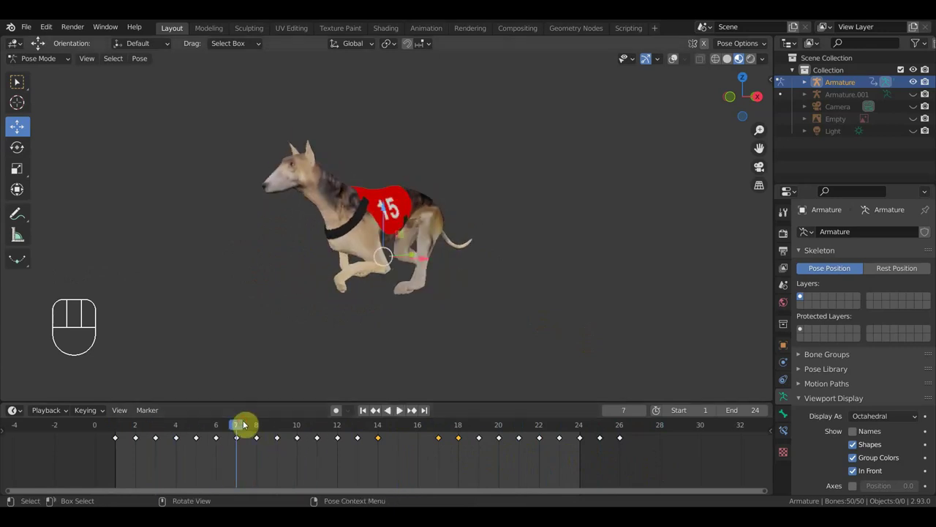
left_click_drag(177, 437, 177, 438)
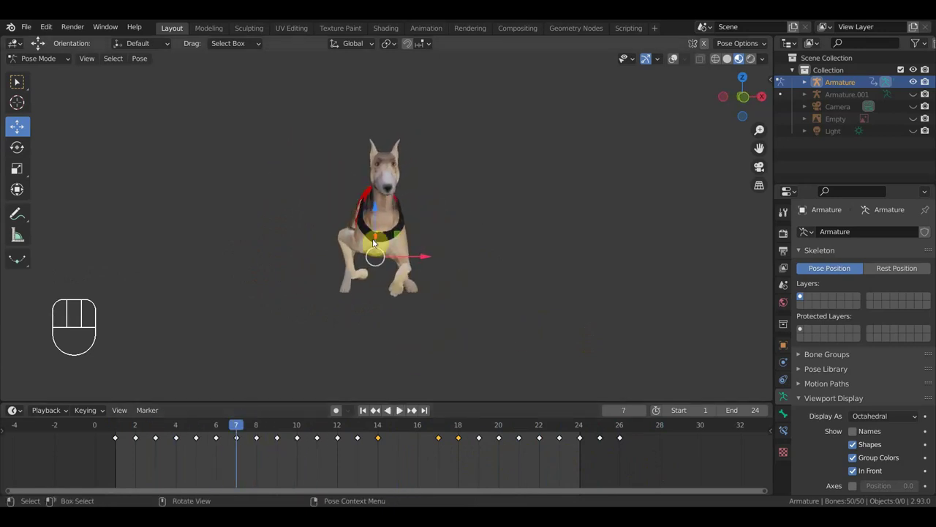
left_click_drag(426, 268, 413, 256)
left_click_drag(344, 269, 316, 260)
left_click_drag(356, 237, 386, 258)
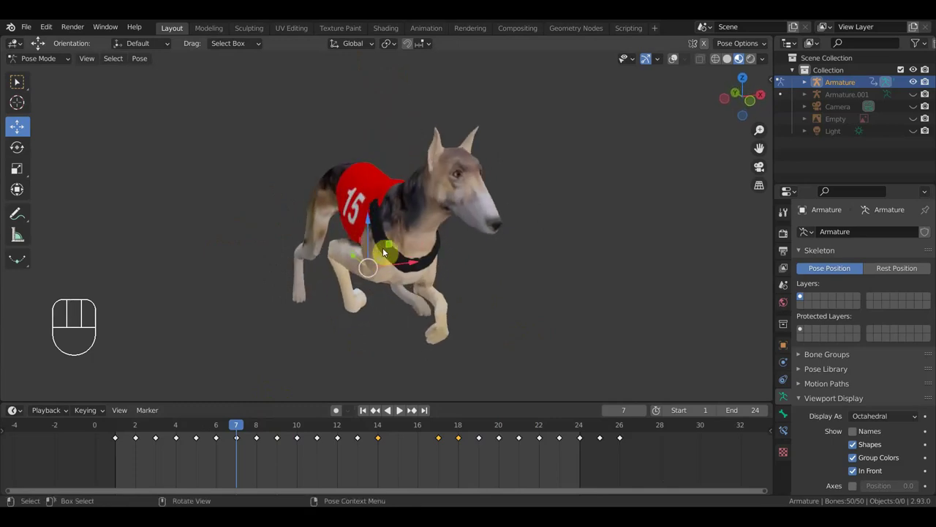
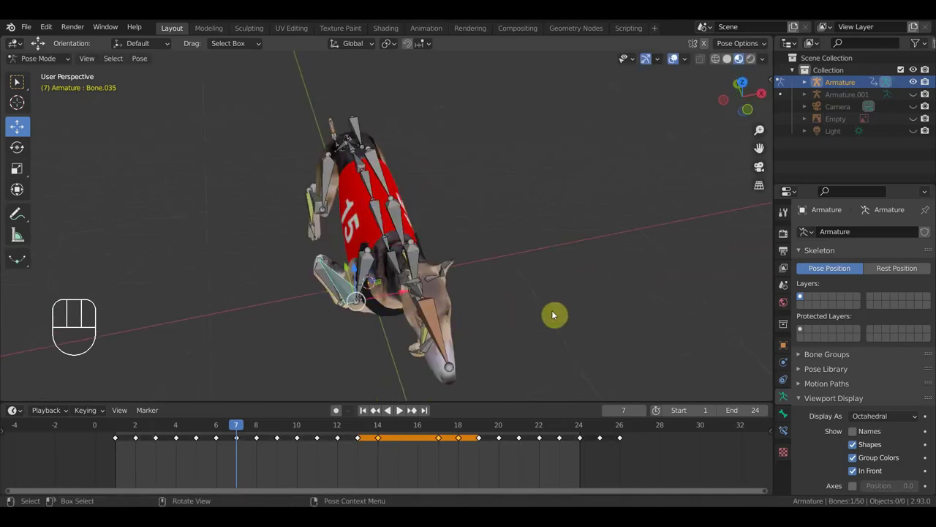
Step: Rotate the front leg bone at frame 7 to re-angle the foreleg
key("r")
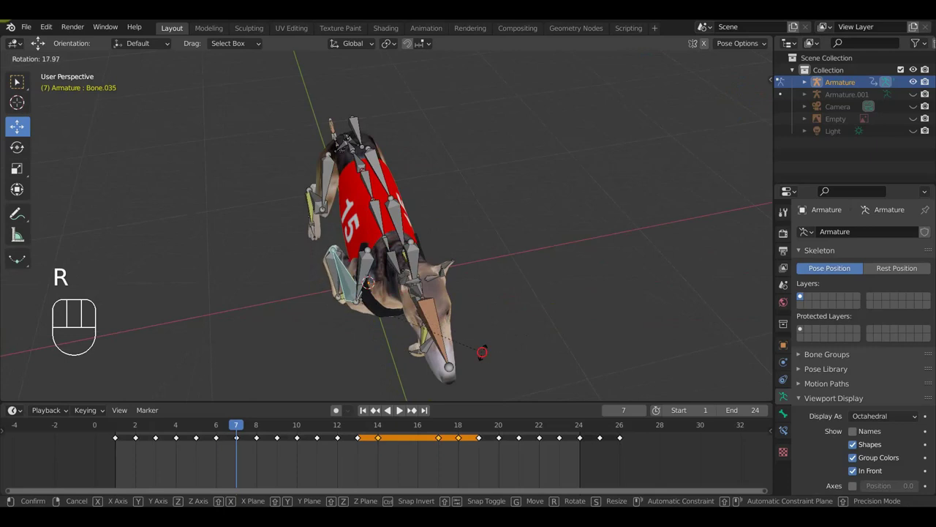
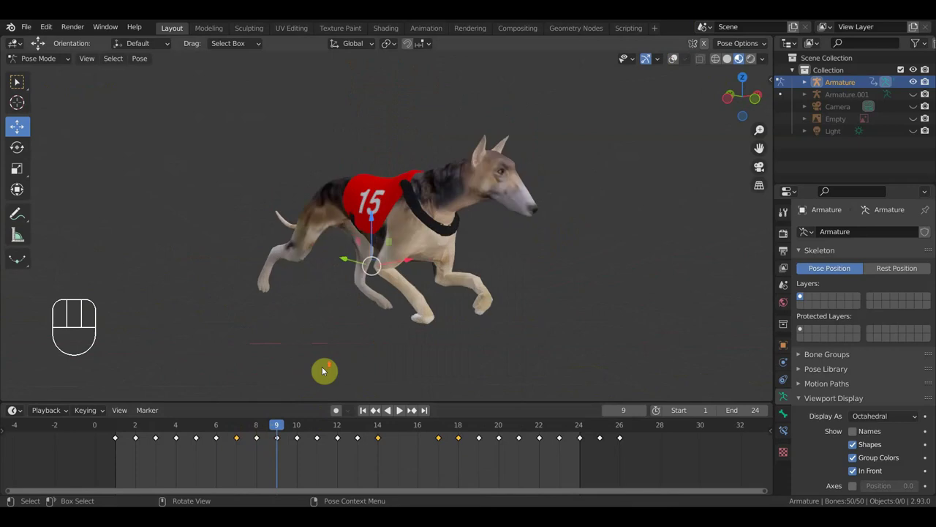
Step: Inspect the stretched pose from the dog's other side, scrubbing out to frame 26 and back to 16
left_click_drag(275, 429, 157, 437)
left_click_drag(404, 334, 415, 341)
left_click_drag(199, 427, 627, 458)
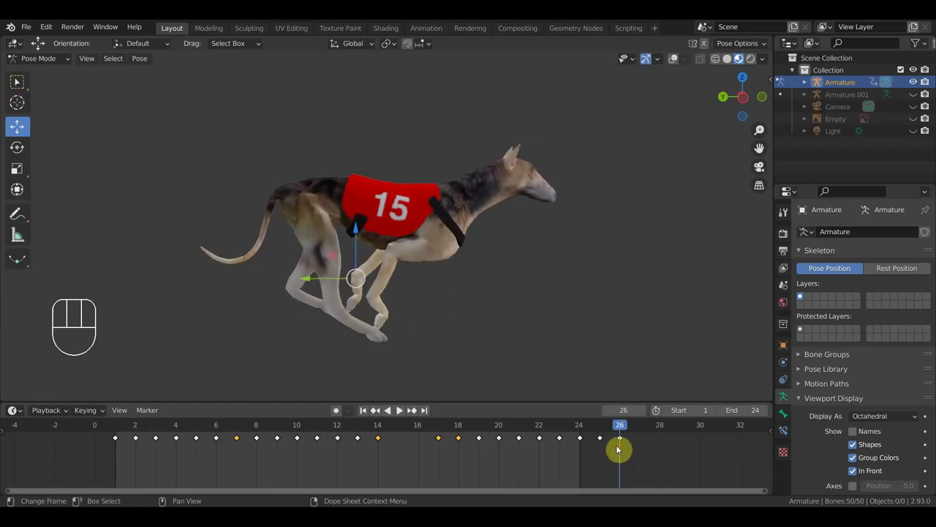
left_click_drag(614, 354, 329, 356)
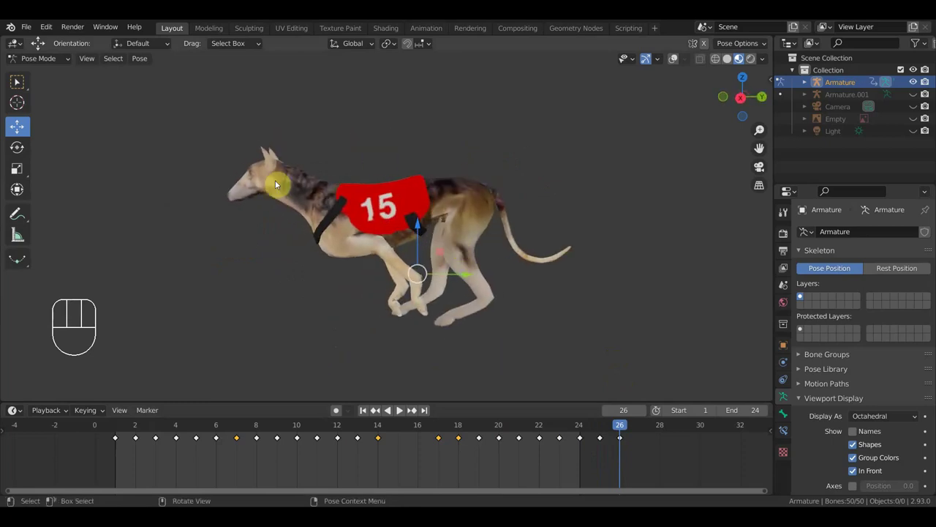
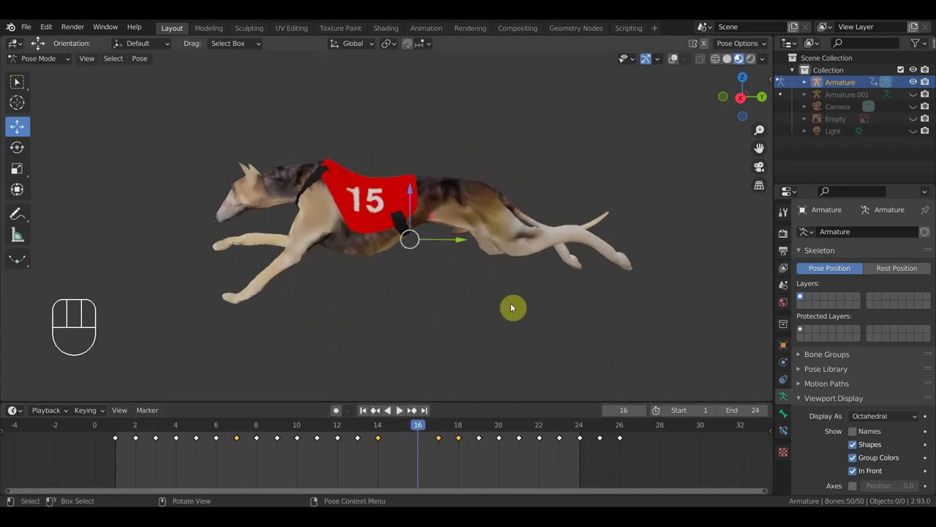
left_click_drag(528, 302, 480, 437)
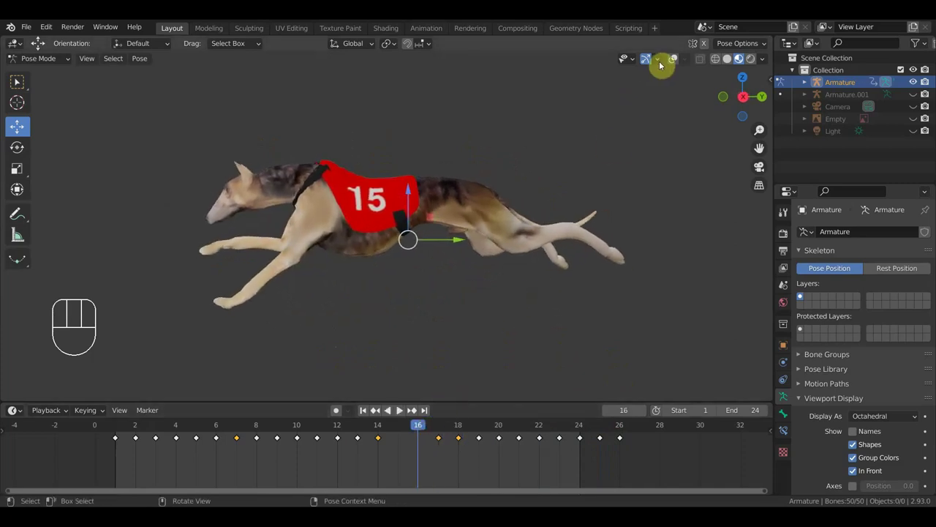
Step: Show the armature again, key the adjusted pose at frame 15 and select the keys between frames 14 and 18
left_click(479, 438)
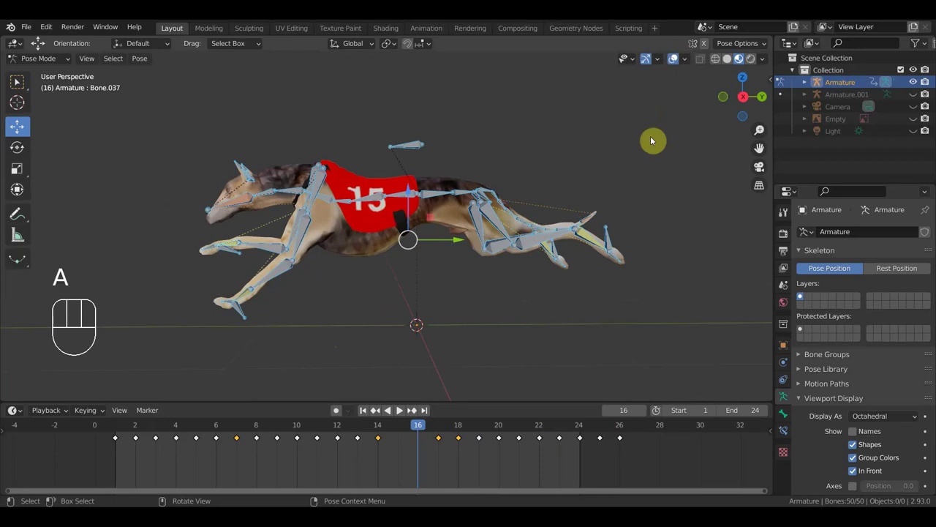
key("i")
left_click(403, 427)
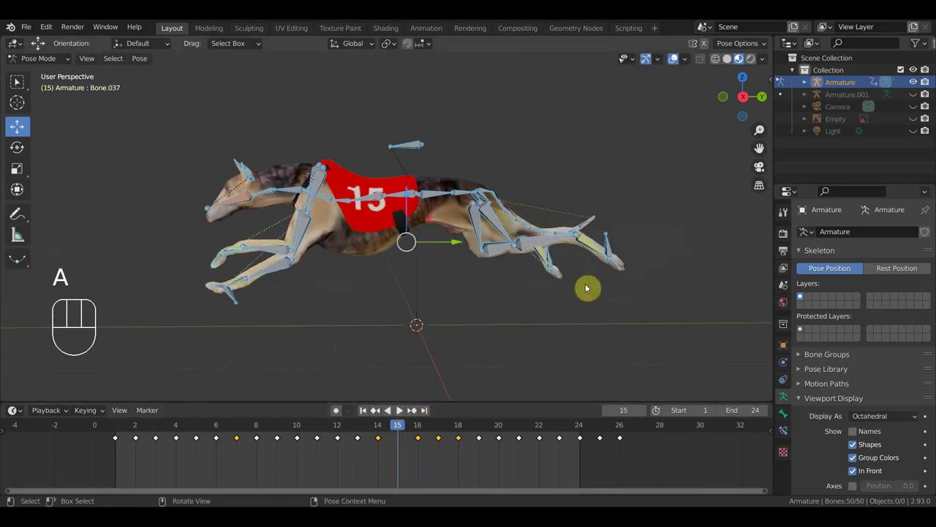
key("i")
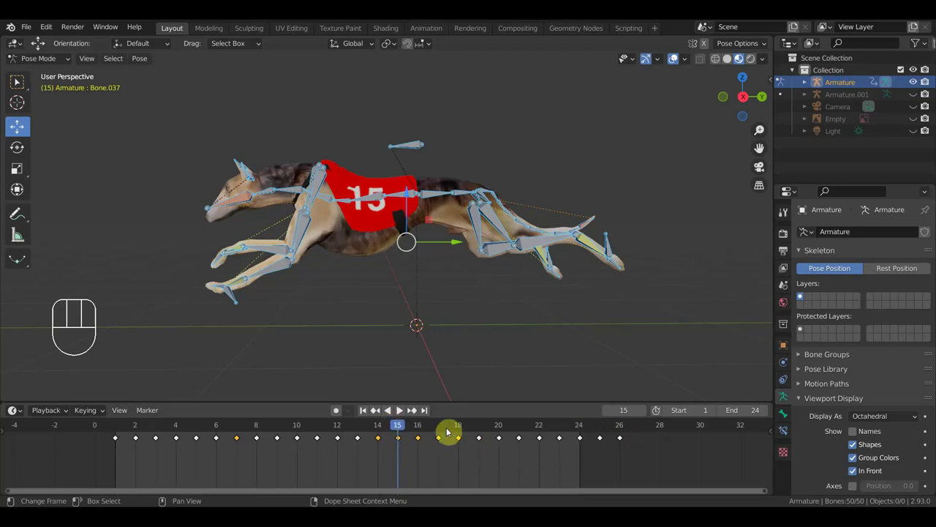
left_click_drag(375, 431, 118, 439)
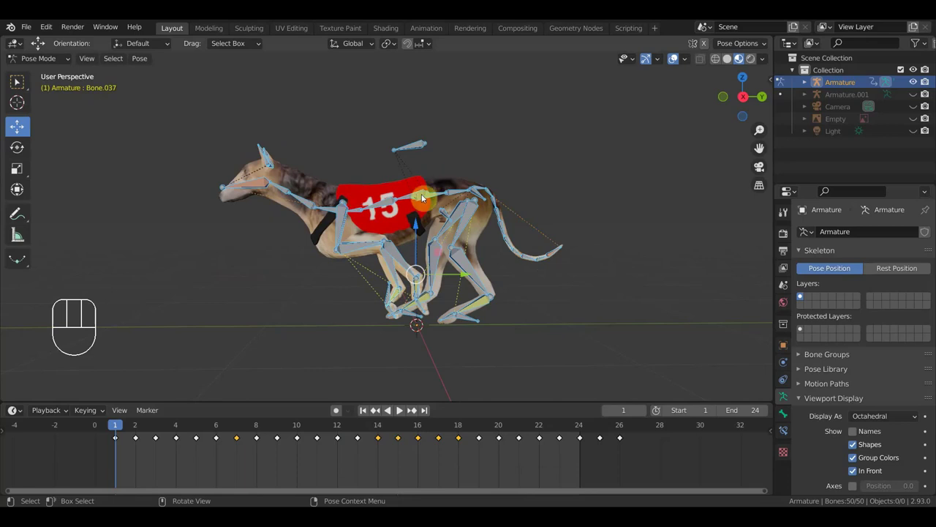
Step: Play the gallop with the bones hidden, orbiting around the dog, then stop playback
key("space")
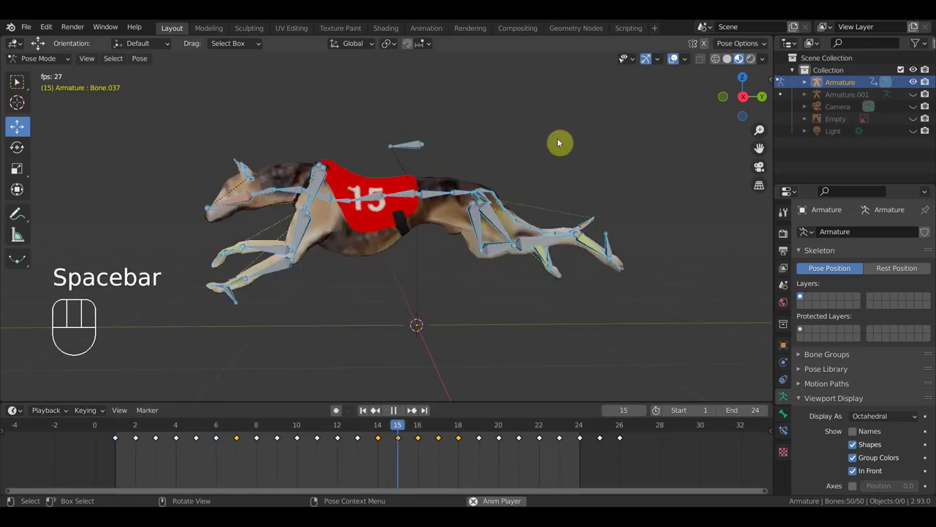
left_click(674, 65)
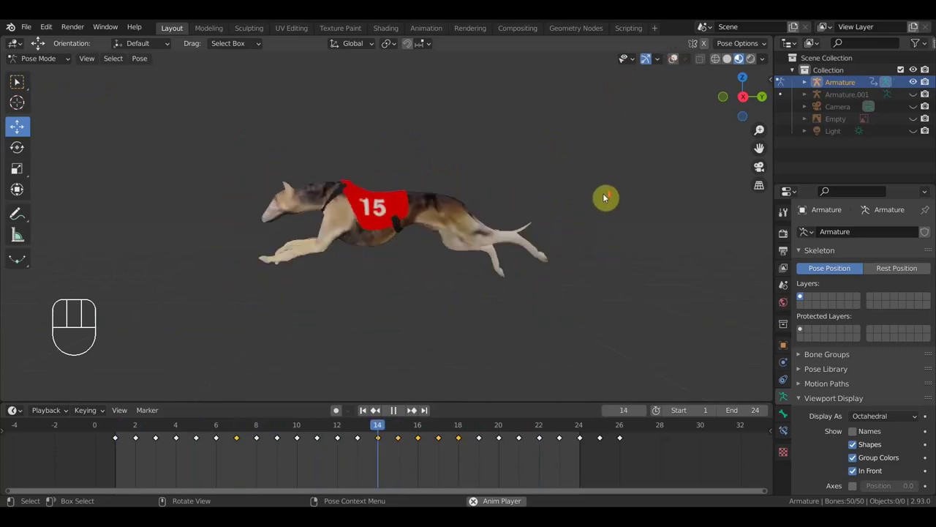
left_click_drag(614, 200, 649, 202)
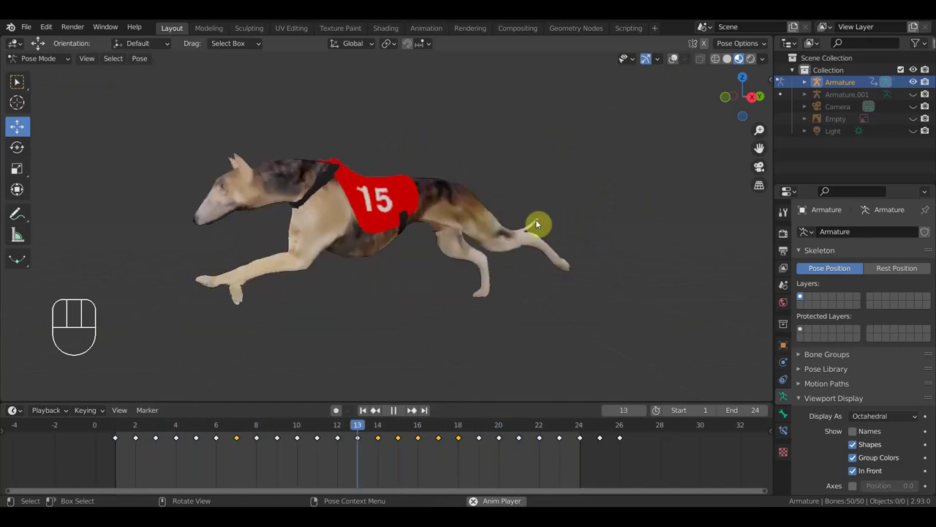
key("space")
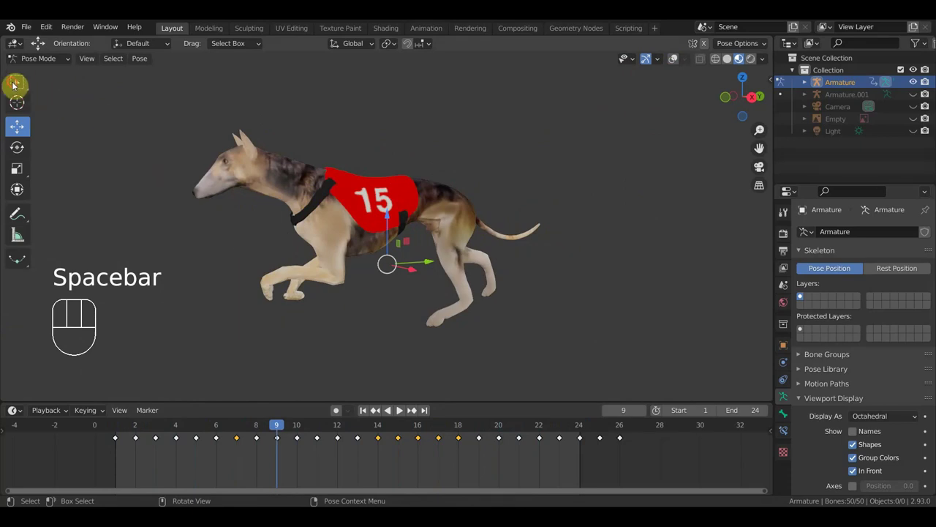
Step: Orbit to view the greyhound from the front, side and behind, and step to frame 4
middle_click(38, 43)
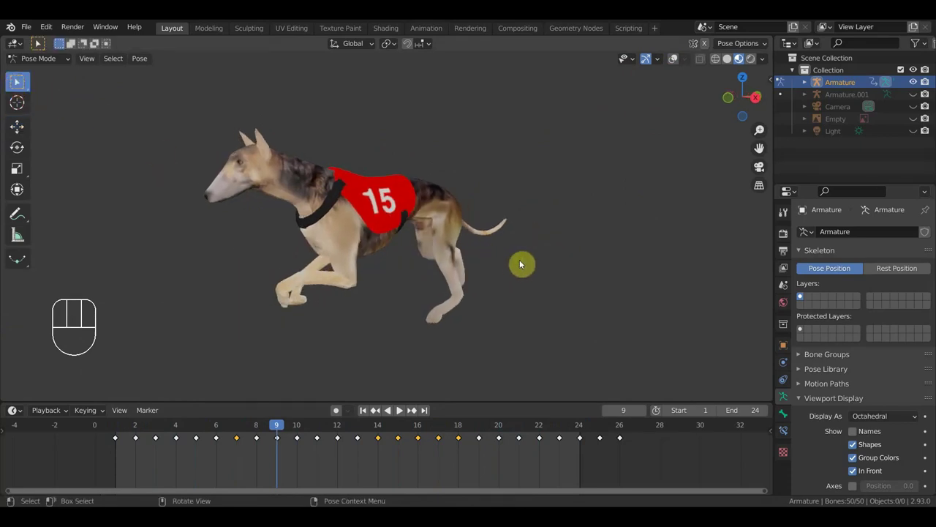
left_click_drag(38, 43, 18, 82)
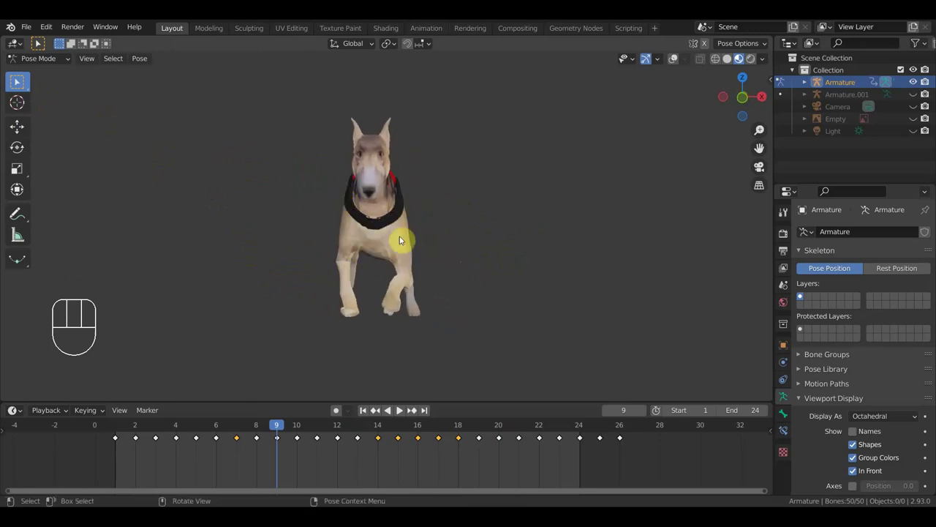
left_click_drag(18, 82, 18, 82)
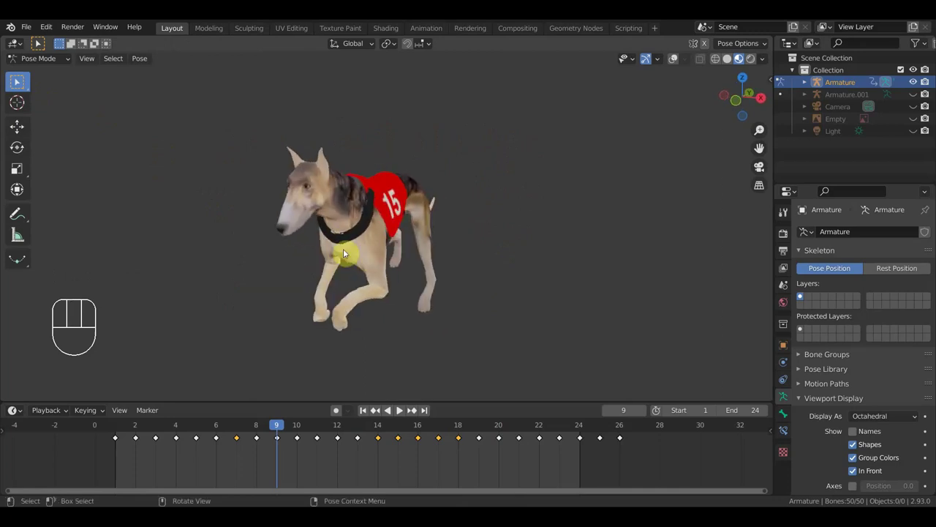
left_click_drag(17, 82, 18, 82)
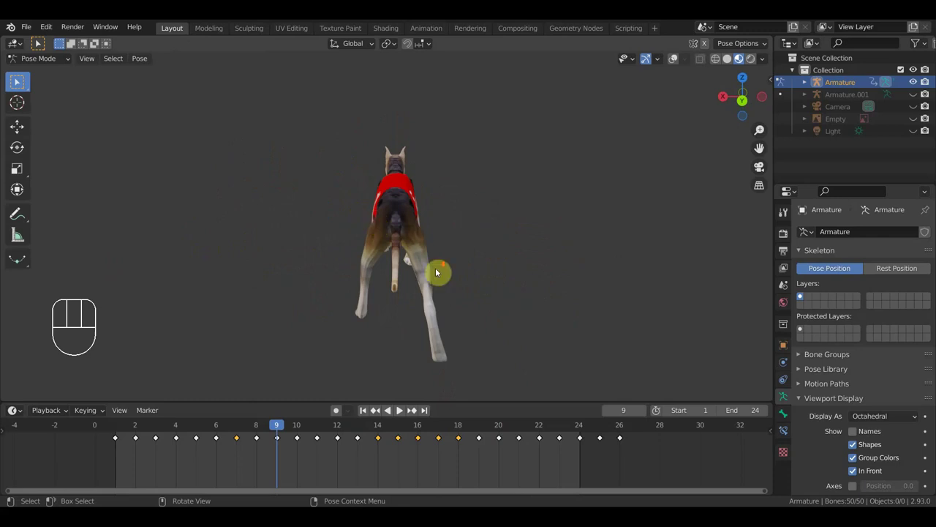
middle_click(17, 82)
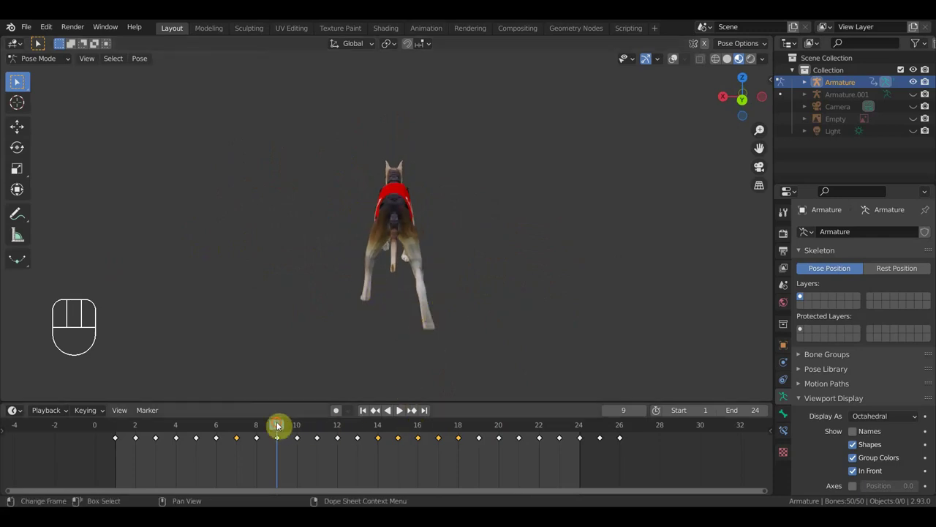
left_click(17, 82)
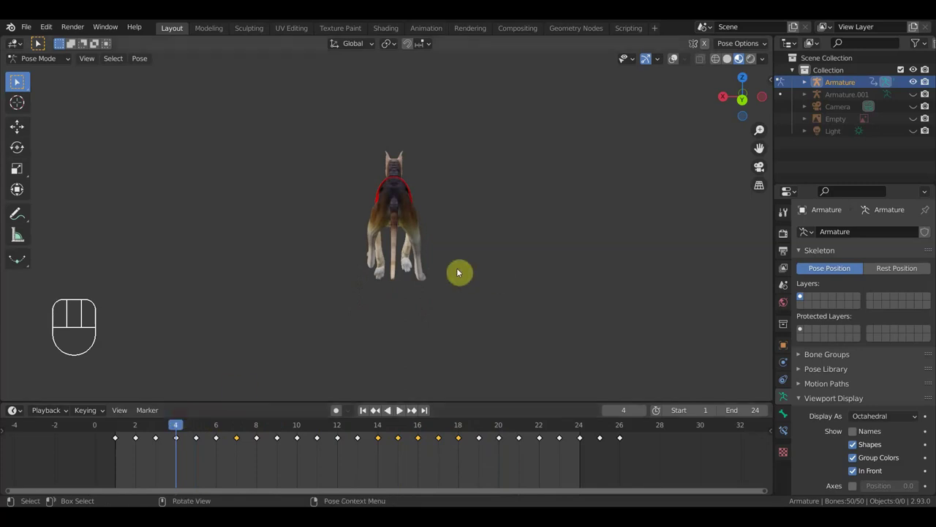
Step: Orbit from behind the dog back to a fine-tuned side view of the frame-4 pose
middle_click(18, 82)
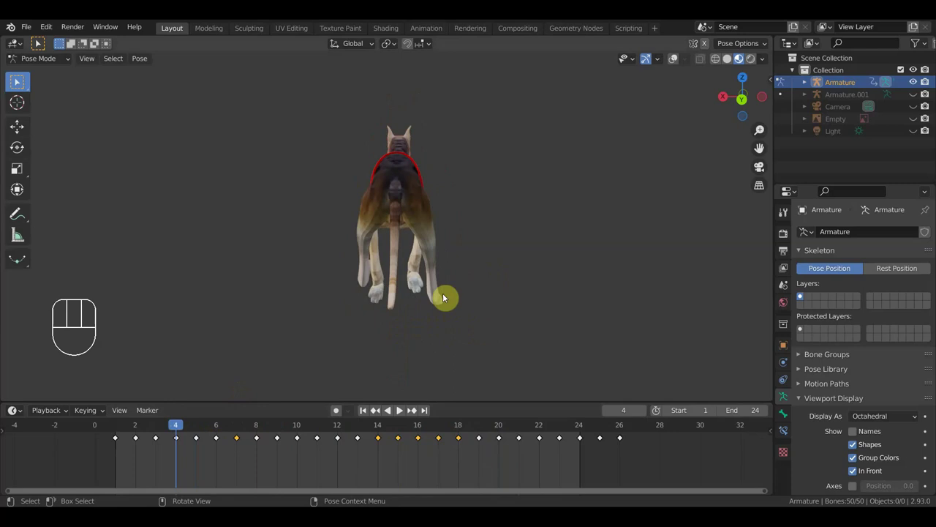
left_click_drag(17, 82, 17, 82)
left_click_drag(17, 82, 18, 82)
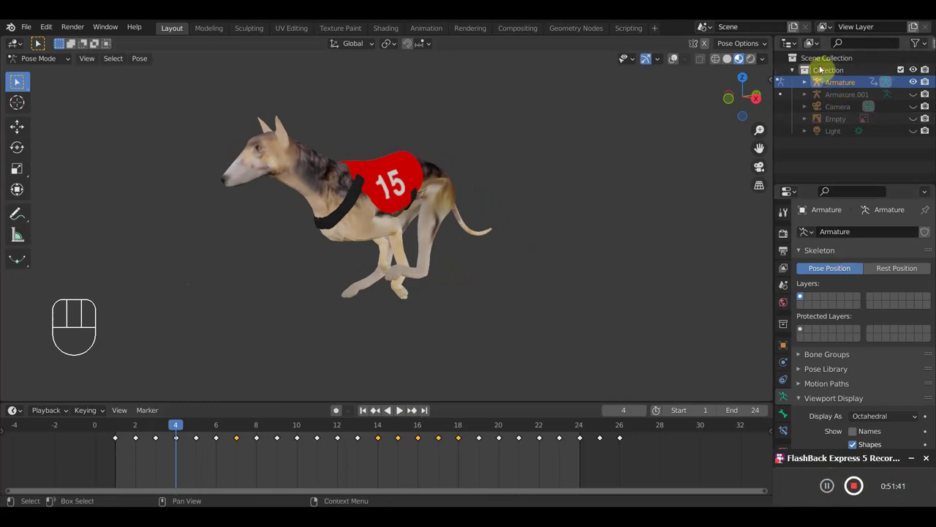
left_click_drag(18, 82, 18, 82)
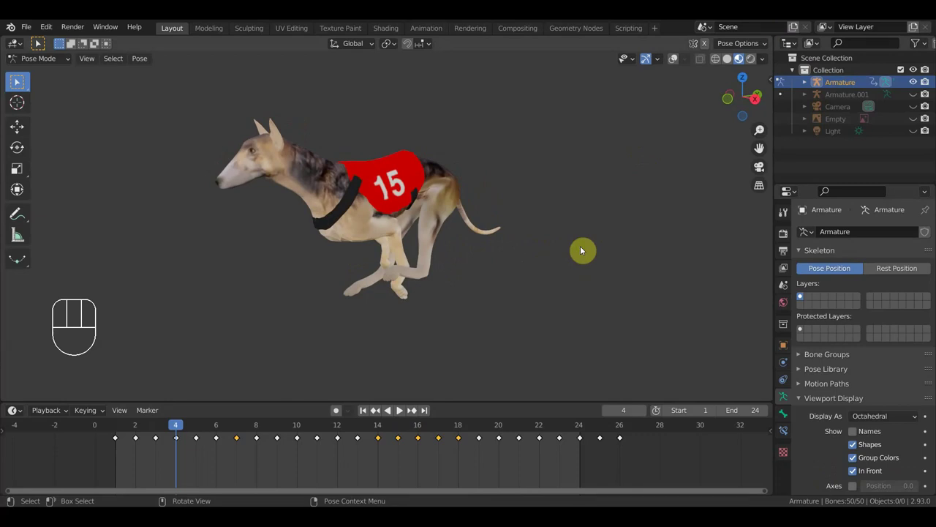
left_click_drag(17, 82, 596, 258)
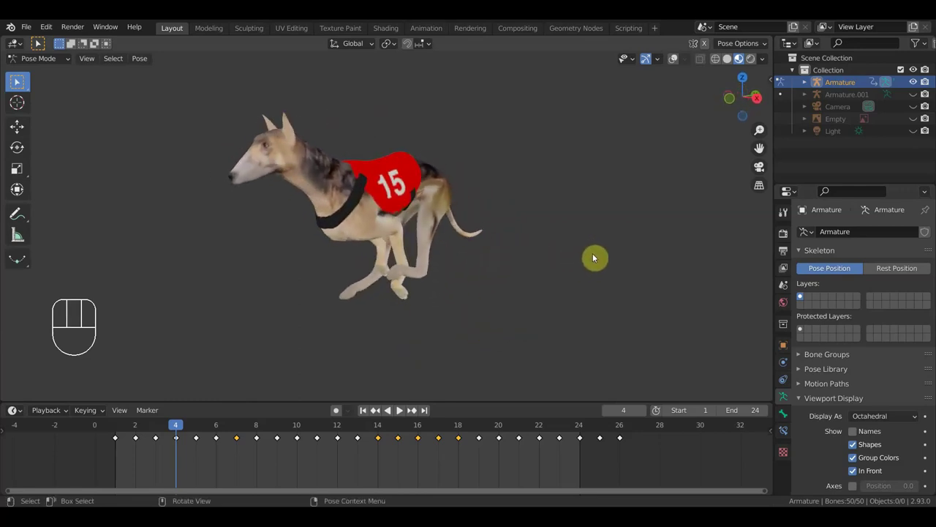